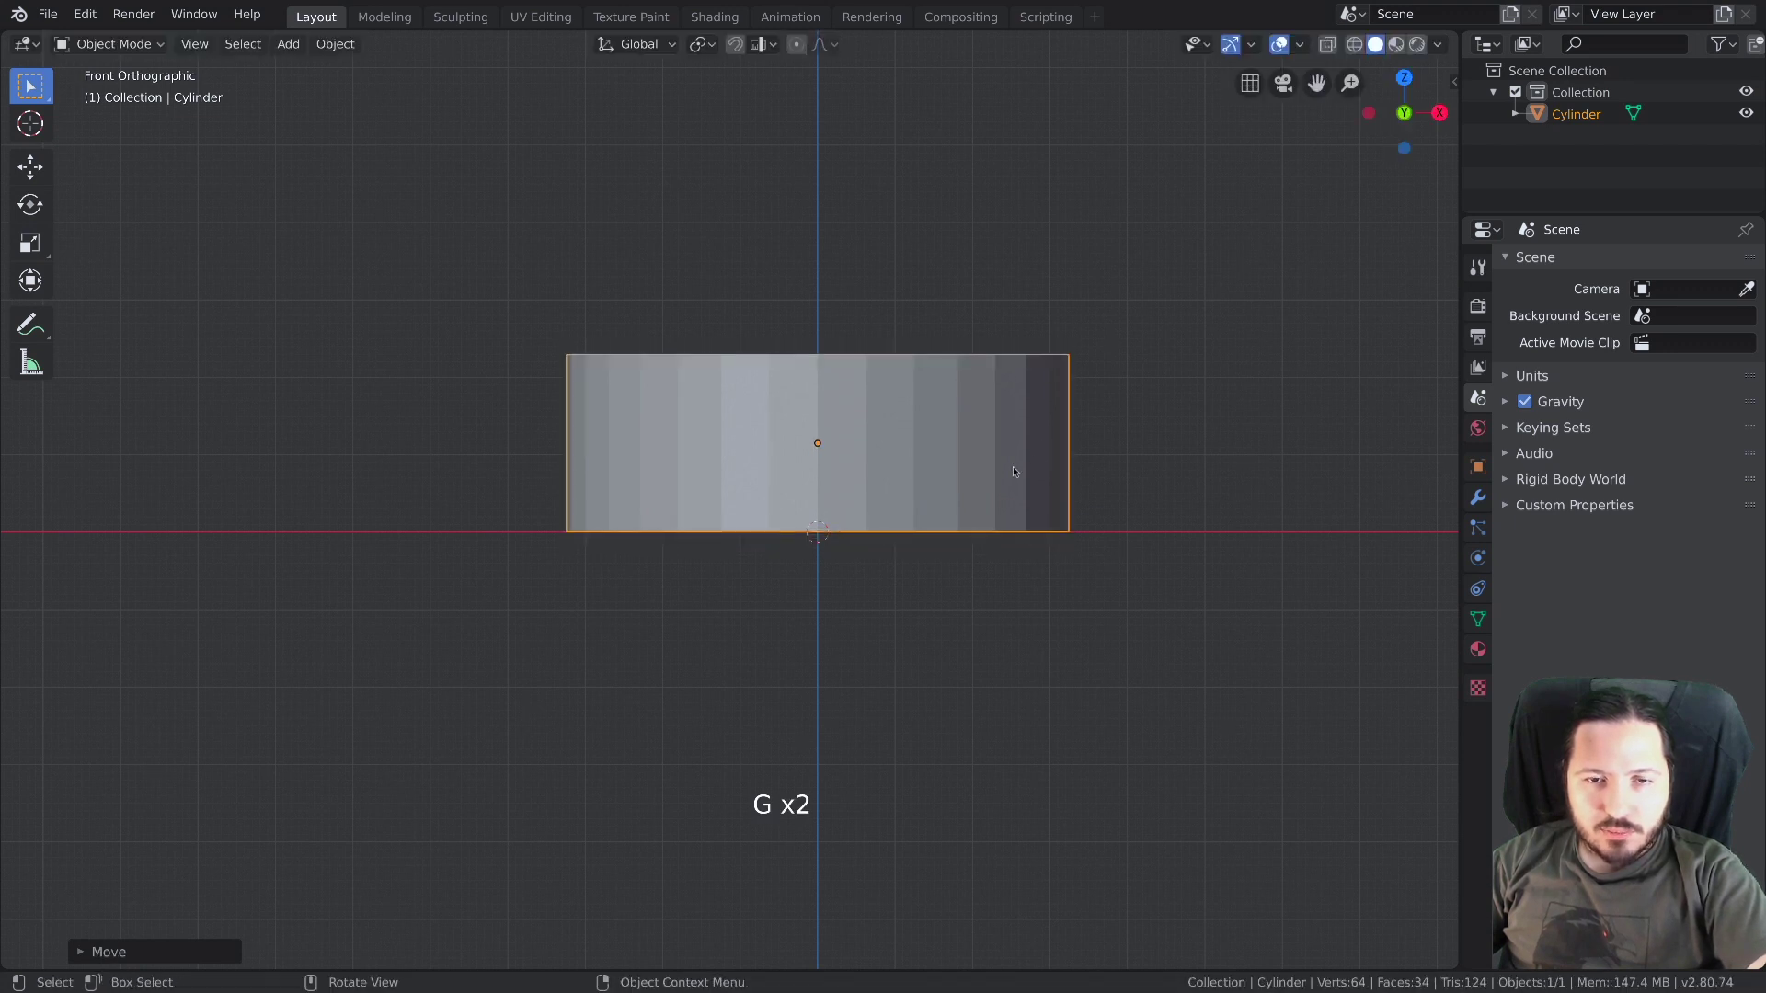
# Apply Shade Smooth to the cylinder from its right-click object menu
pyautogui.middleClick(1002, 487)
pyautogui.scroll(-3)
pyautogui.middleClick(972, 510)
pyautogui.scroll(-3)
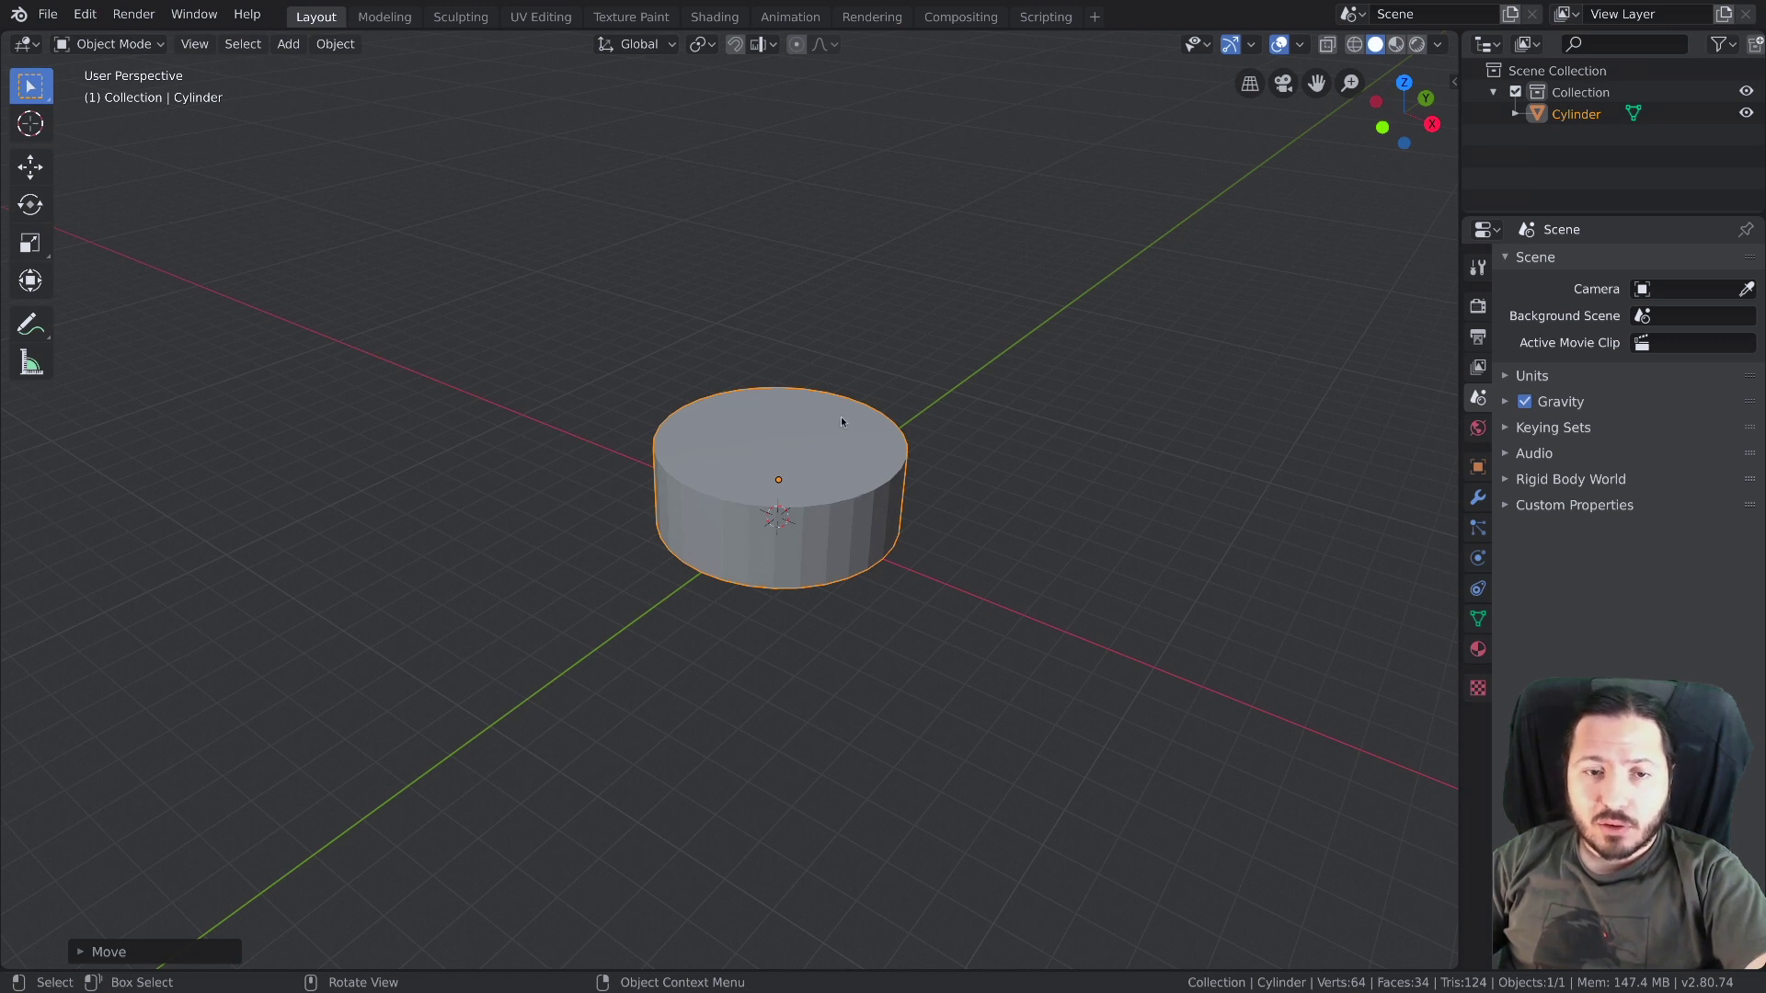
pyautogui.rightClick(946, 416)
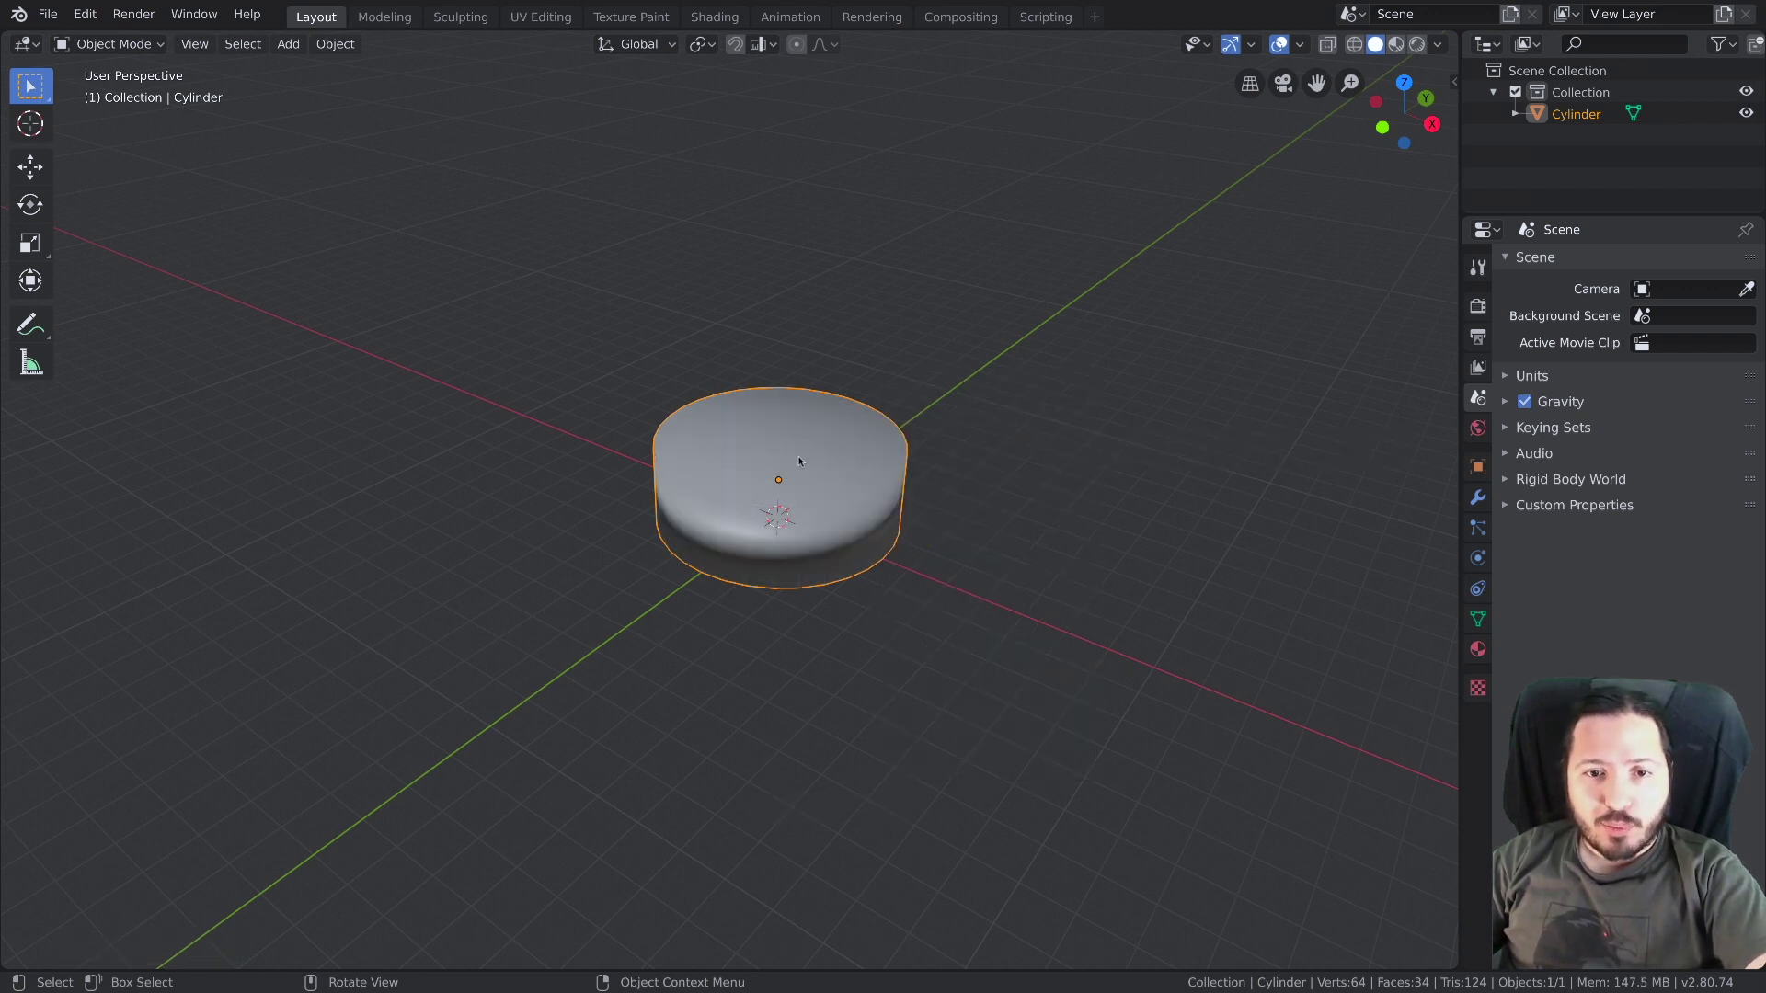
pyautogui.middleClick(771, 521)
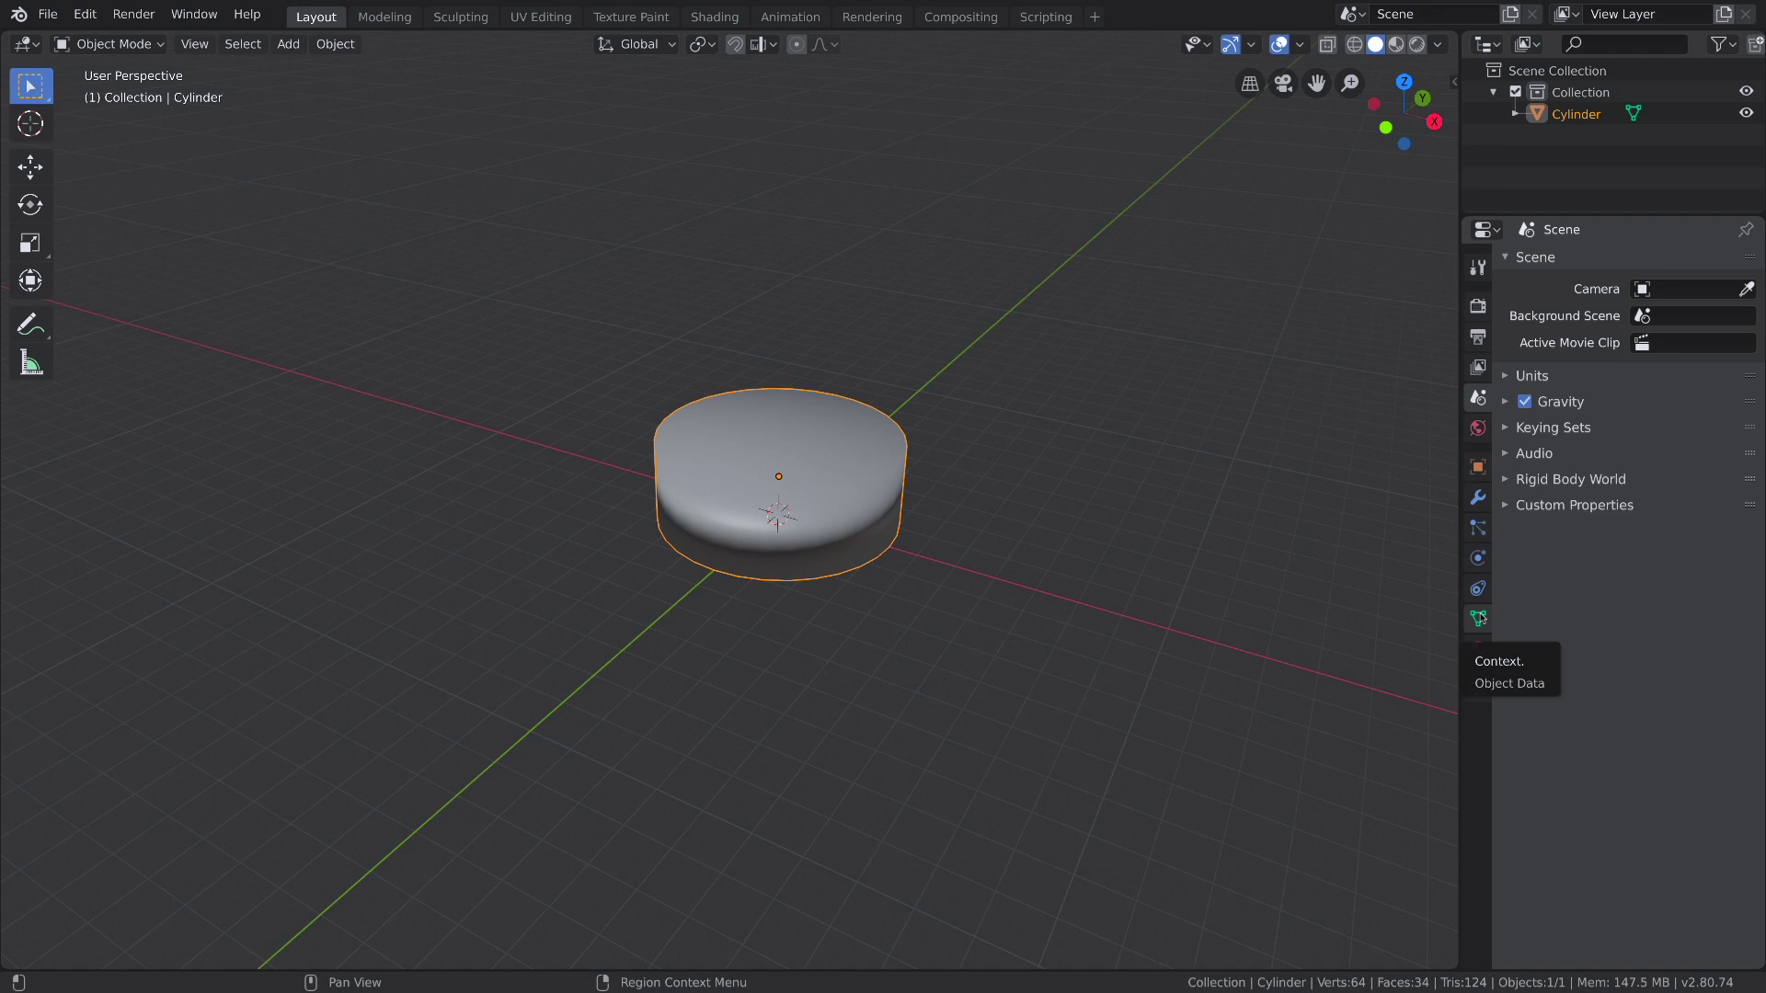
# Enable Auto Smooth at 30° in the cylinder's Object Data normals settings
pyautogui.click(1485, 618)
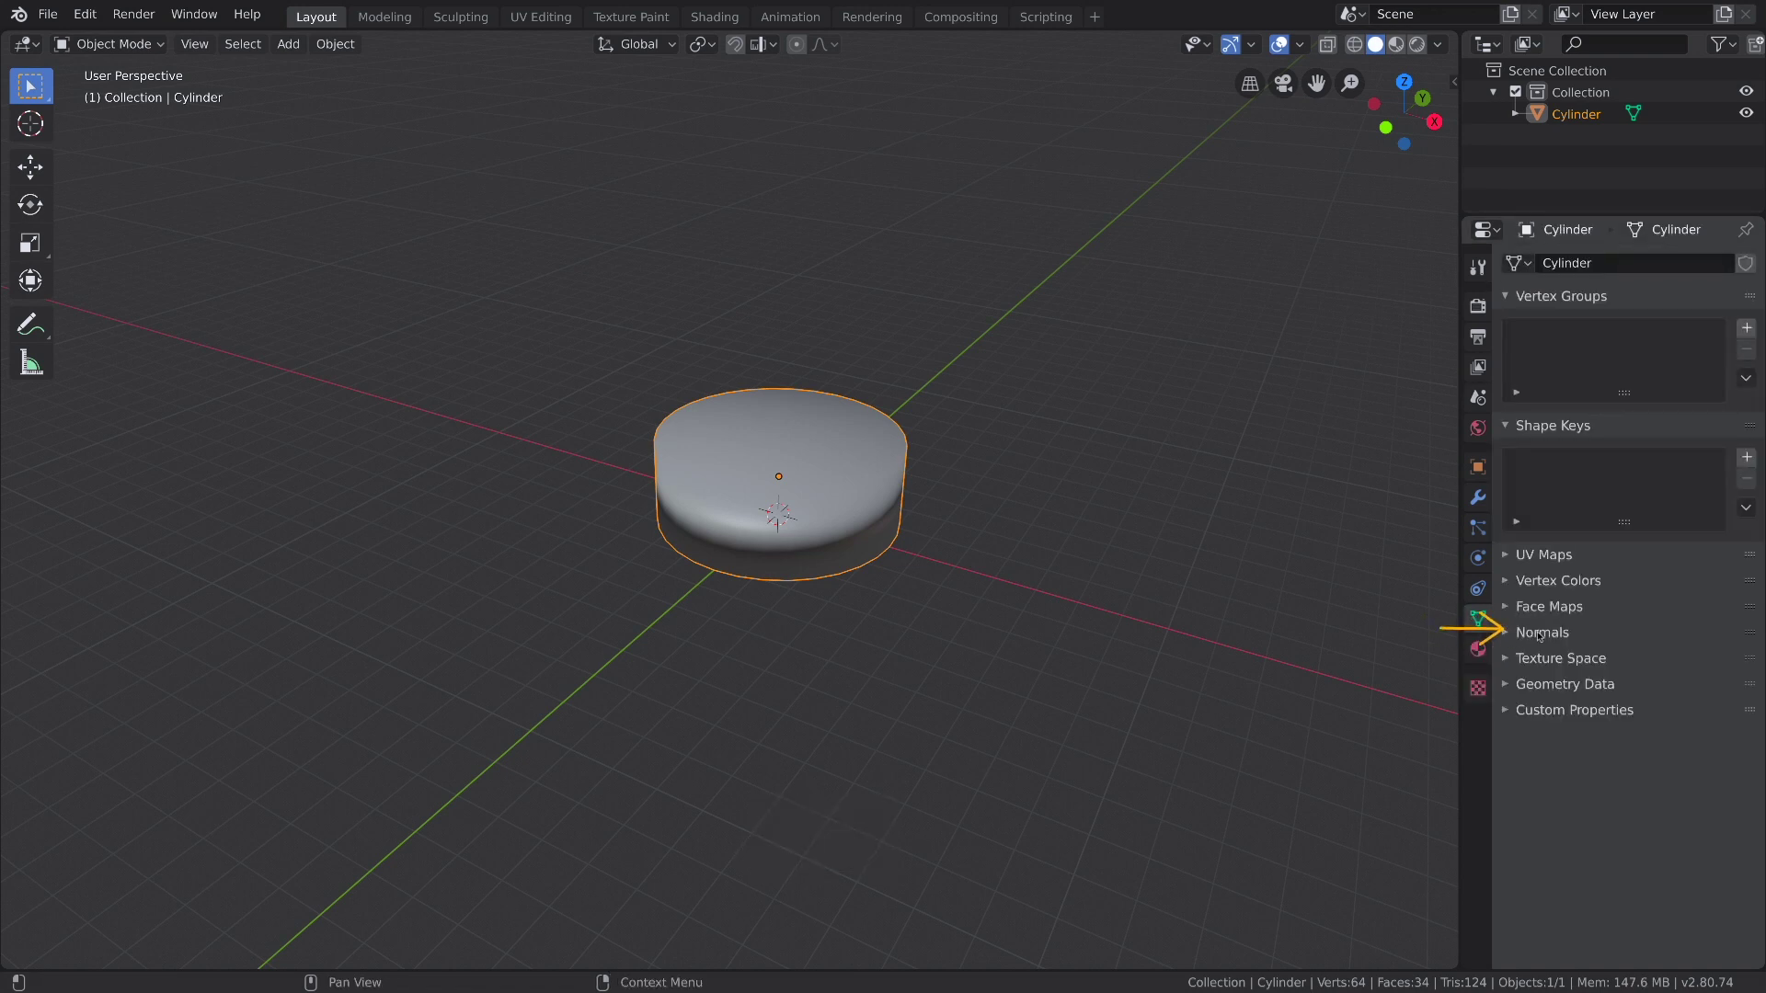
pyautogui.click(1542, 635)
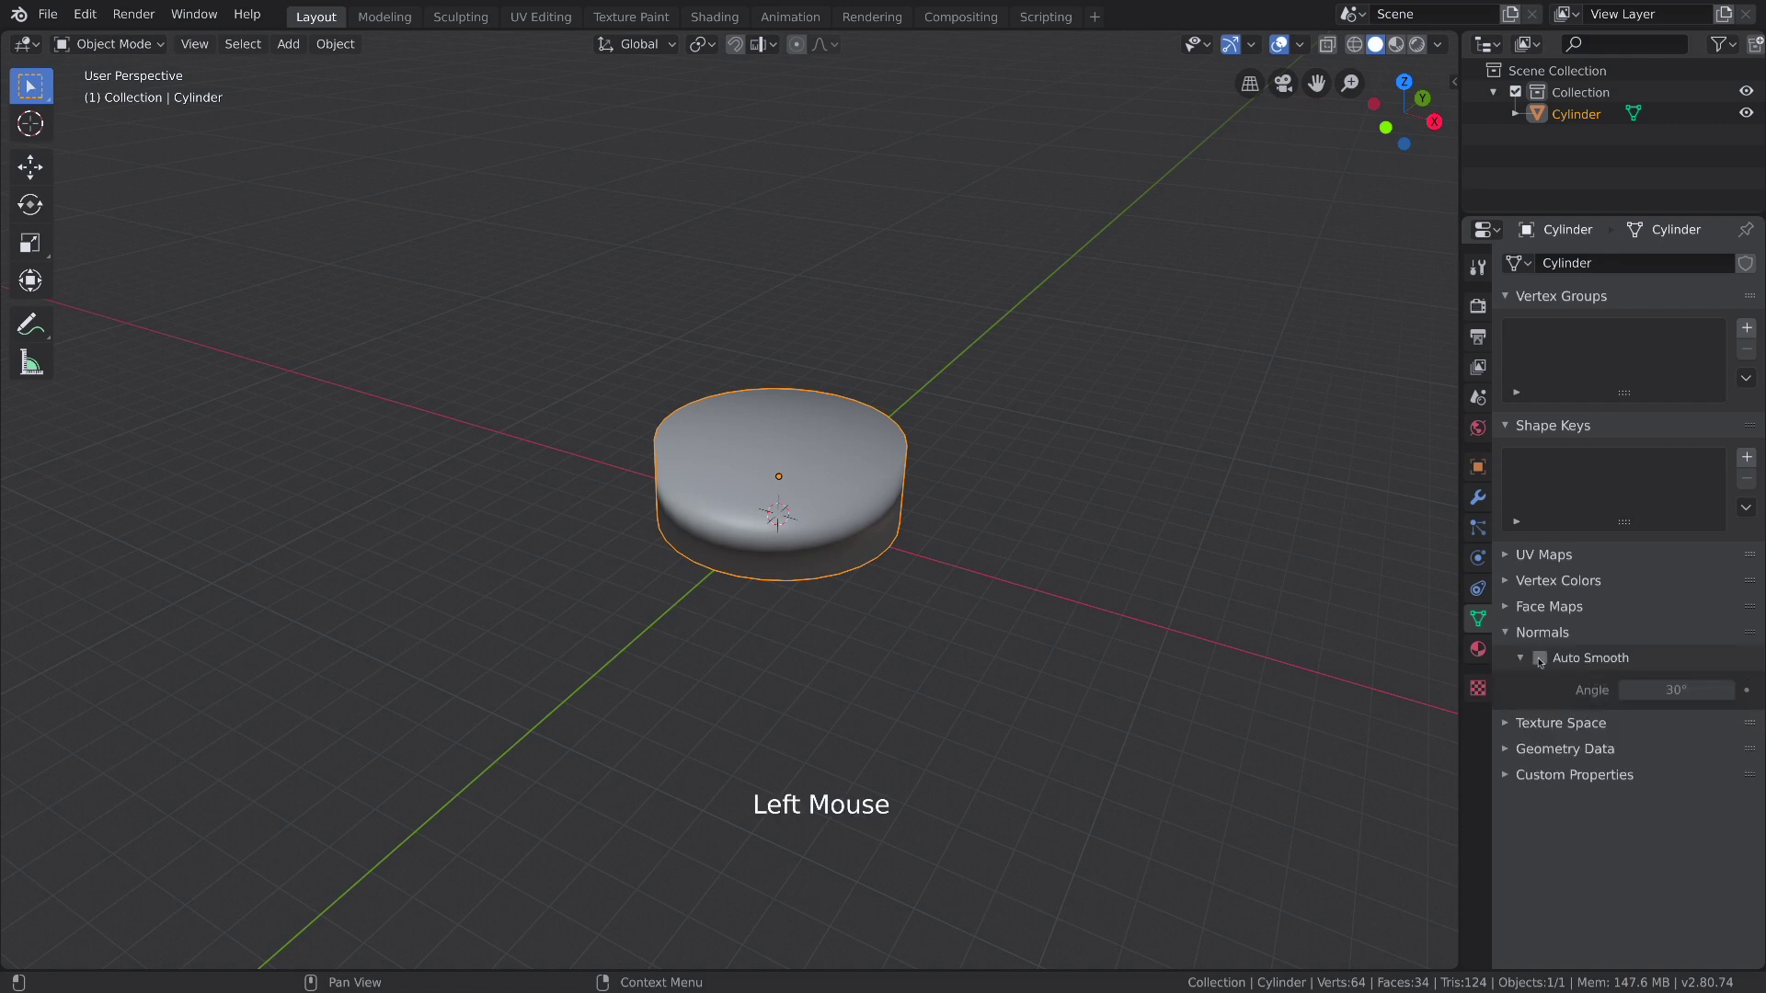
pyautogui.click(1538, 659)
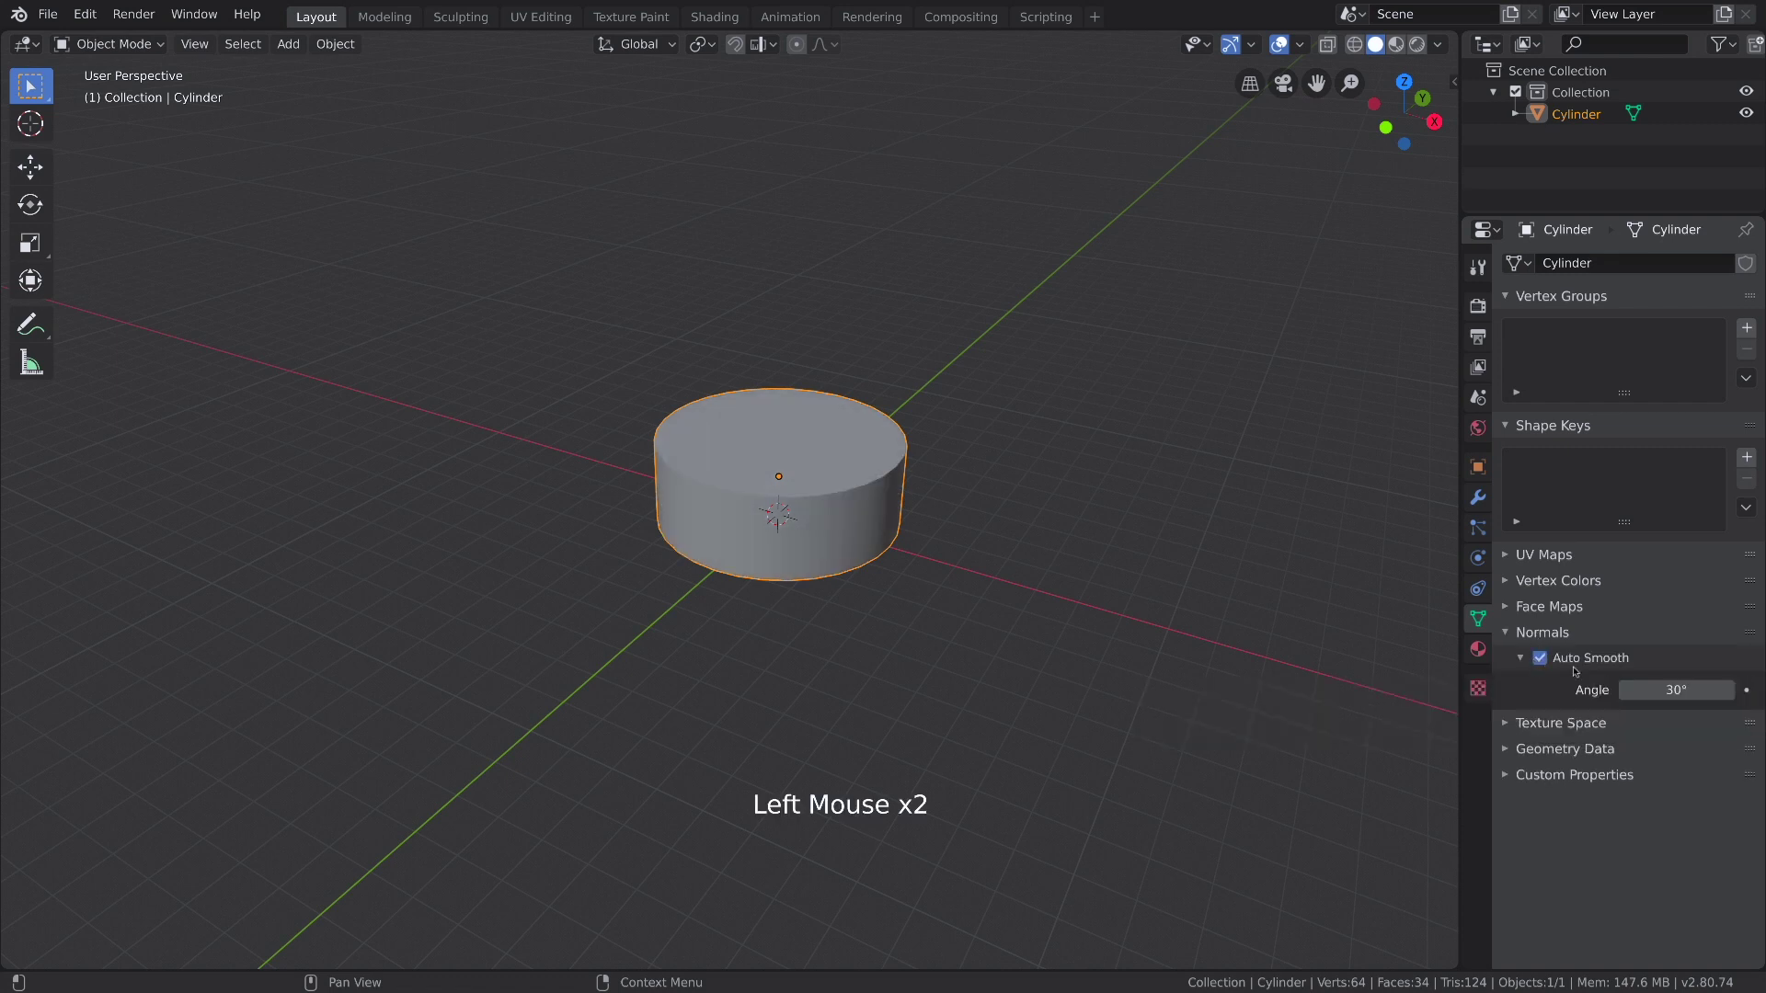
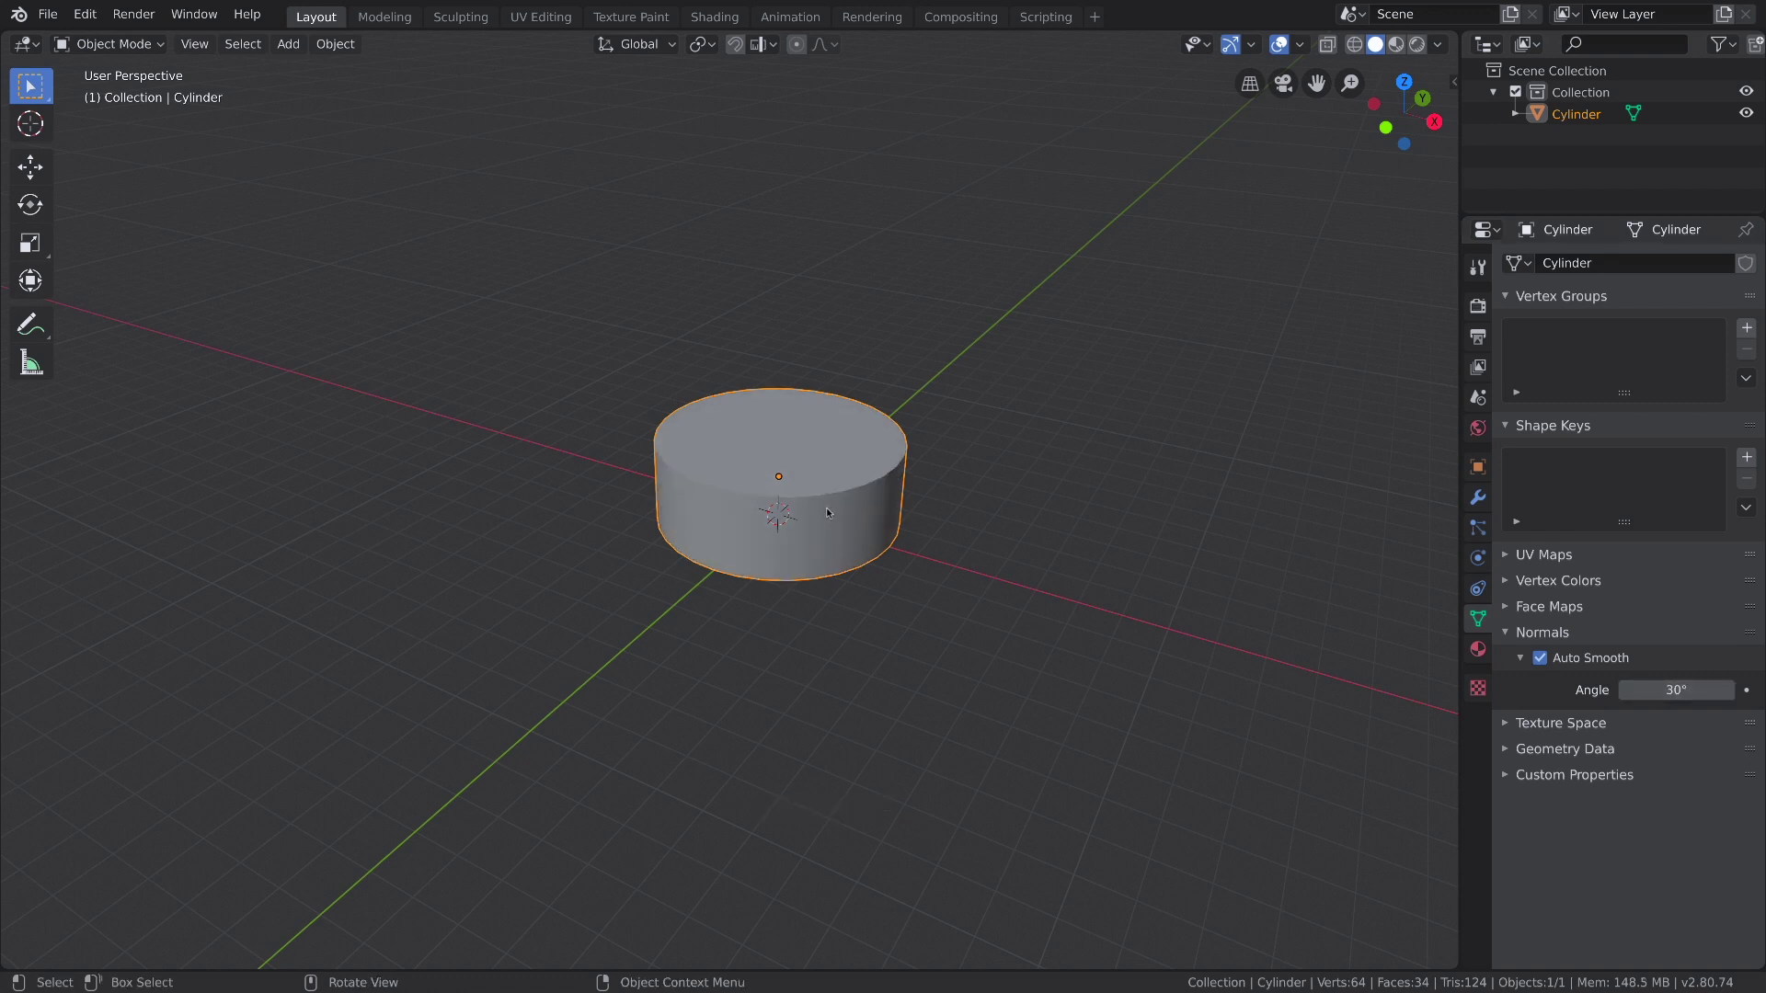
pyautogui.click(830, 512)
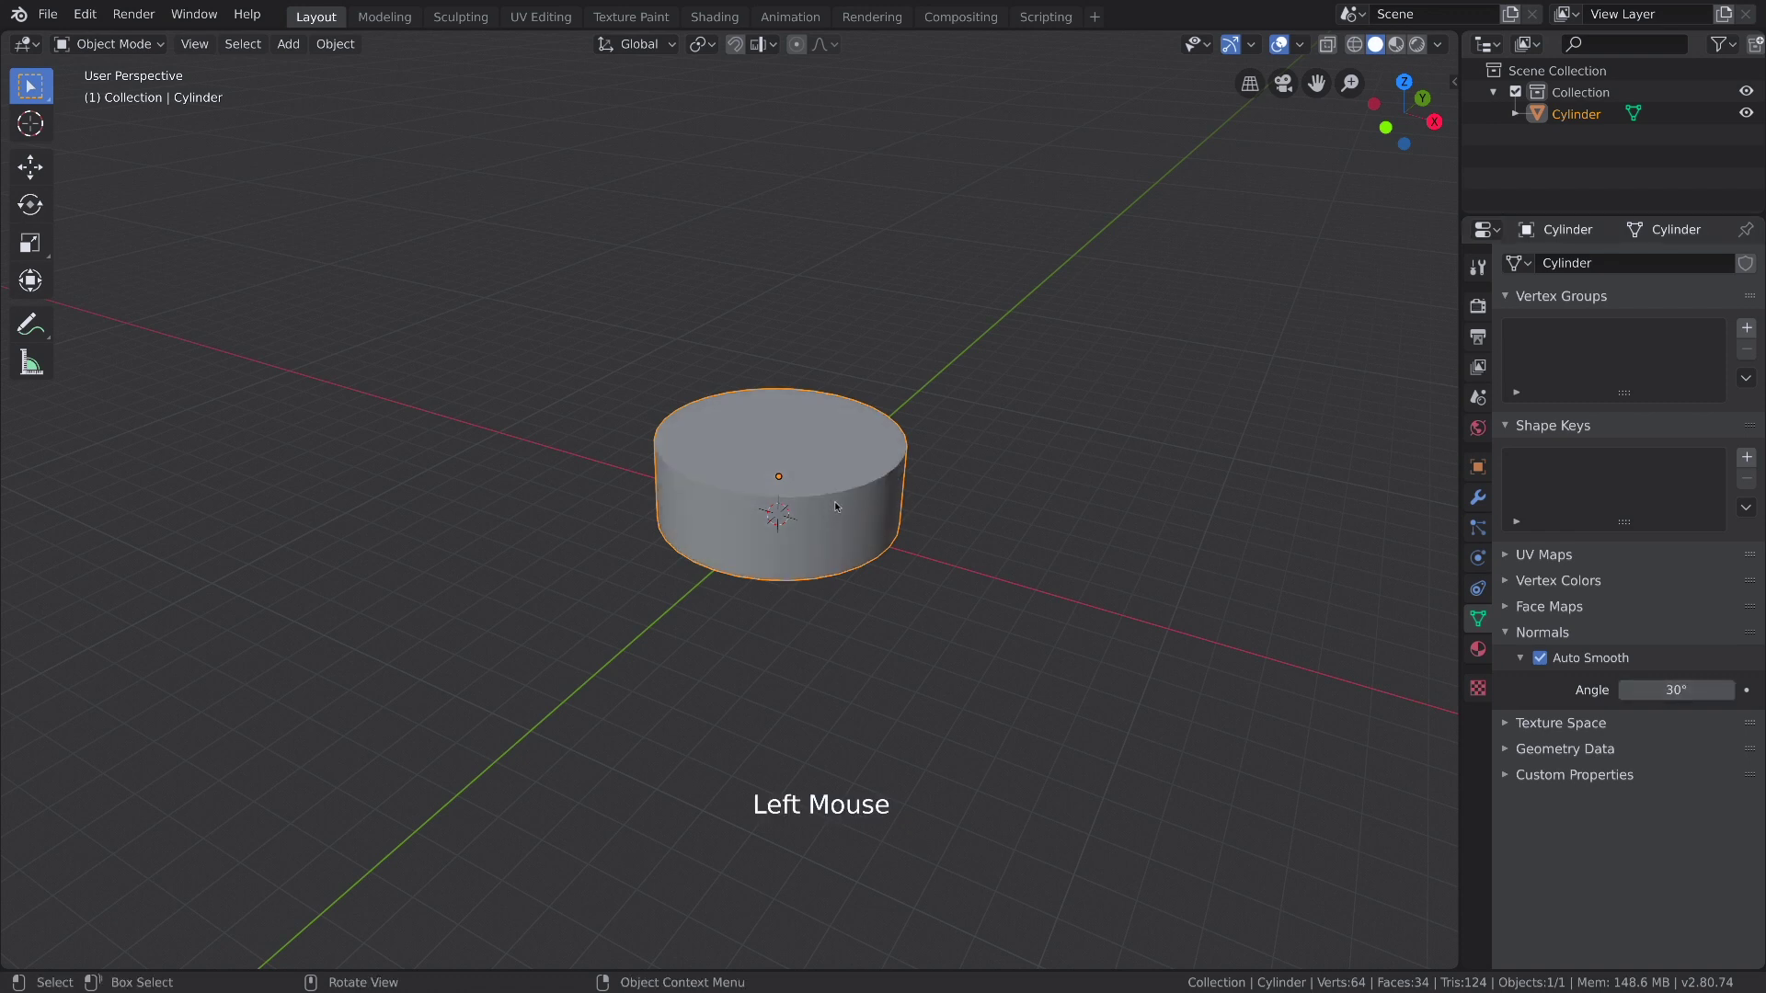
# Duplicate the cylinder and lift the copy above the base along Z
pyautogui.middleClick(841, 504)
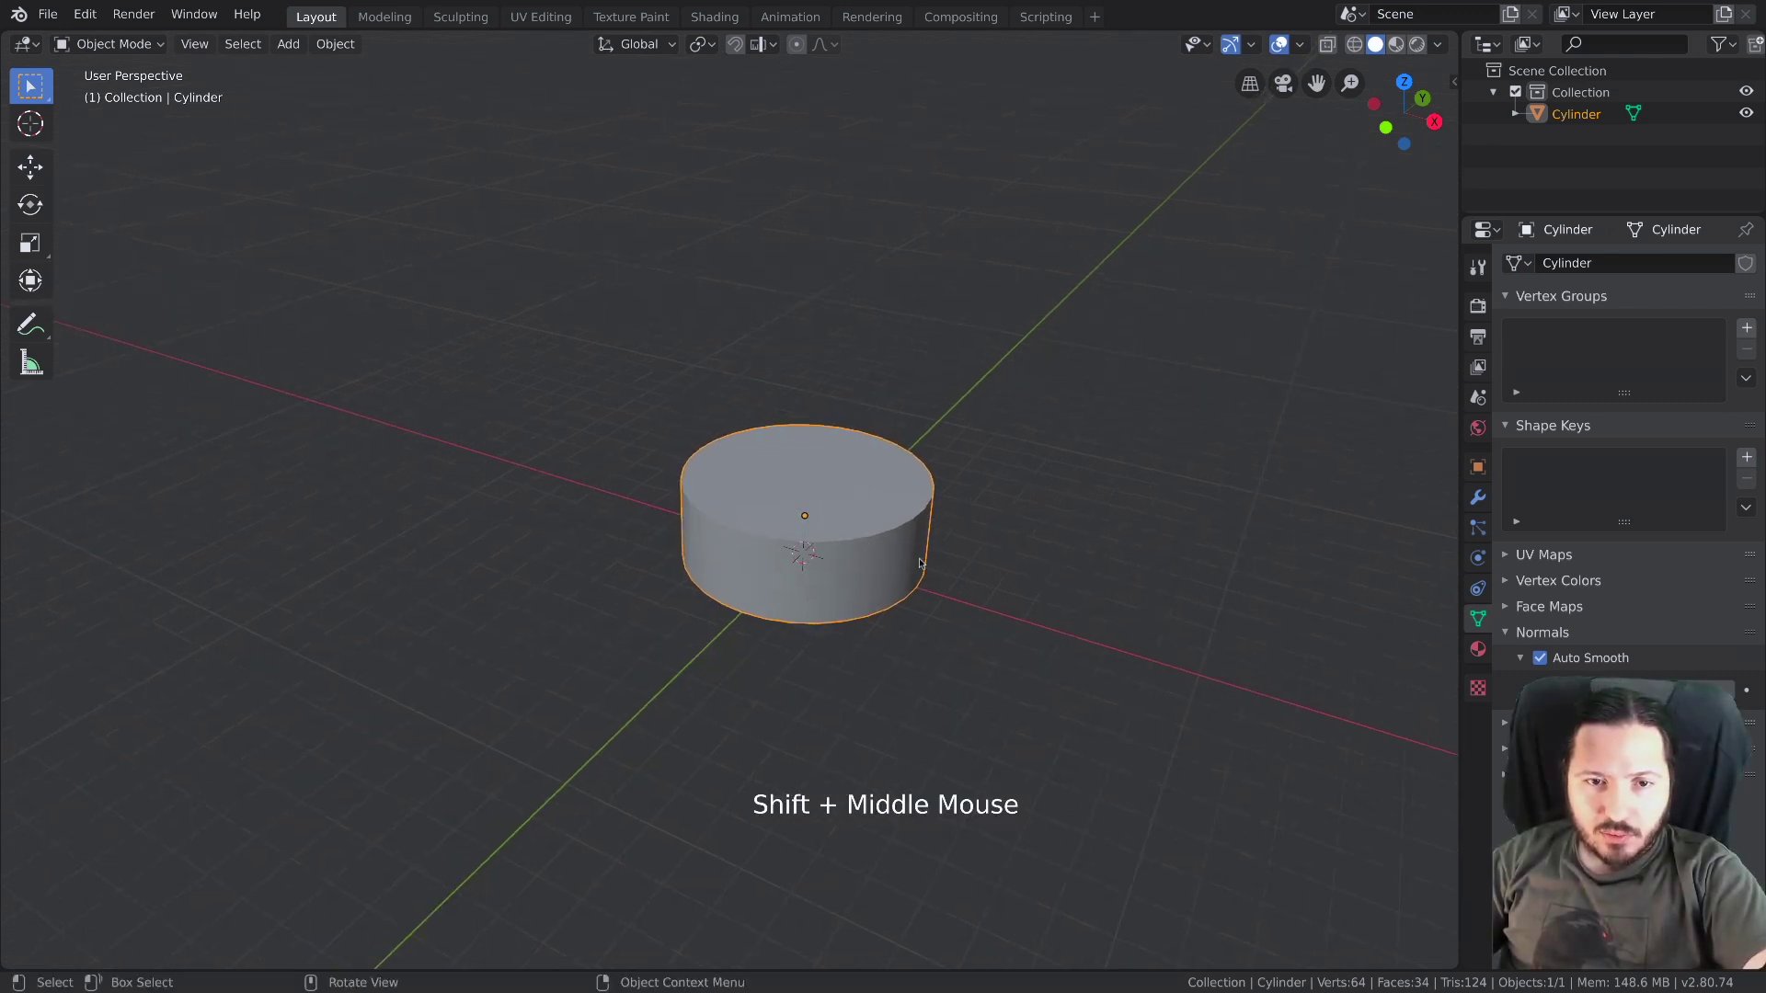
pyautogui.press('shift+d')
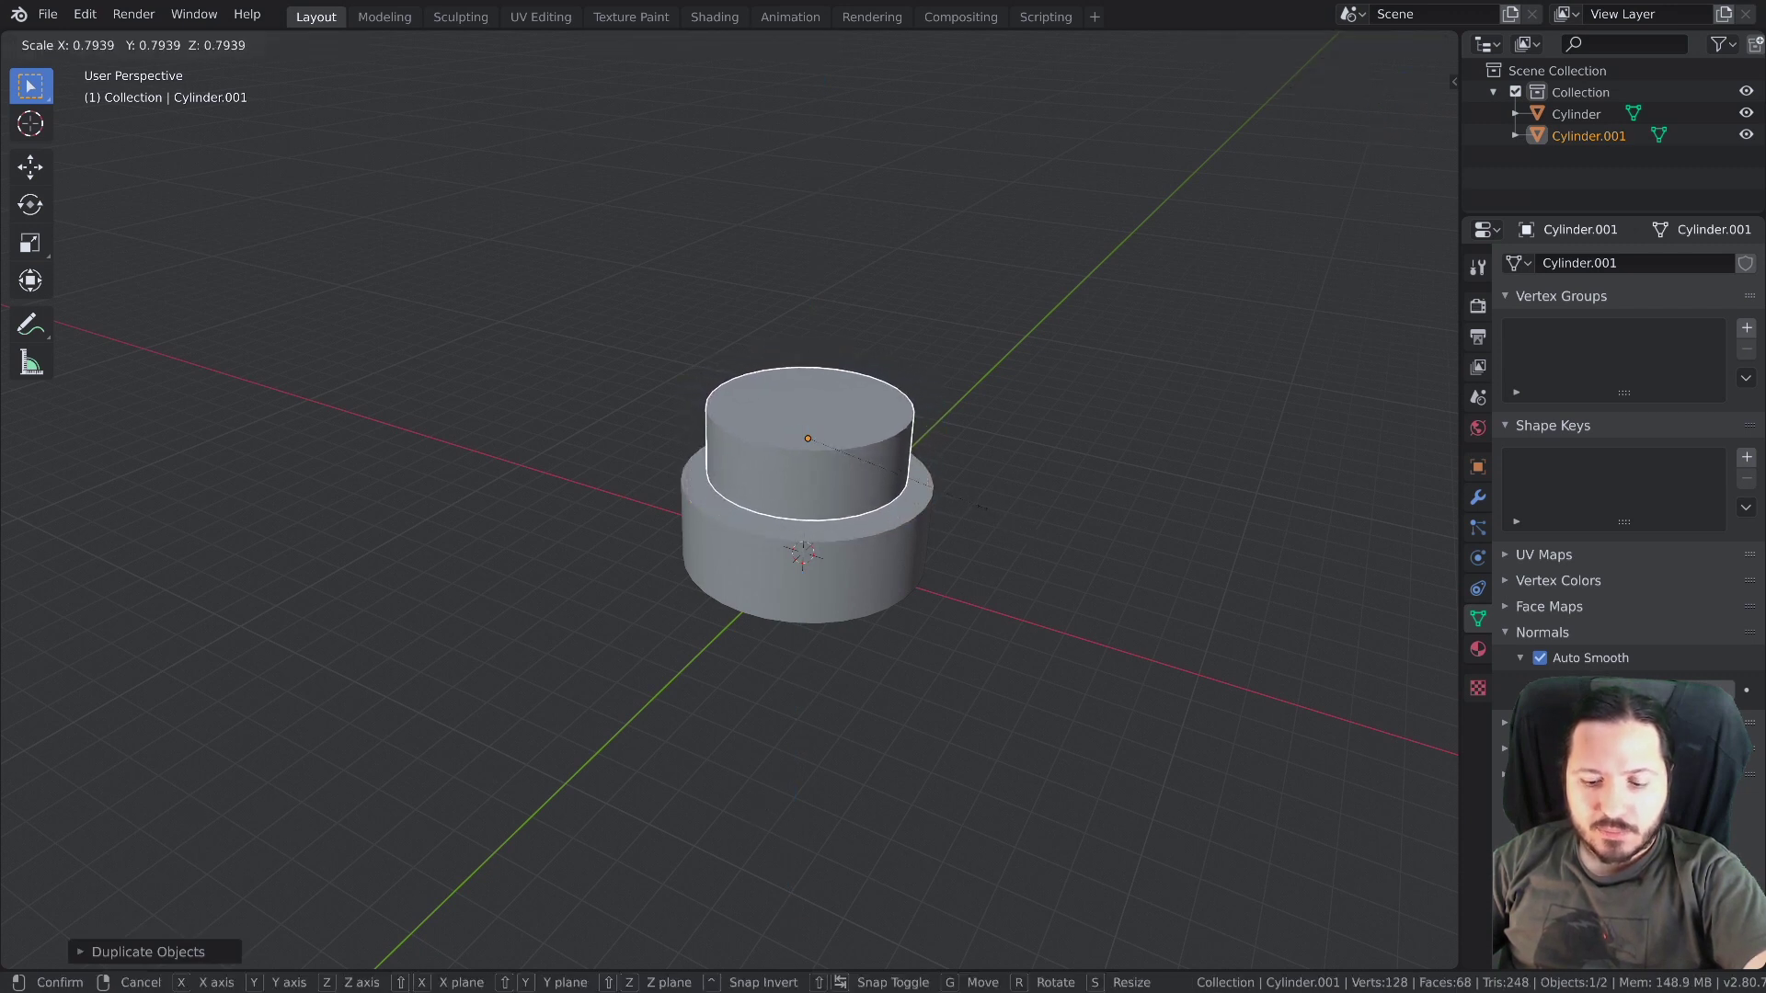
pyautogui.middleClick(947, 555)
pyautogui.press('g')
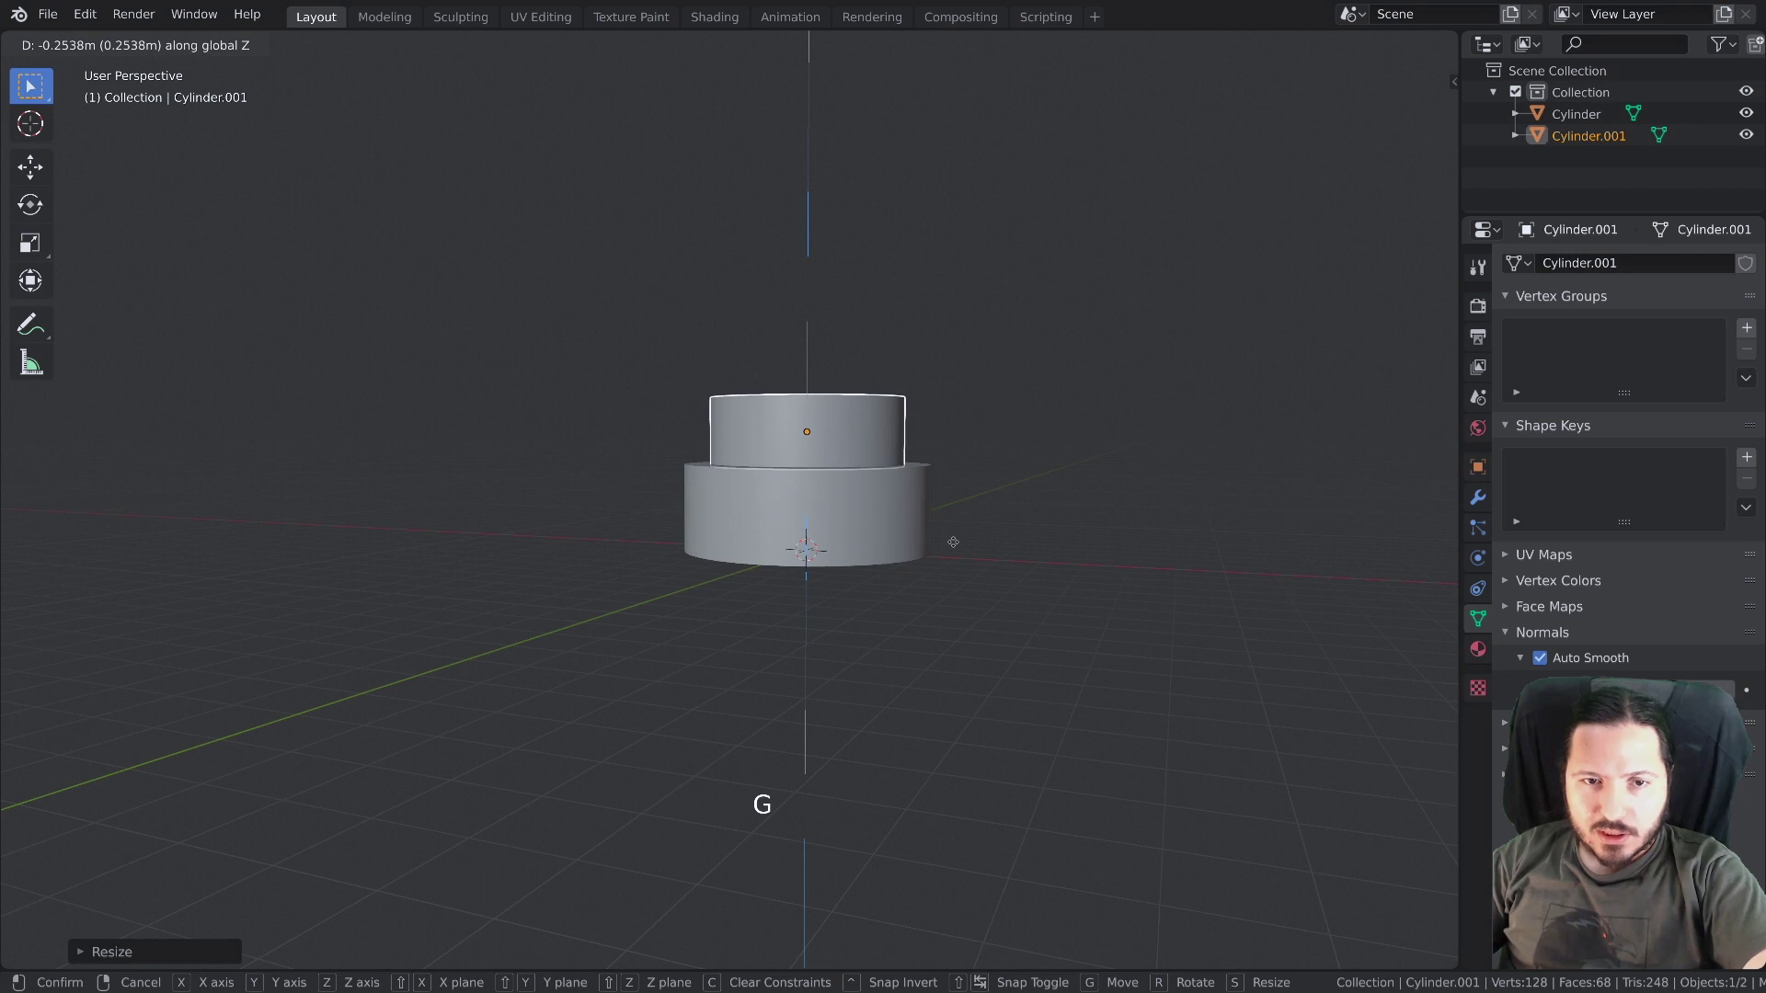
pyautogui.middleClick(937, 545)
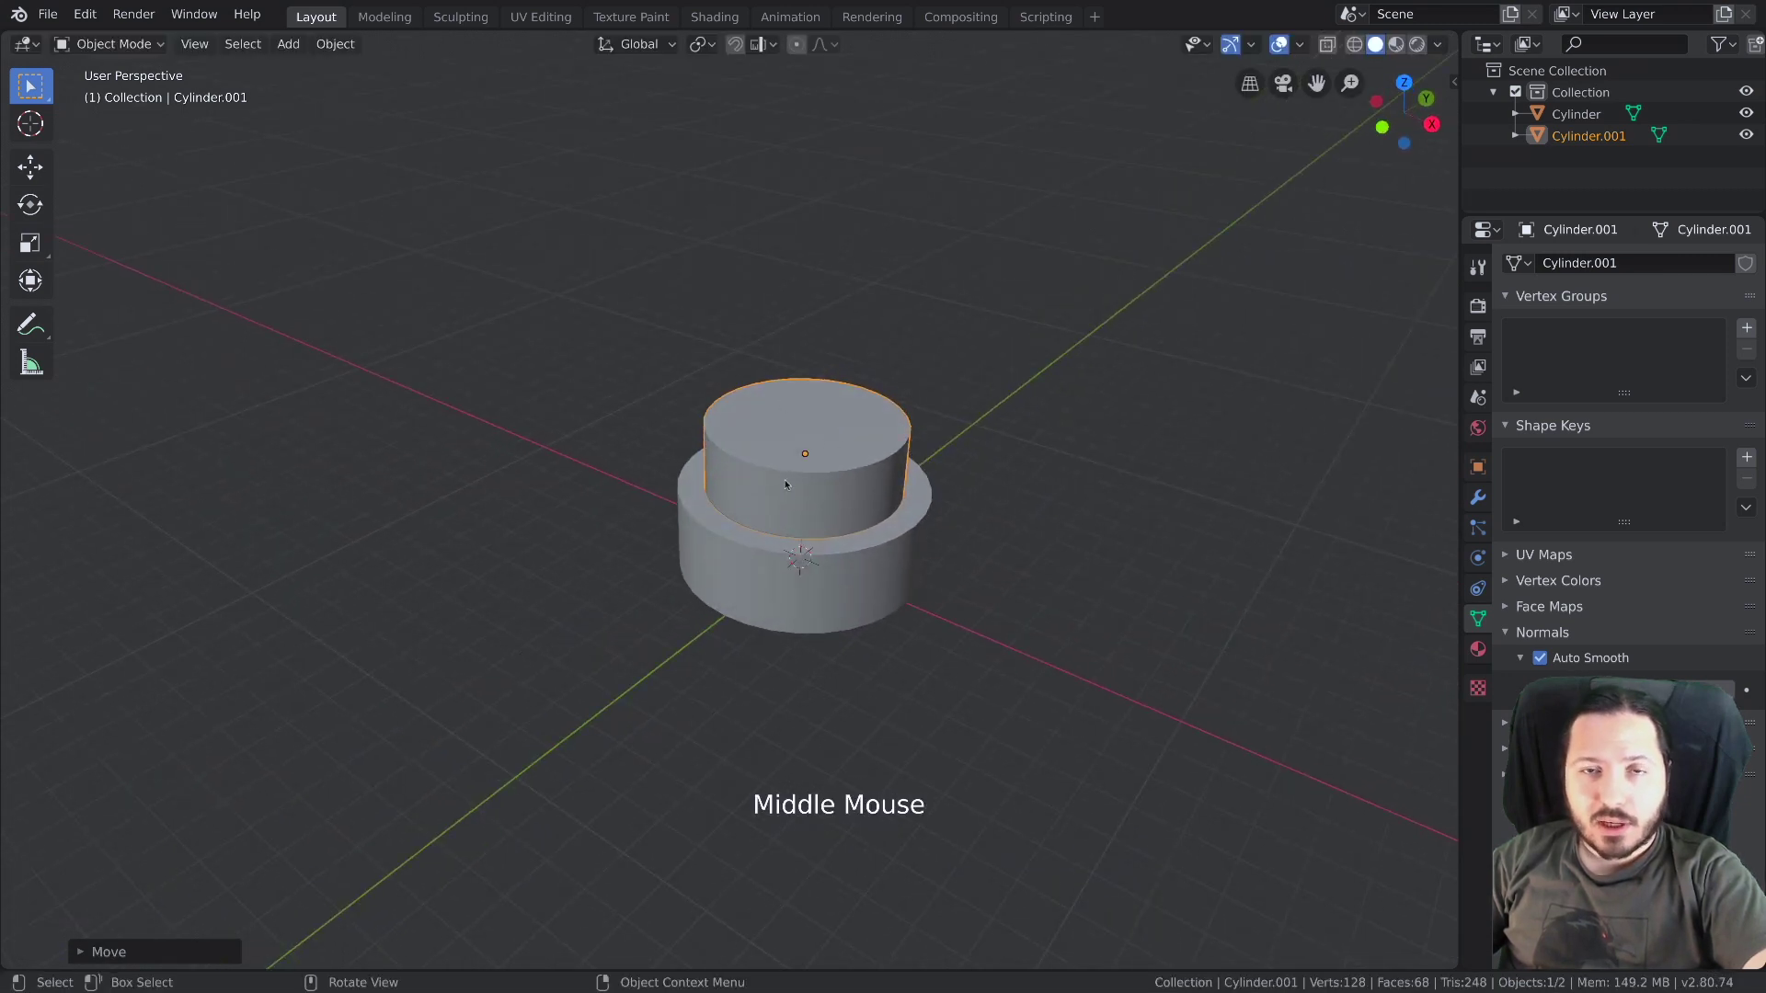
pyautogui.middleClick(798, 413)
pyautogui.middleClick(797, 431)
pyautogui.middleClick(817, 423)
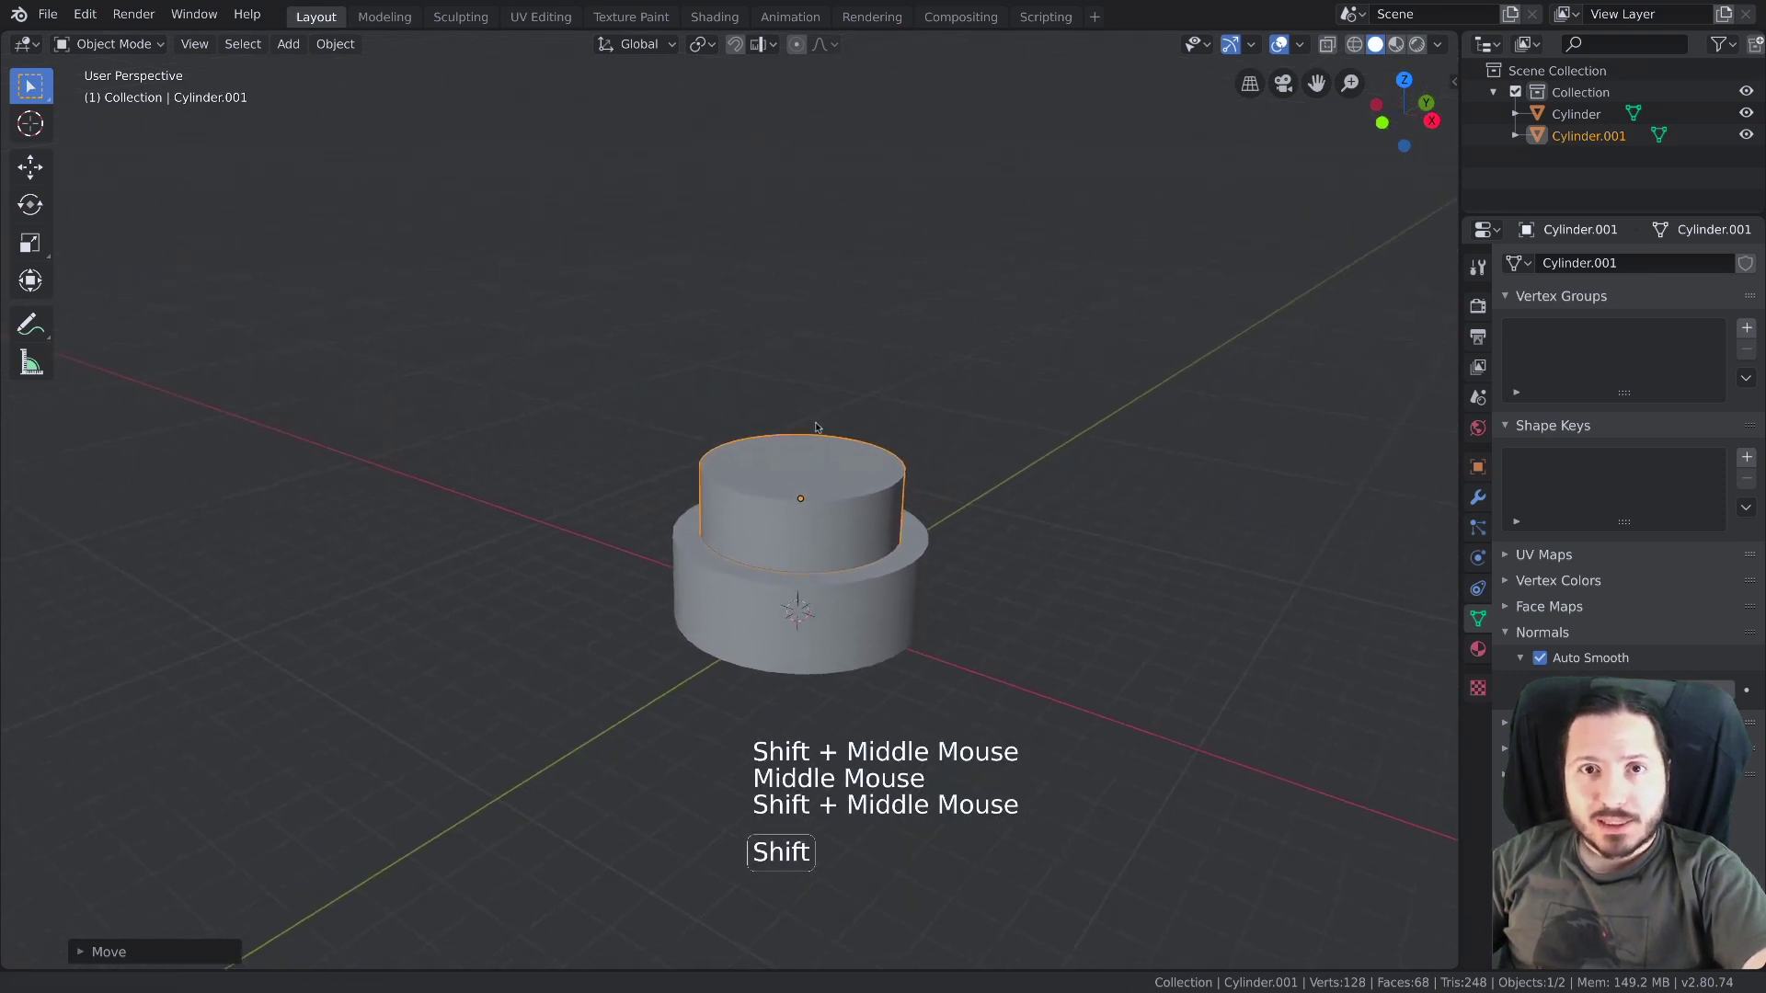
# Scale the copy to its new size and view the tower straight from the front
pyautogui.press('s')
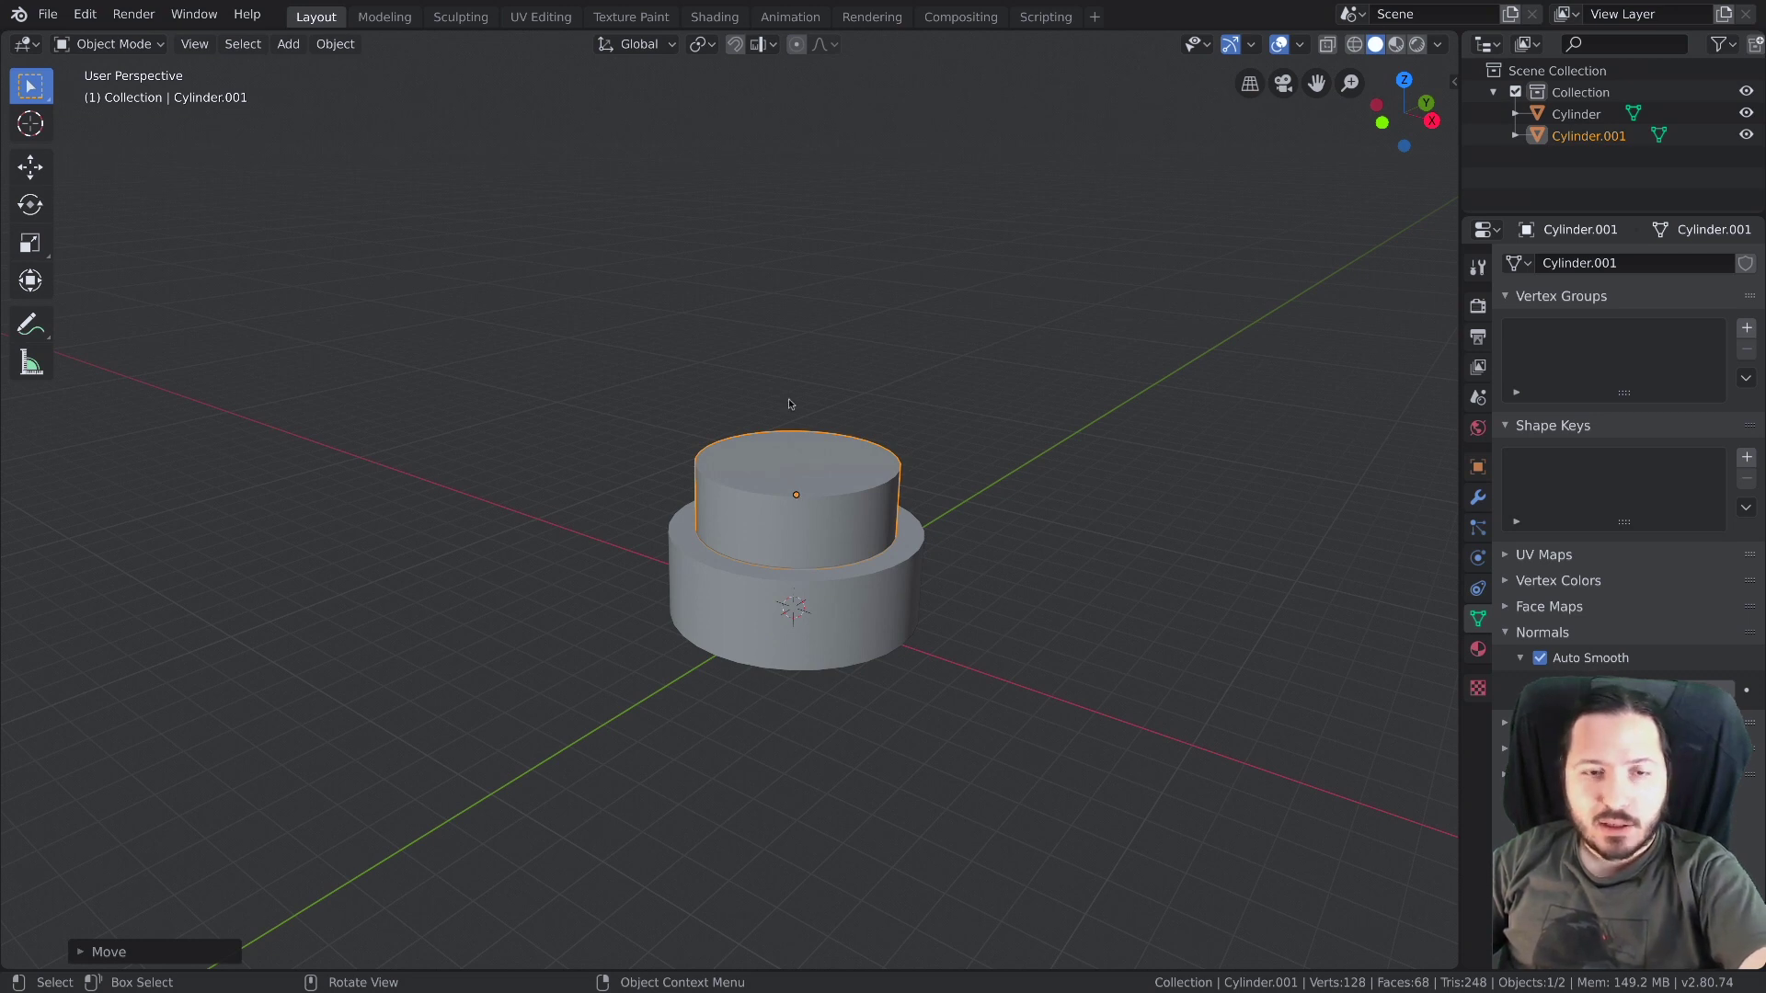
pyautogui.click(702, 50)
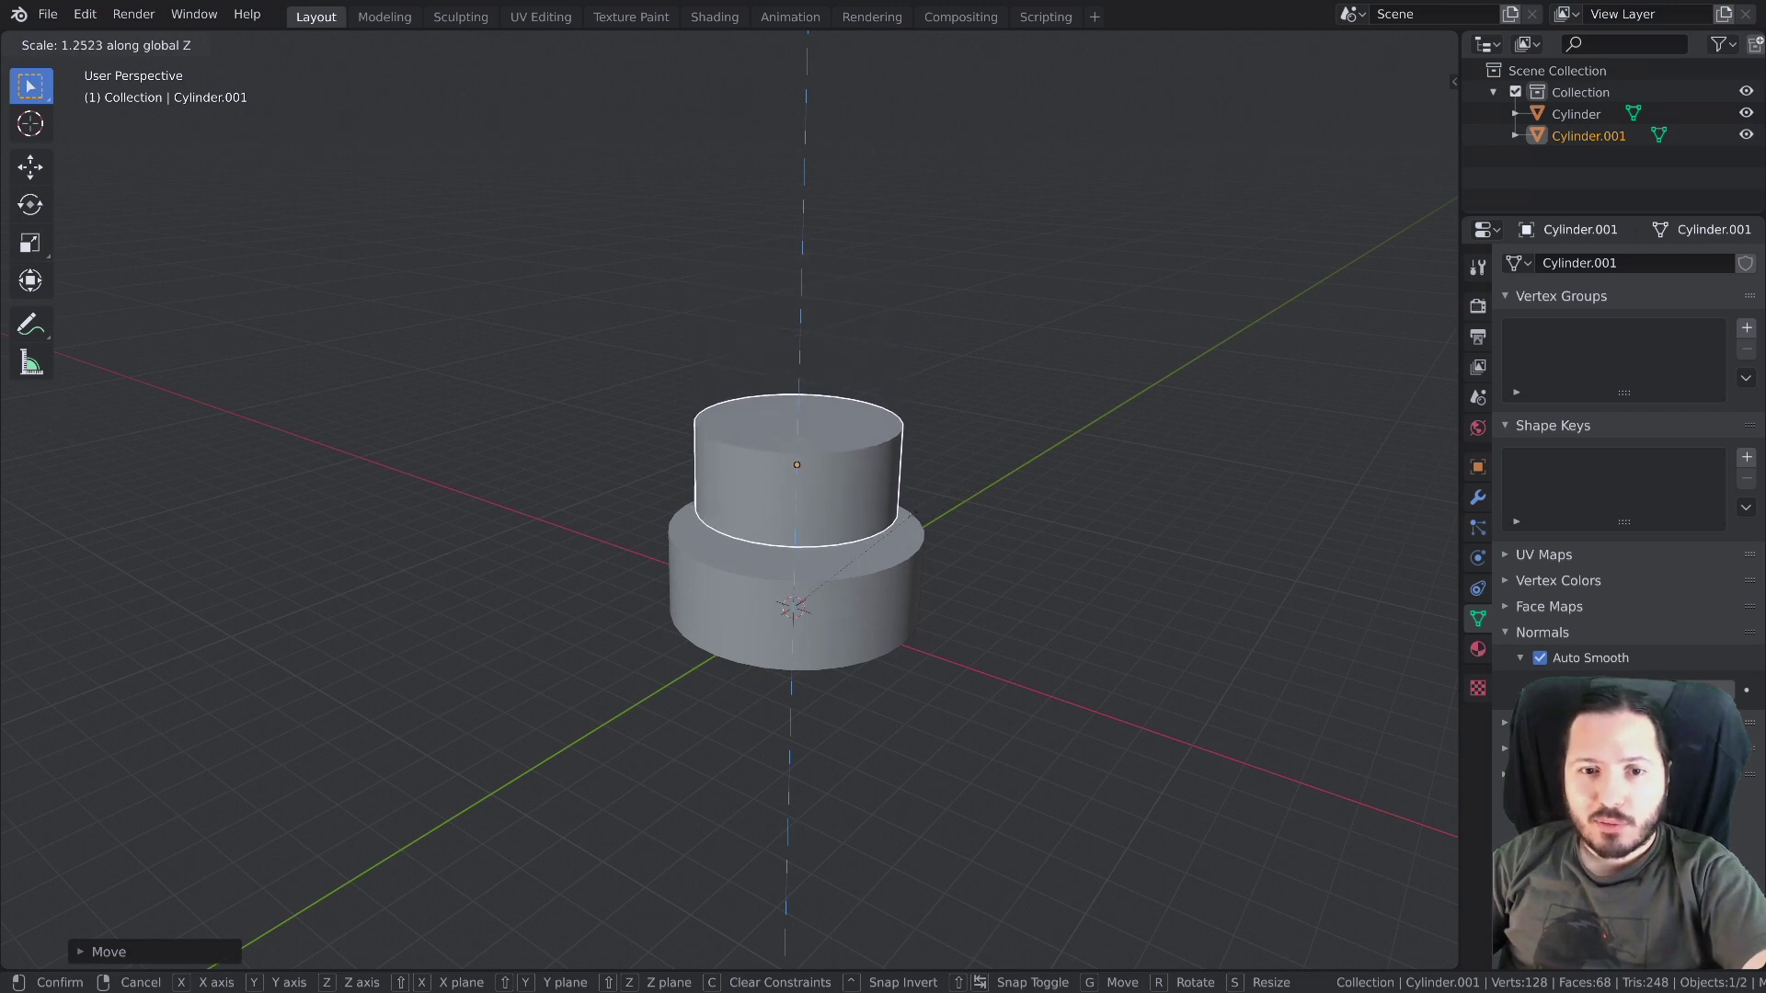
pyautogui.press('KP_1')
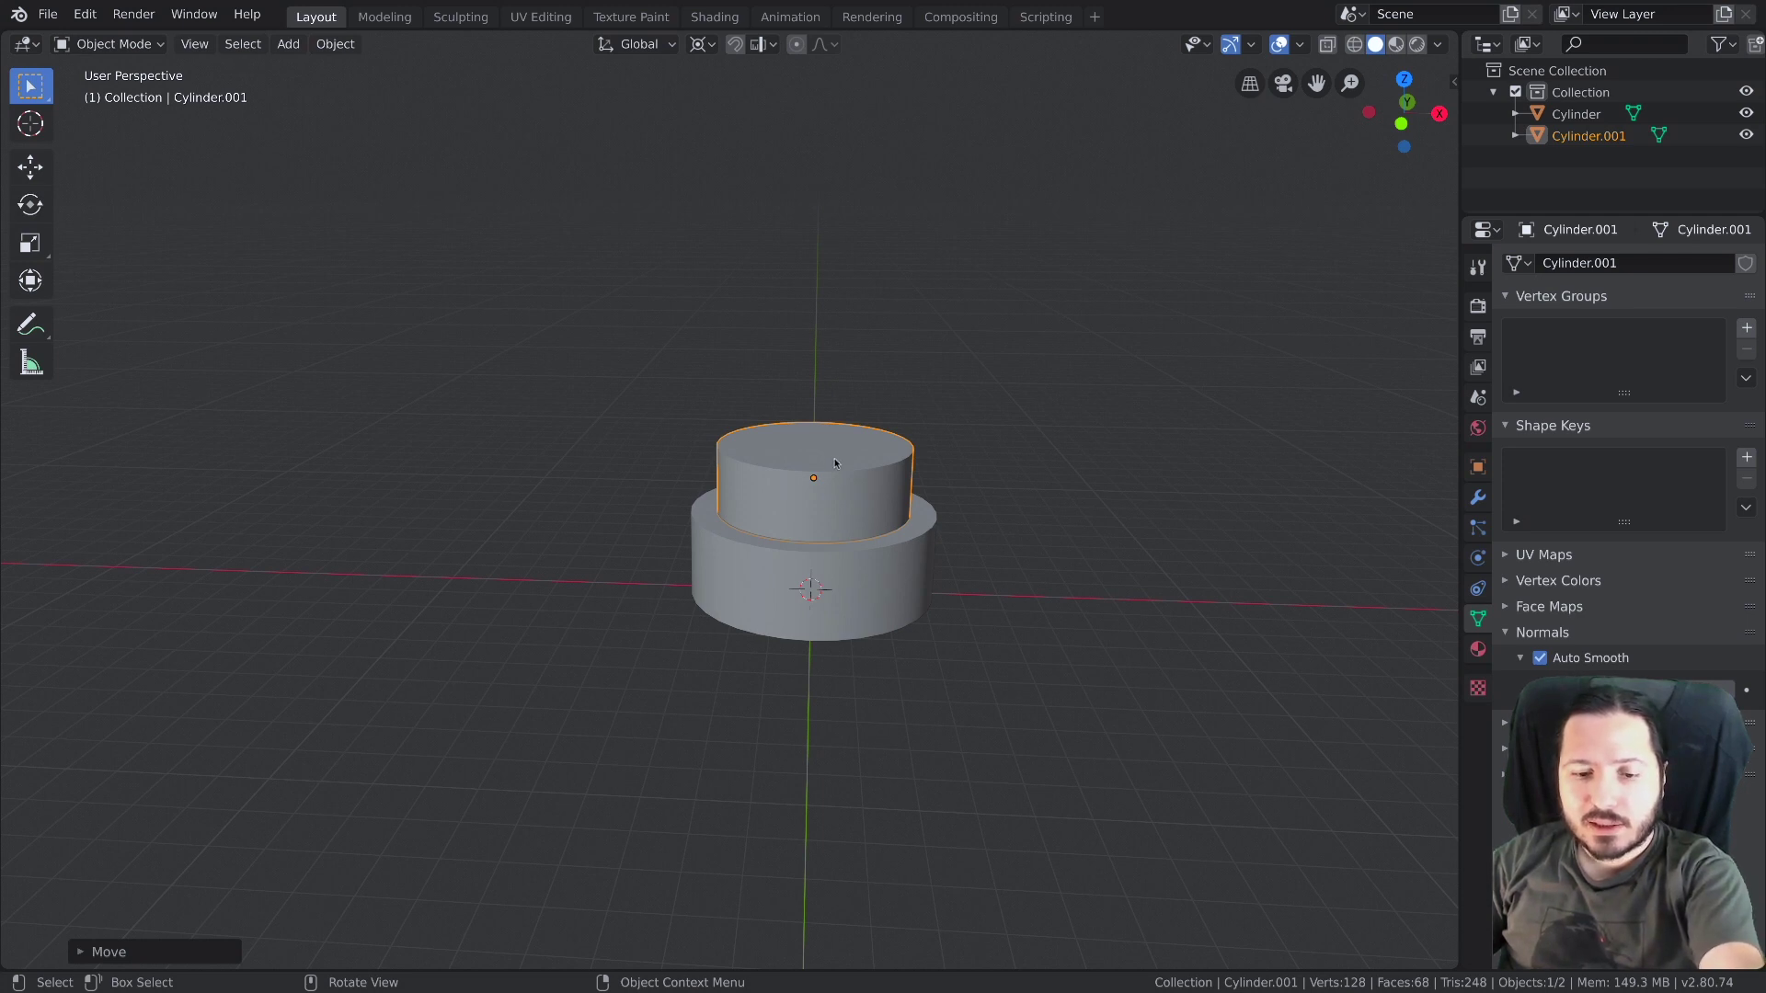
# Isolate the upper cylinder in local view and snap the 3D cursor to its bottom face
pyautogui.press('KP_Divide')
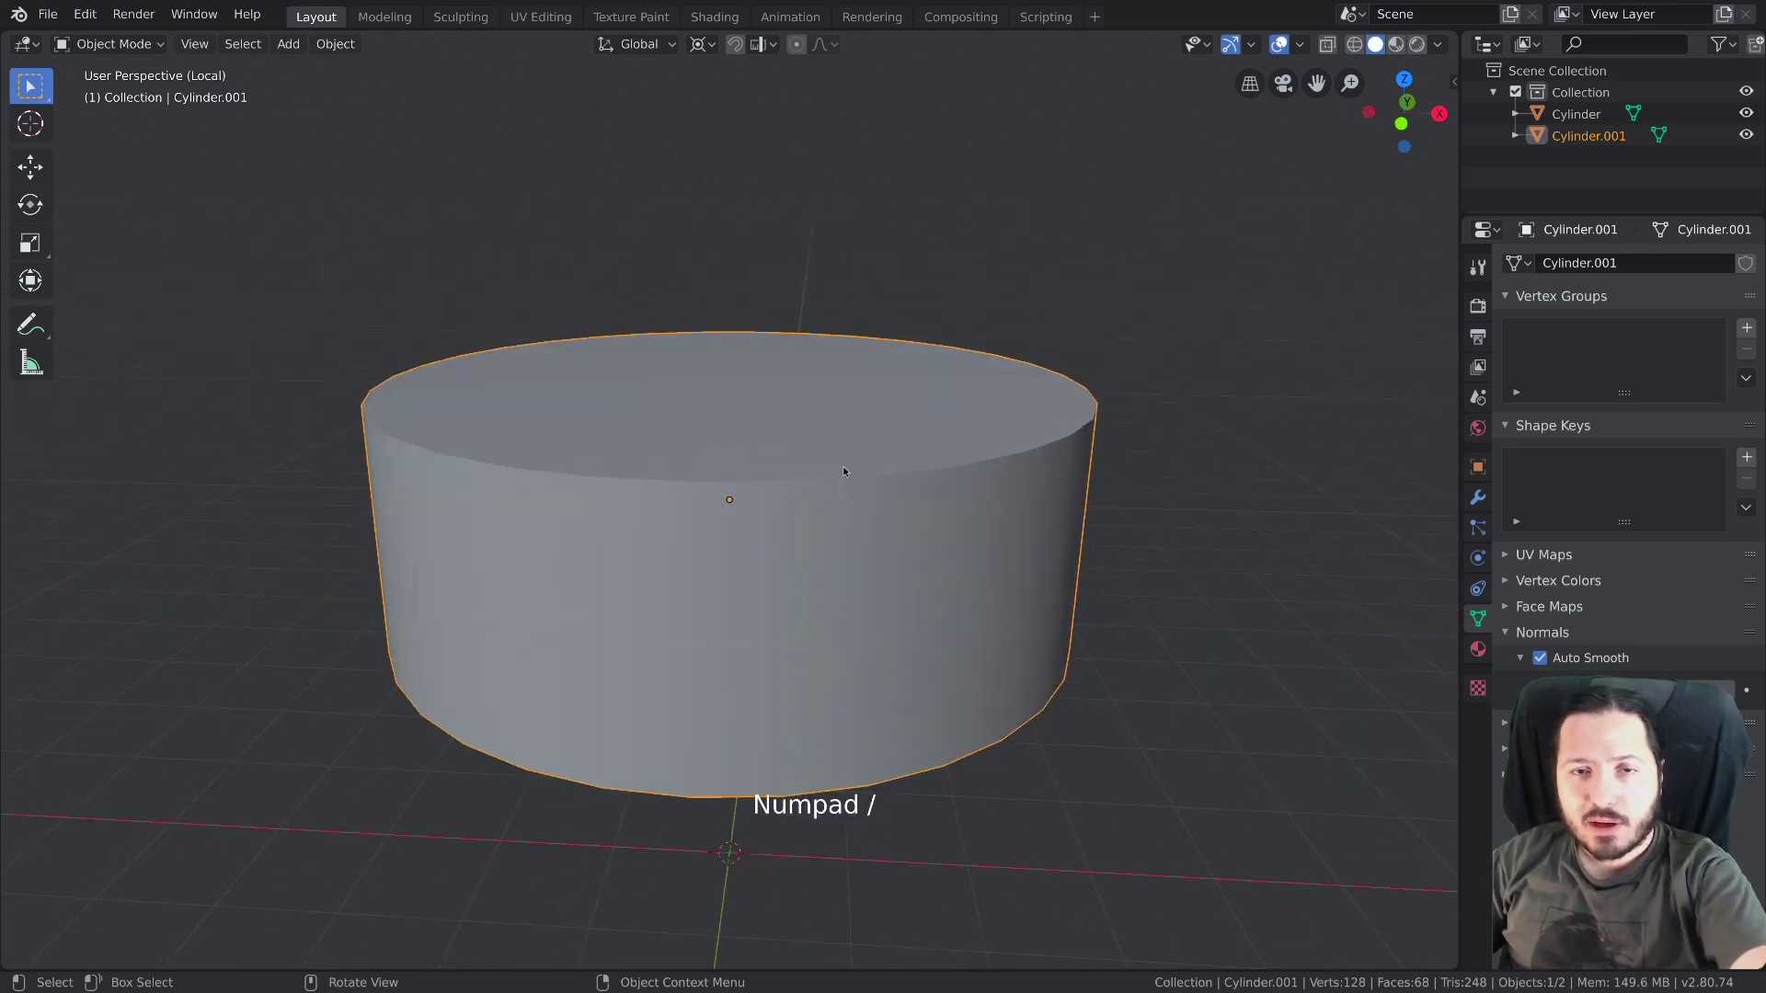
pyautogui.scroll(-3)
pyautogui.middleClick(838, 576)
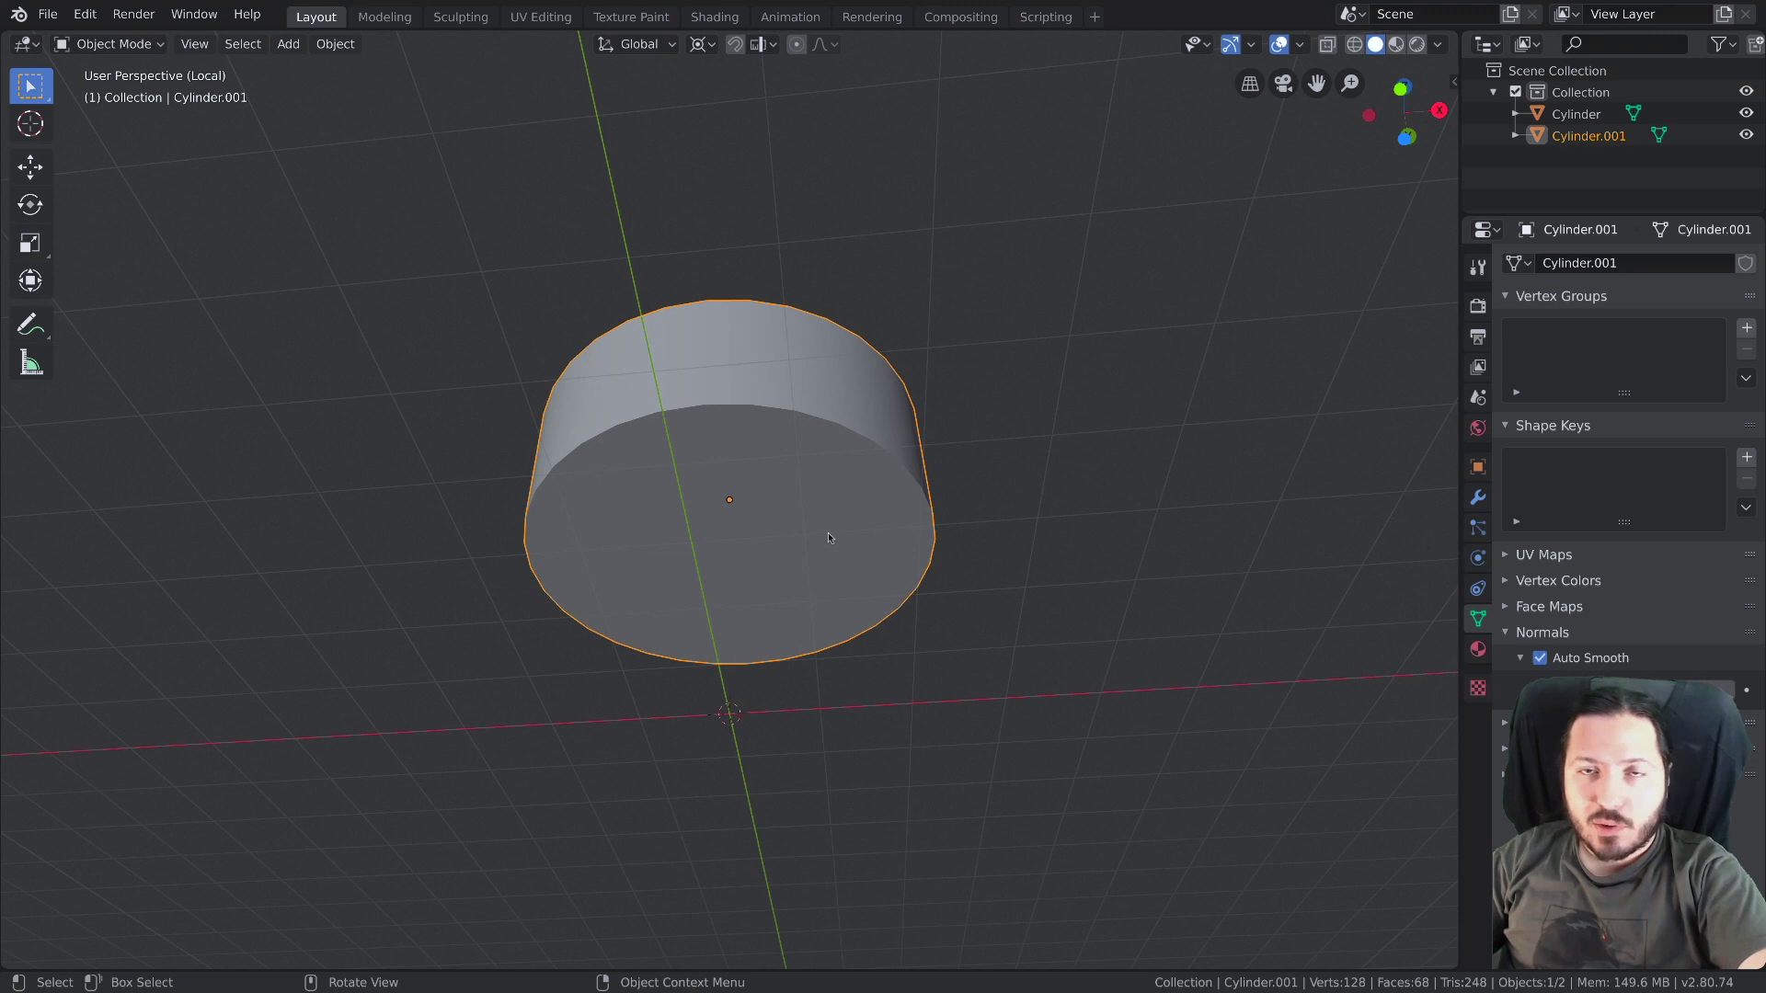
pyautogui.press('Tab')
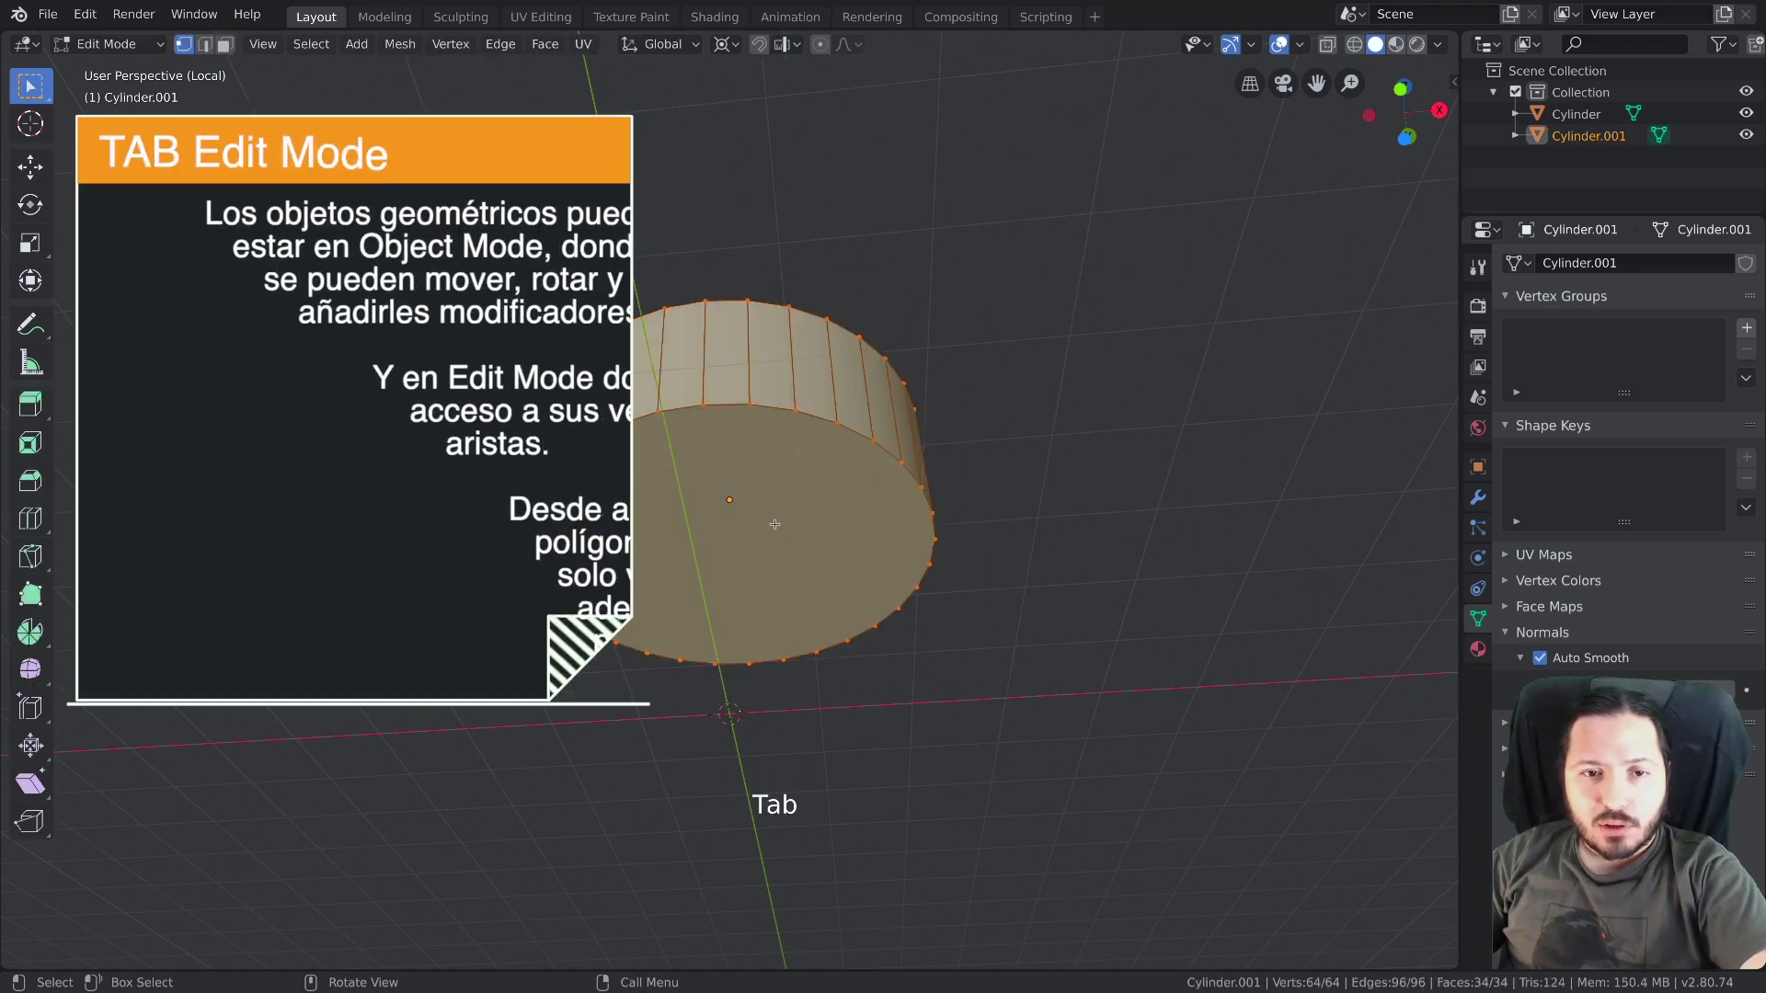
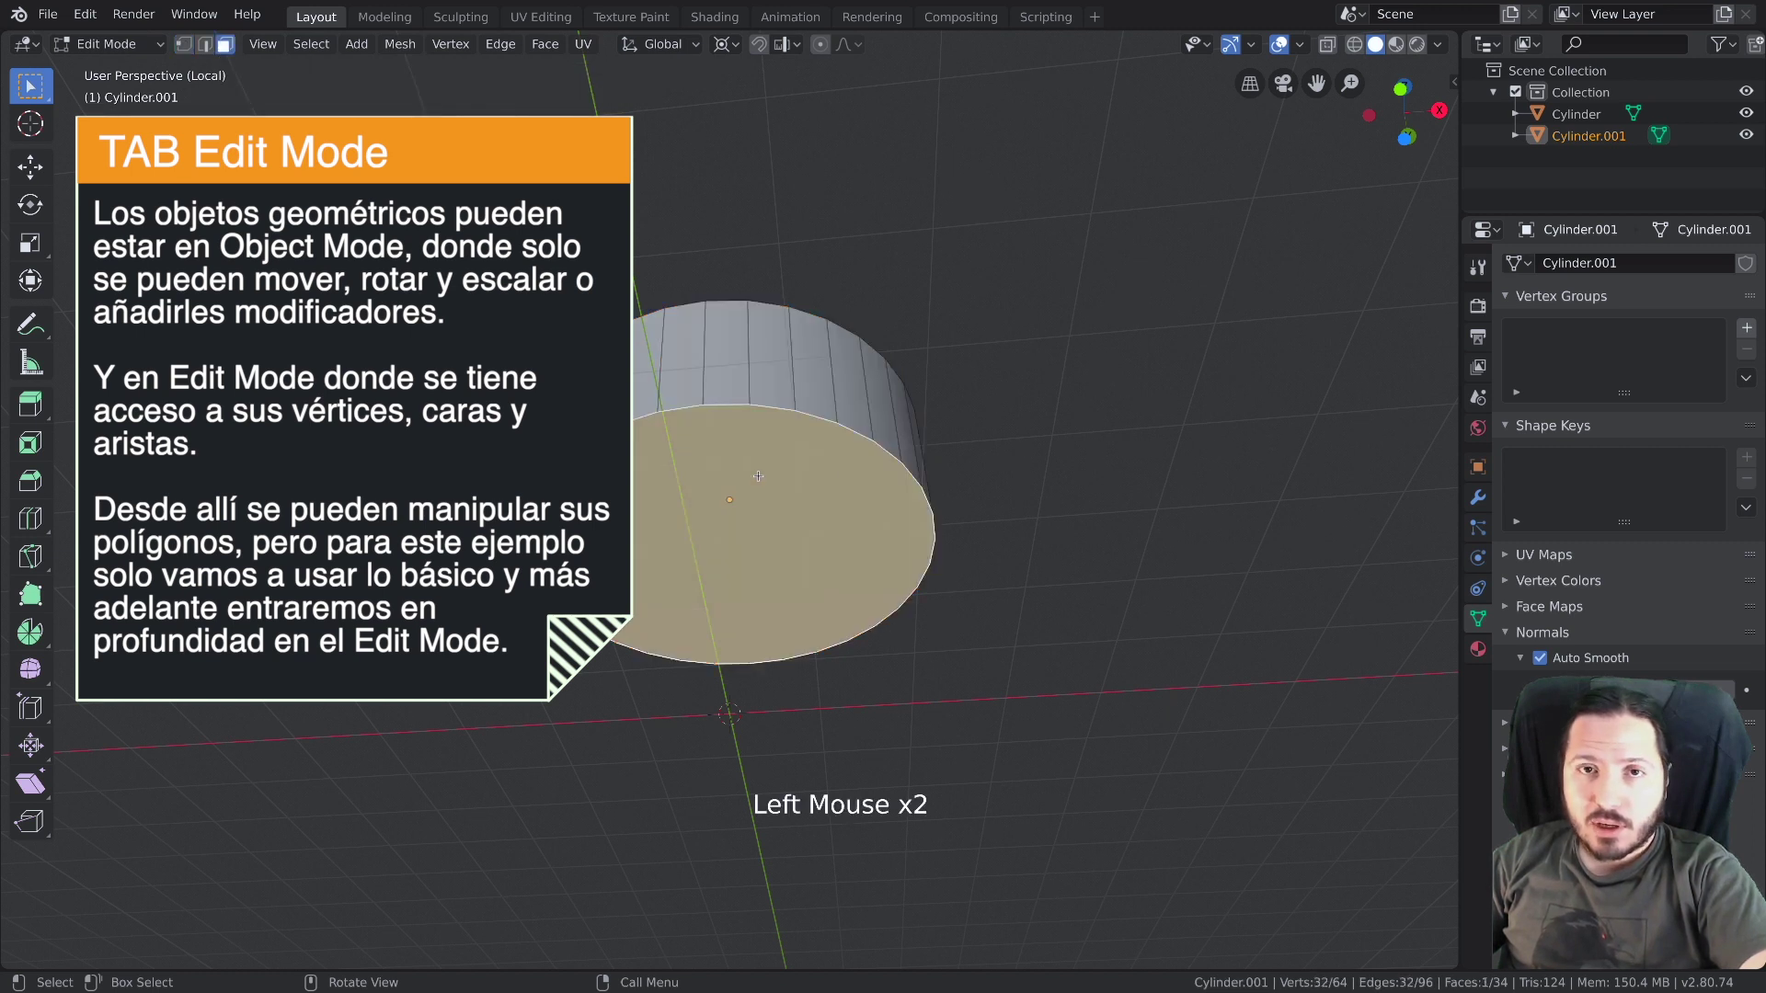
pyautogui.press('shift+s')
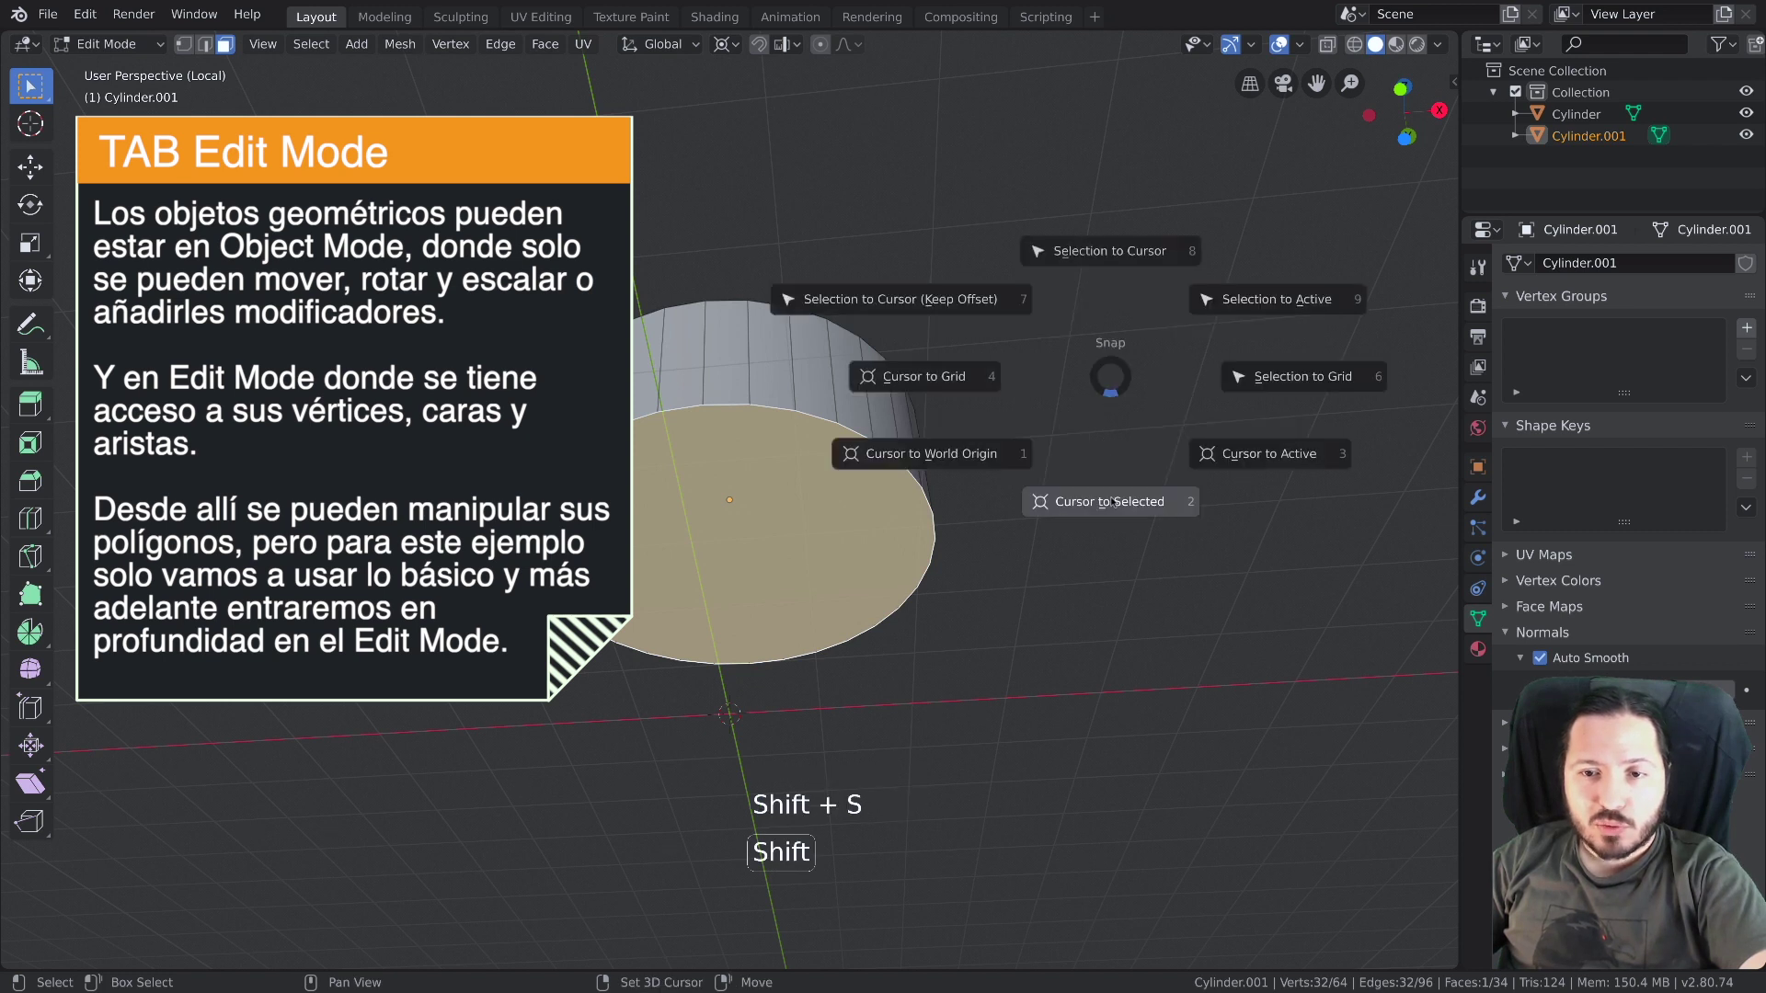
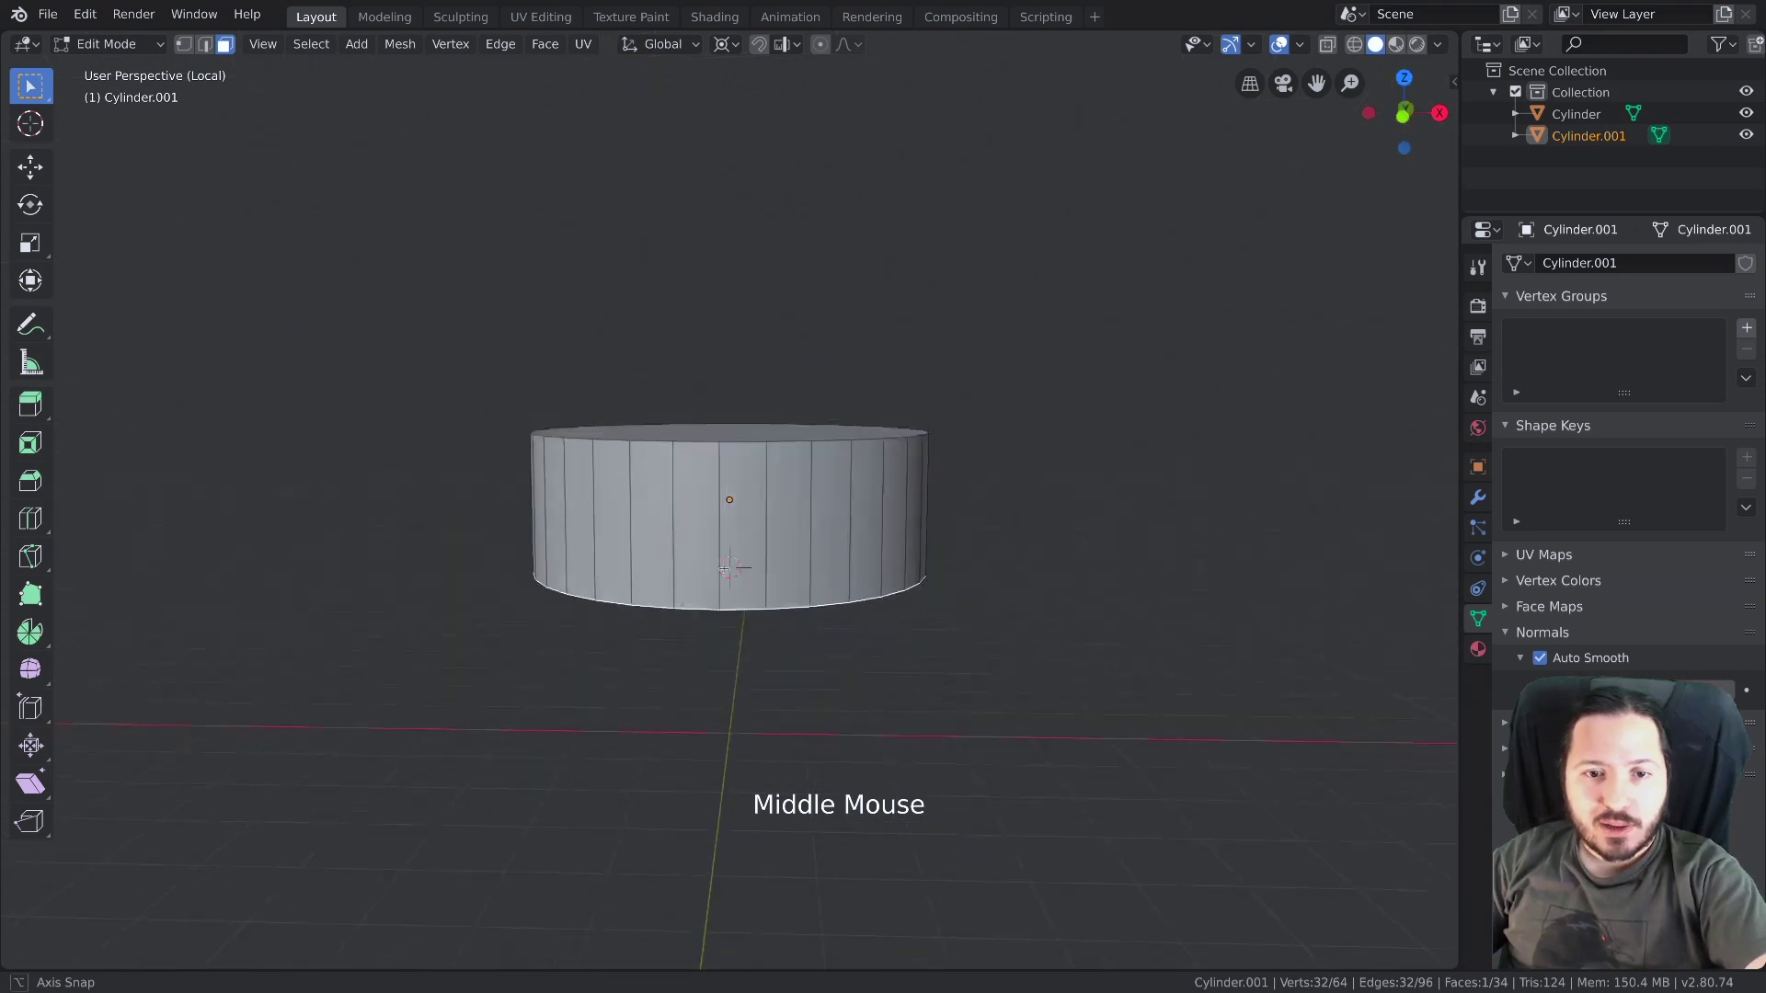
pyautogui.press('Tab')
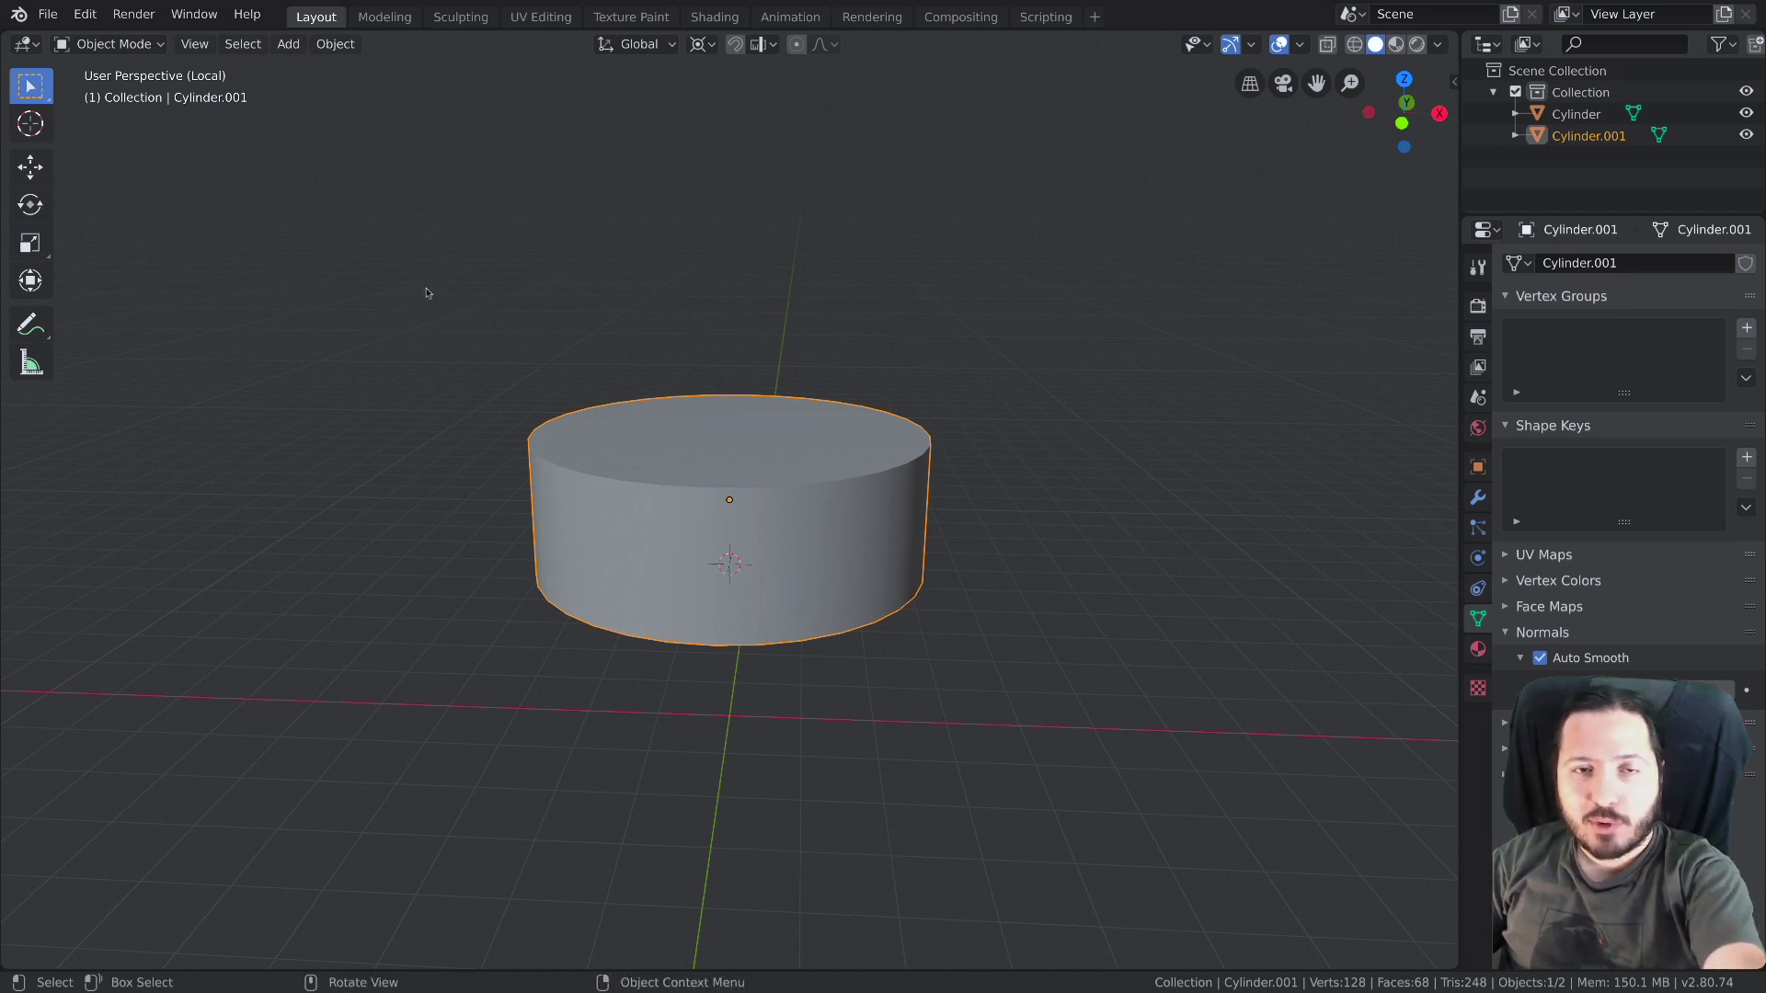
# With pivot set to 3D Cursor, stretch the upper cylinder taller along Z from its base
pyautogui.press('KP_Divide')
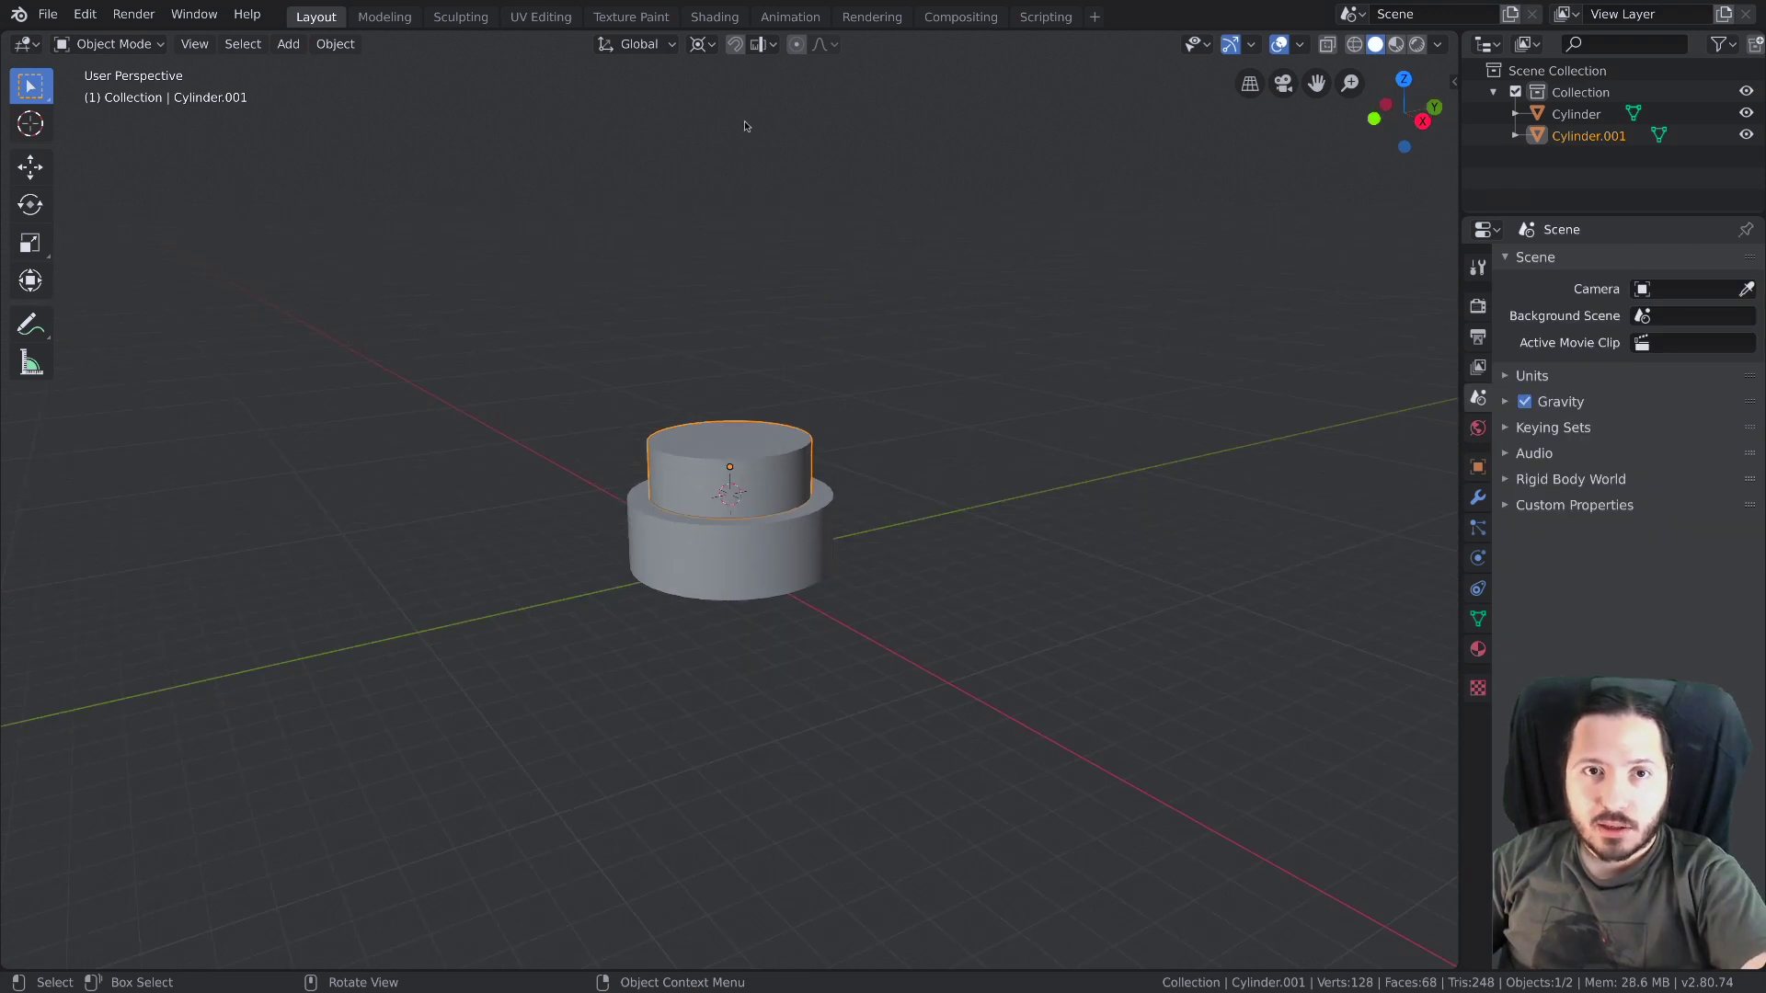
pyautogui.click(698, 49)
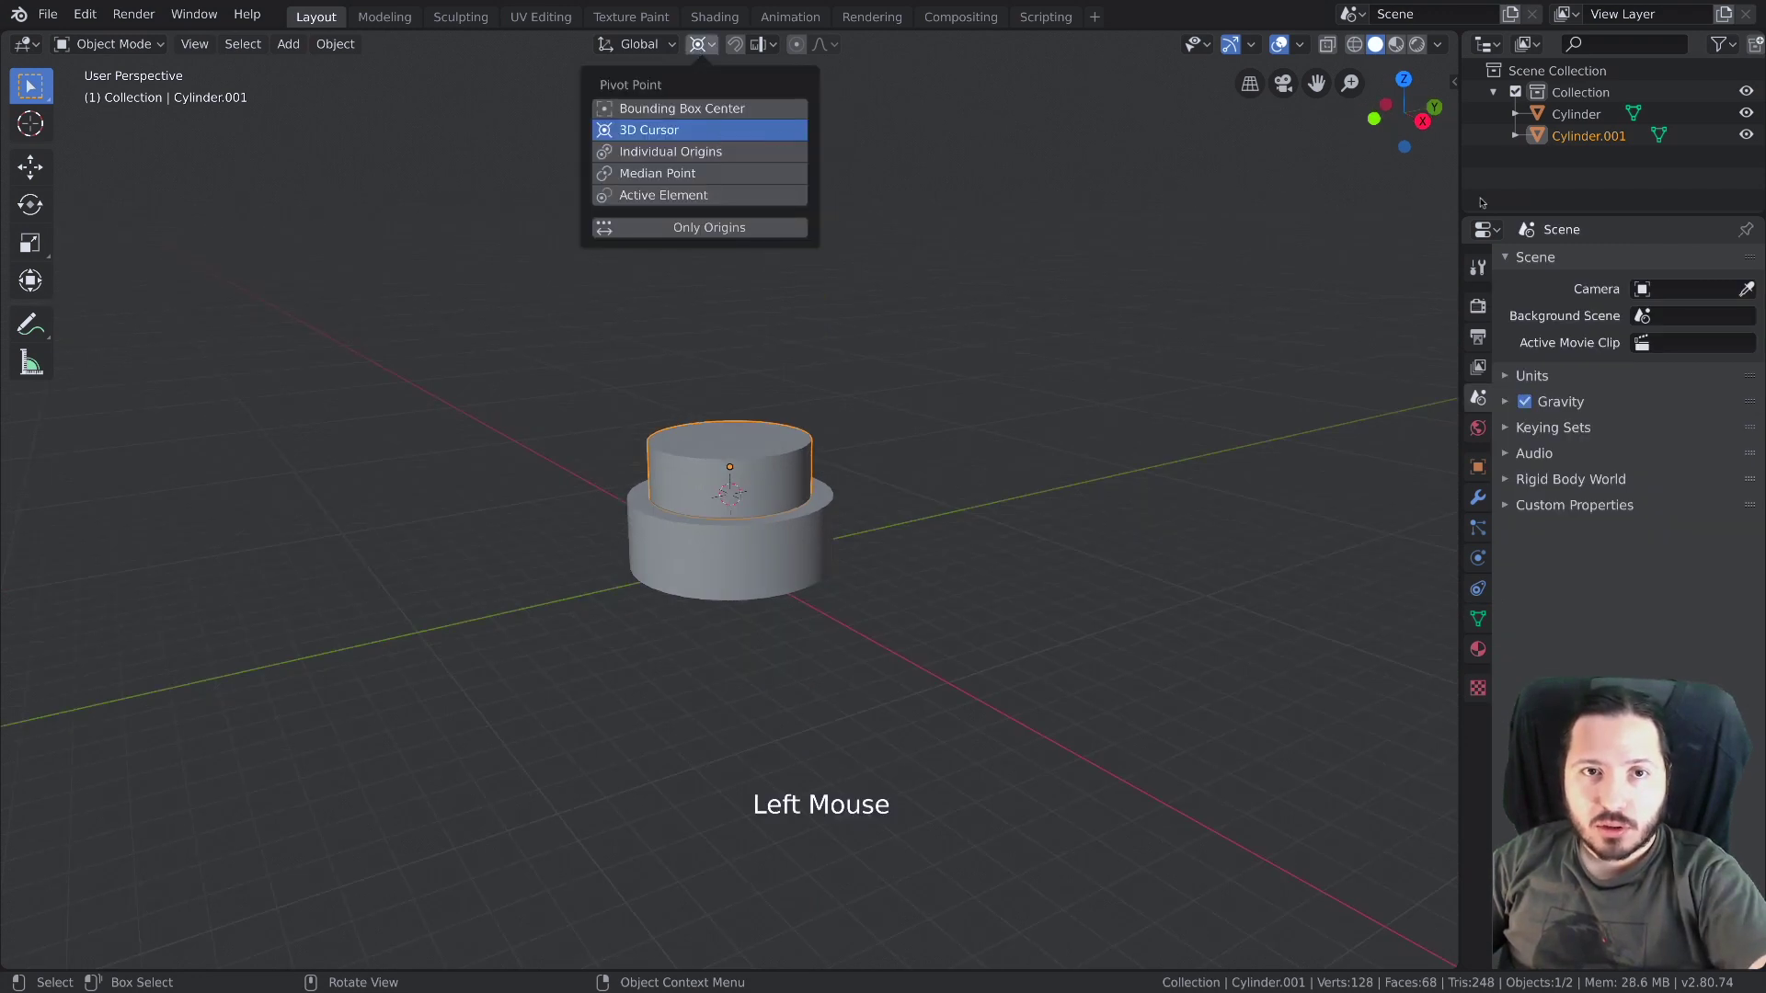
pyautogui.press('s')
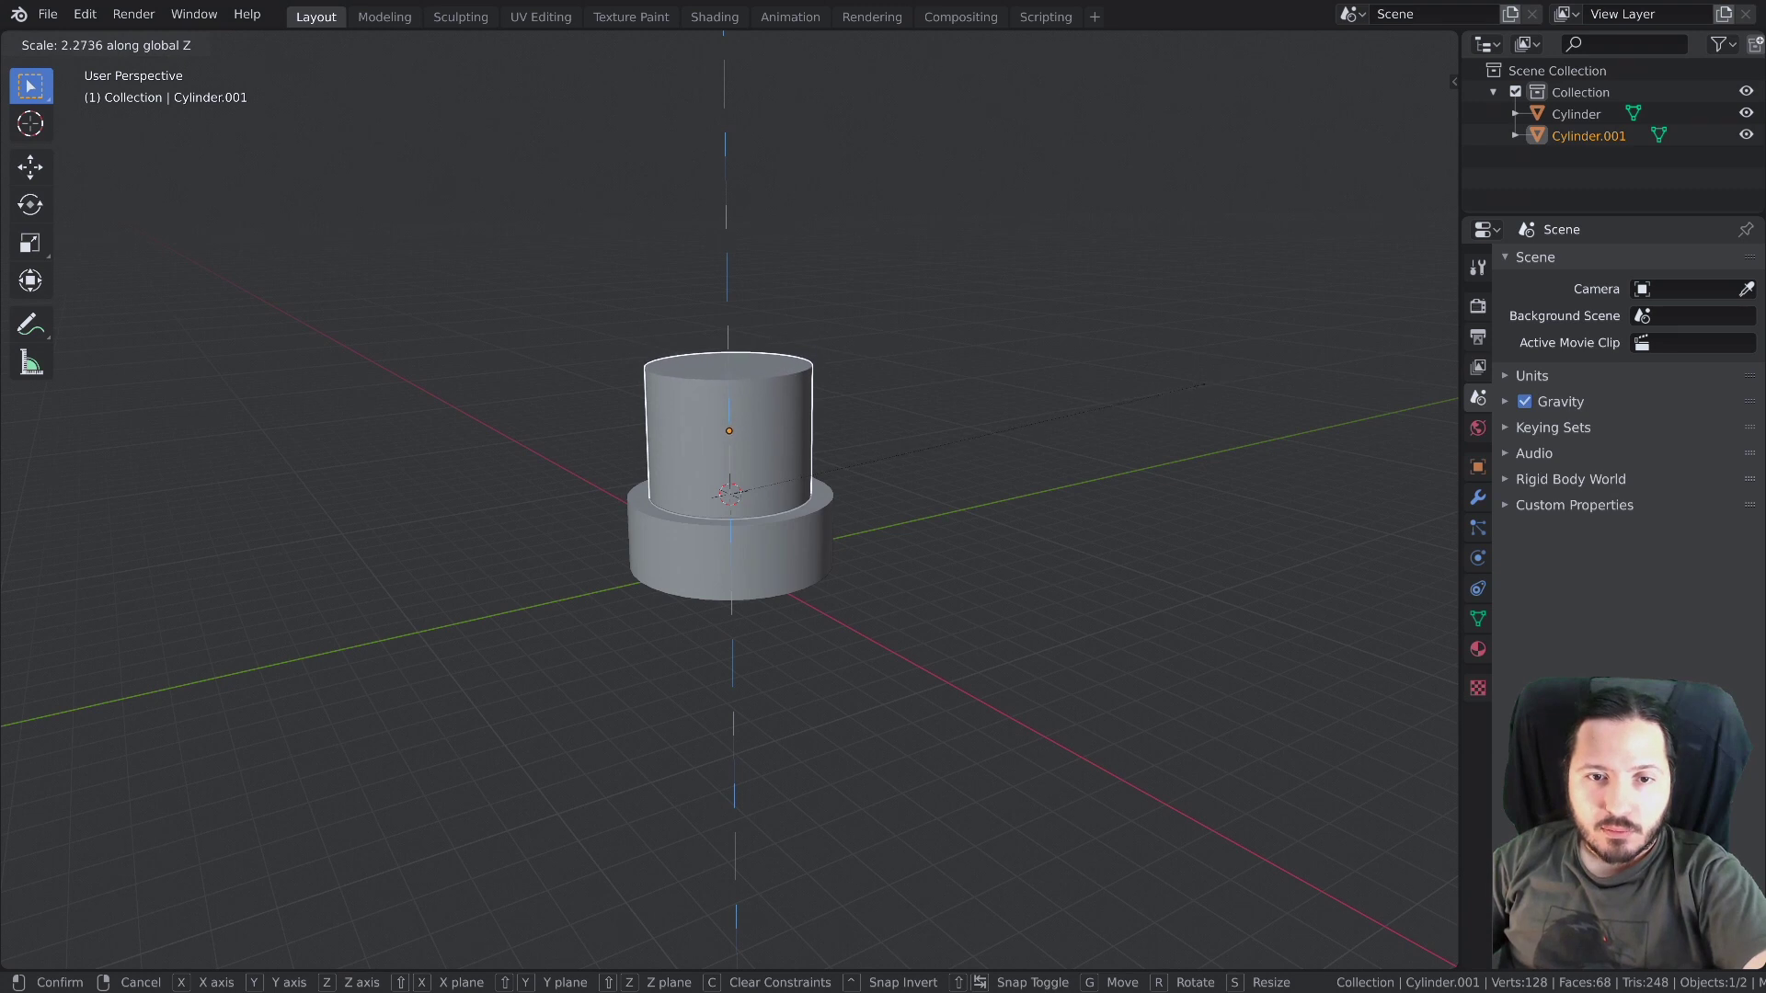
pyautogui.click(763, 433)
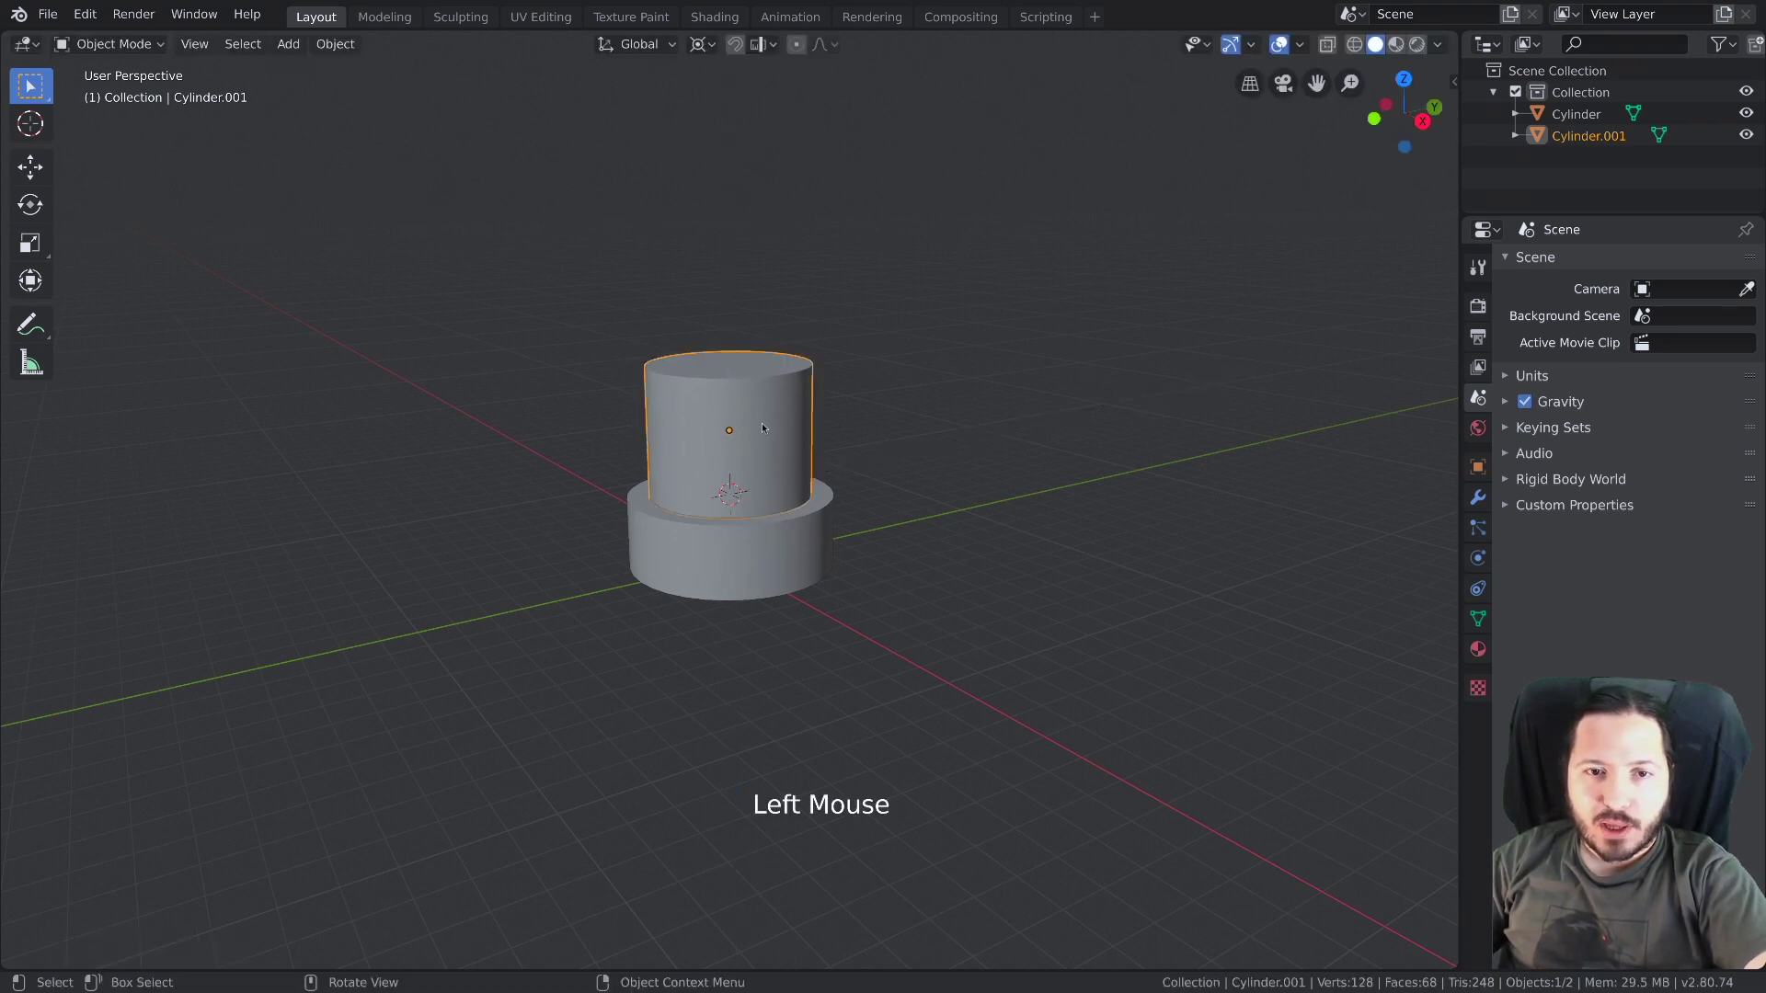
# Duplicate the upper cylinder into a thin flattened cap raised onto the shaft and slightly widened
pyautogui.click(803, 551)
pyautogui.press('shift+d')
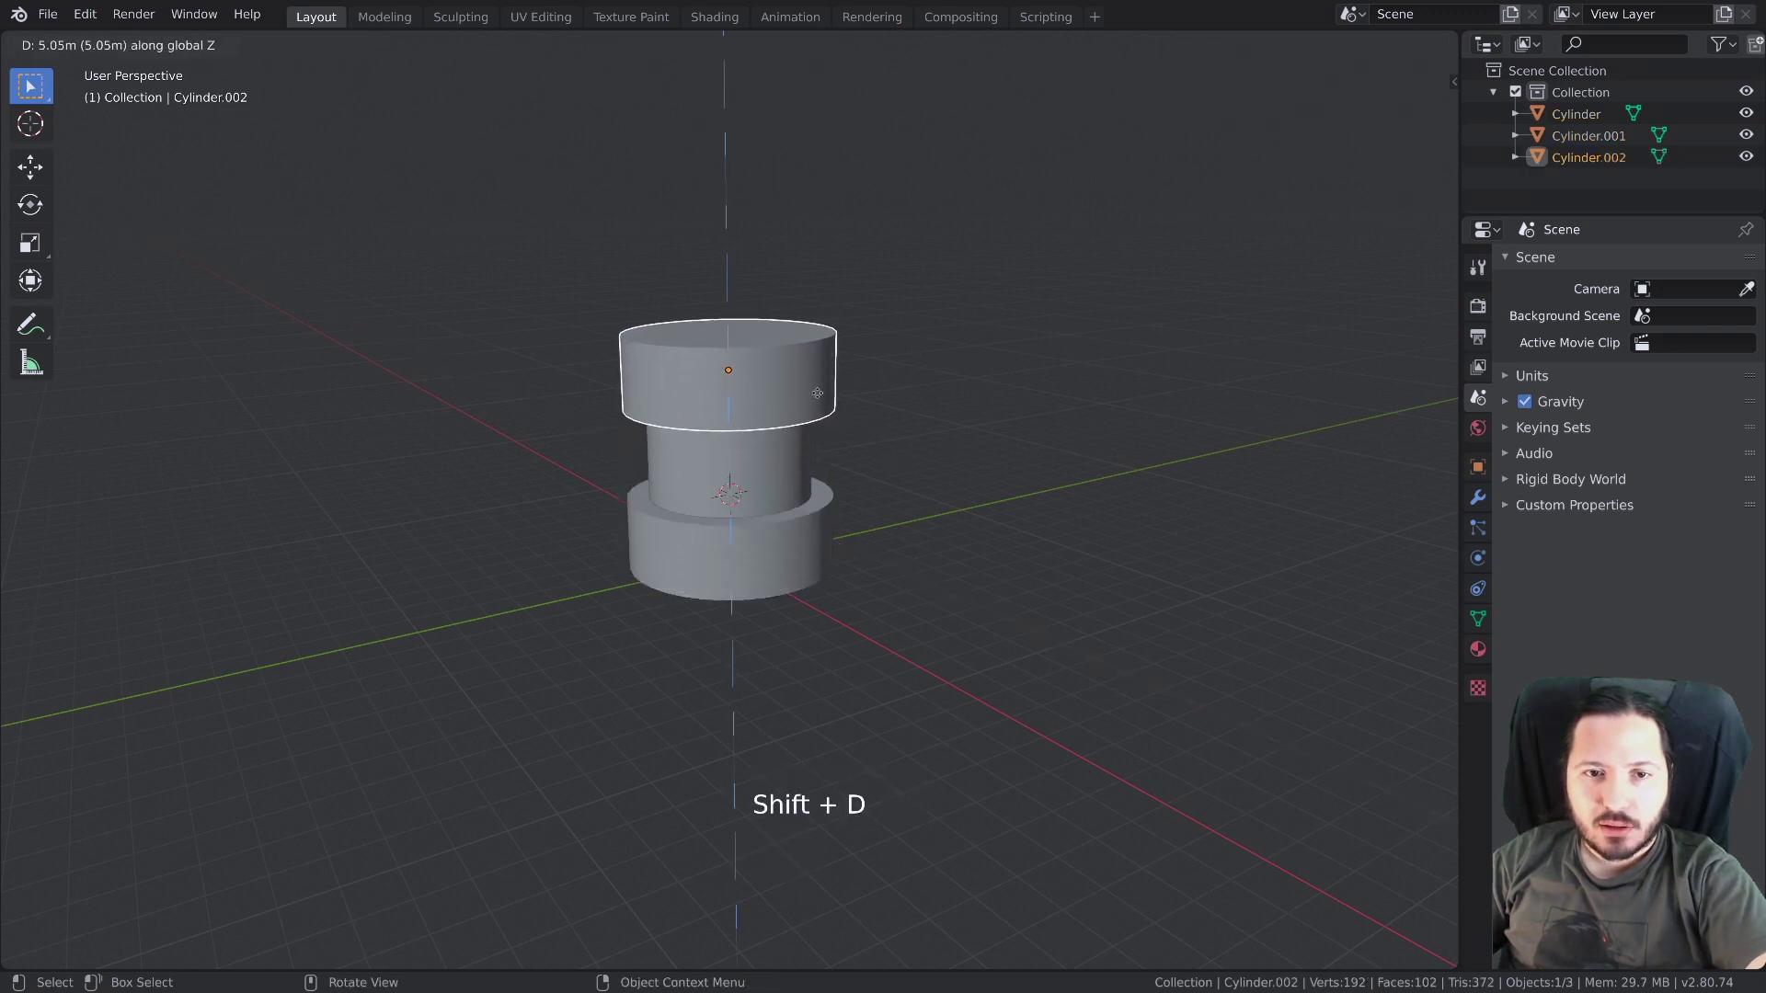
pyautogui.middleClick(831, 465)
pyautogui.press('z')
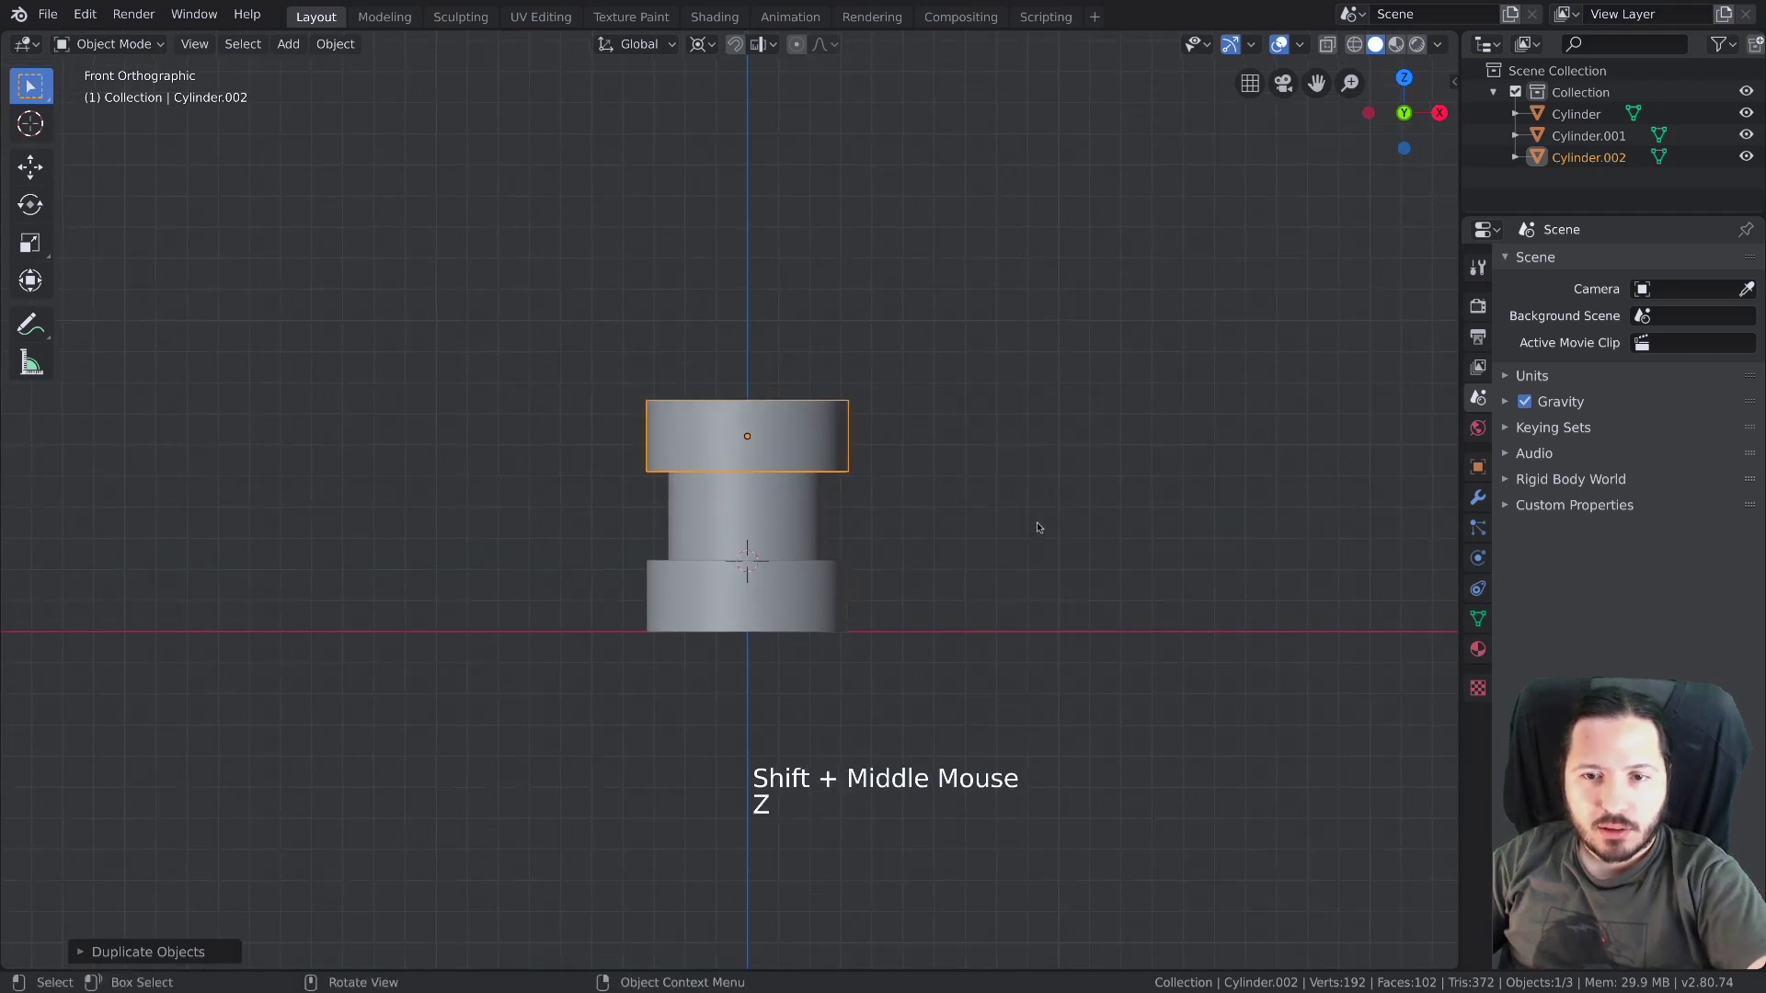
pyautogui.press('s')
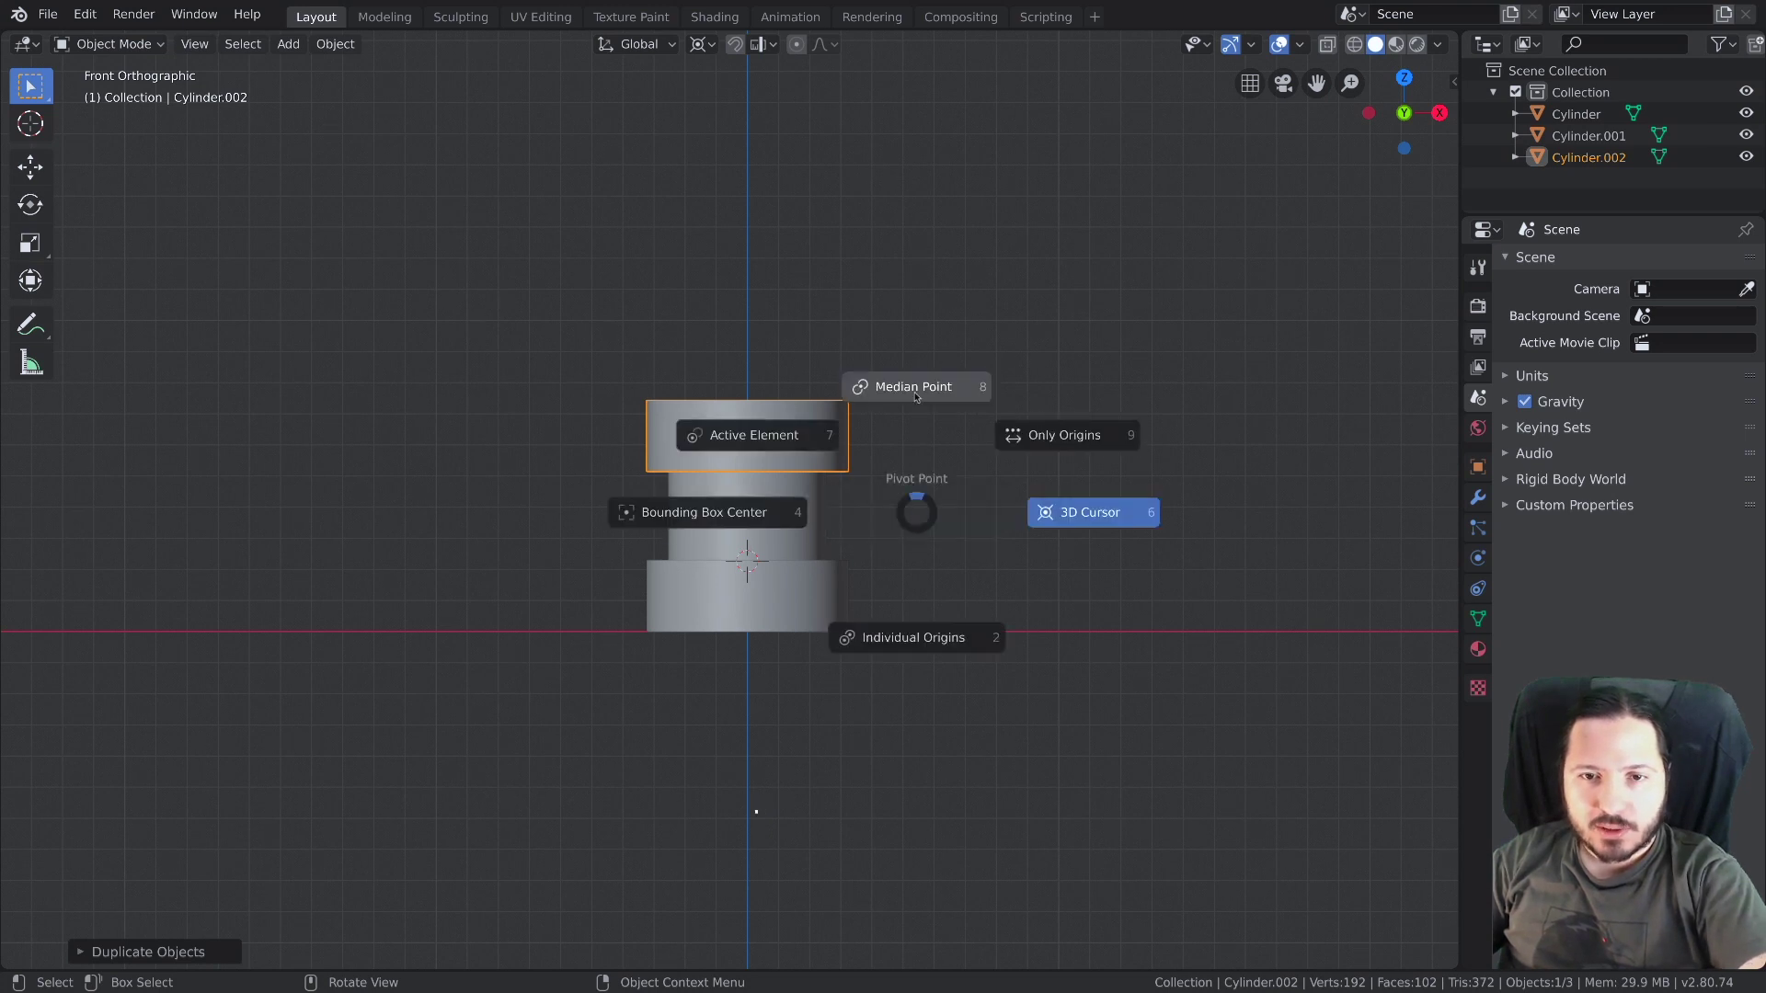
pyautogui.press('s')
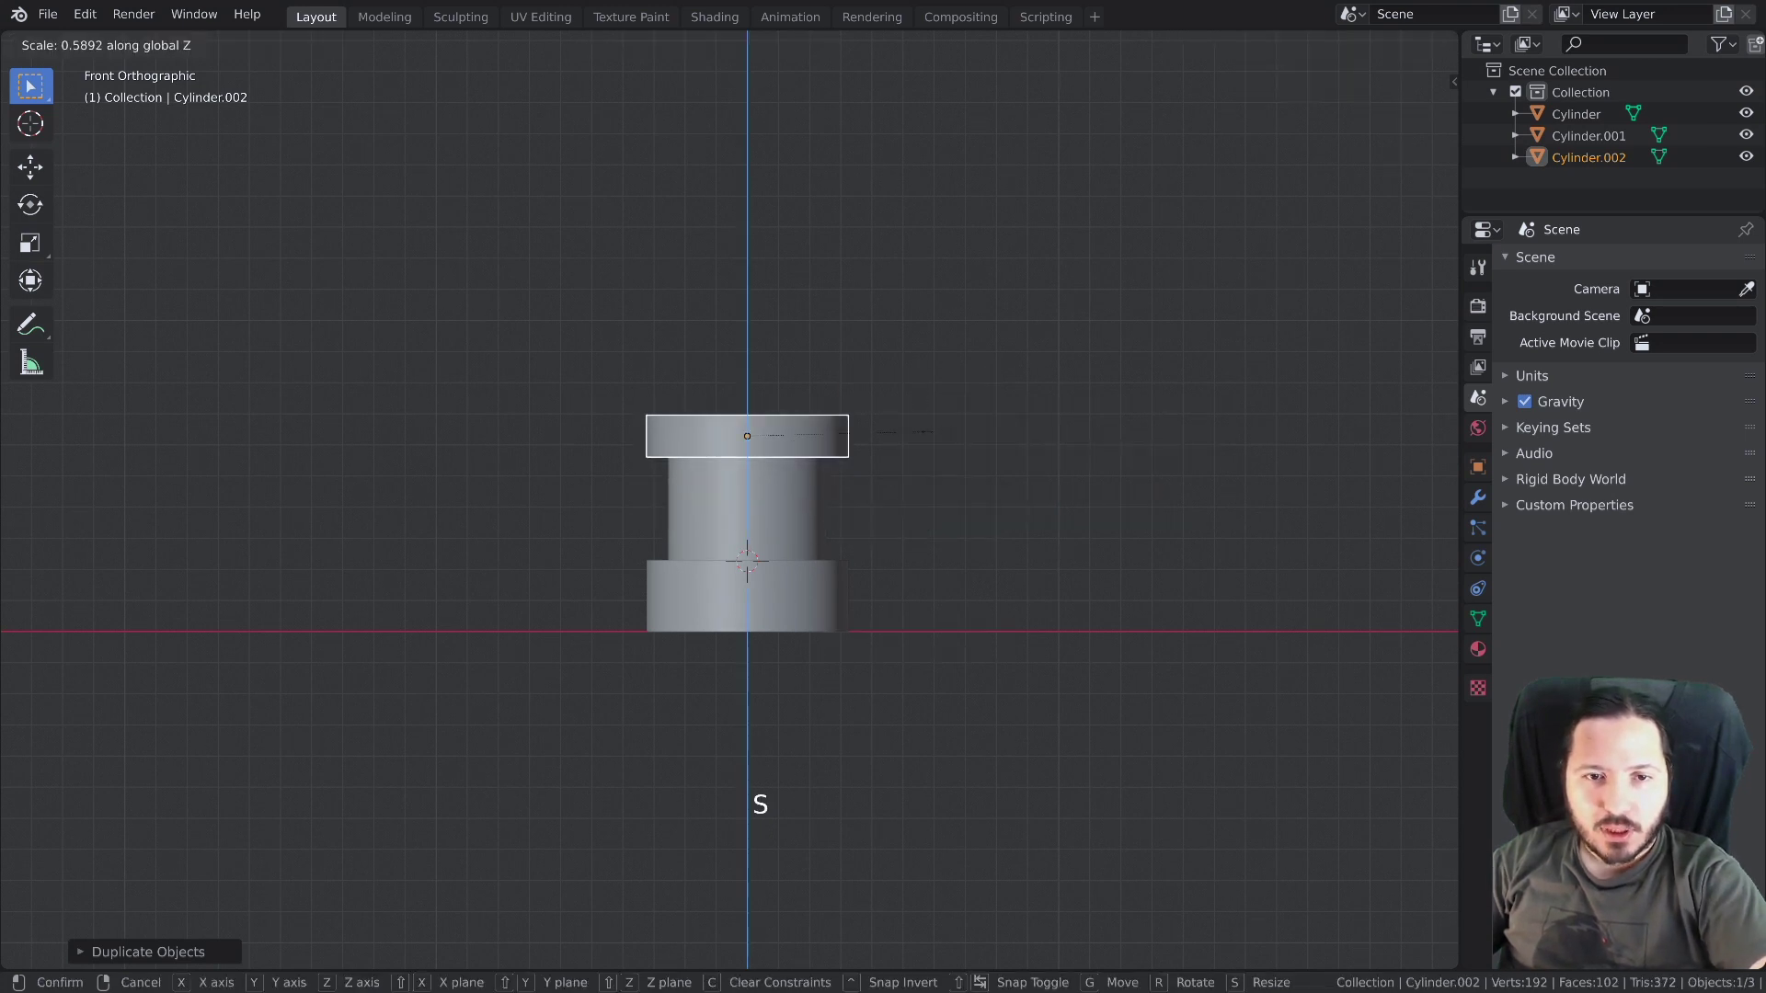
pyautogui.press('g')
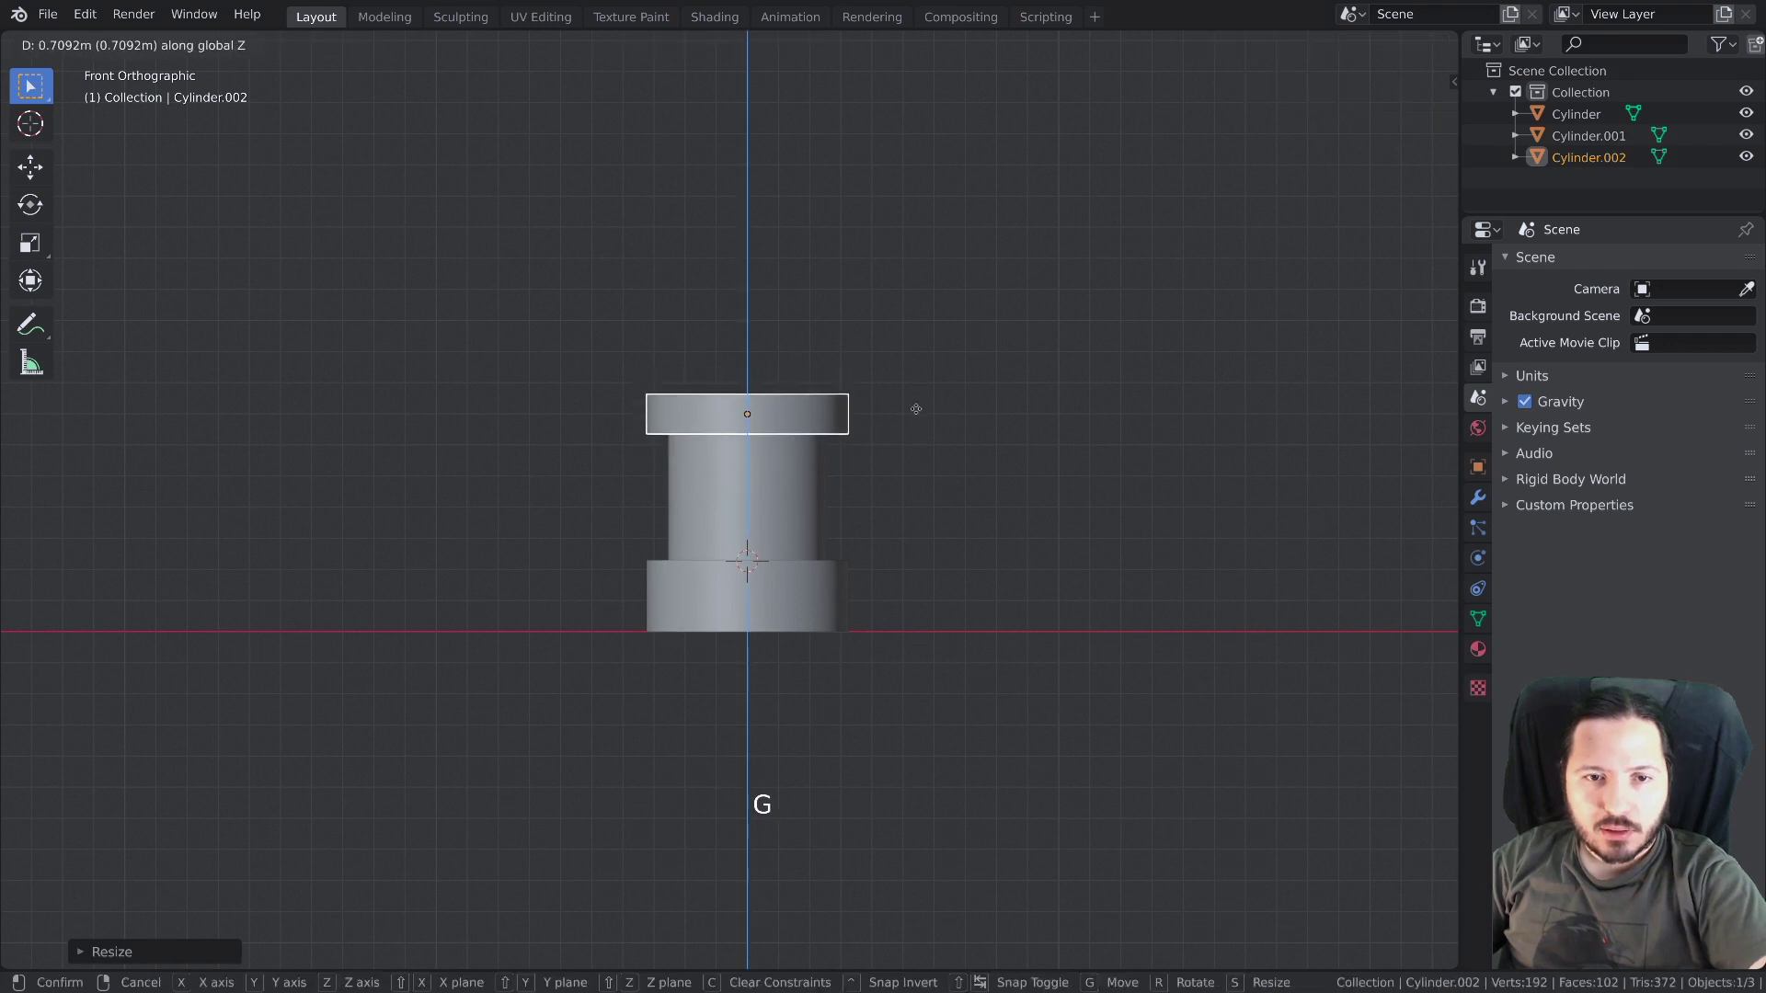
pyautogui.press('s')
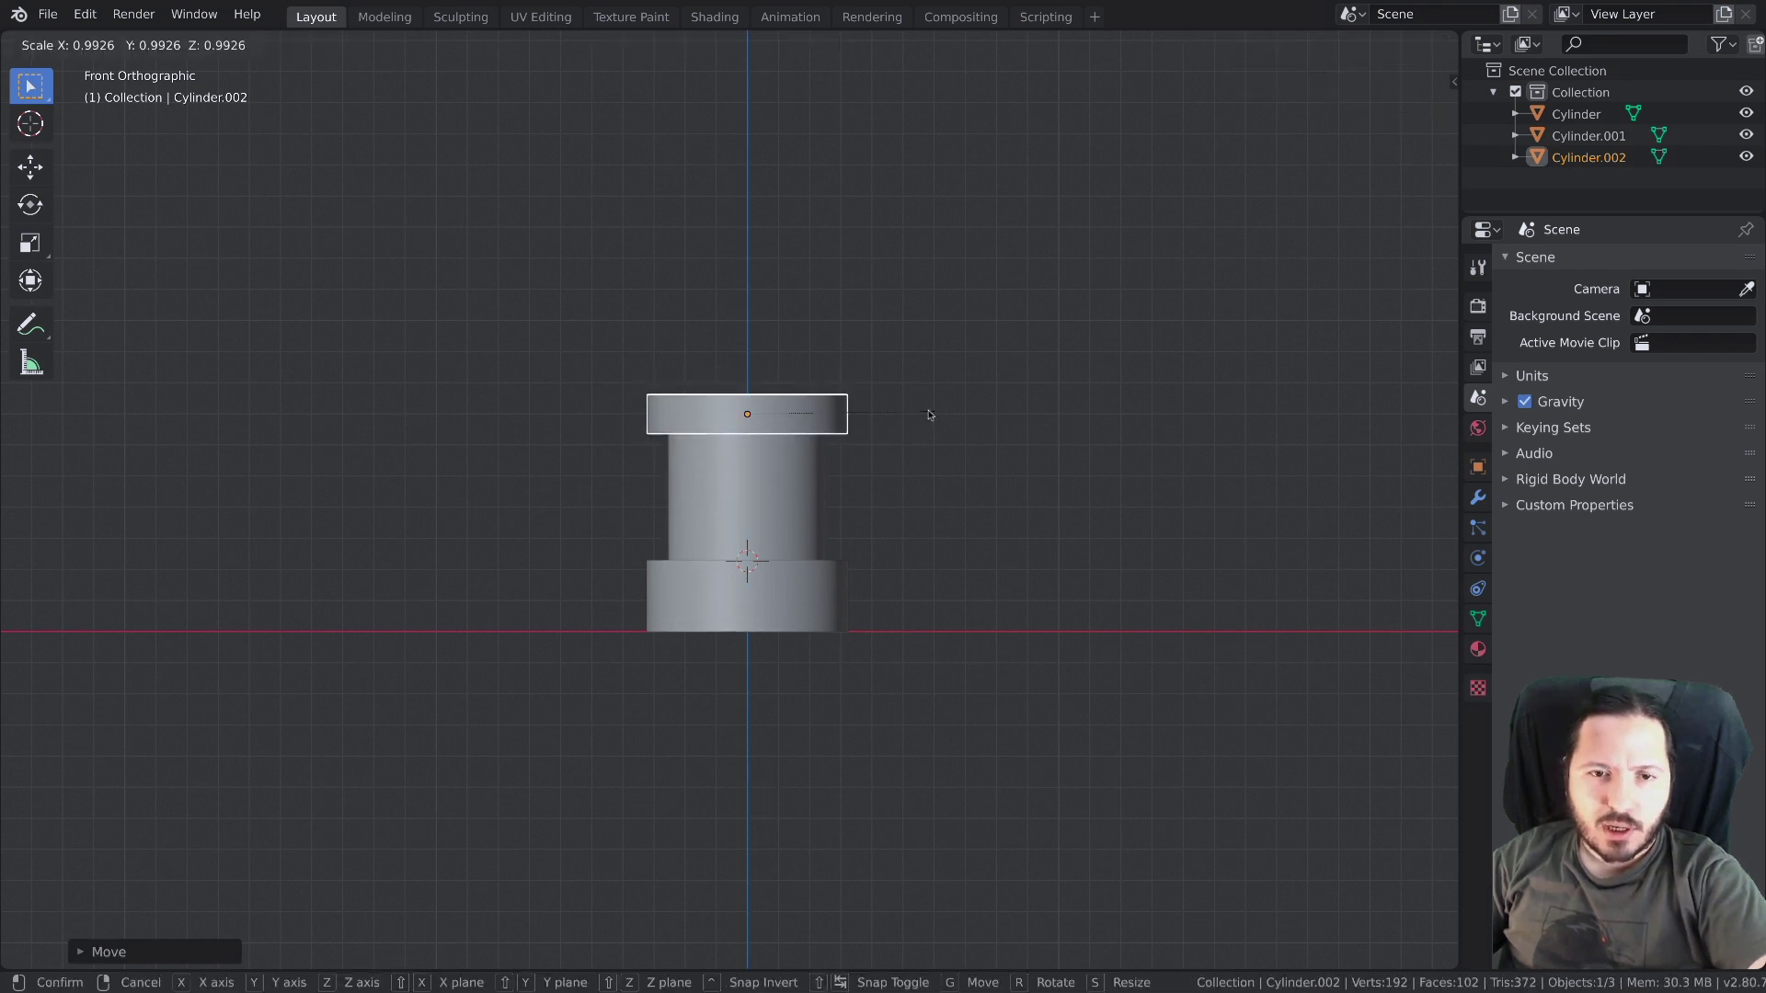
# Select the base cylinder in perspective view ready for widening
pyautogui.middleClick(817, 596)
pyautogui.click(853, 589)
pyautogui.middleClick(853, 553)
# Widen the base and the shaft with S Shift+Z, keeping their heights
pyautogui.press('s')
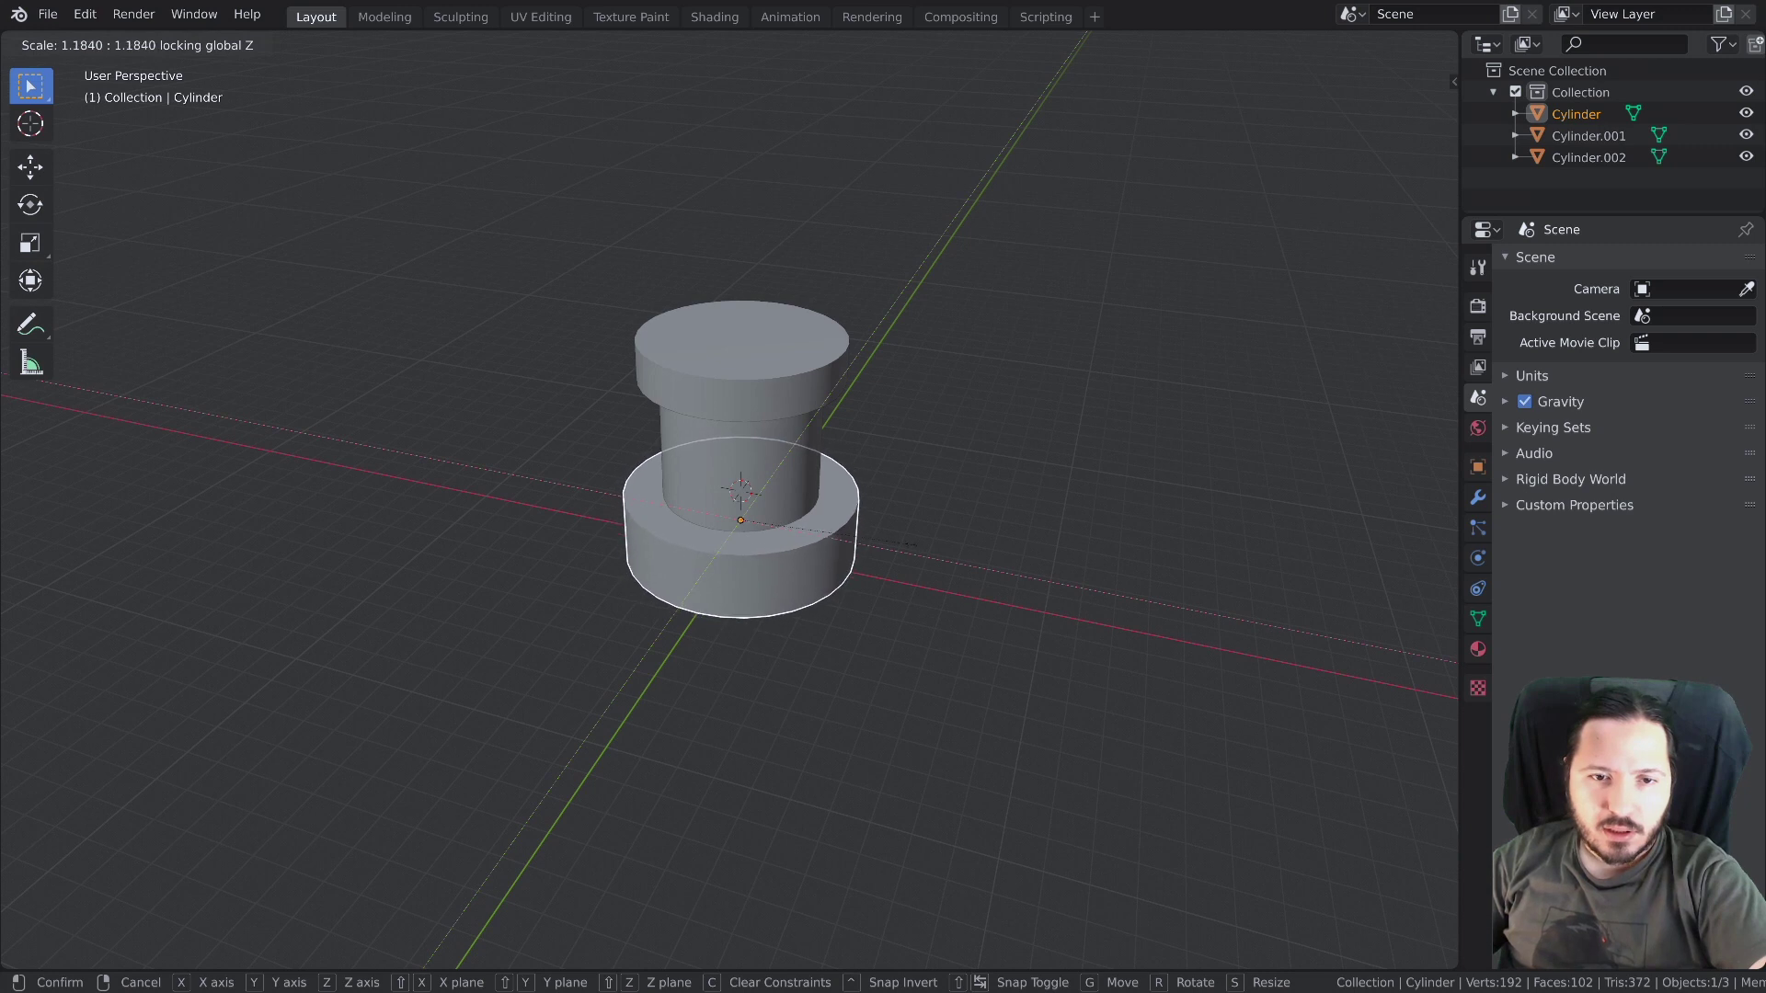
pyautogui.click(798, 467)
pyautogui.press('s')
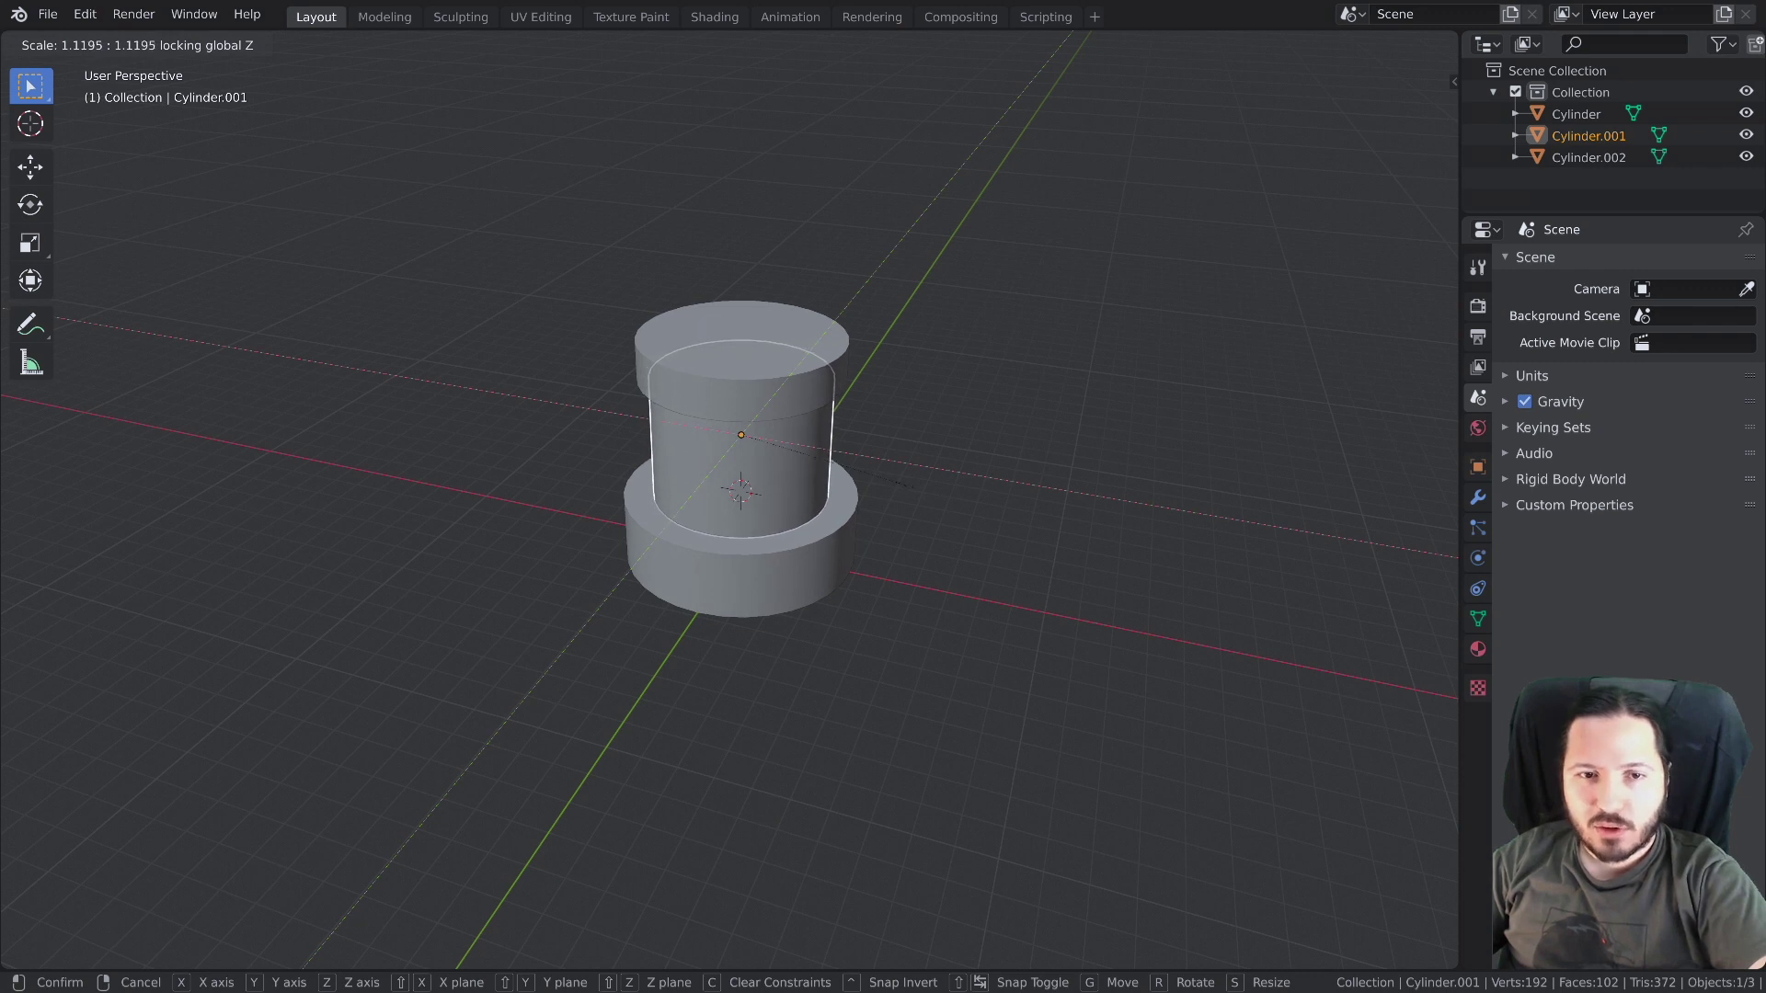
pyautogui.press('alt+a')
pyautogui.middleClick(831, 493)
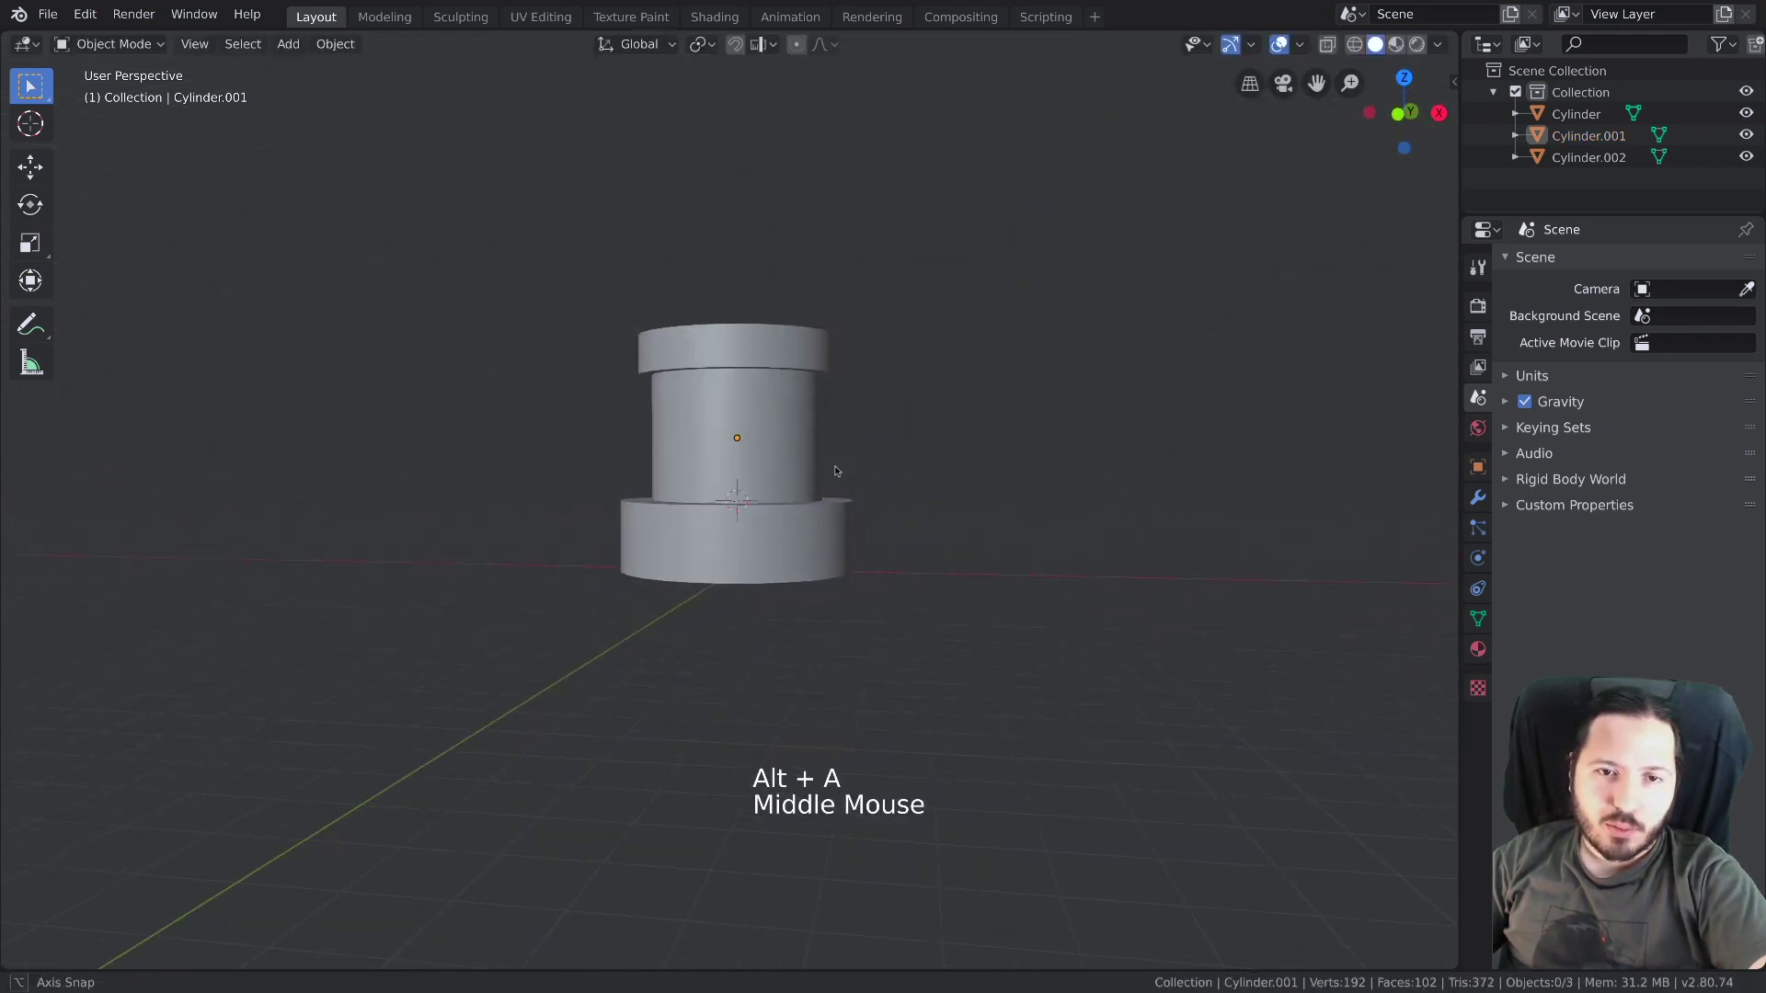
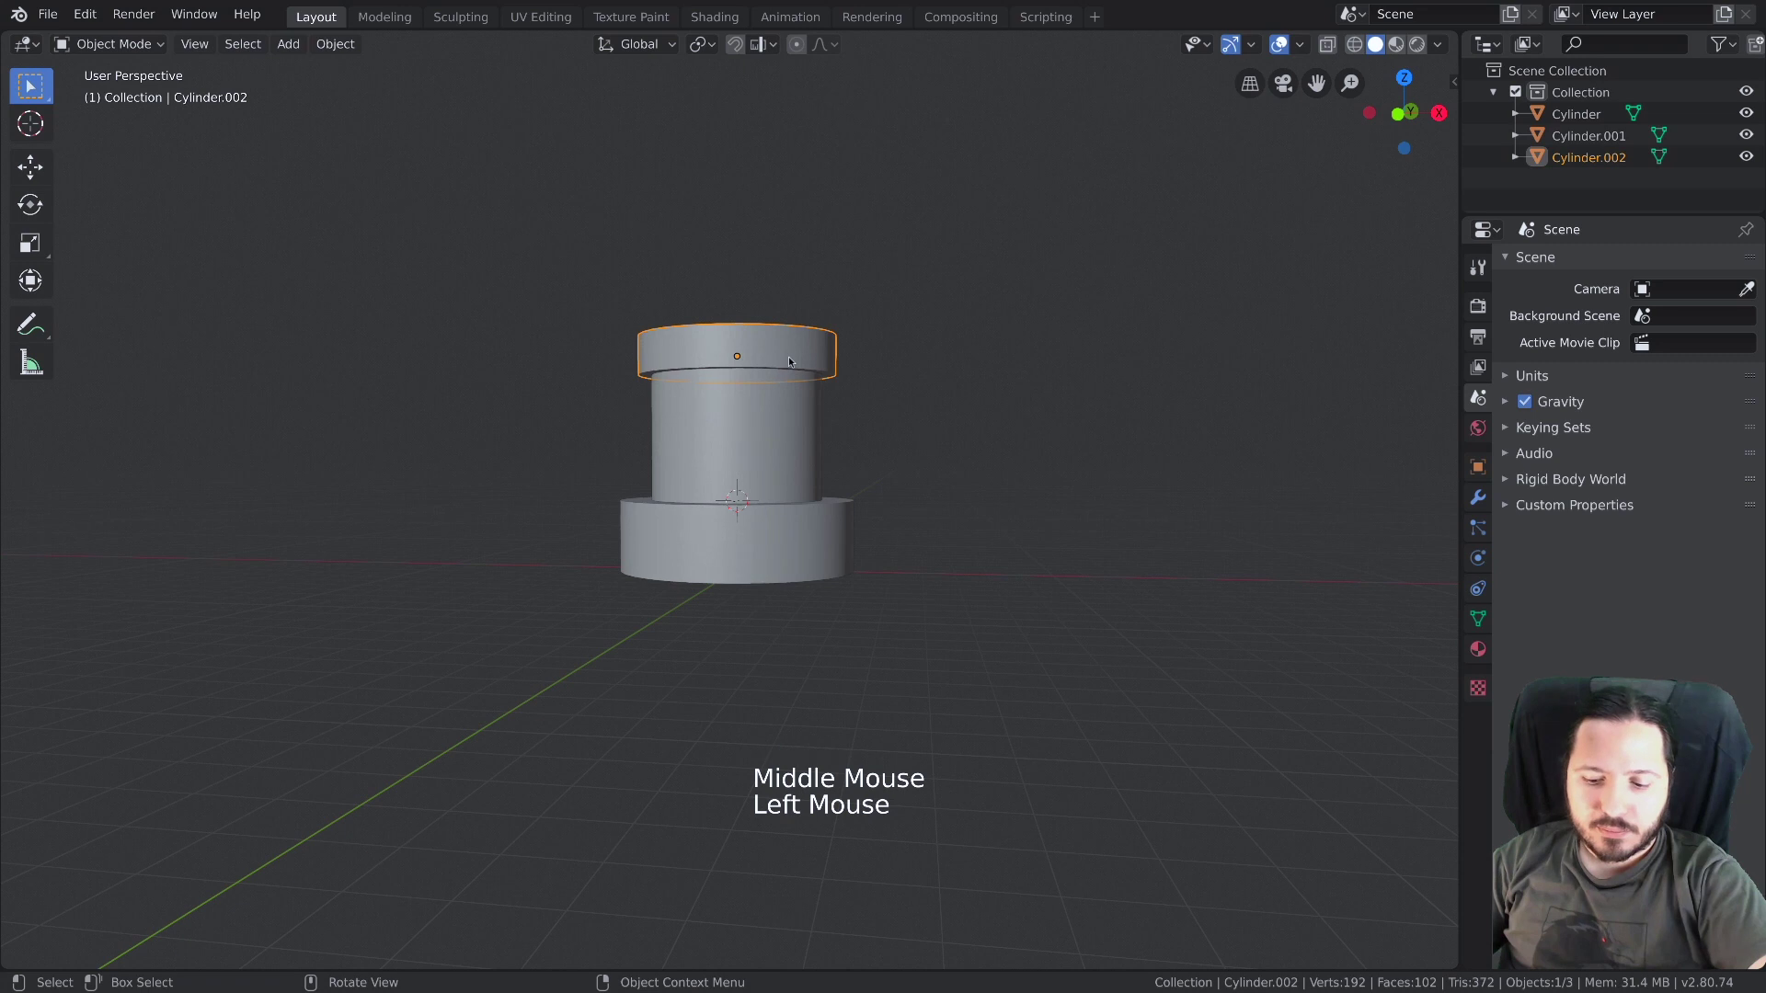
# Widen the top cap and adjust the tiers' scale to match the broader tower
pyautogui.press('s')
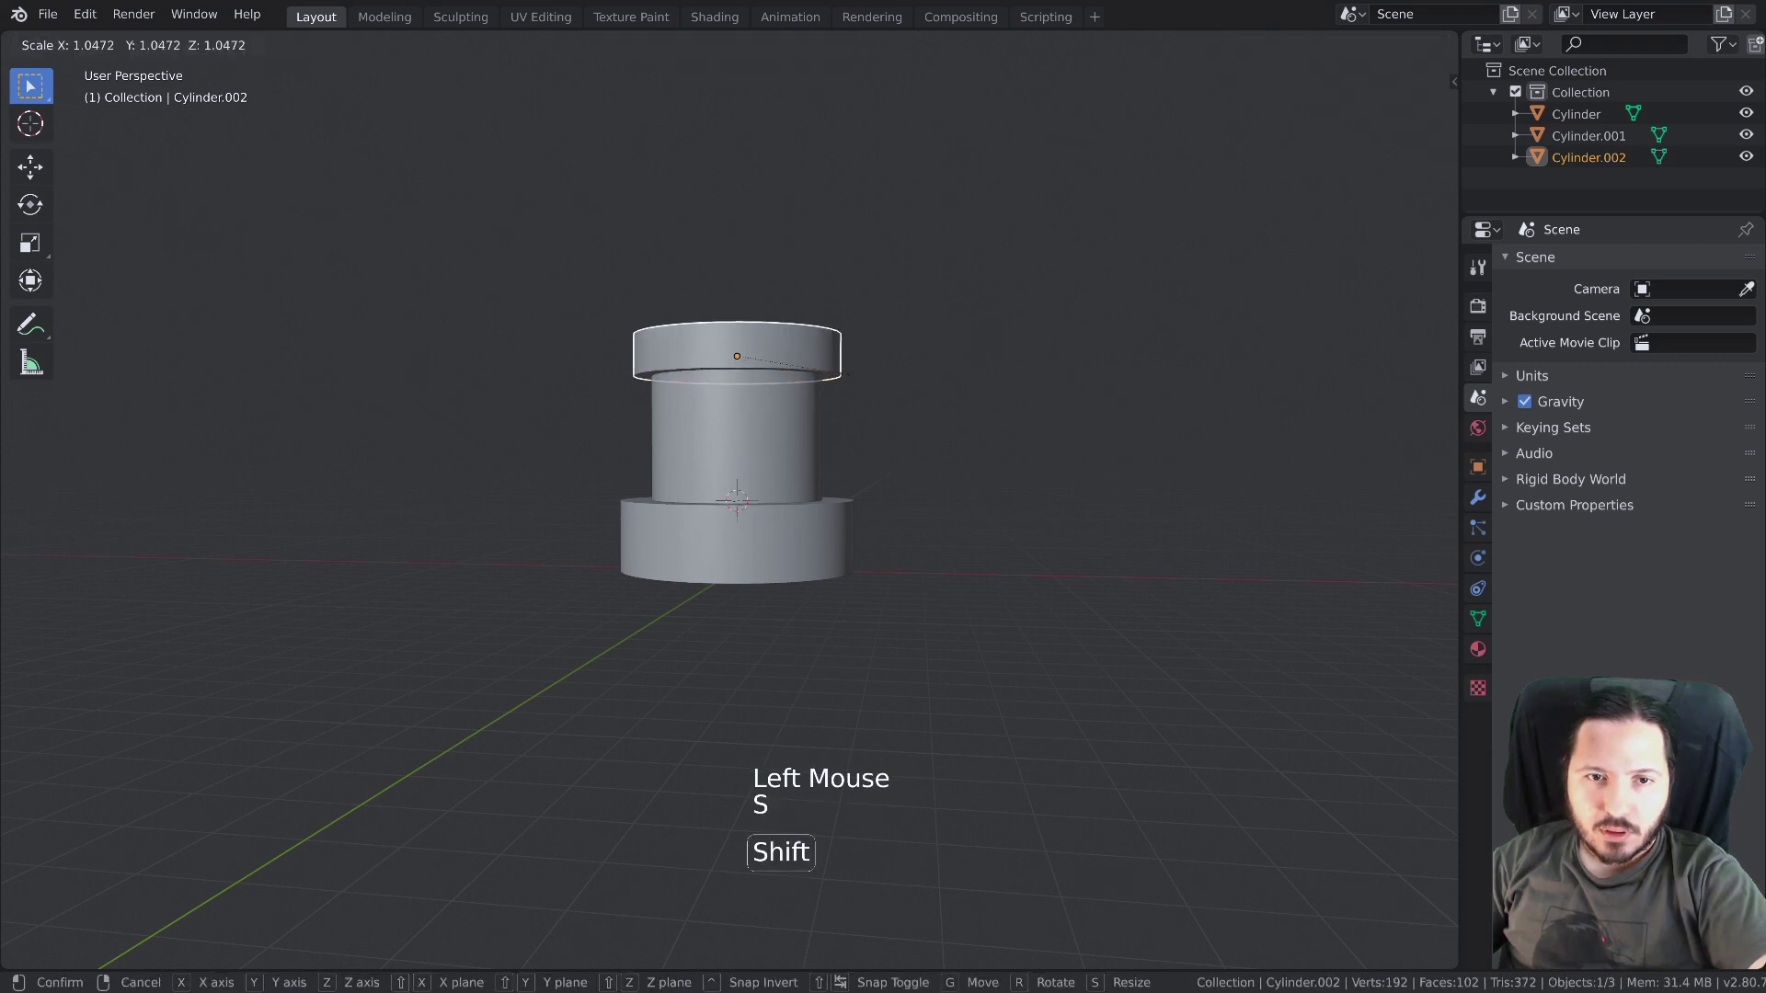
pyautogui.press('alt+a')
pyautogui.middleClick(853, 397)
pyautogui.click(832, 386)
pyautogui.press('s')
pyautogui.press('alt+a')
pyautogui.middleClick(817, 382)
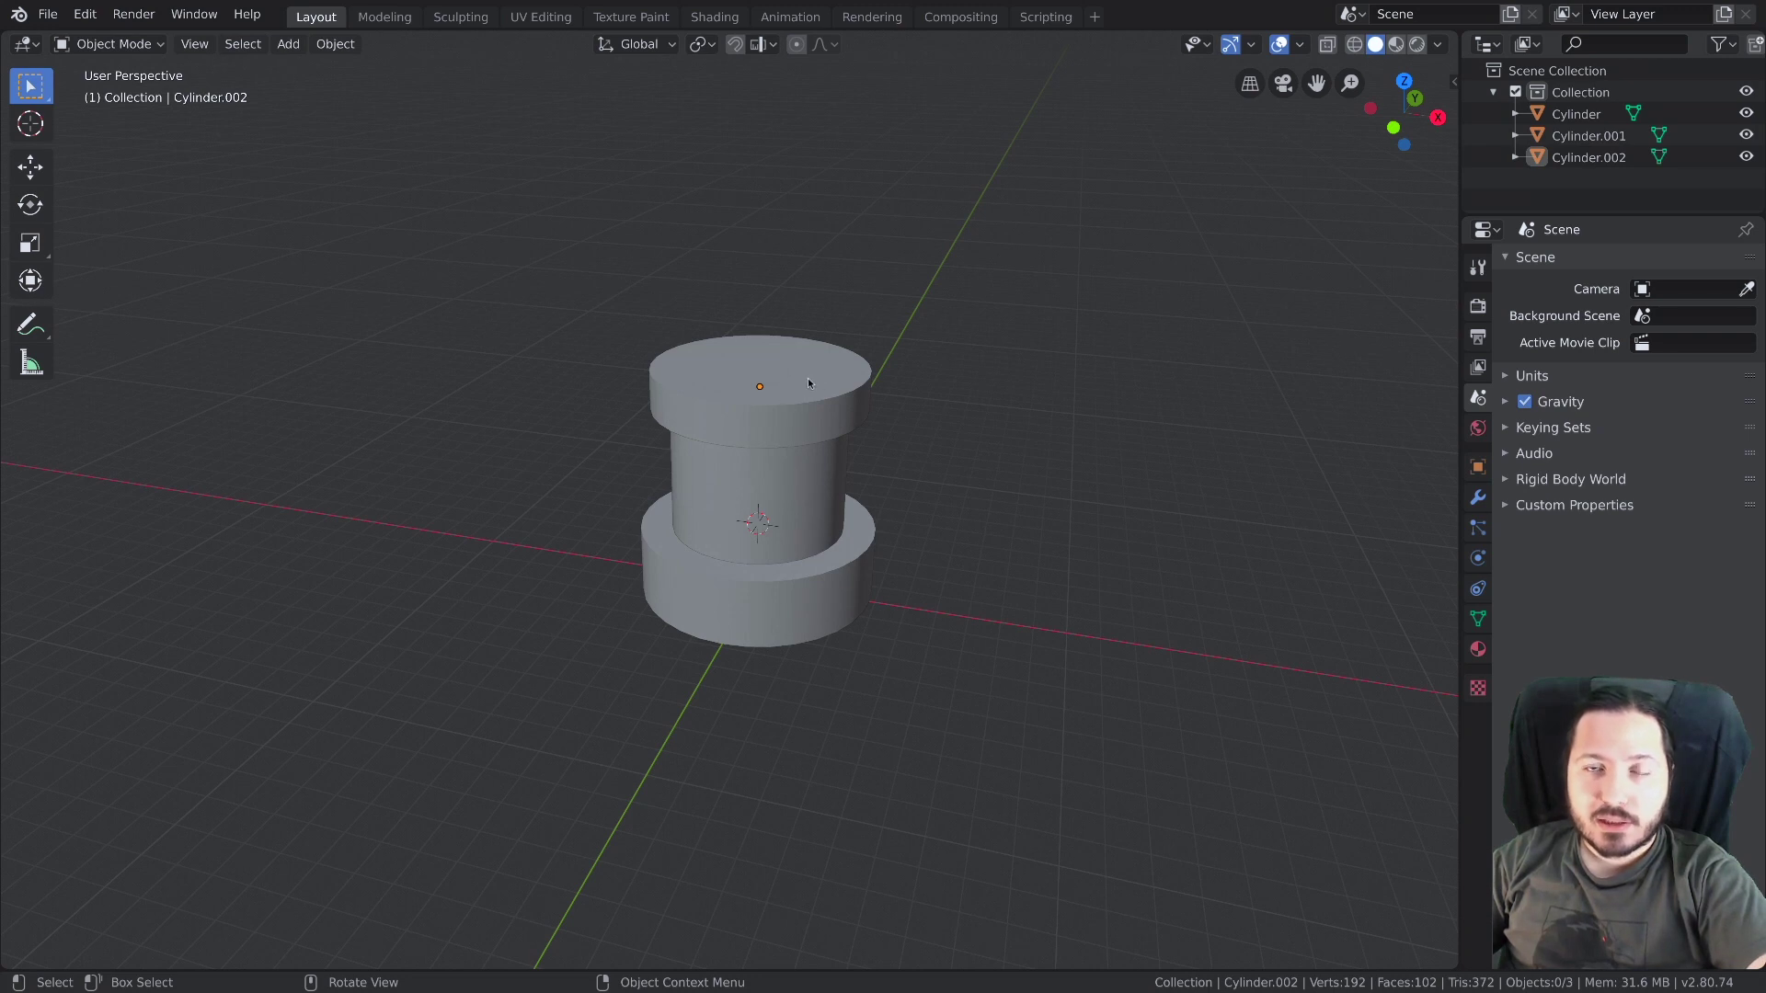
# Select the top cap and view the tower straight from the front
pyautogui.click(811, 381)
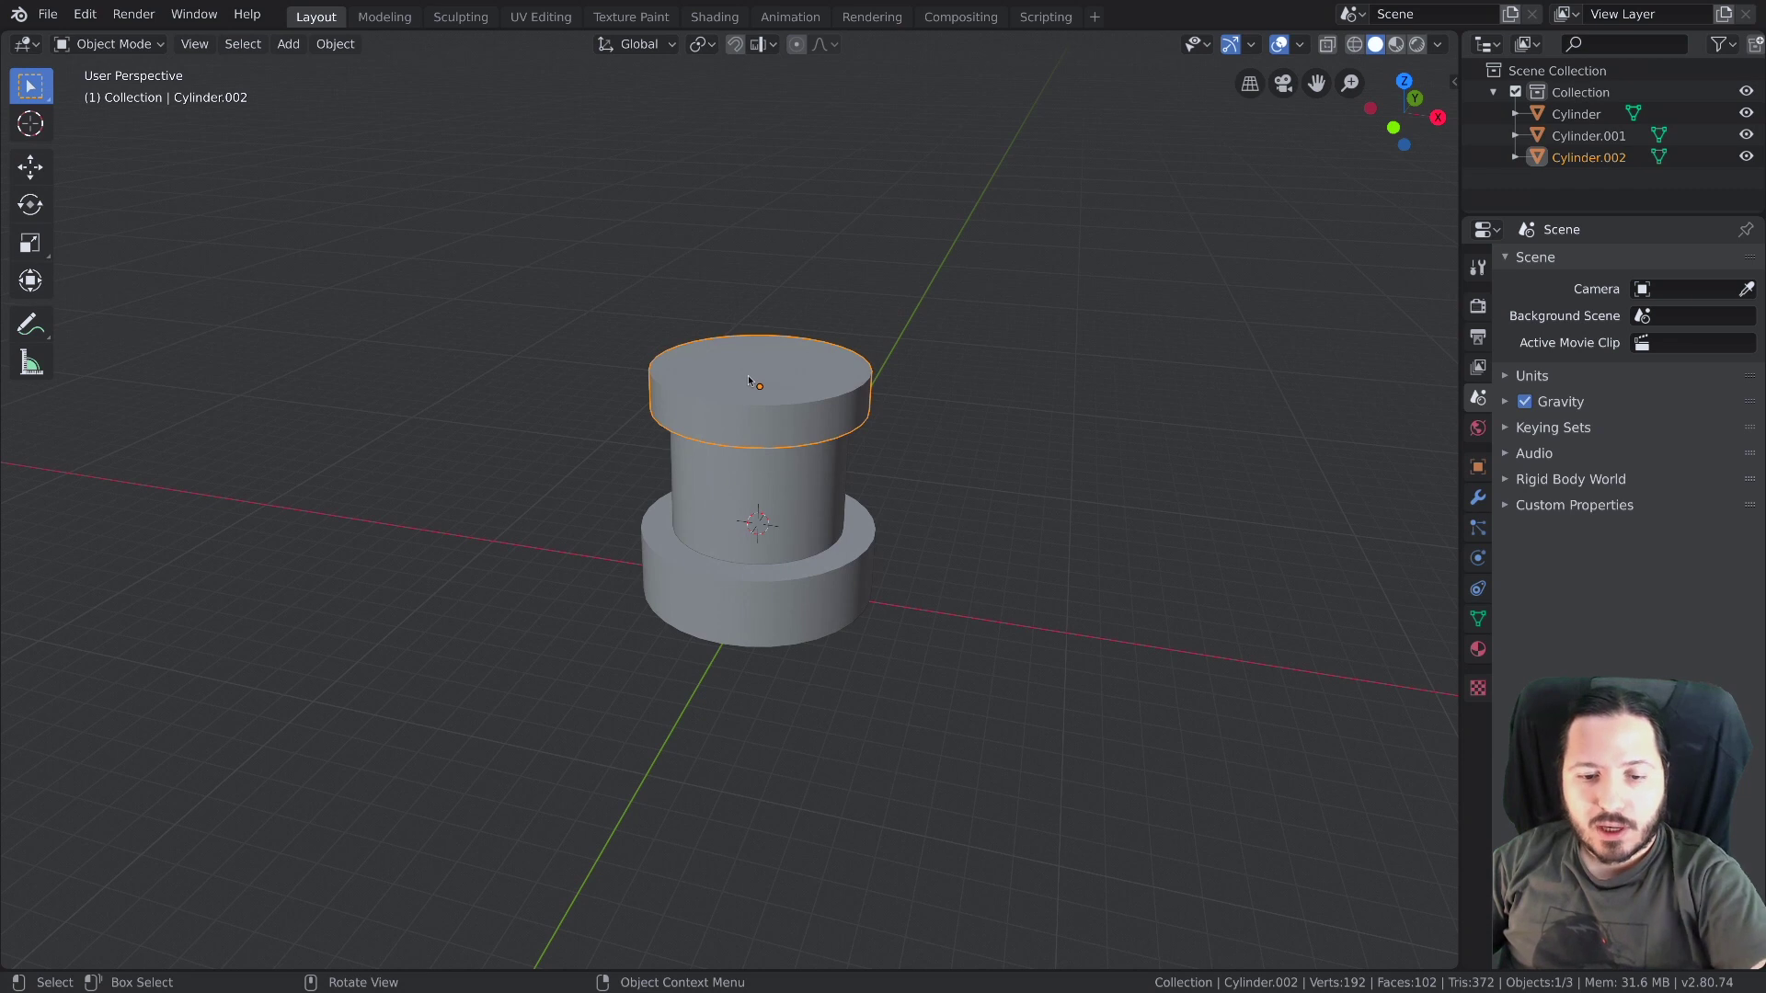
pyautogui.press('KP_7')
pyautogui.middleClick(789, 542)
pyautogui.scroll(3)
pyautogui.press('KP_1')
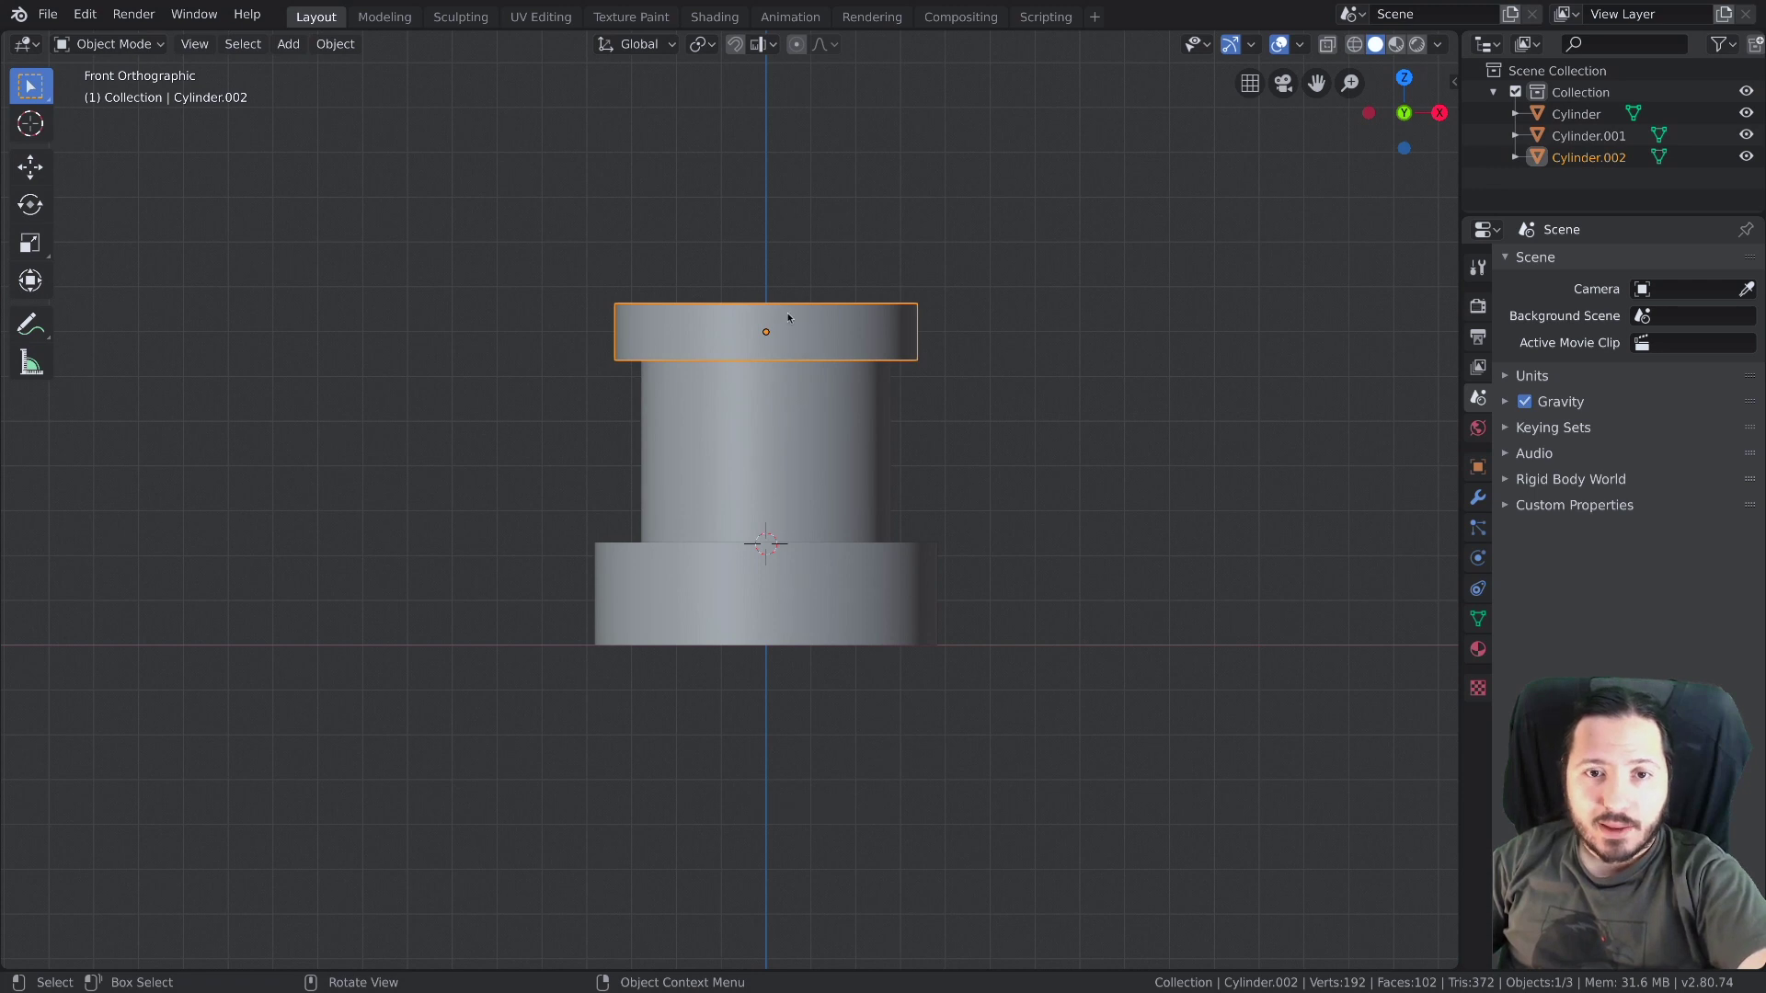
# Edit the cap's mesh with its top-centre vertex selected and show the Snap pie menu
pyautogui.press('Tab')
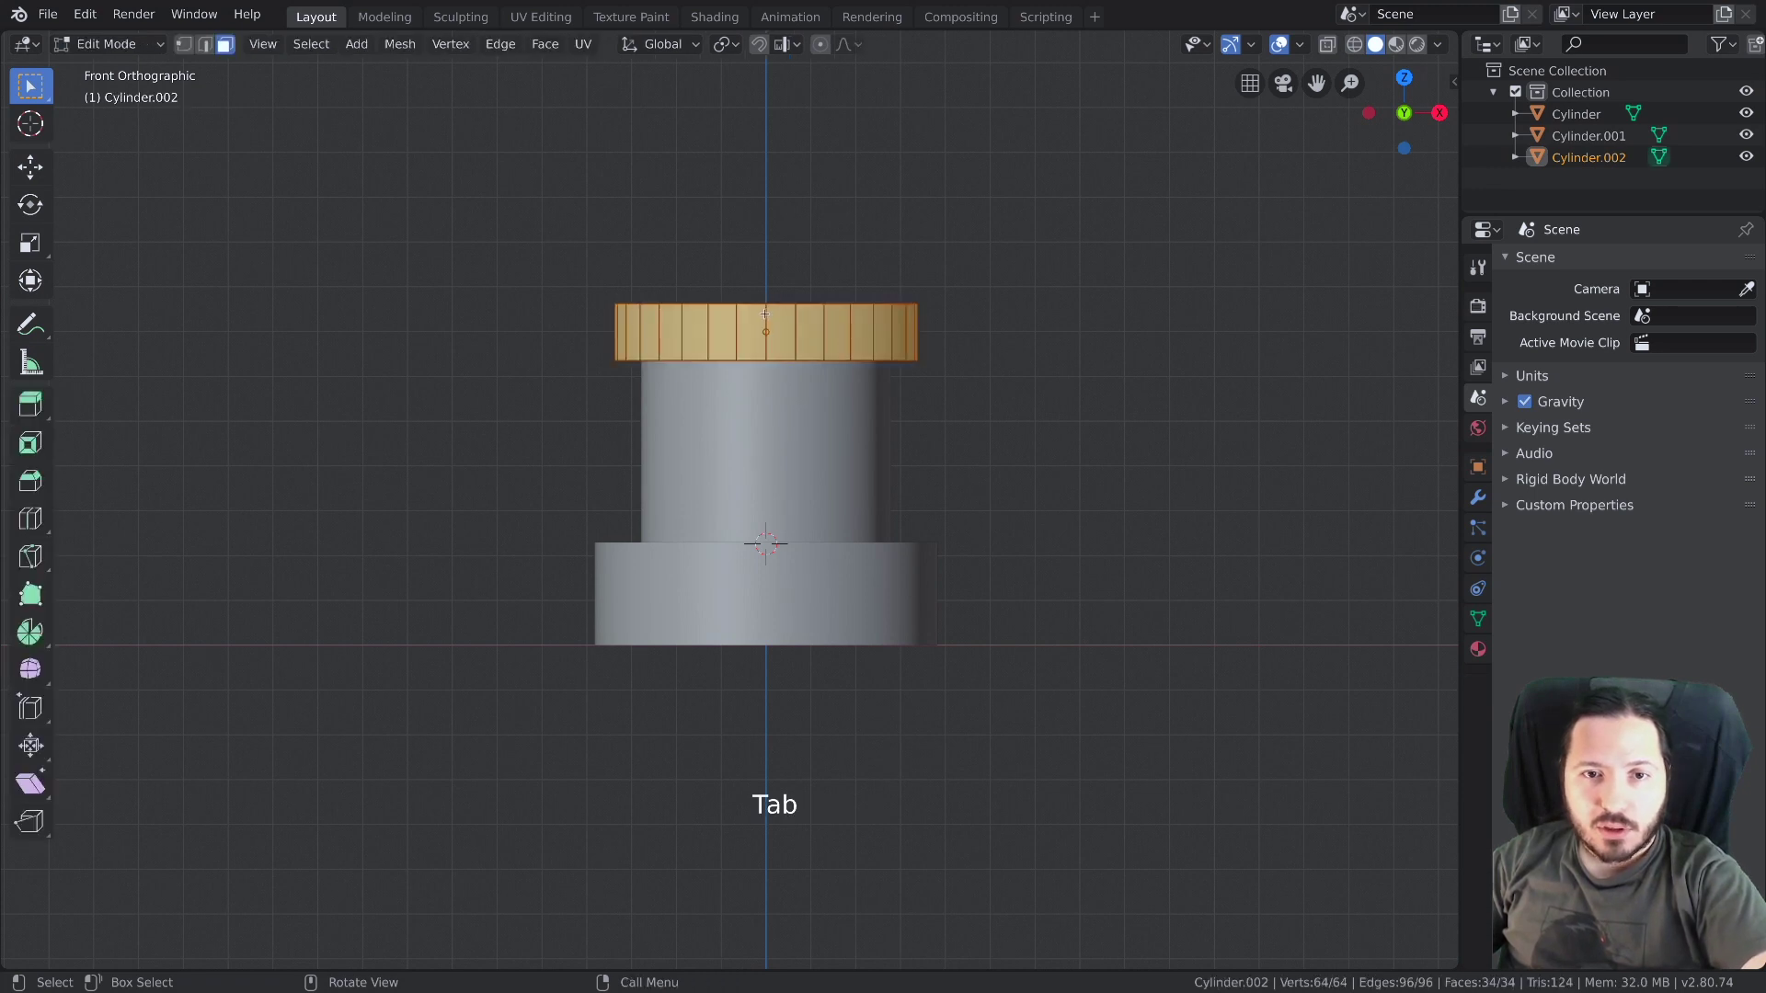
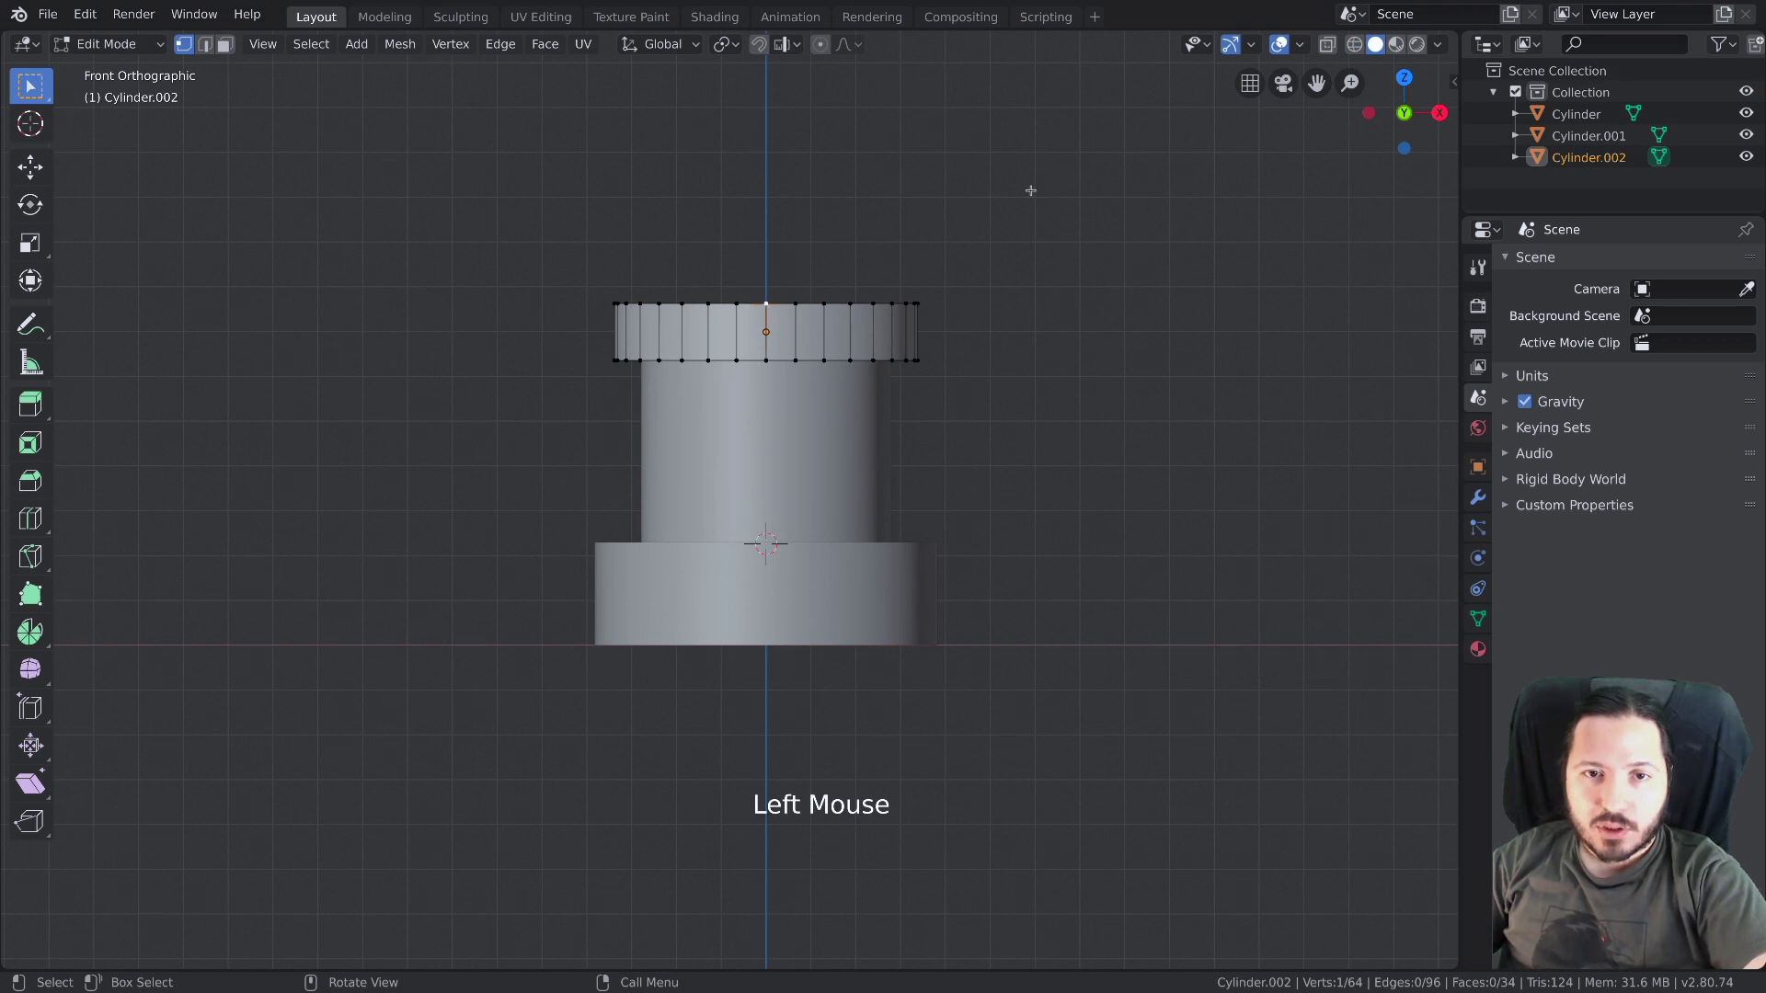
pyautogui.press('shift+s')
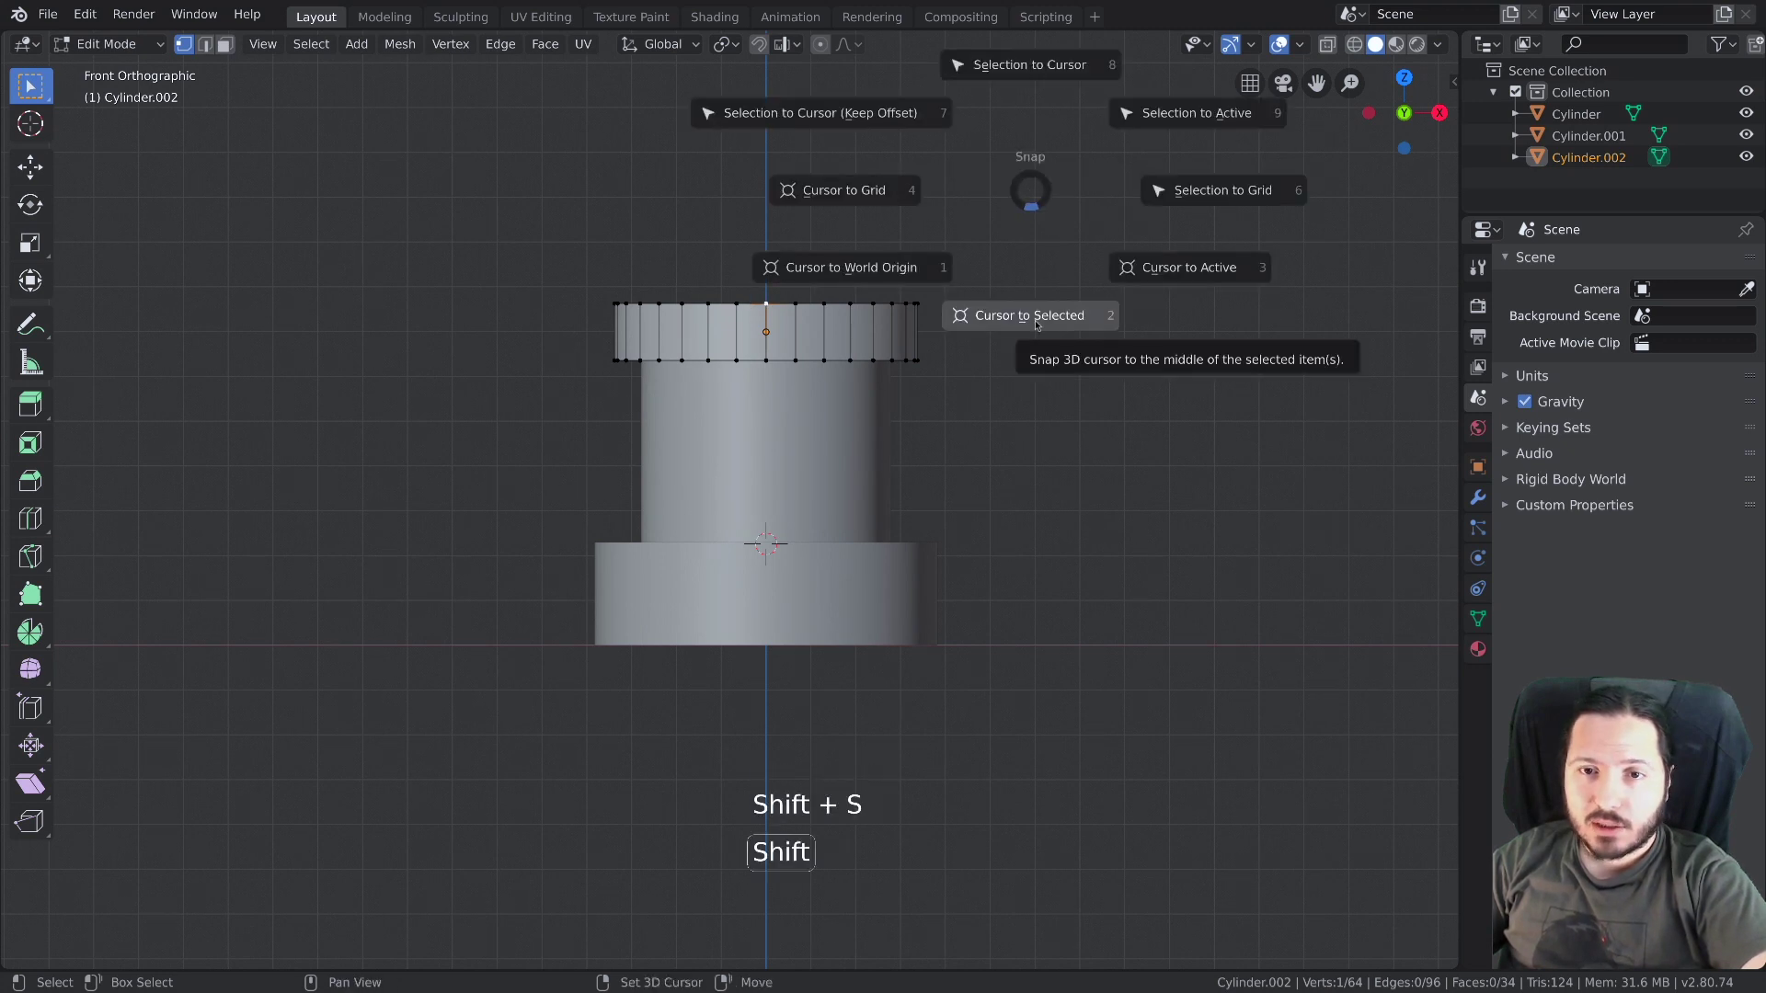
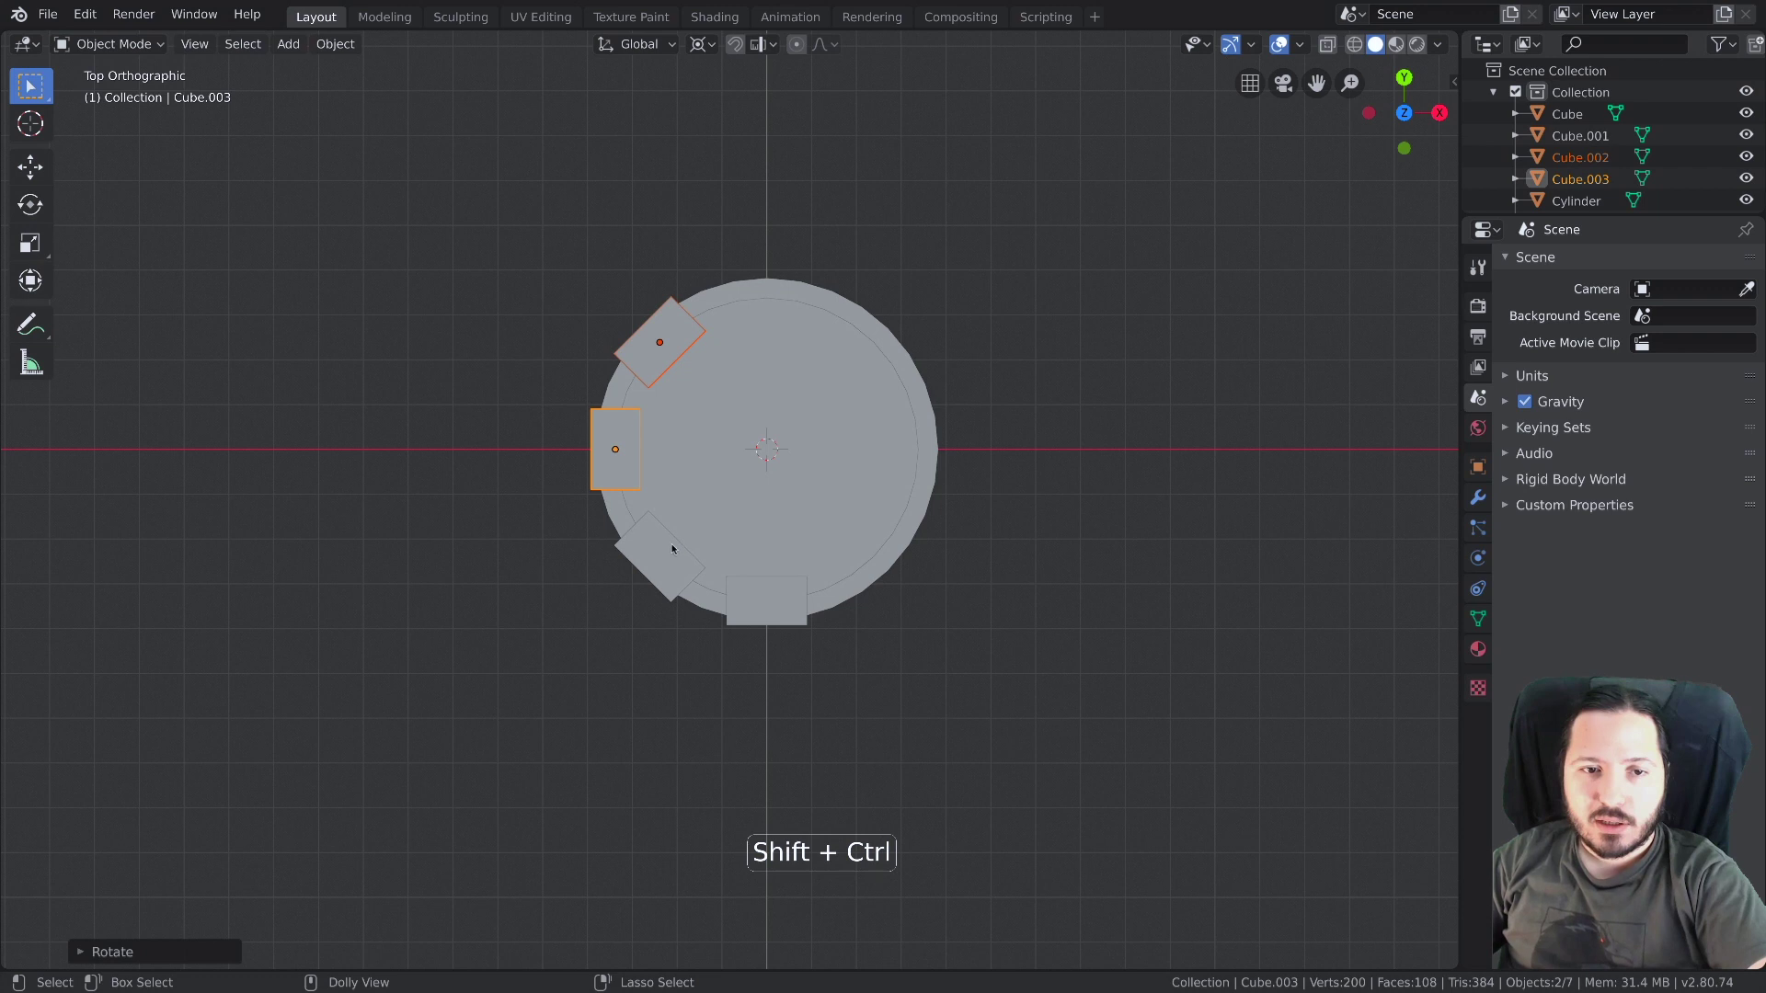
# Add linked block copies rotated 45° each until eight battlements ring the top
pyautogui.press('alt+d')
pyautogui.press('r')
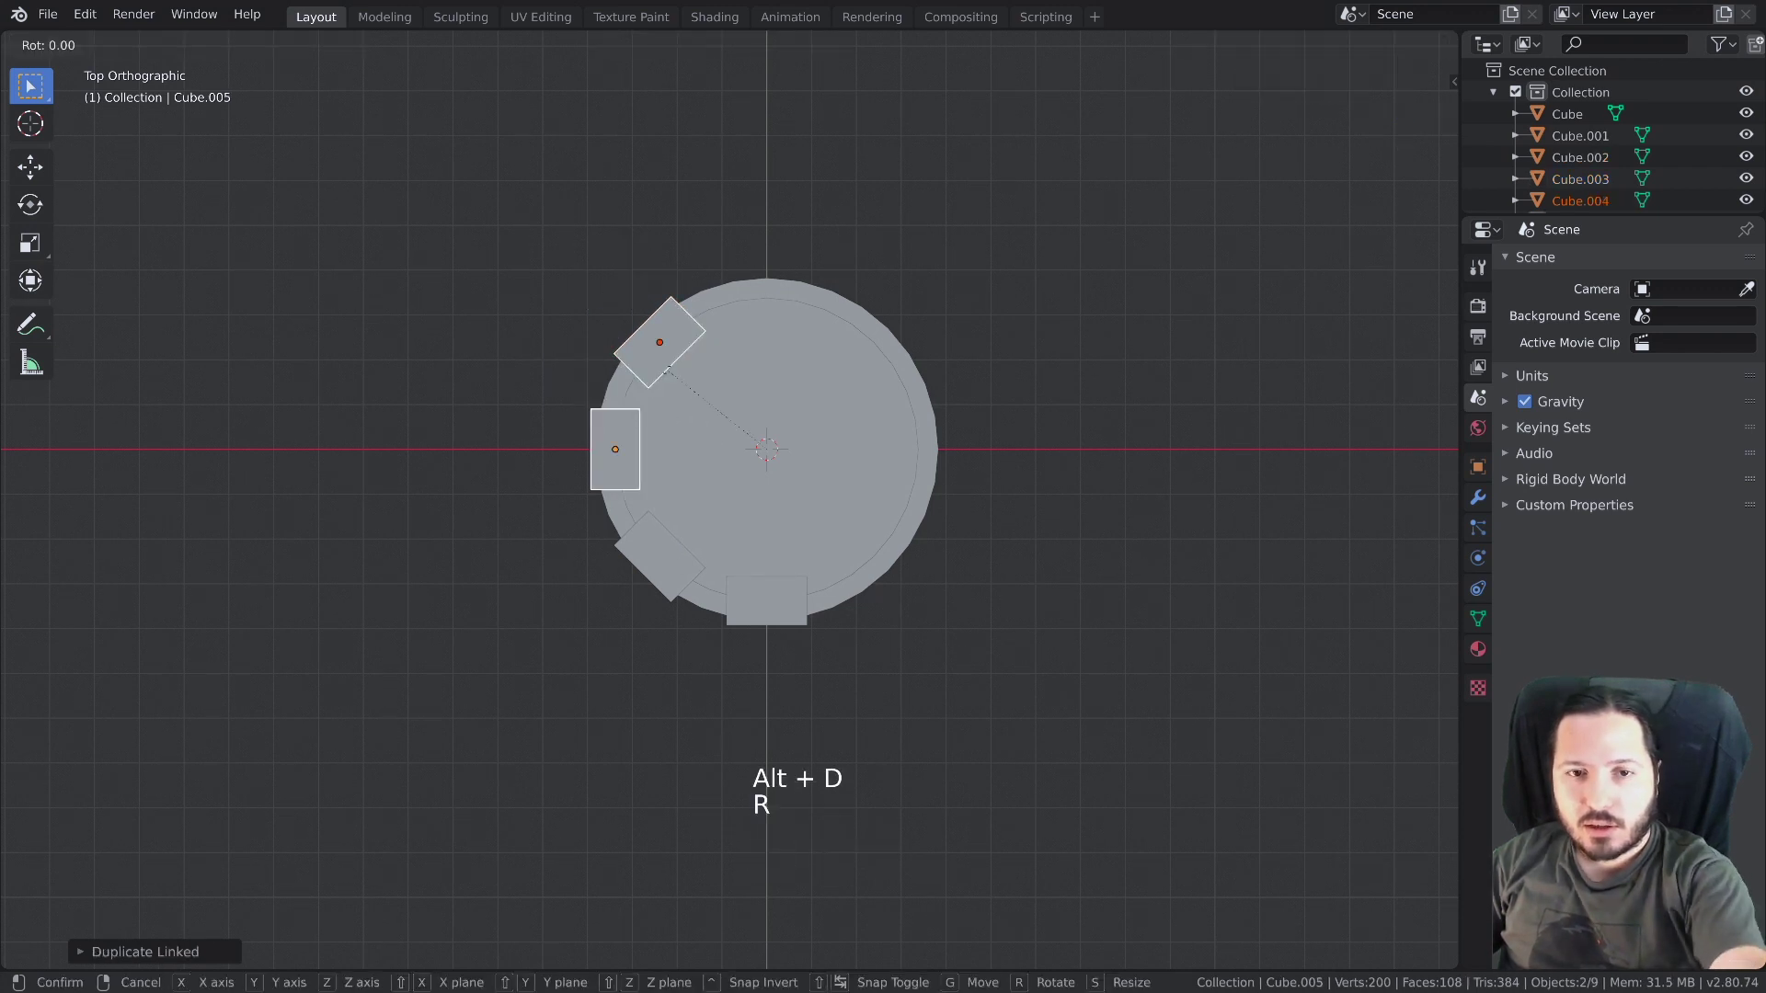
pyautogui.press('alt+d')
pyautogui.press('r')
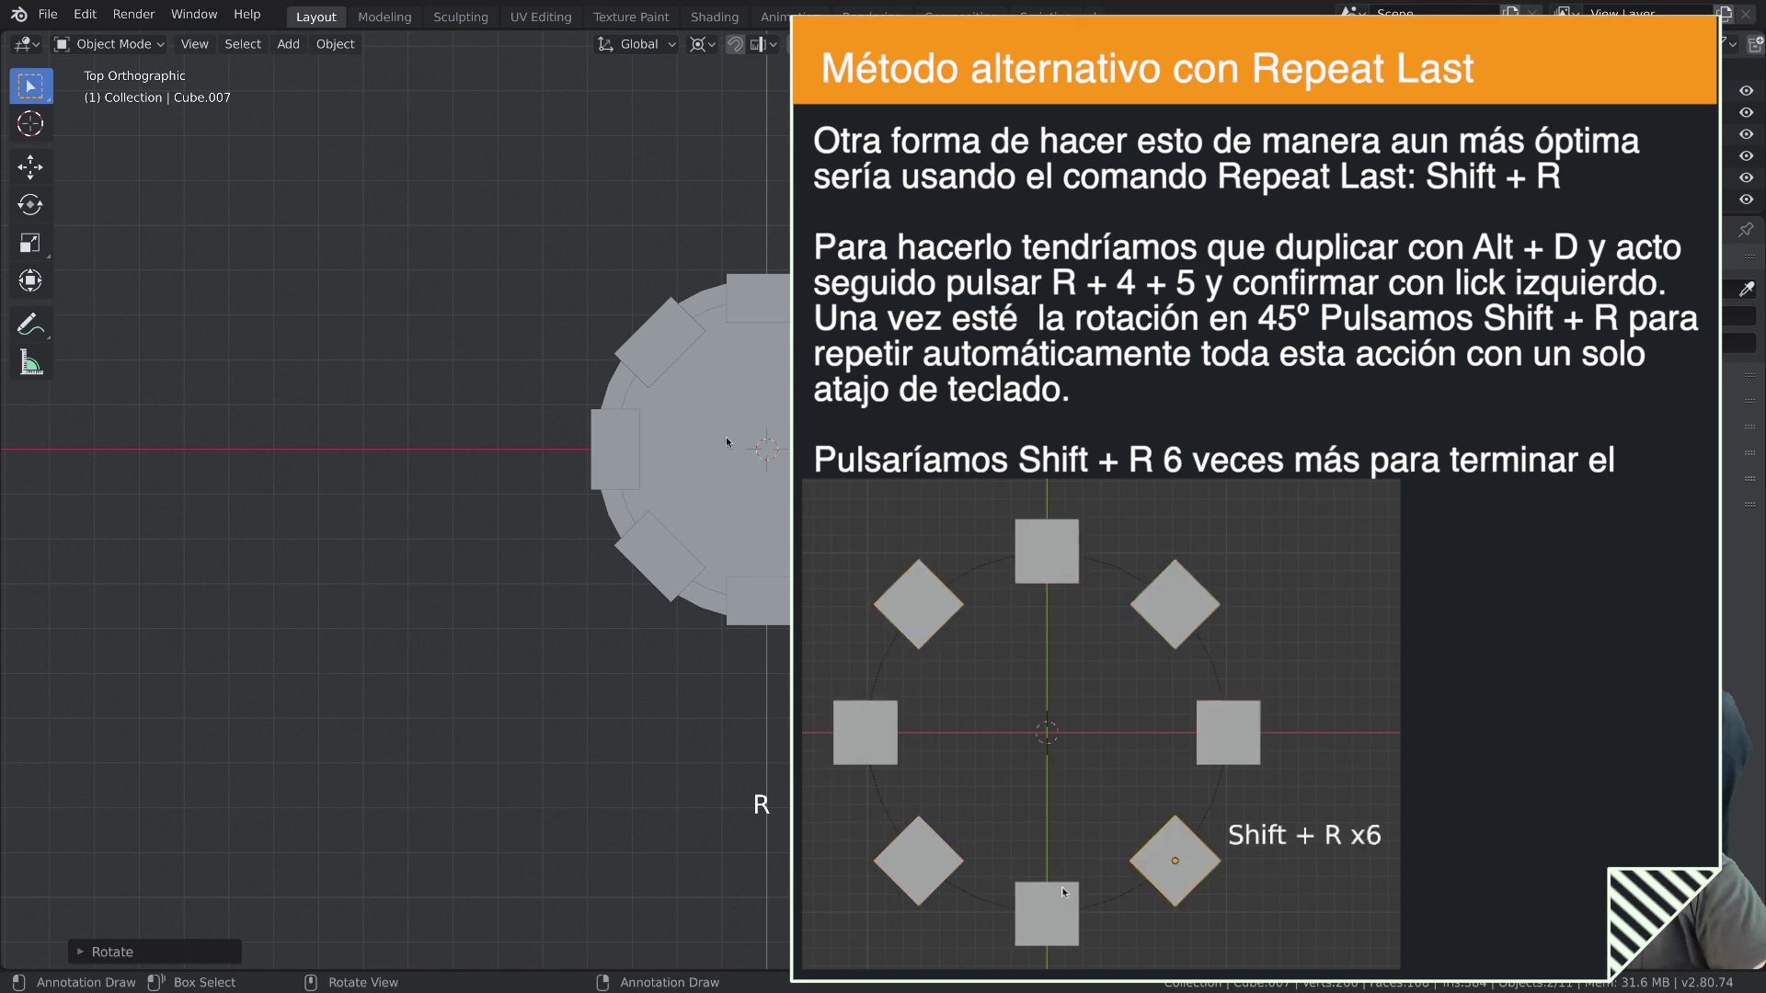
# Box-select all eight blocks in front view and scale them to about 0.82
pyautogui.middleClick(770, 476)
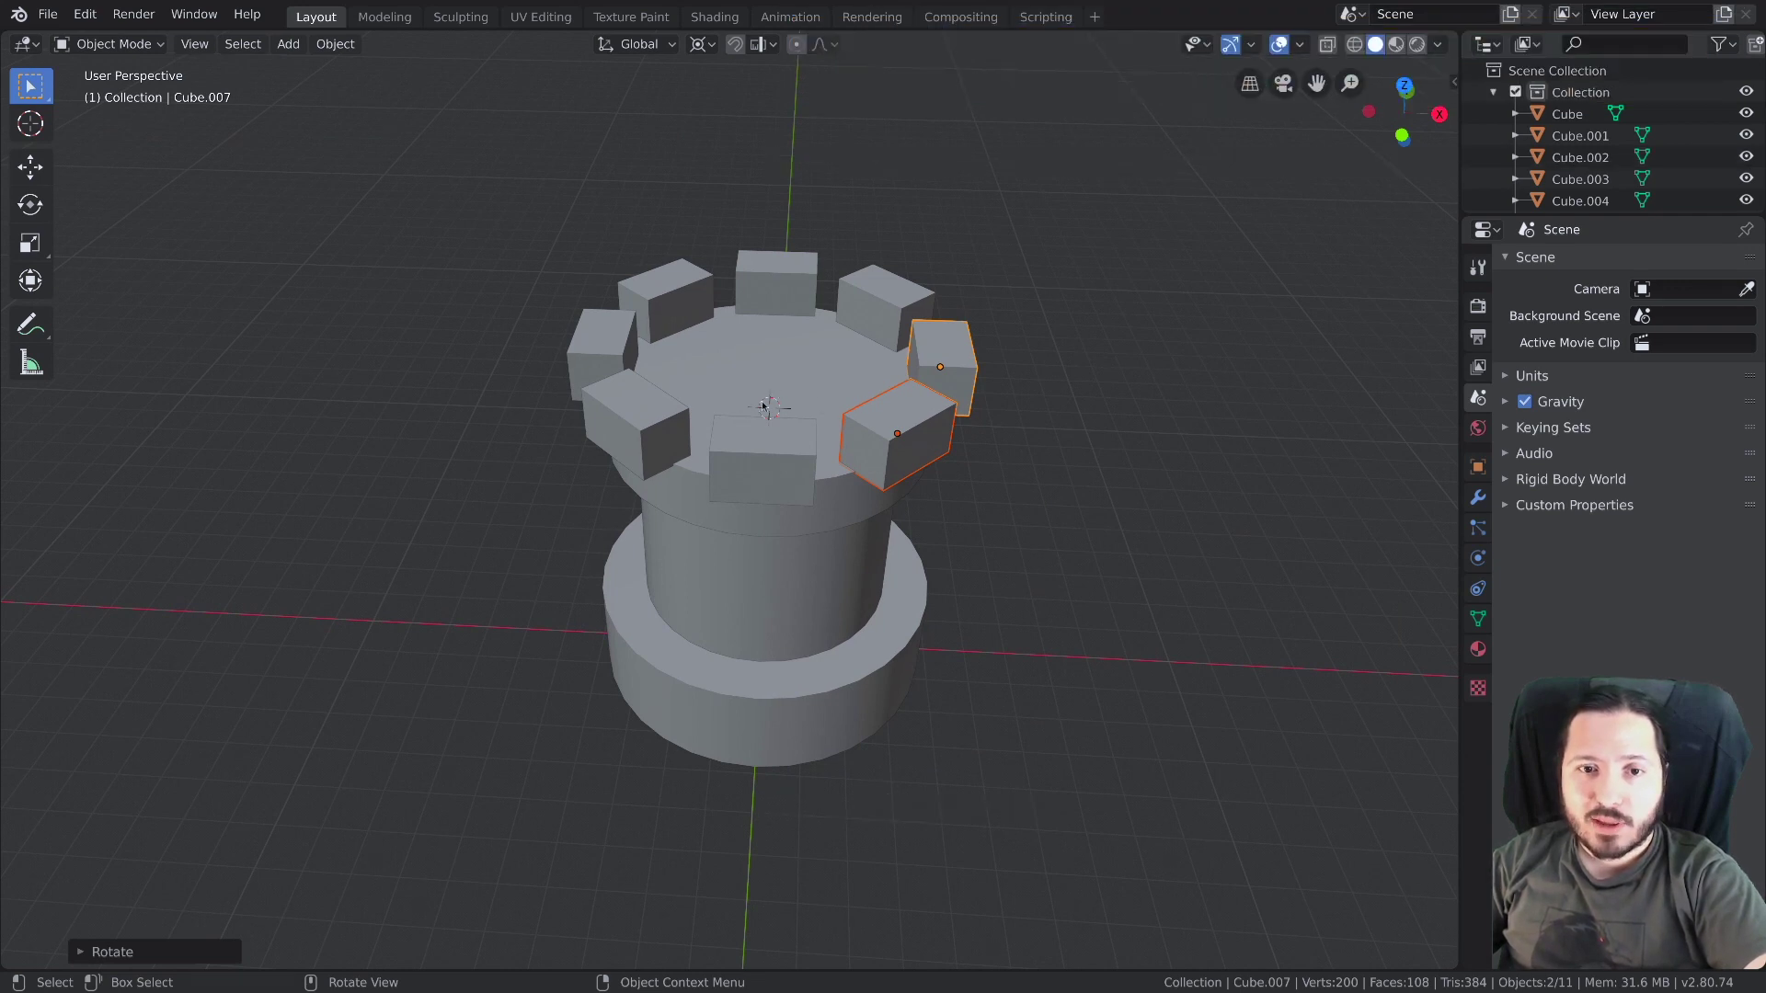
pyautogui.middleClick(649, 443)
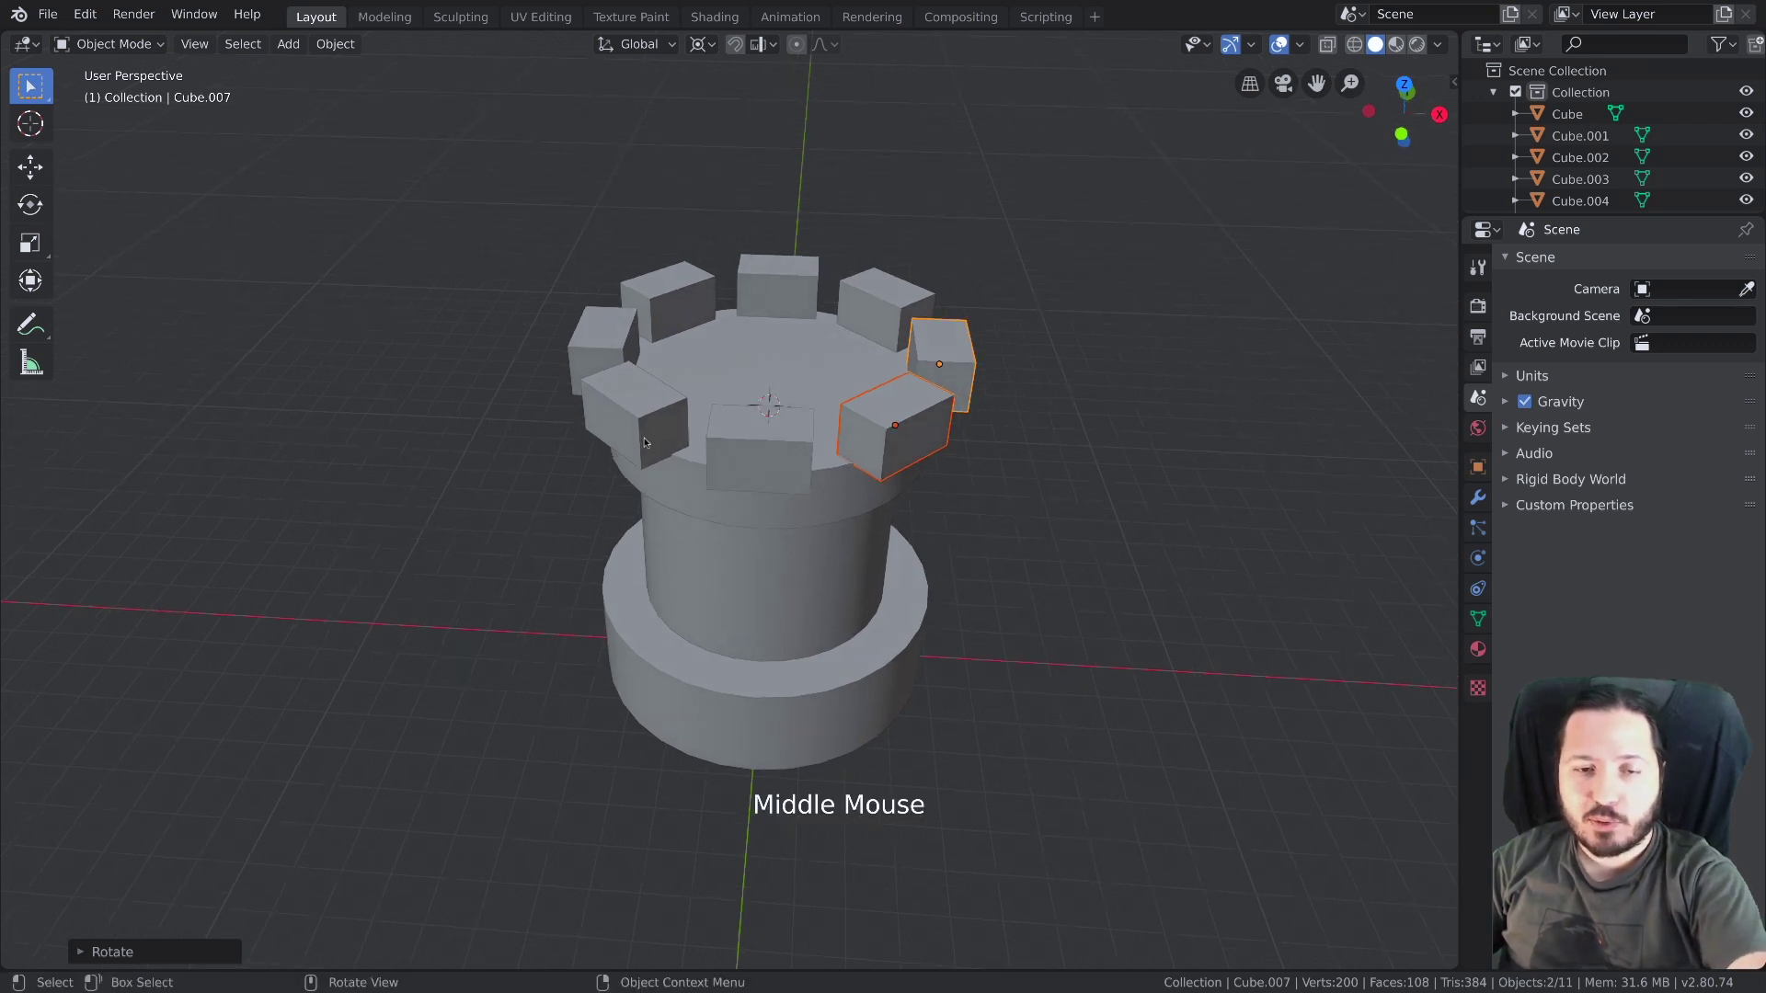
pyautogui.press('KP_1')
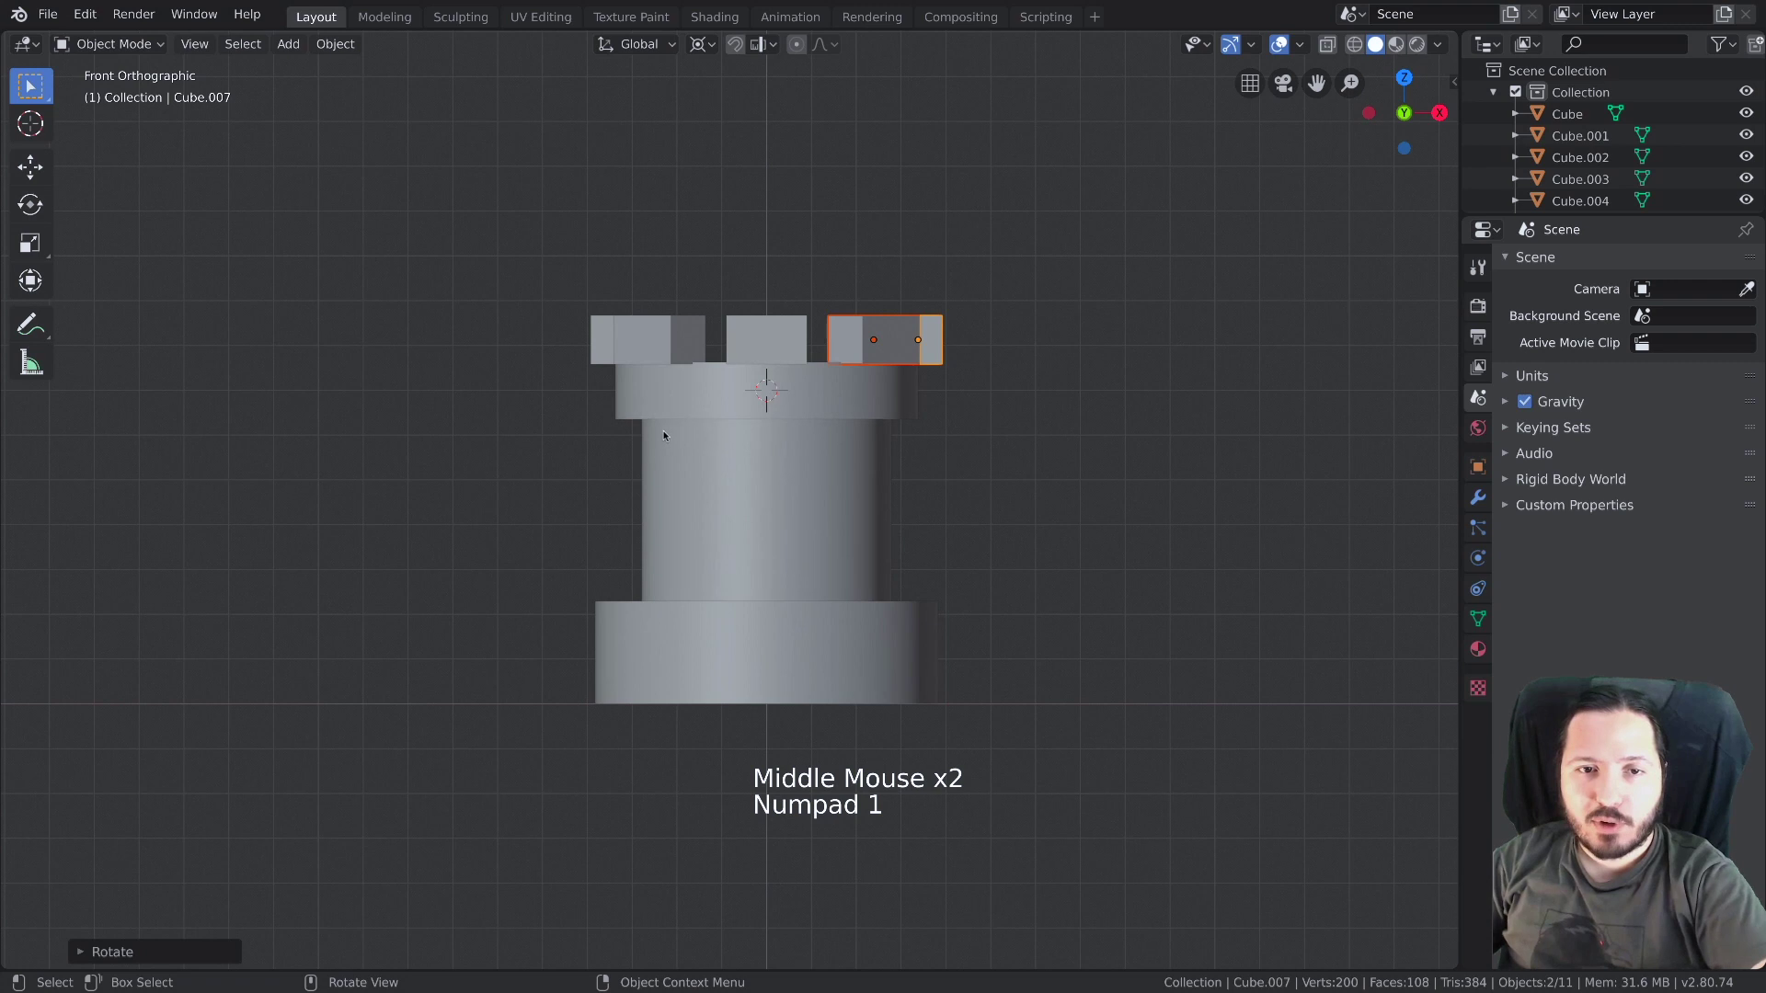
pyautogui.press('alt+a')
pyautogui.click(530, 243)
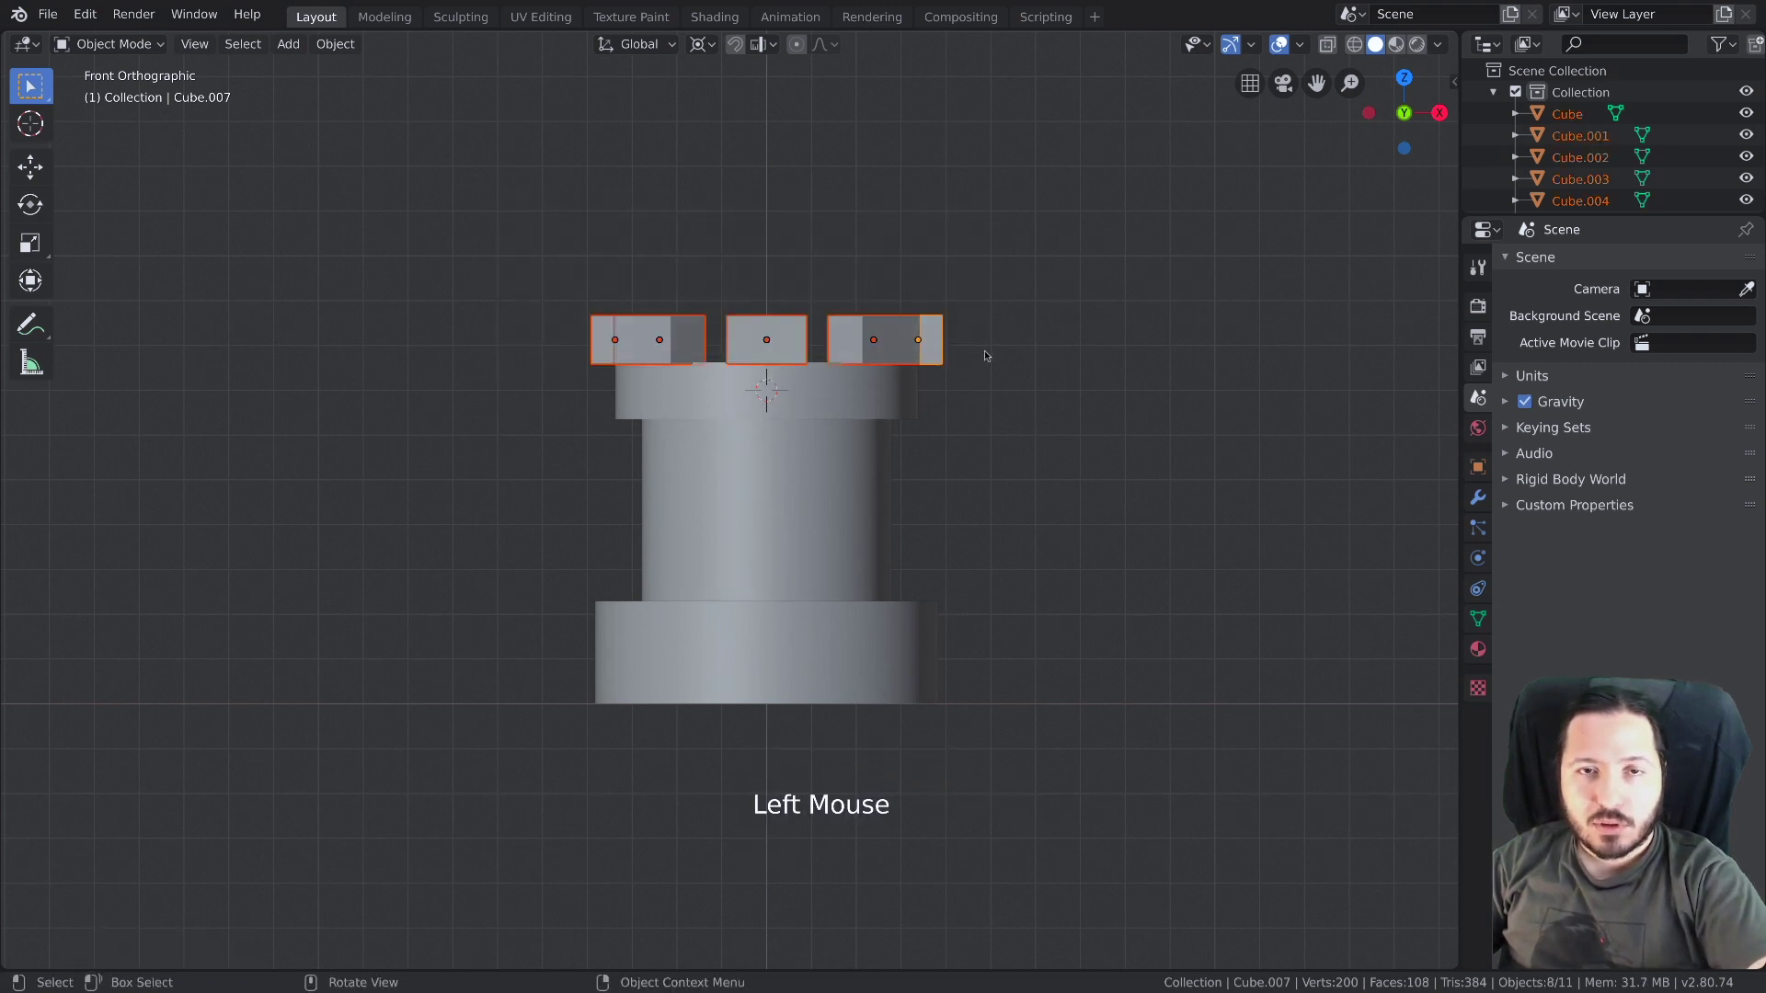
pyautogui.middleClick(968, 377)
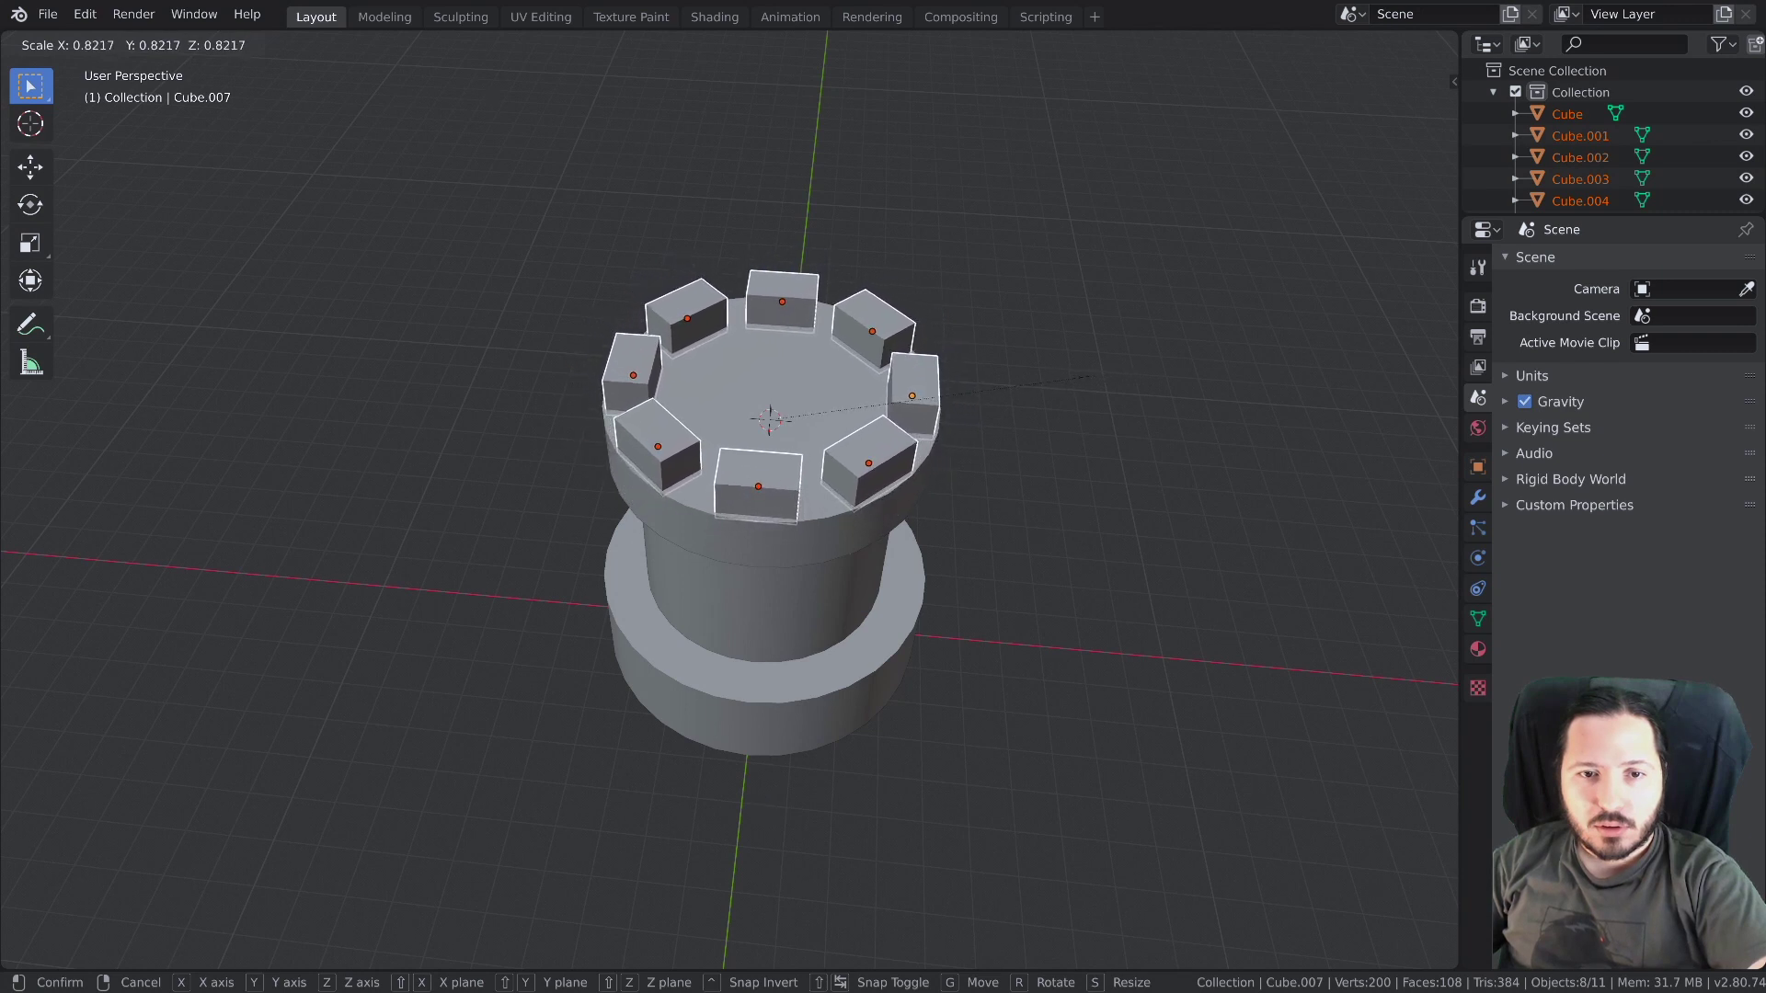
pyautogui.press('alt+a')
pyautogui.middleClick(940, 422)
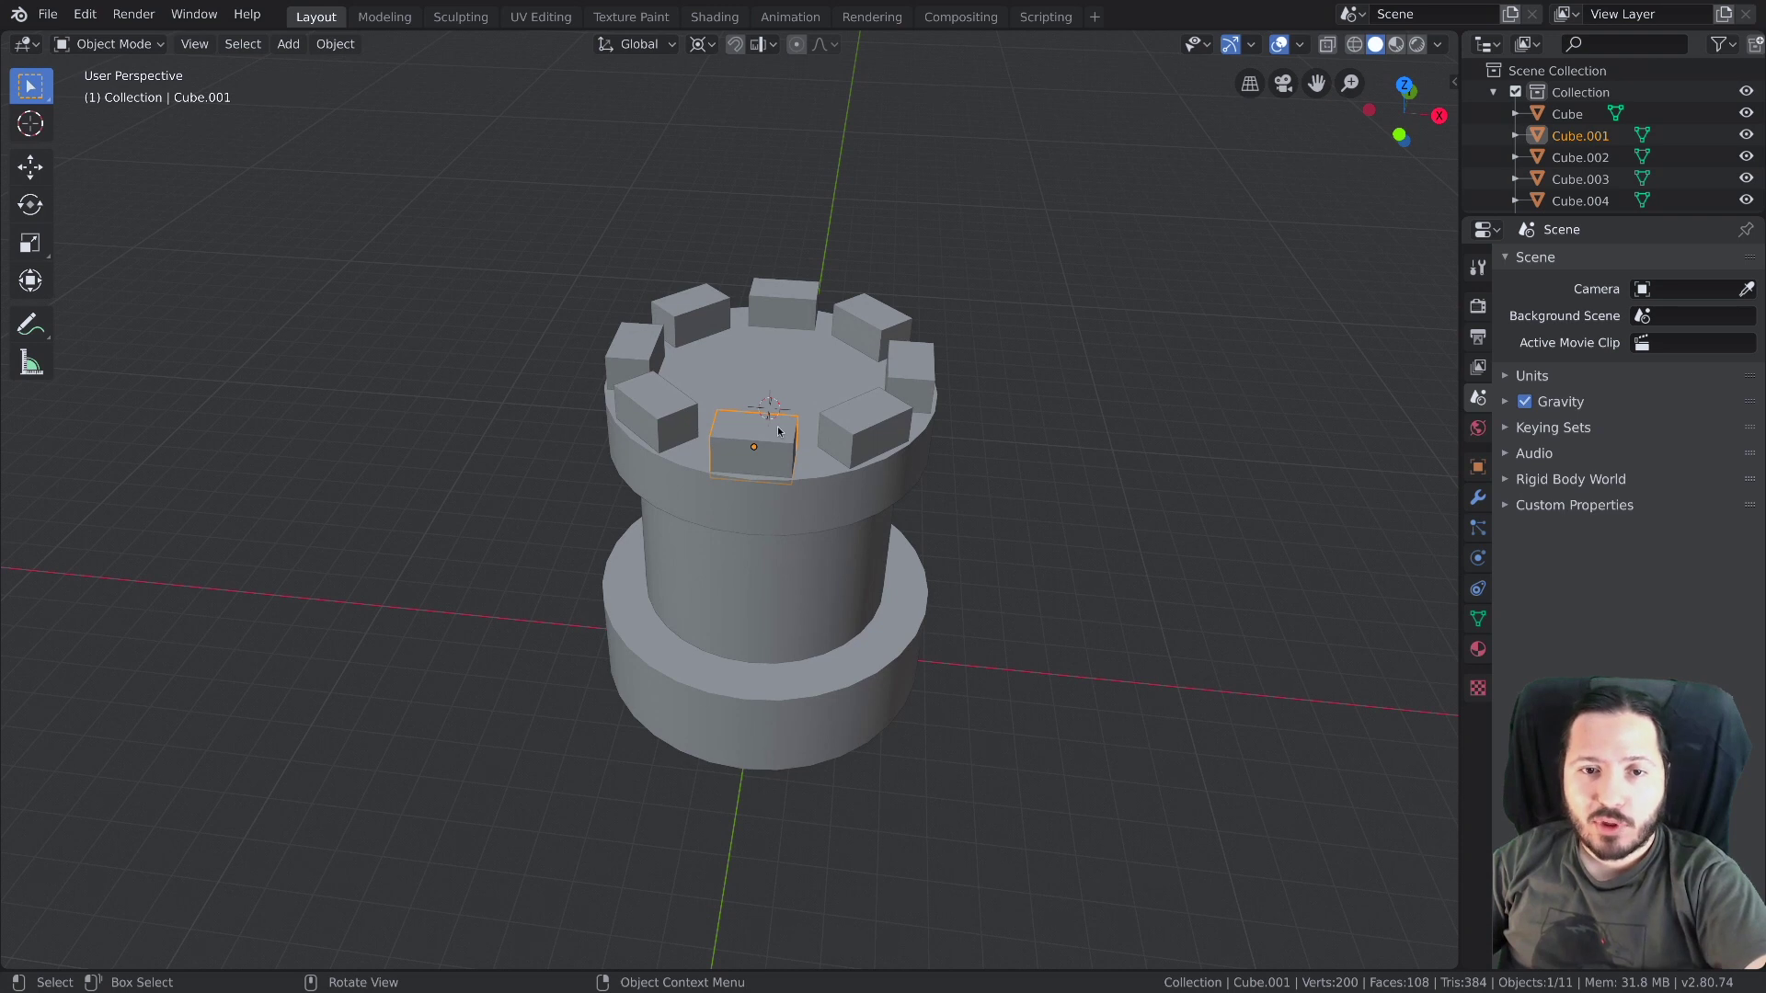
# Scale the shared battlement mesh along Y to about 0.72 so every block becomes slimmer
pyautogui.press('Tab')
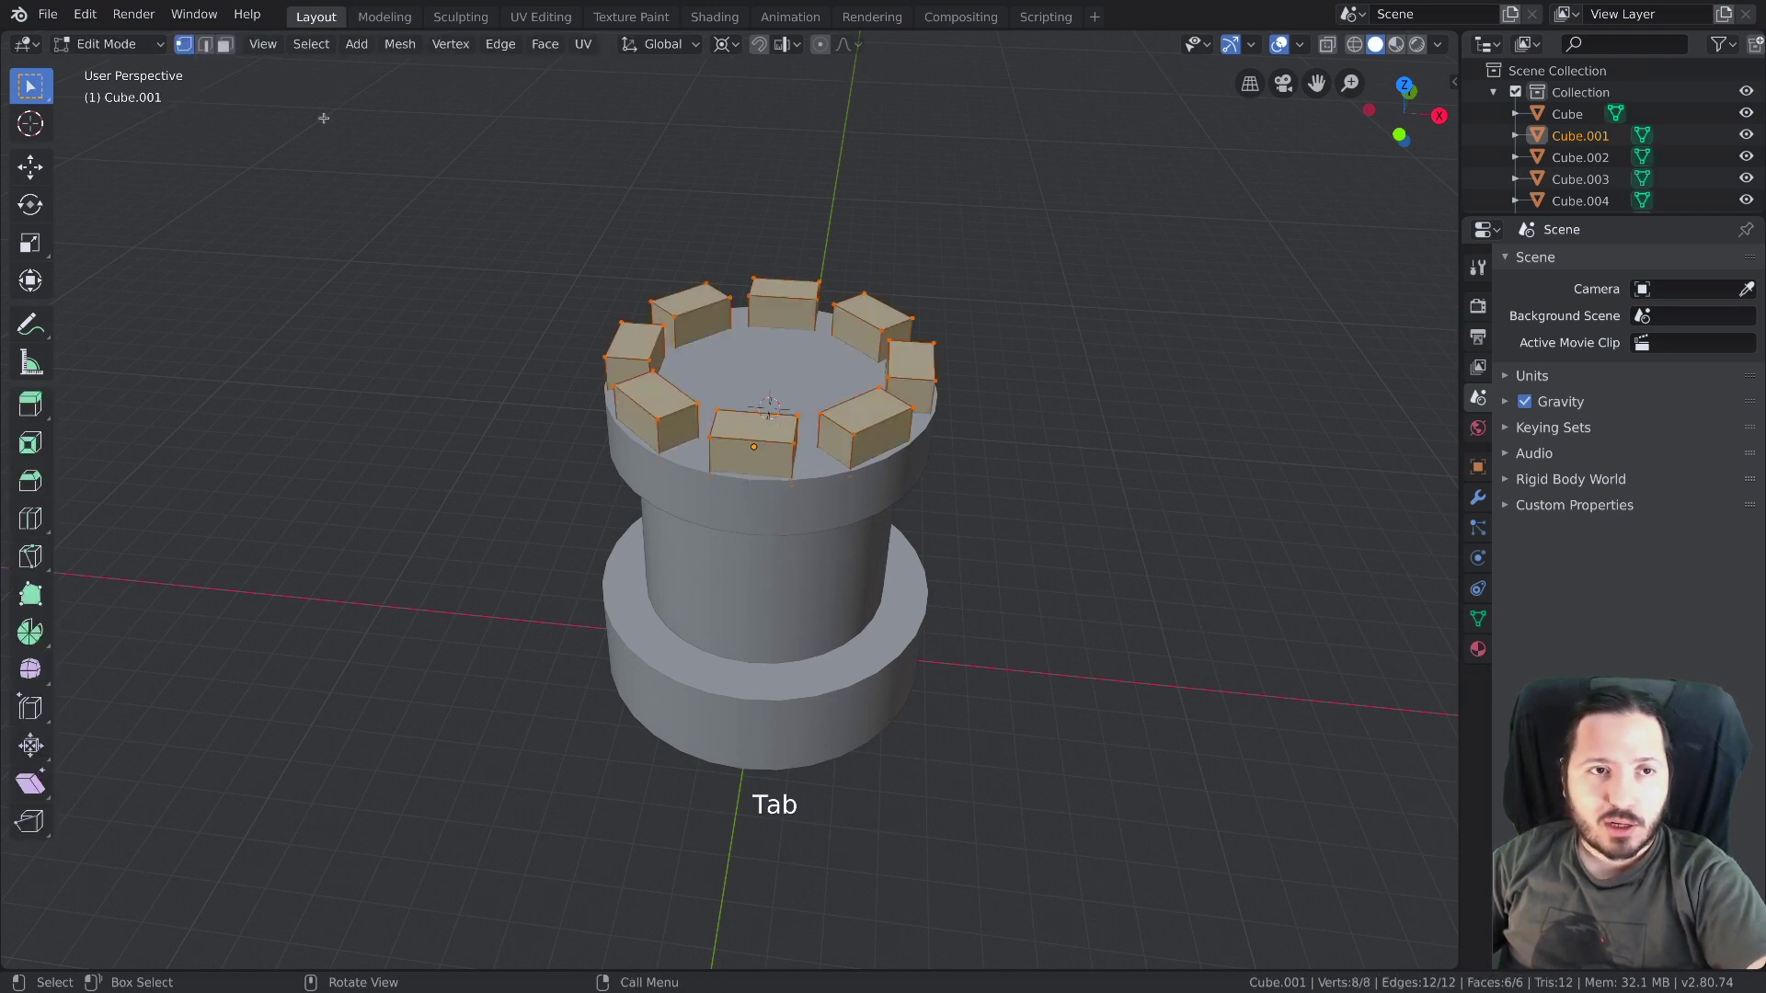
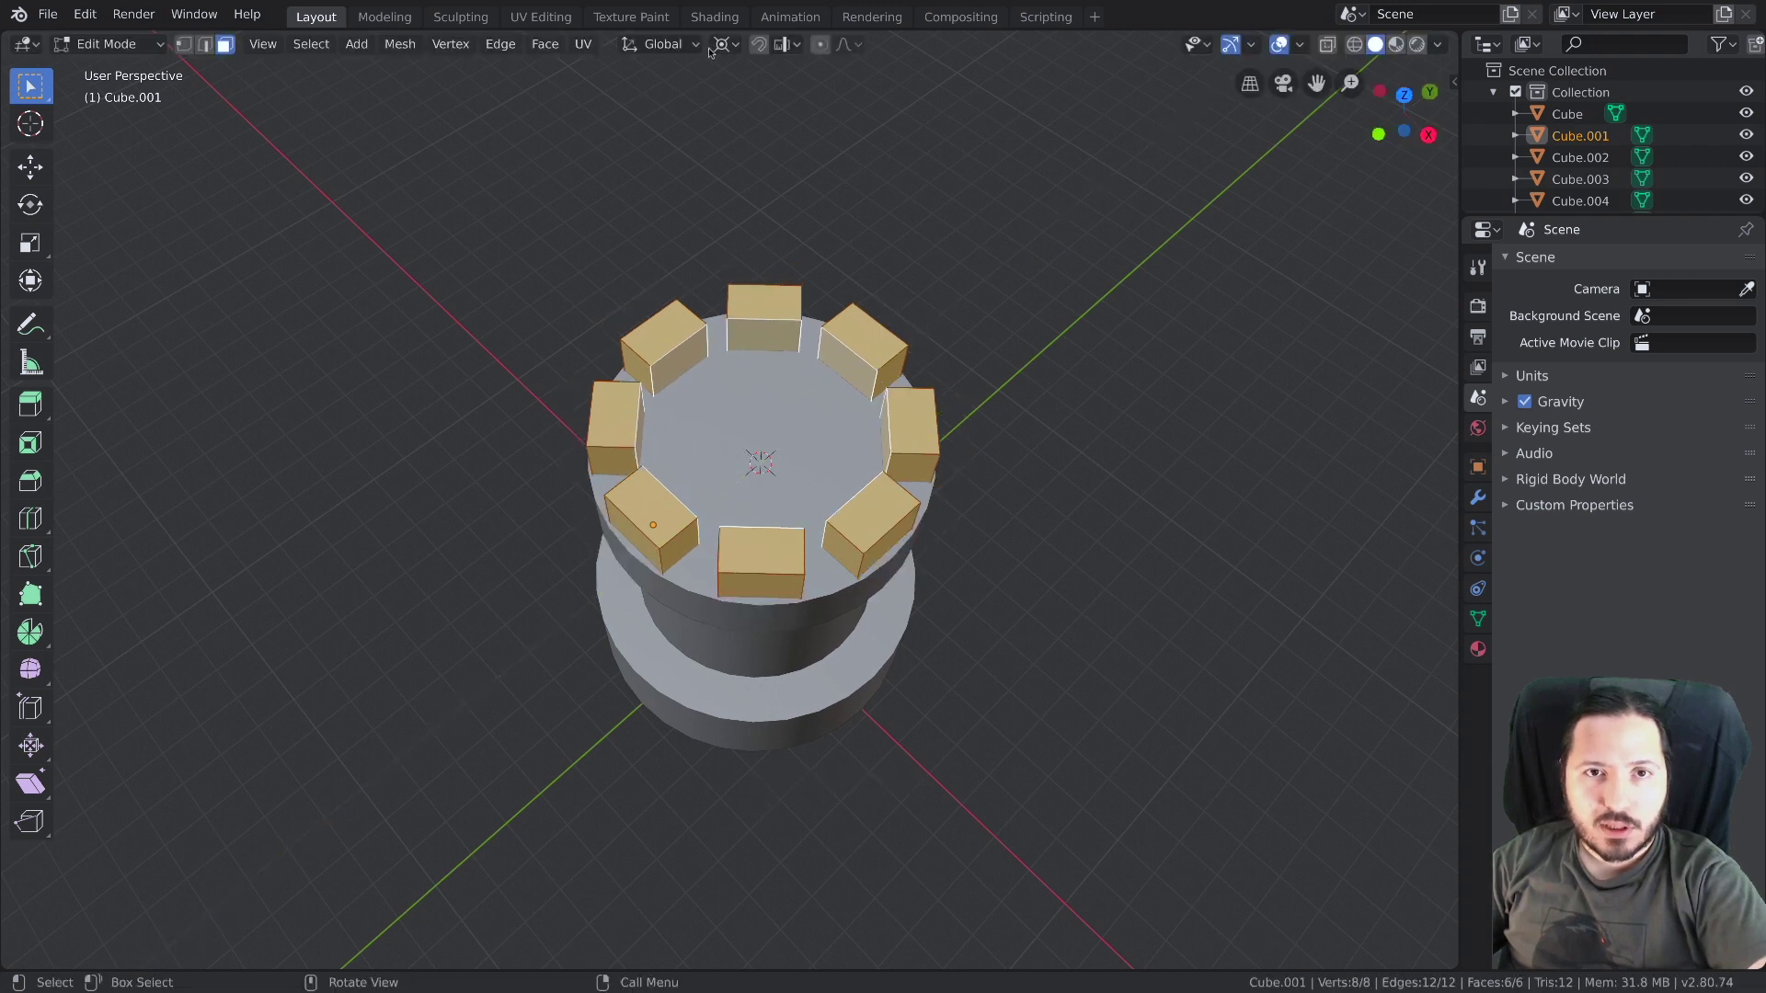
pyautogui.click(721, 50)
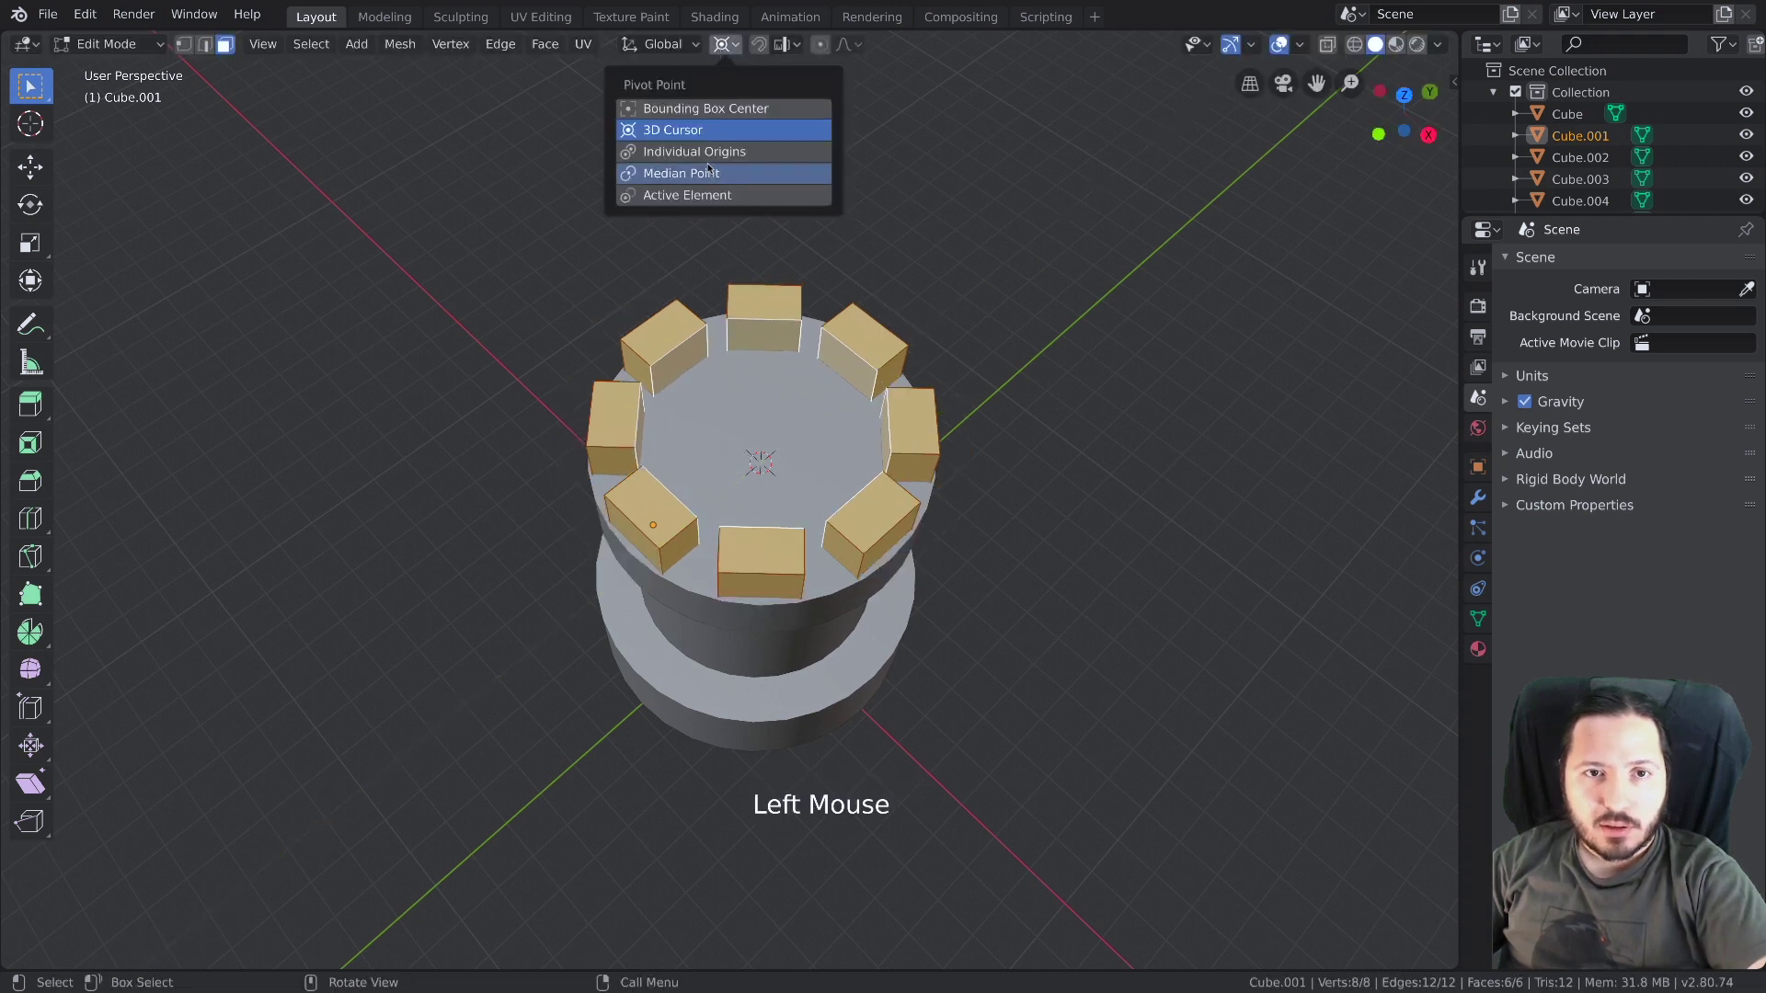
pyautogui.press('s')
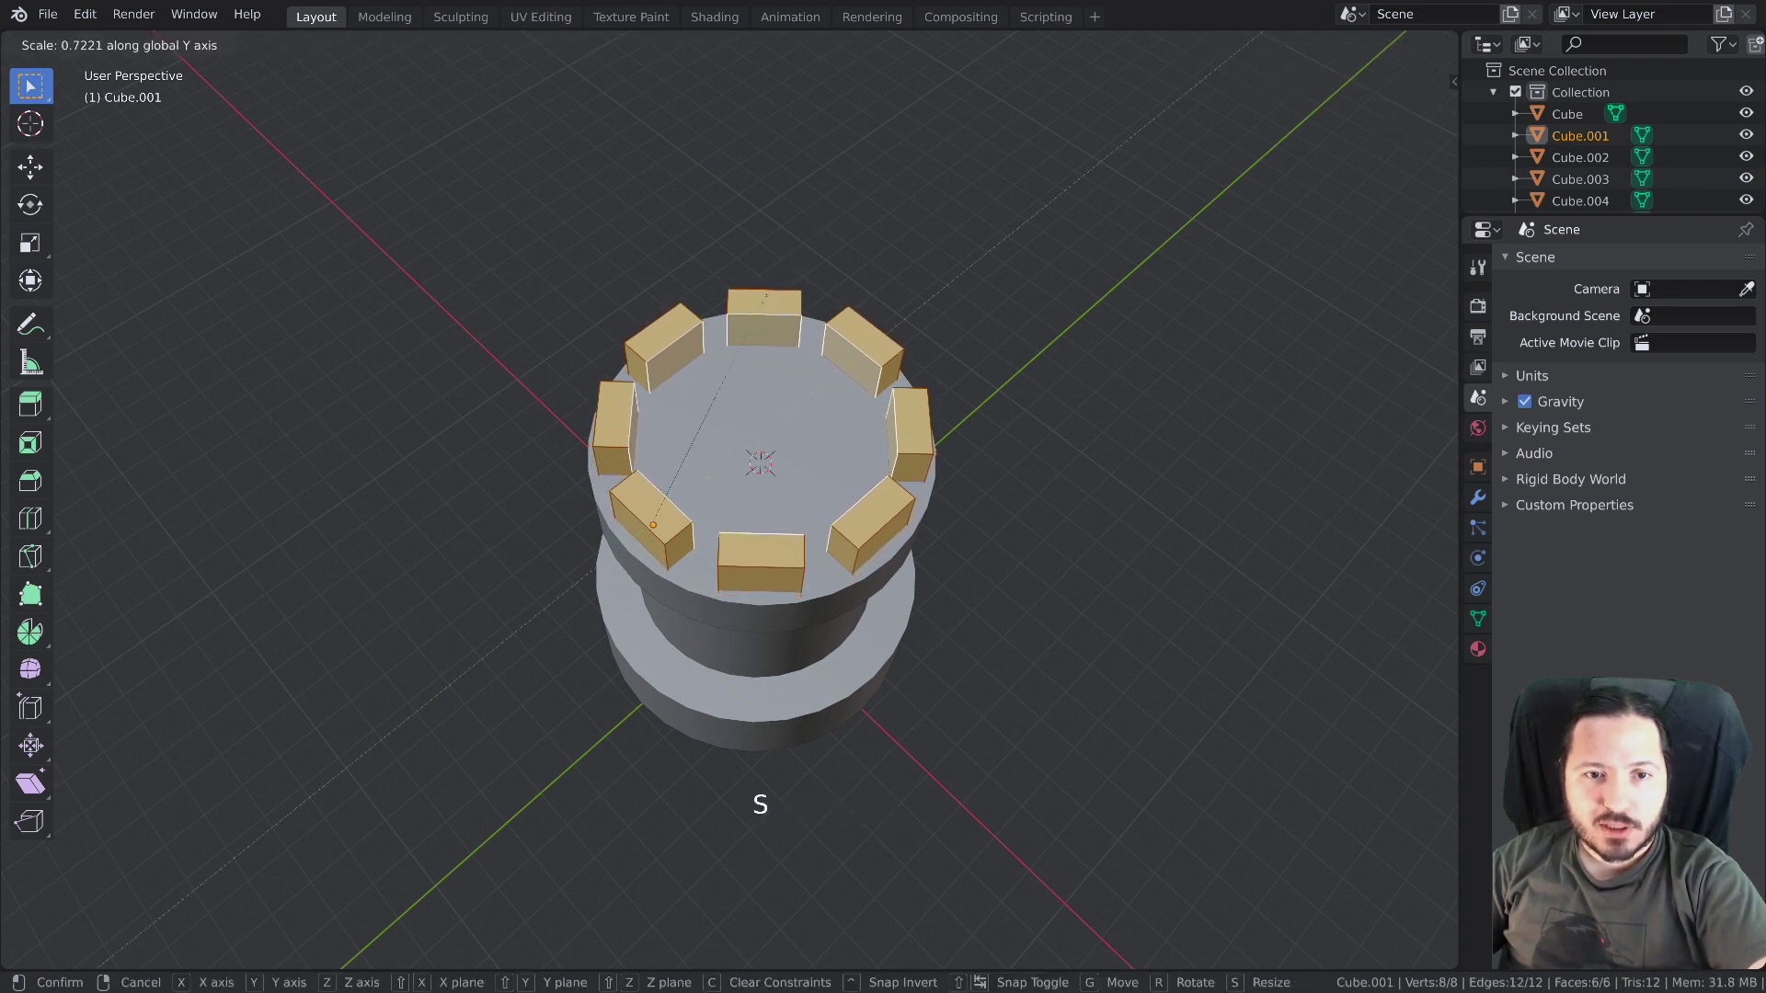
pyautogui.press('Tab')
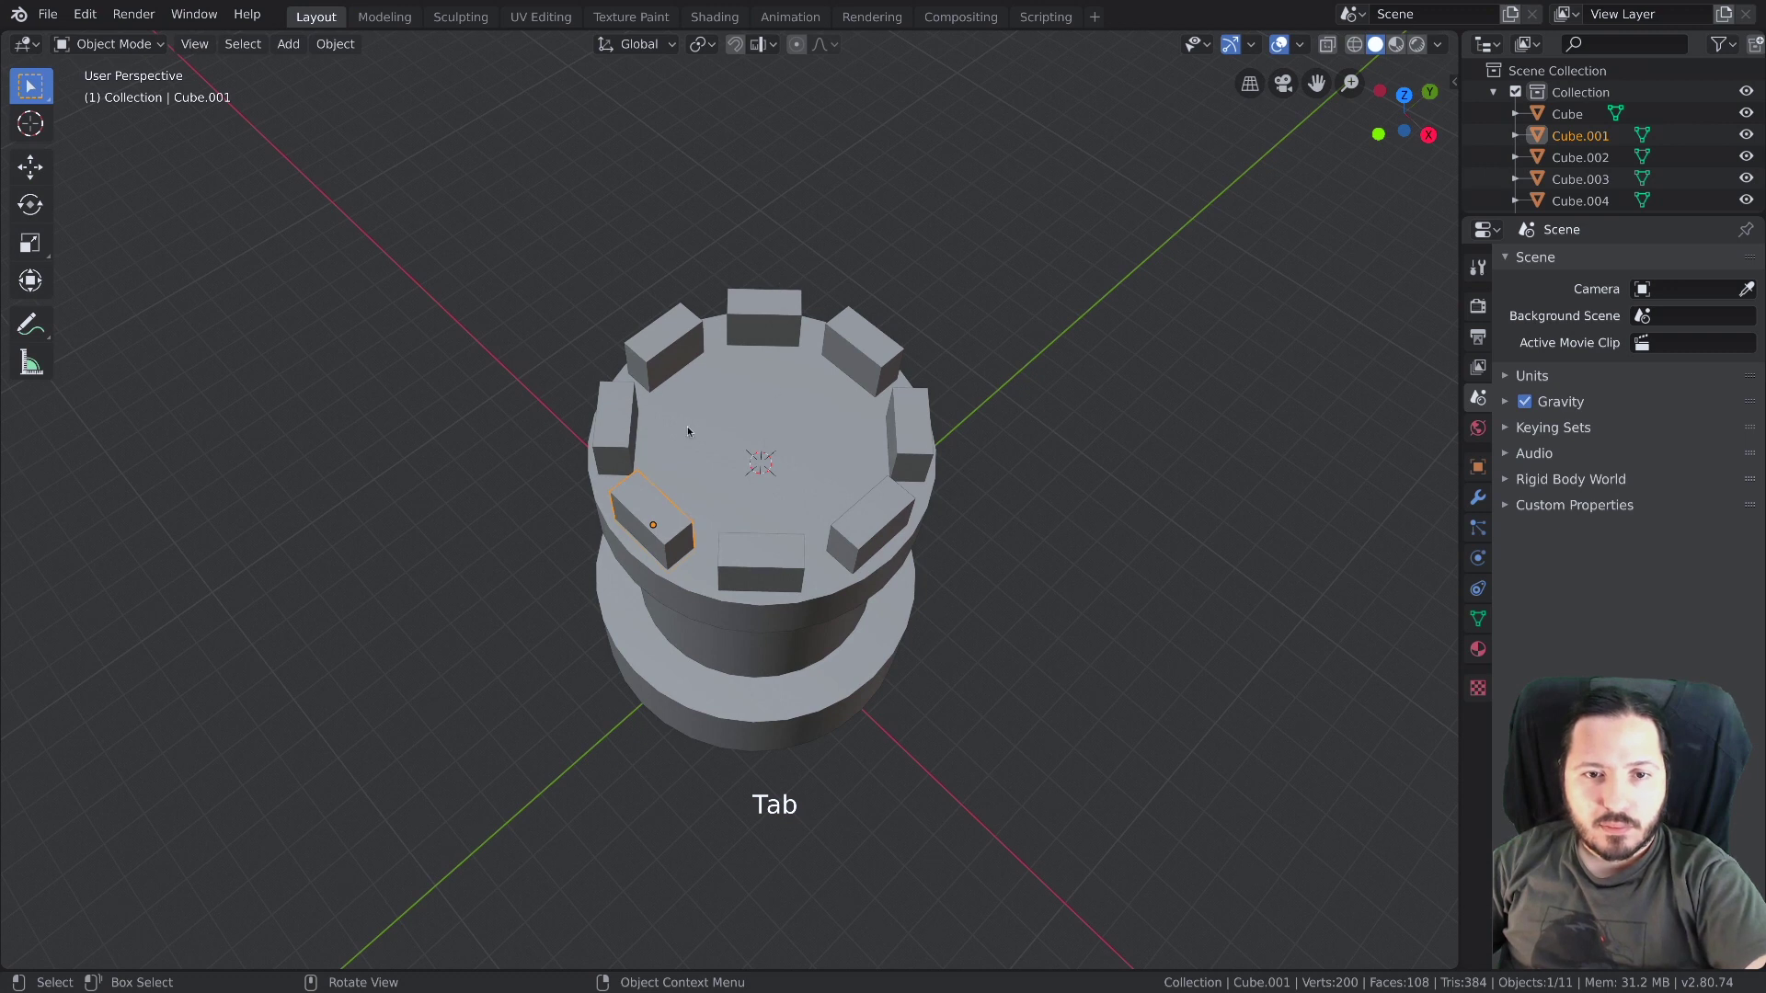
# Box-select the battlement blocks from the front view, dropping unwanted objects from the selection
pyautogui.middleClick(693, 429)
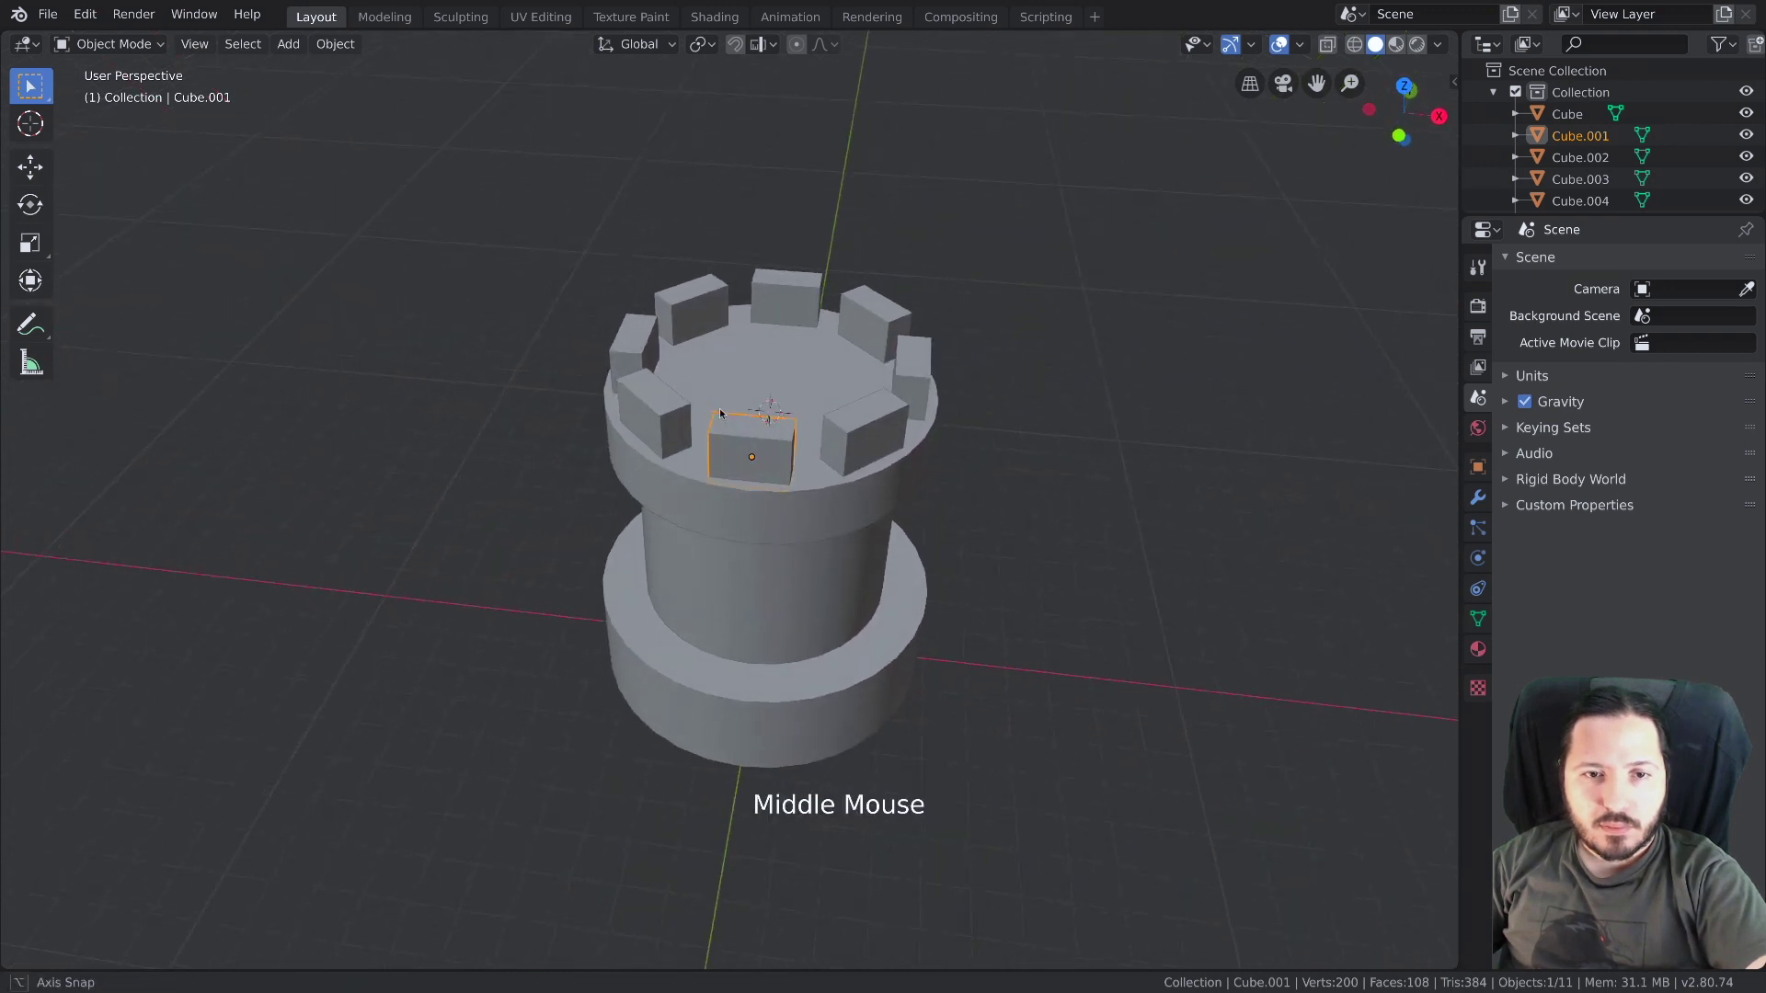
pyautogui.middleClick(662, 322)
pyautogui.press('b')
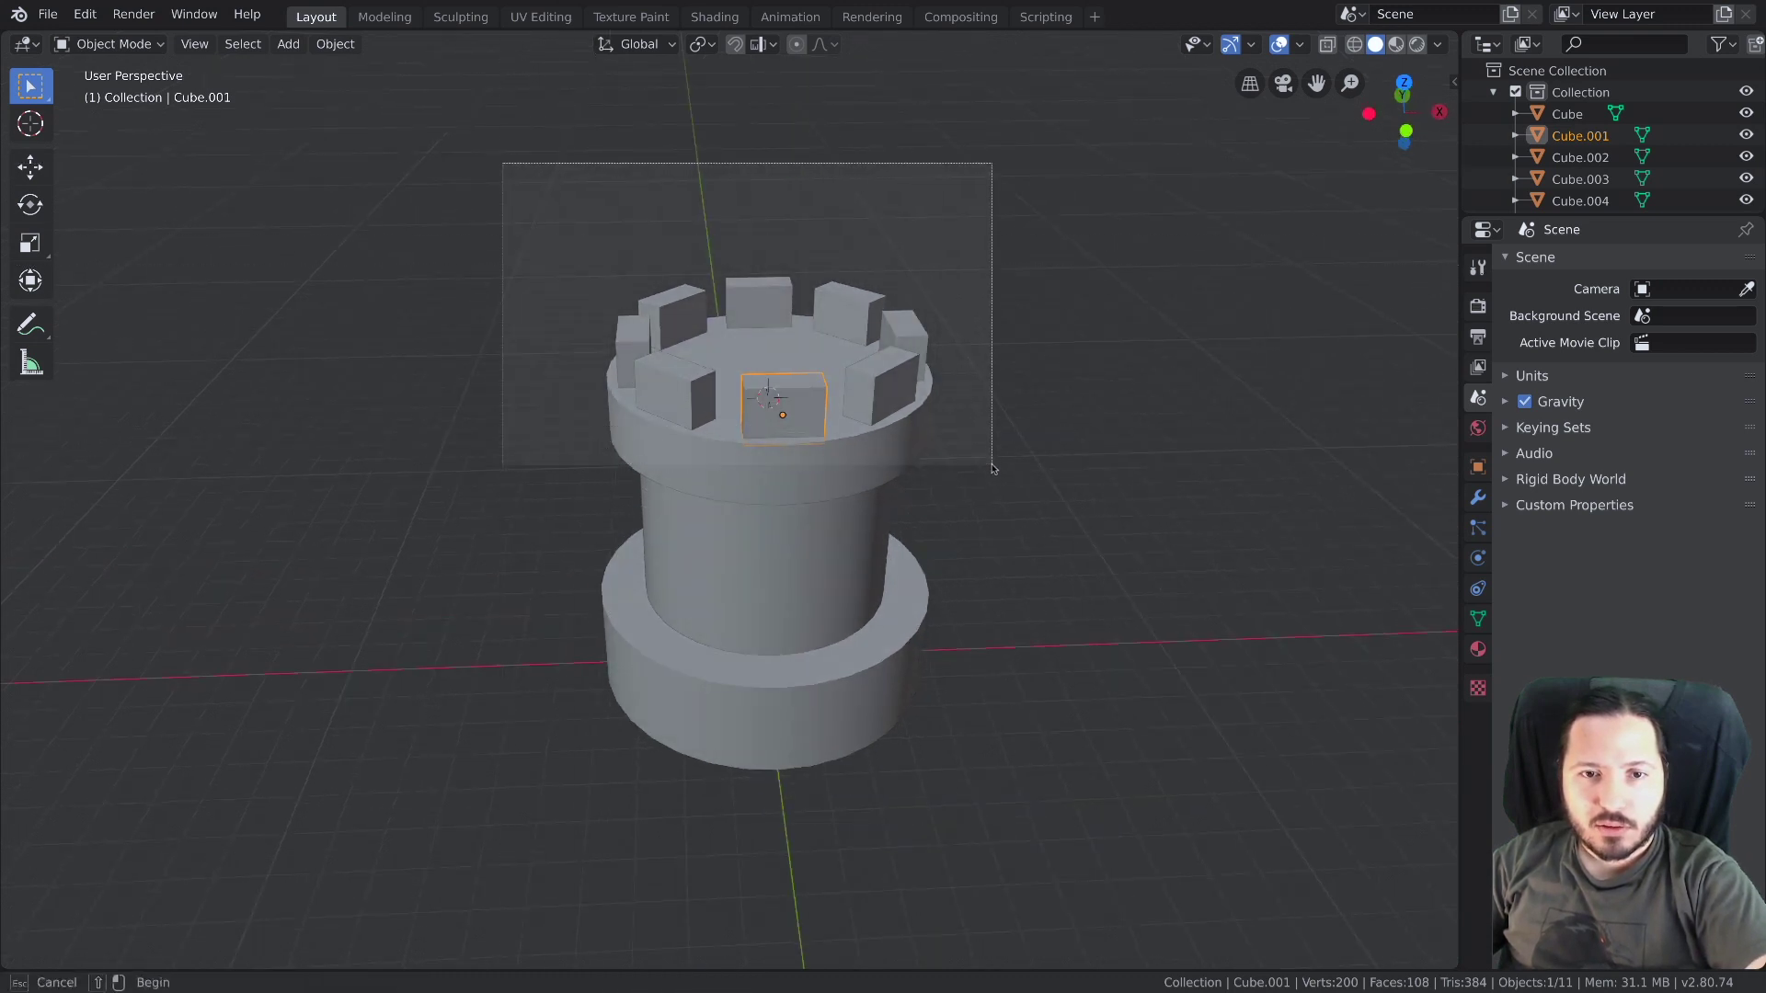
pyautogui.press('alt+a')
pyautogui.click(695, 353)
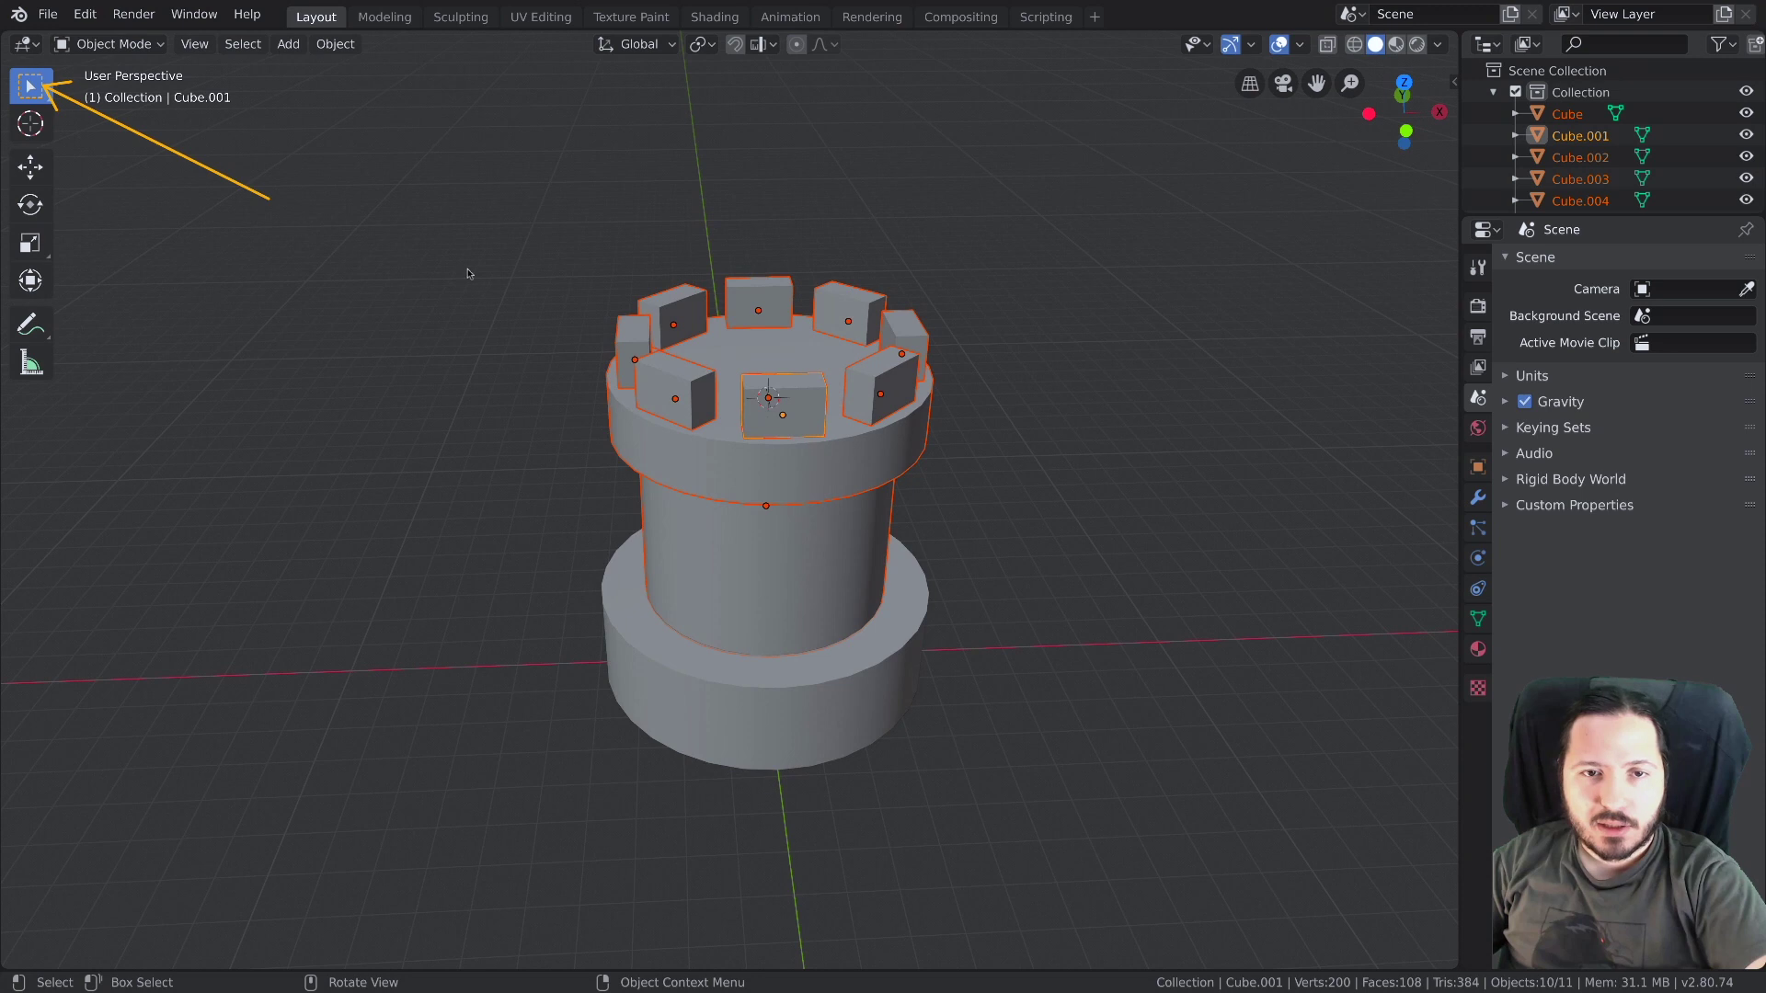
pyautogui.click(628, 283)
pyautogui.press('KP_1')
pyautogui.click(531, 265)
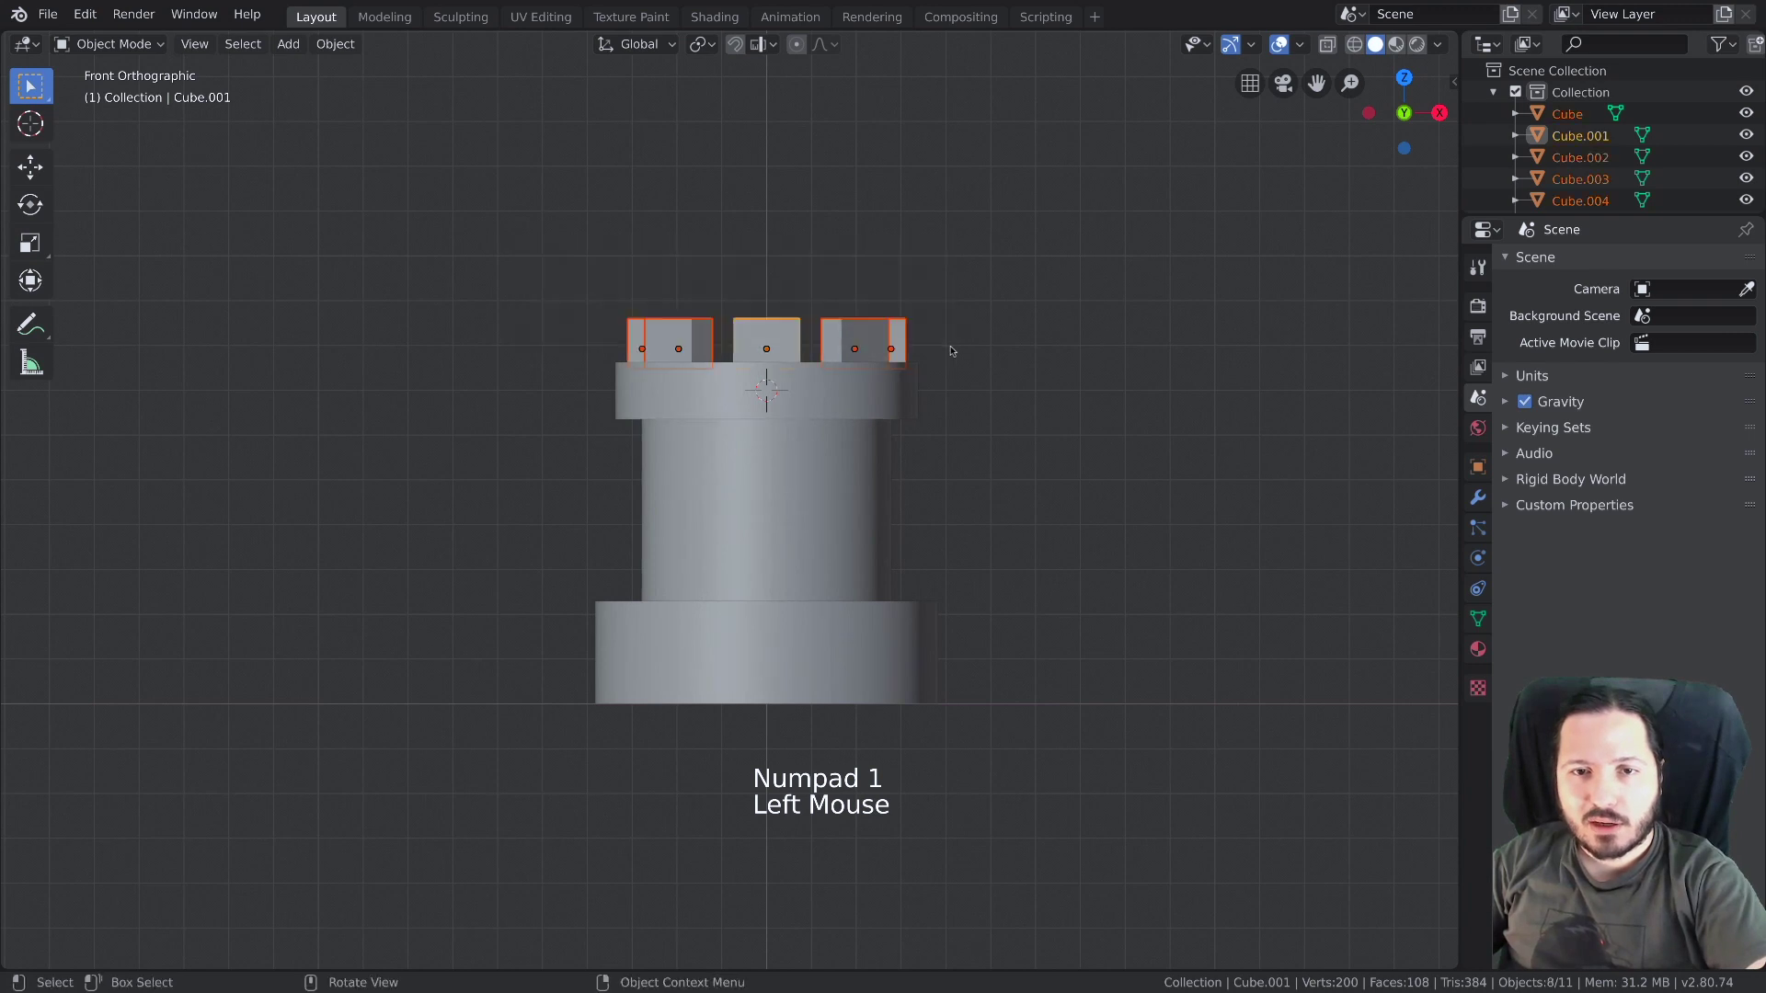
# Remove the tower body from the selection and make the crown ring the active object
pyautogui.middleClick(748, 337)
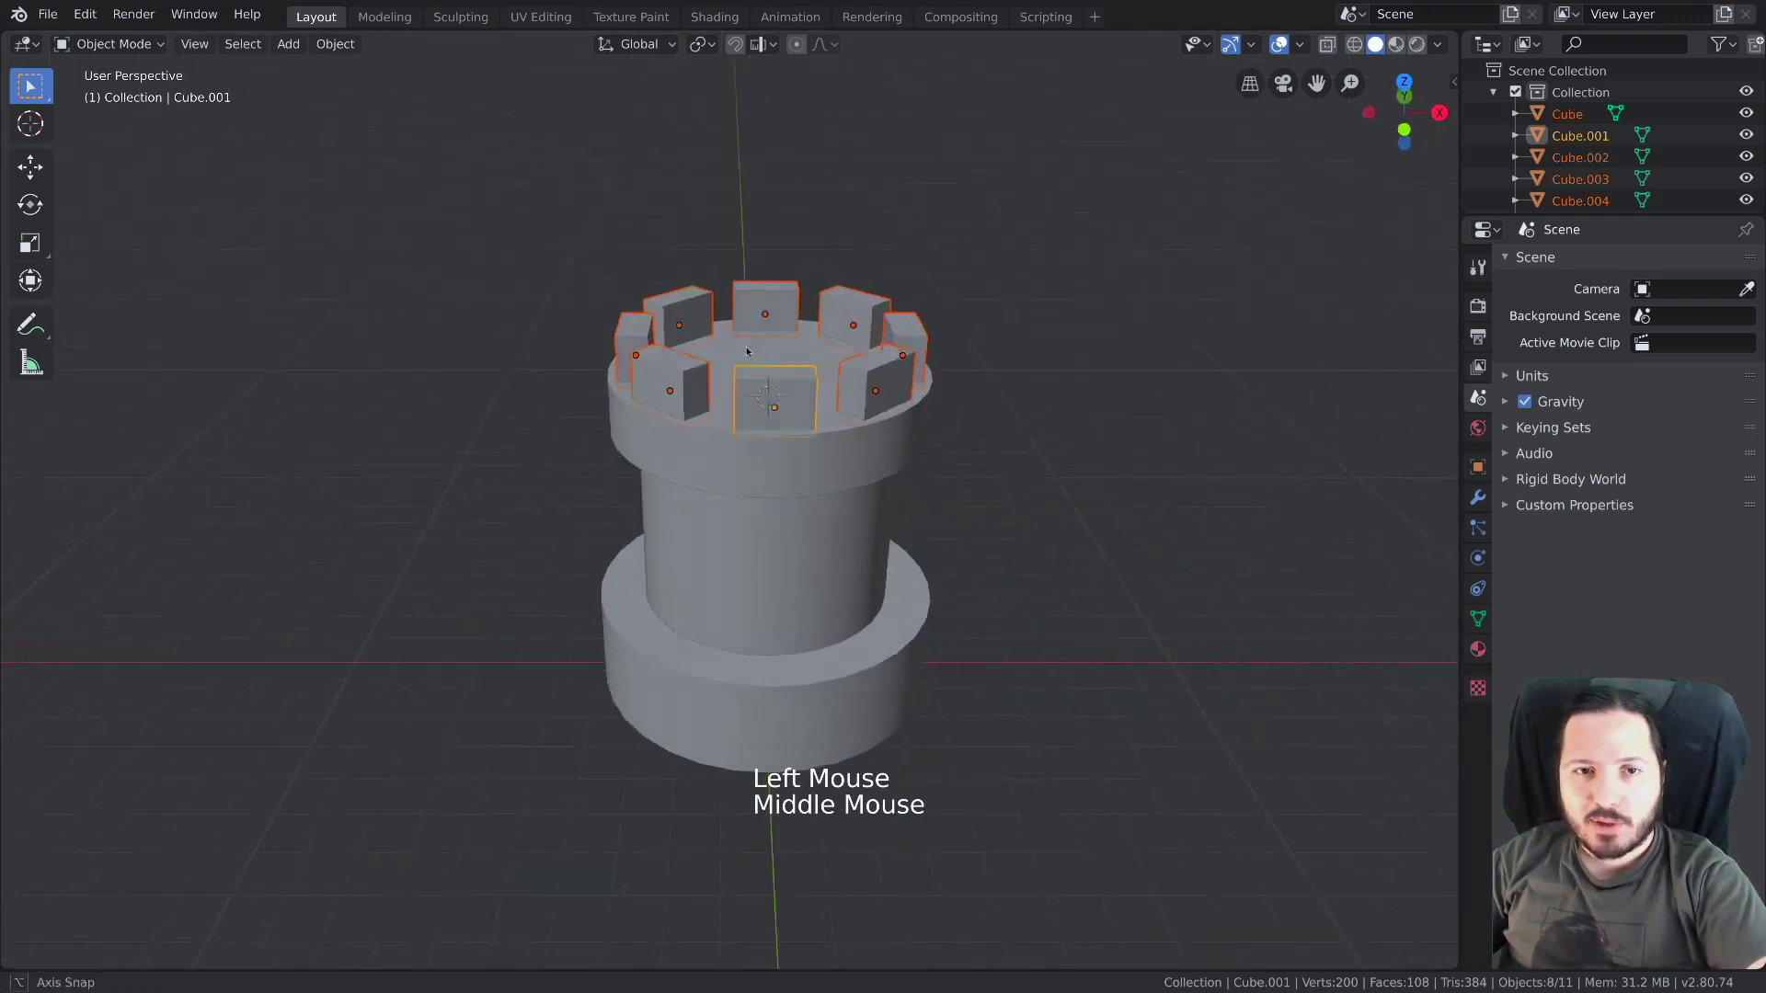
pyautogui.press('alt+a')
pyautogui.middleClick(743, 345)
pyautogui.click(486, 210)
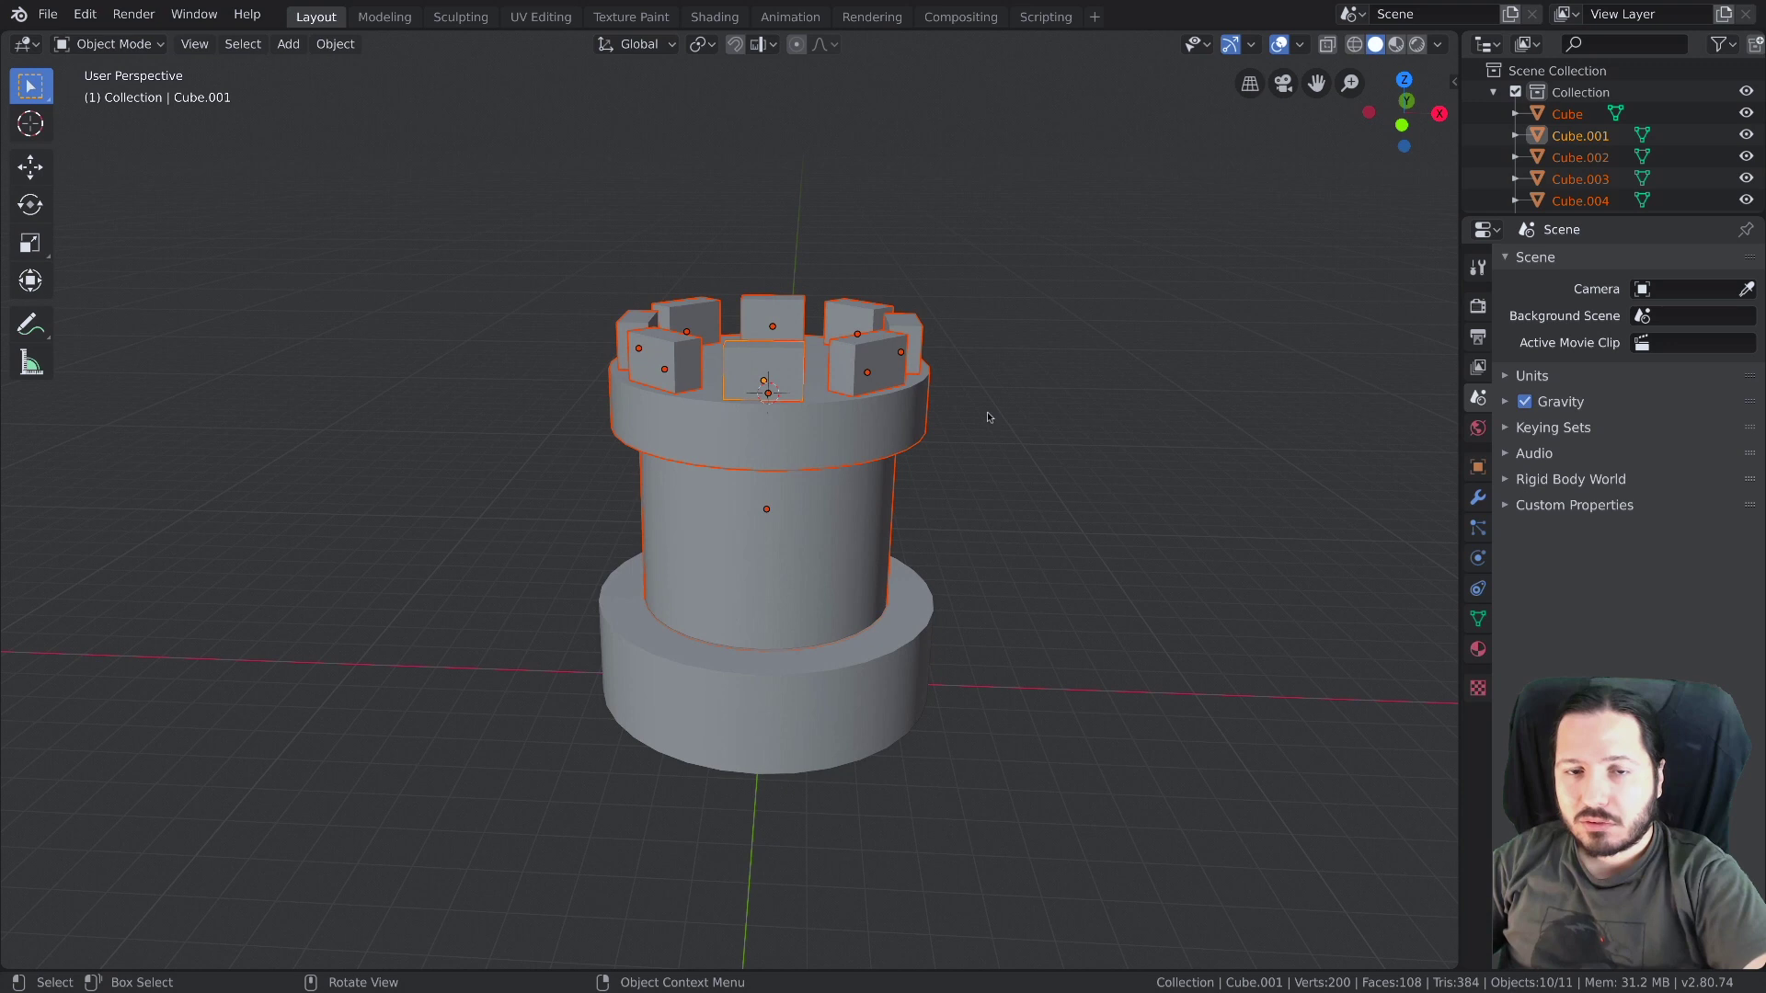
pyautogui.click(886, 509)
pyautogui.click(886, 509)
pyautogui.click(925, 436)
pyautogui.click(925, 435)
pyautogui.middleClick(777, 400)
# Set the pivot to the active crown ring and scale the battlements slightly outward around it
pyautogui.press('.')
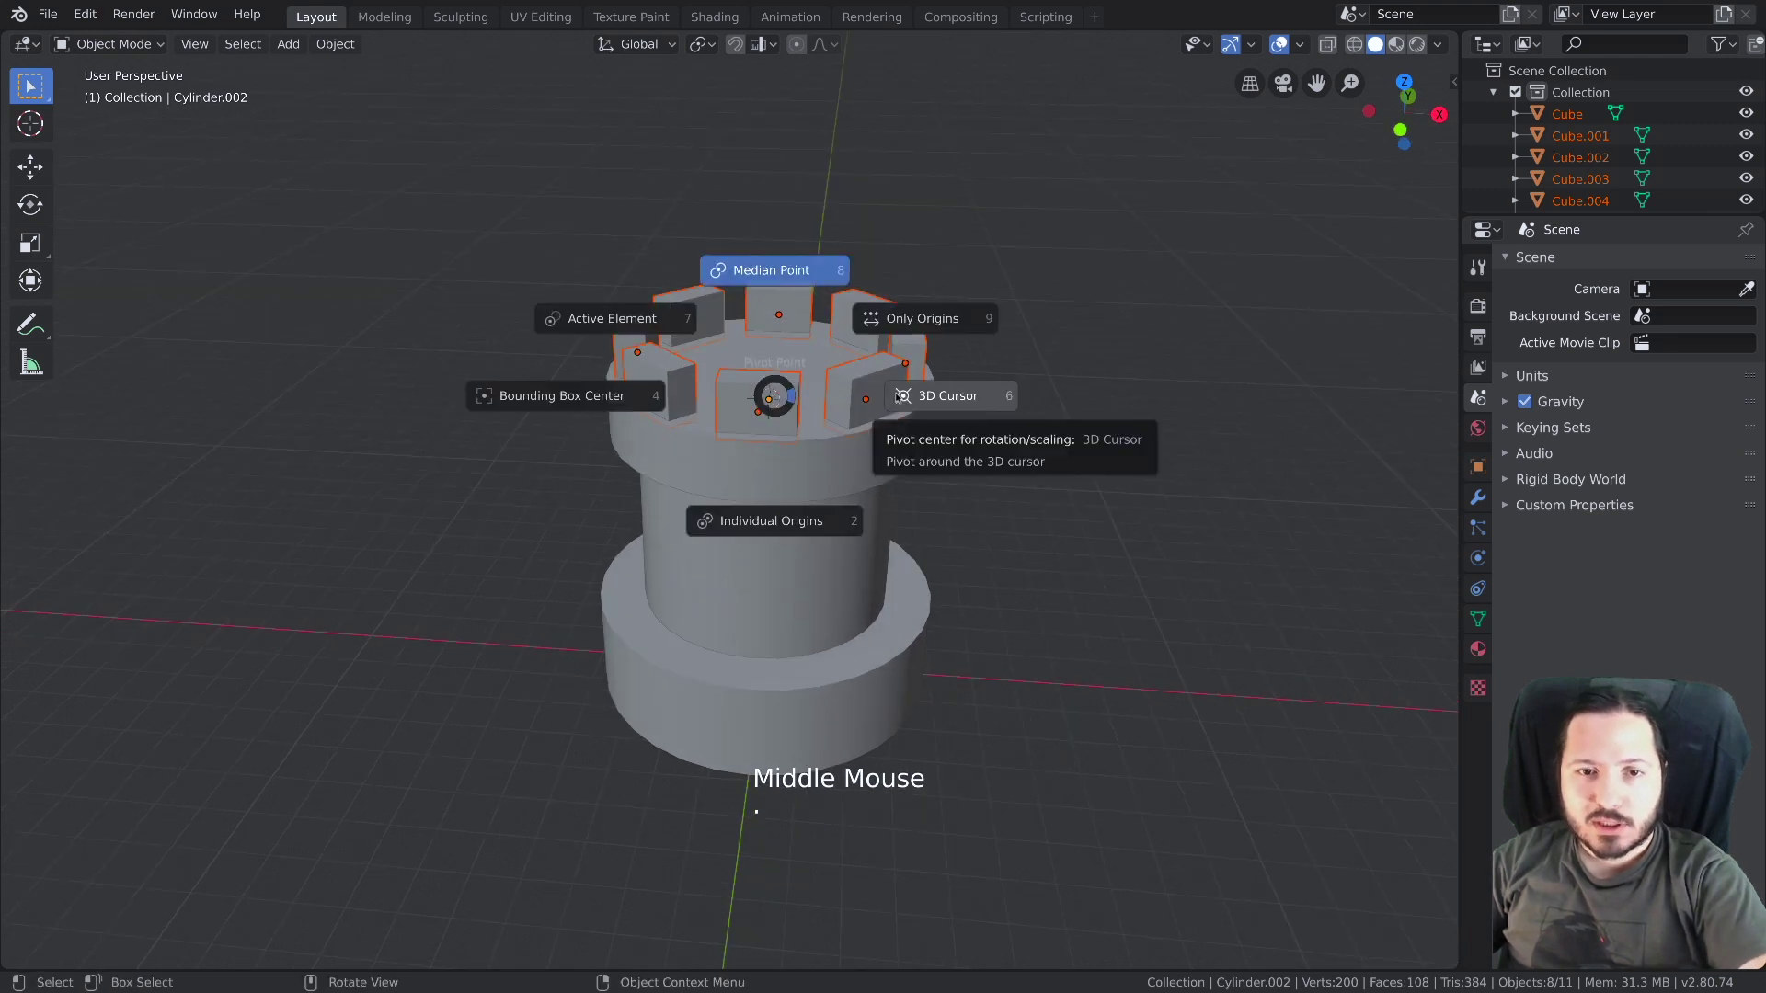
pyautogui.middleClick(897, 400)
pyautogui.scroll(-3)
pyautogui.press('s')
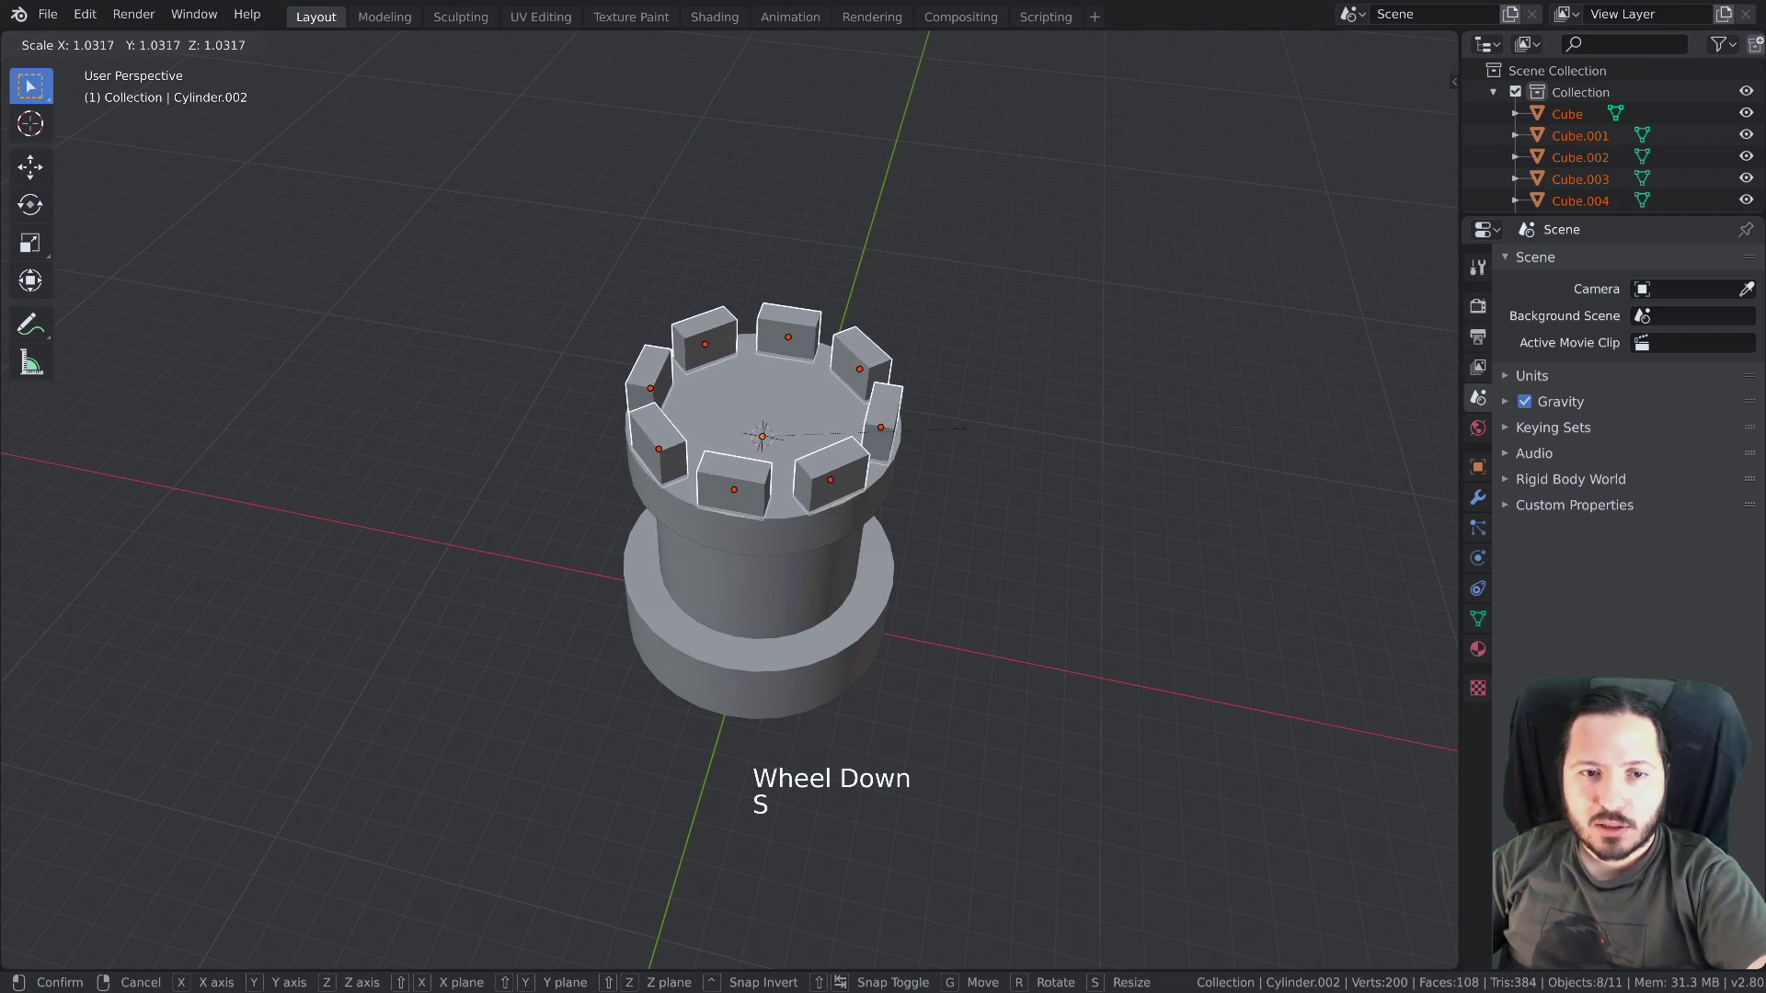
pyautogui.press('alt+a')
pyautogui.middleClick(905, 482)
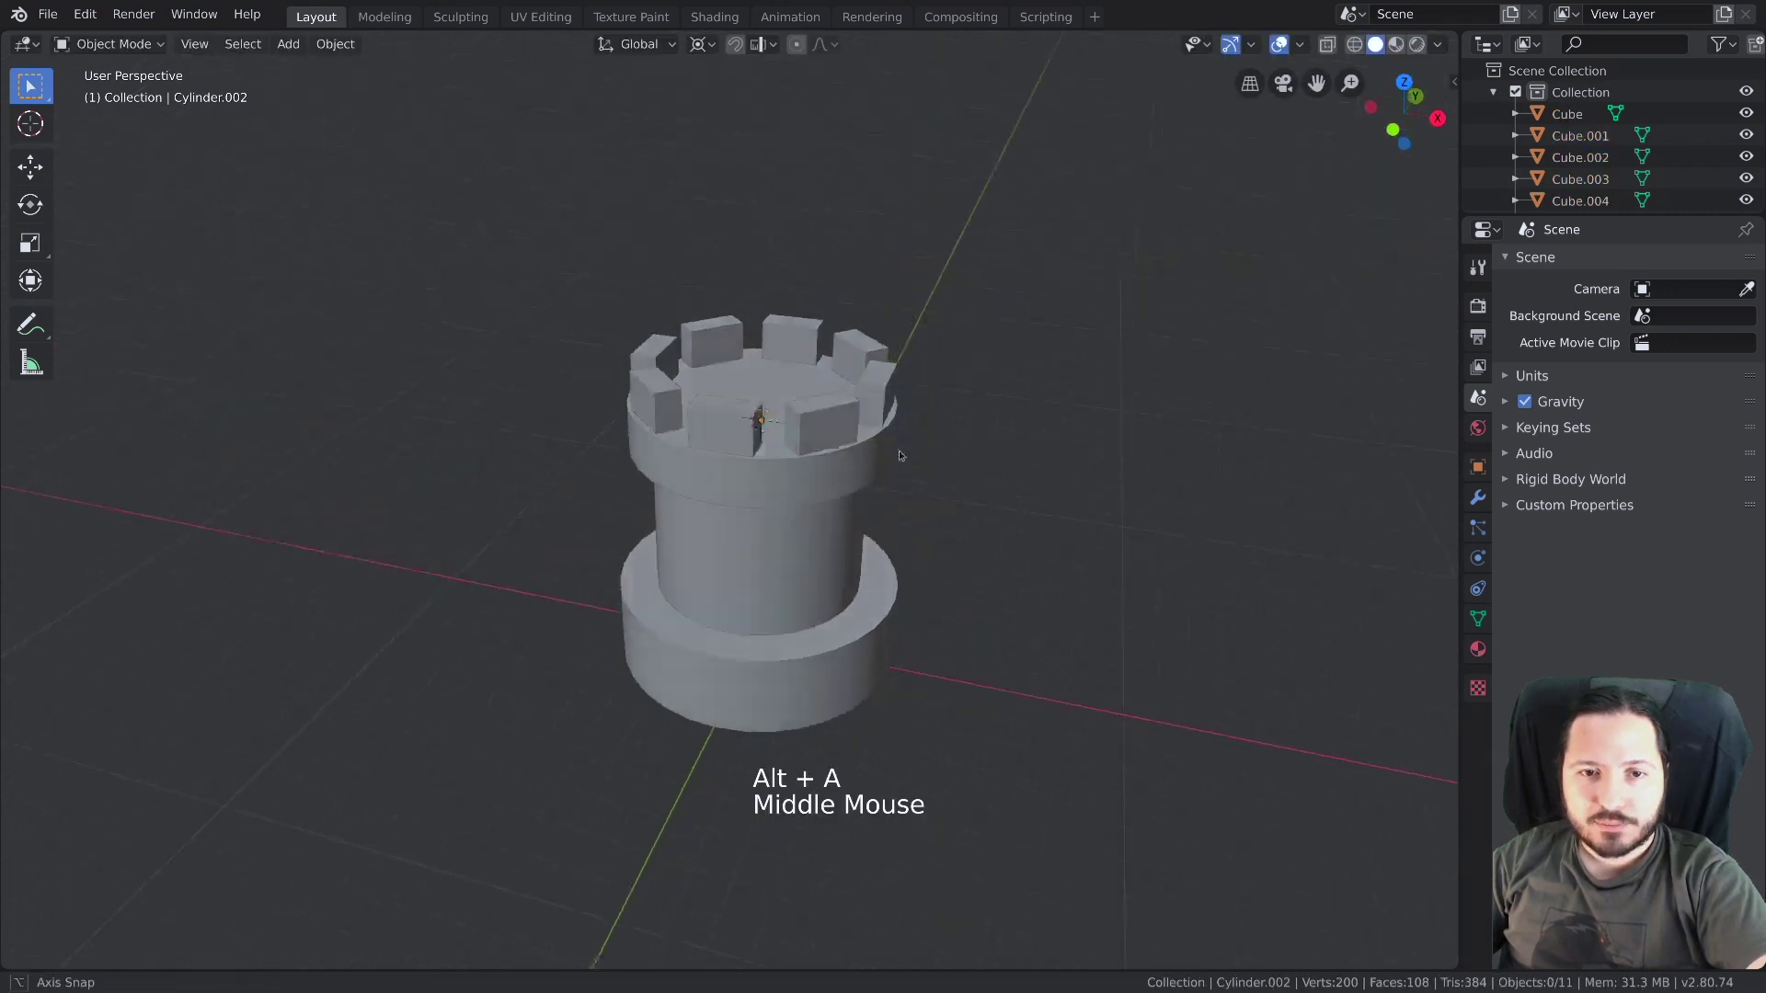
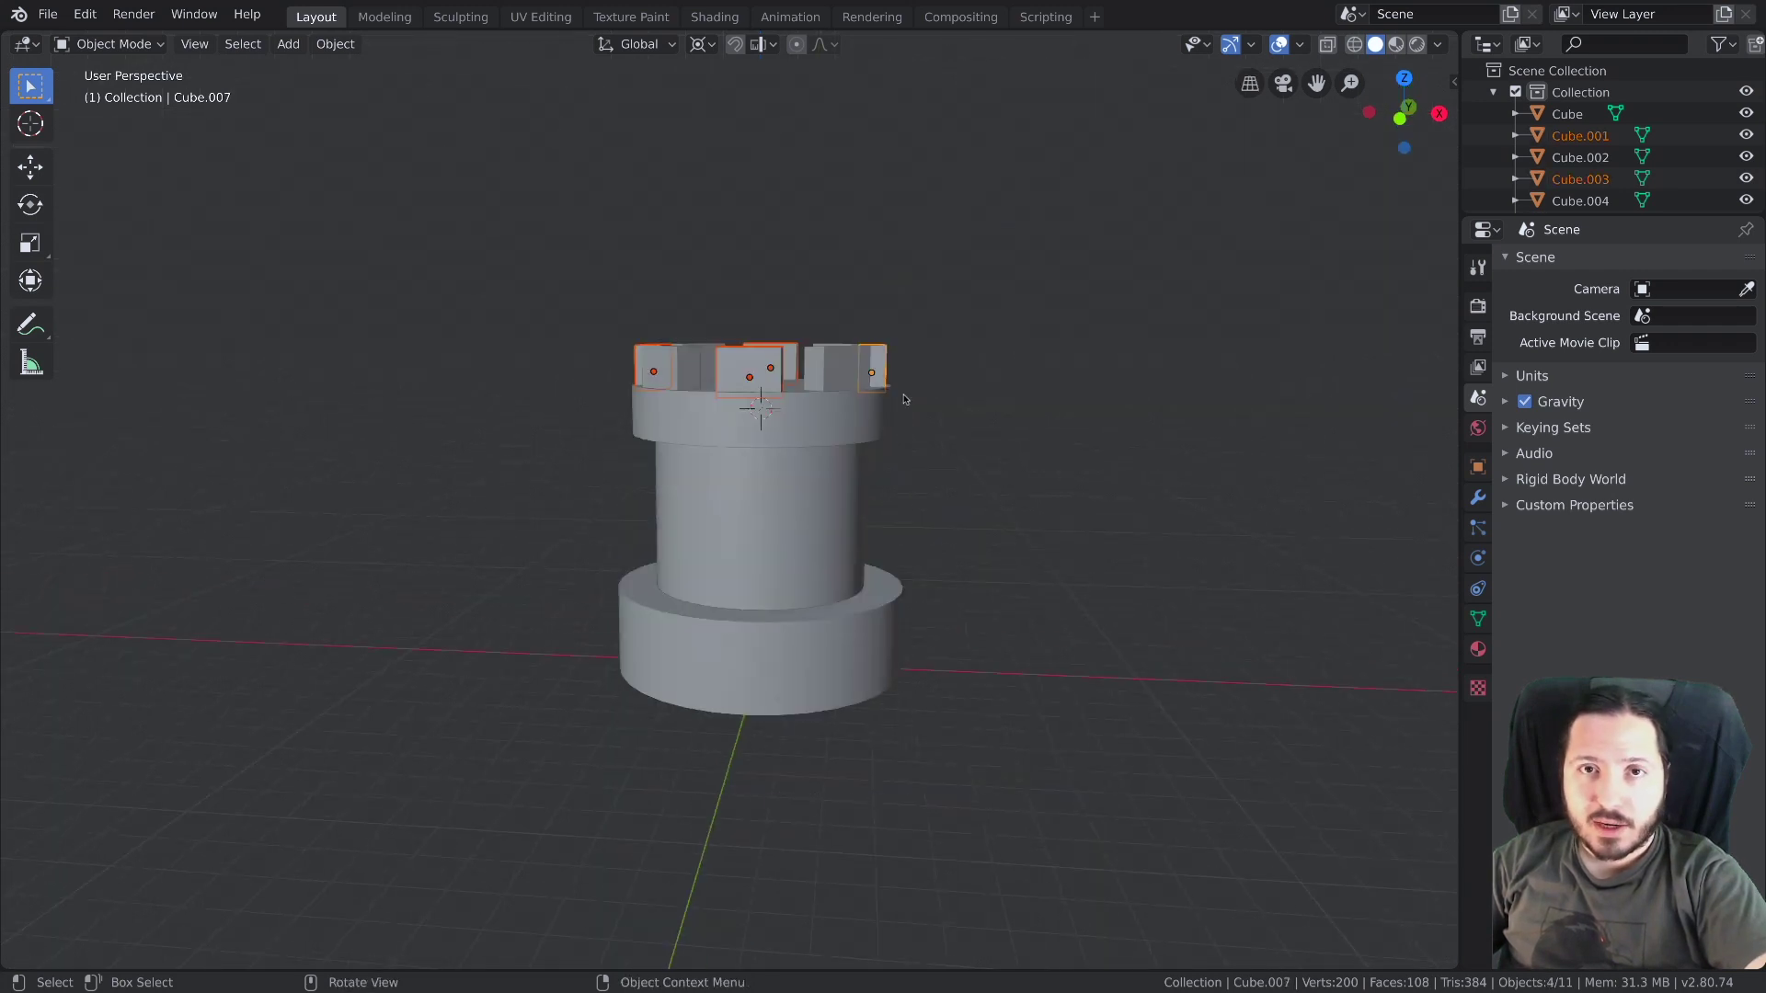
# Duplicate the front battlement blocks down beneath the crown ring as corbels
pyautogui.press('shift+d')
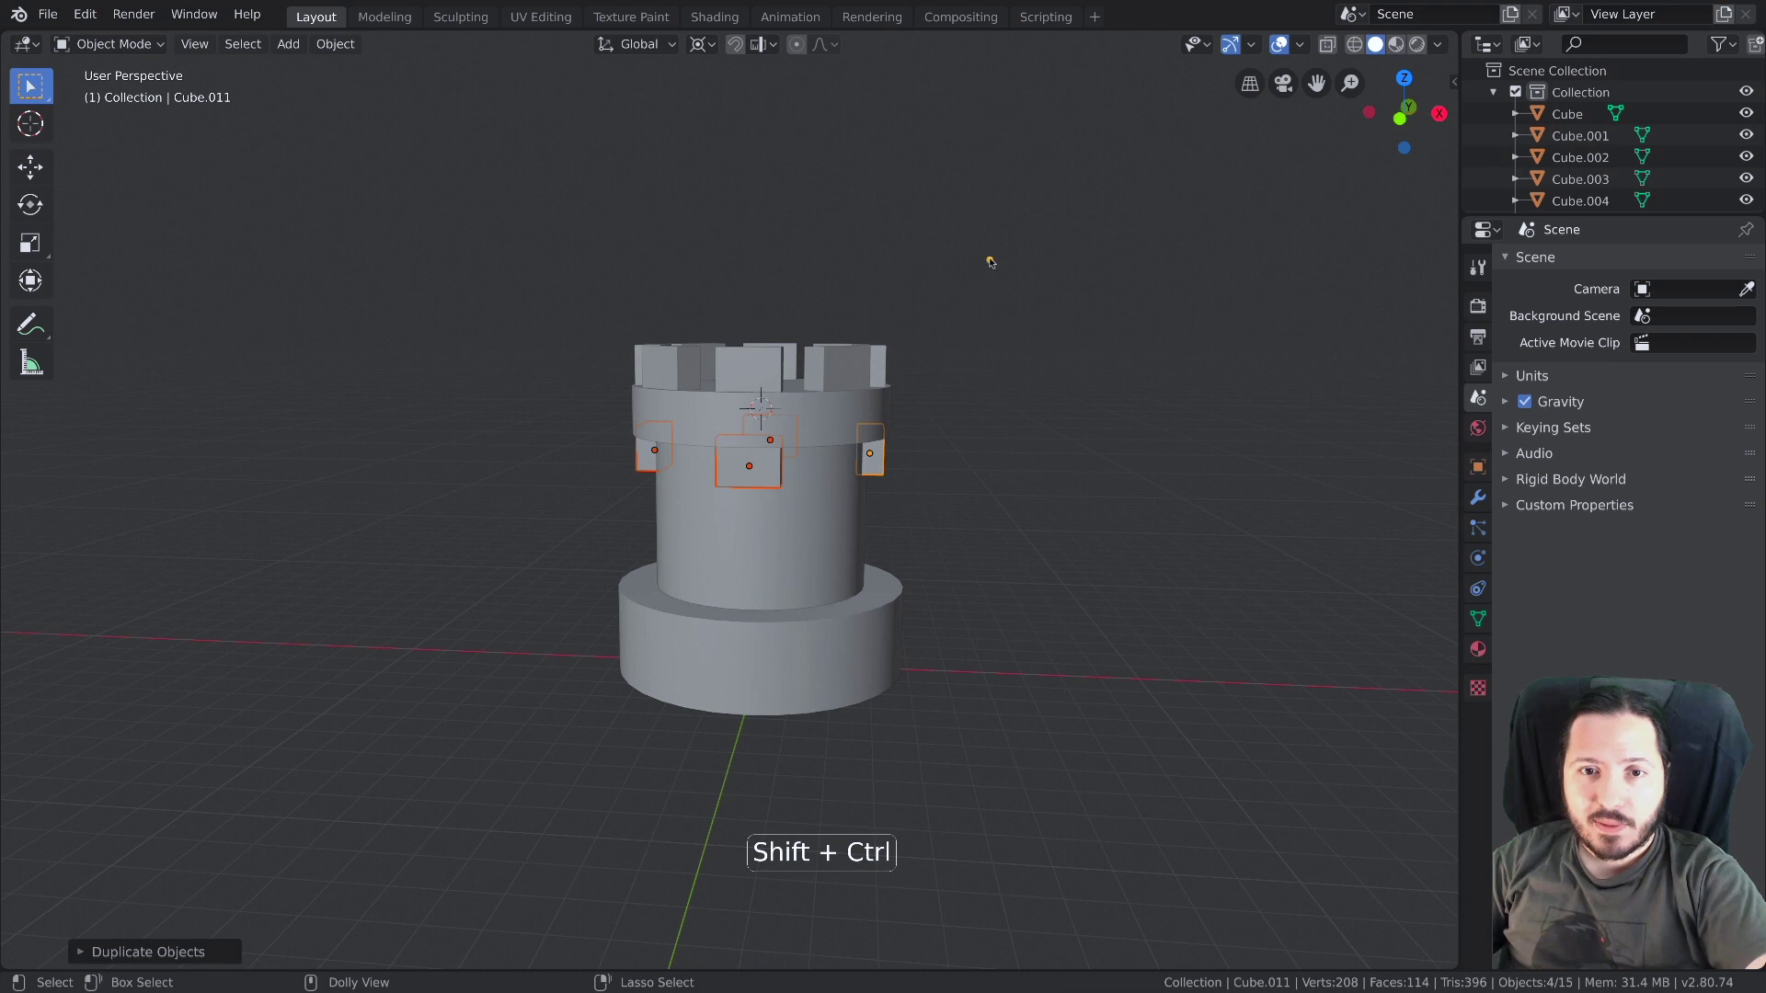
pyautogui.middleClick(878, 495)
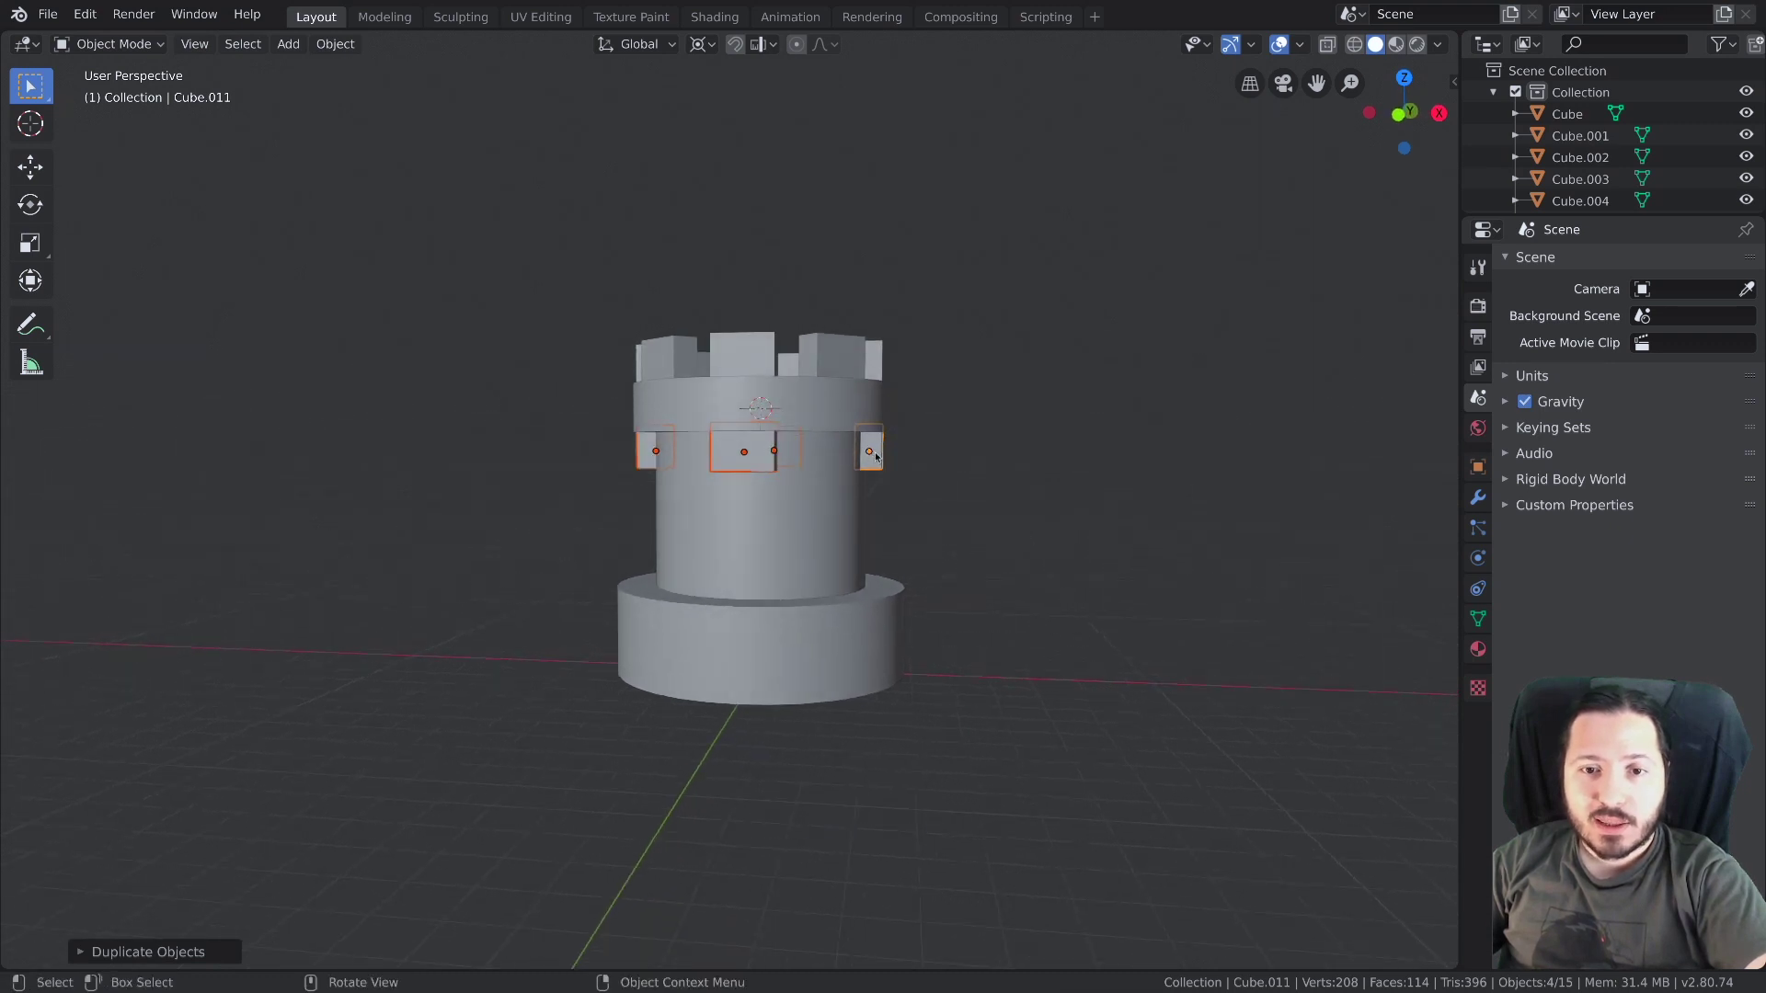
pyautogui.click(879, 457)
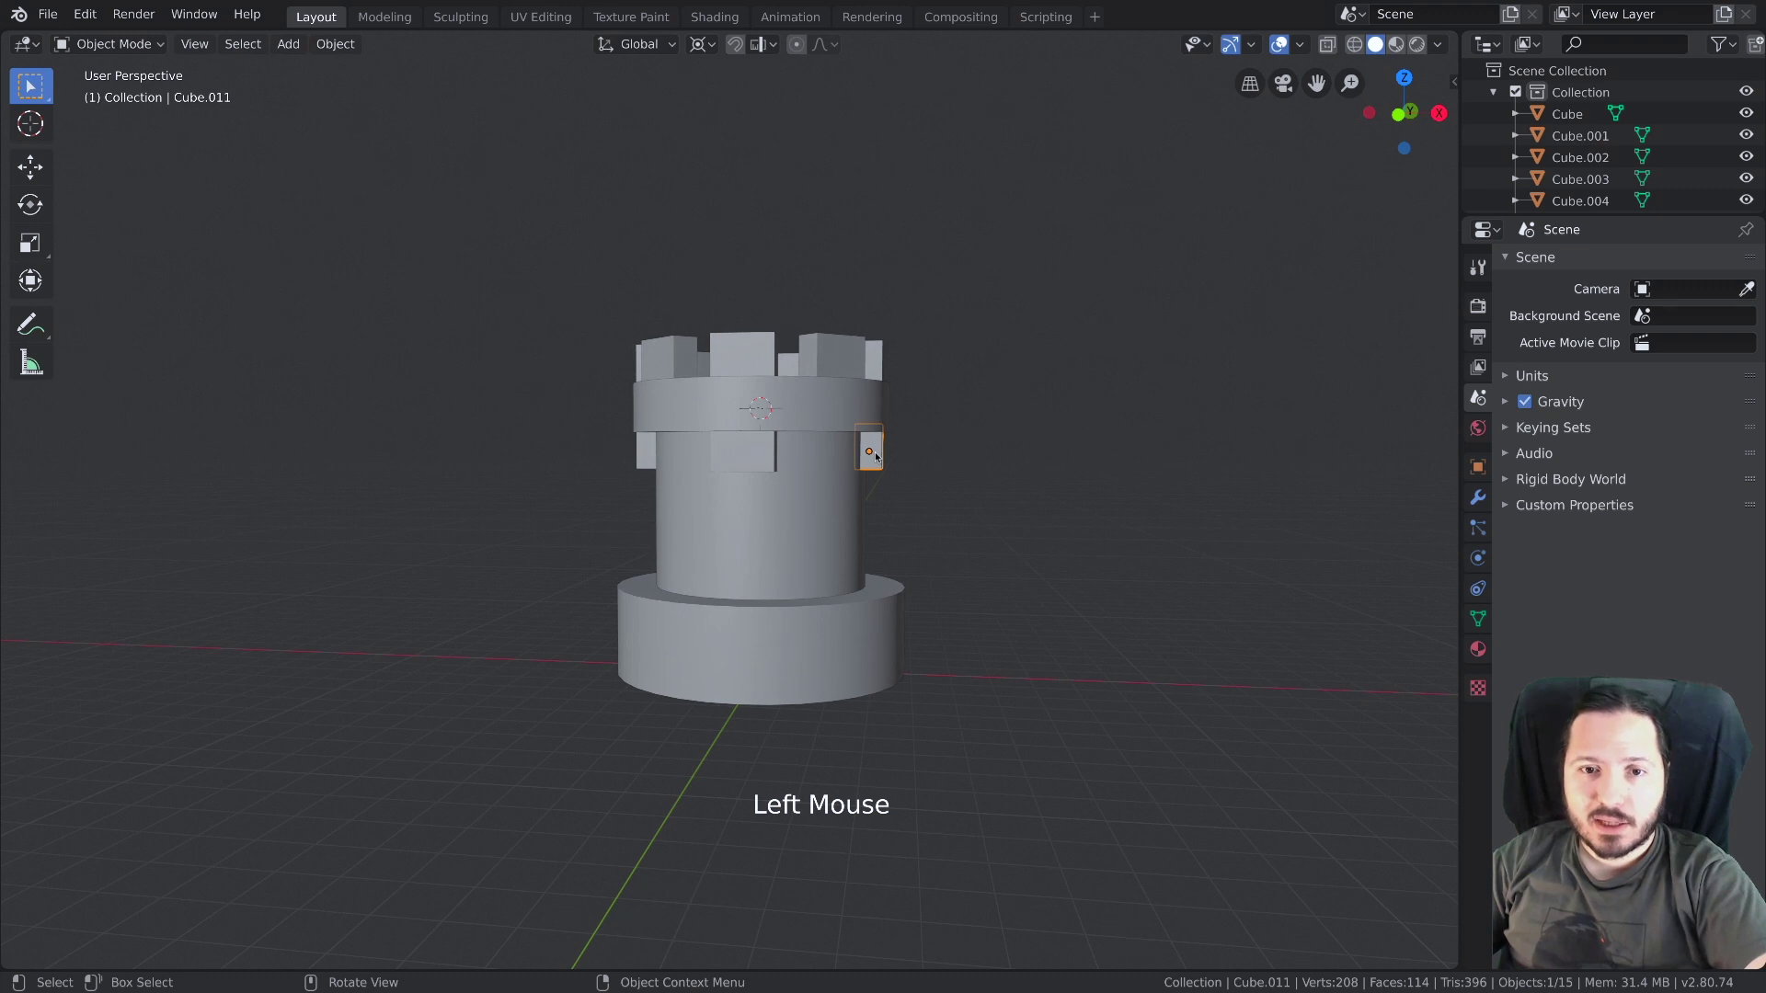
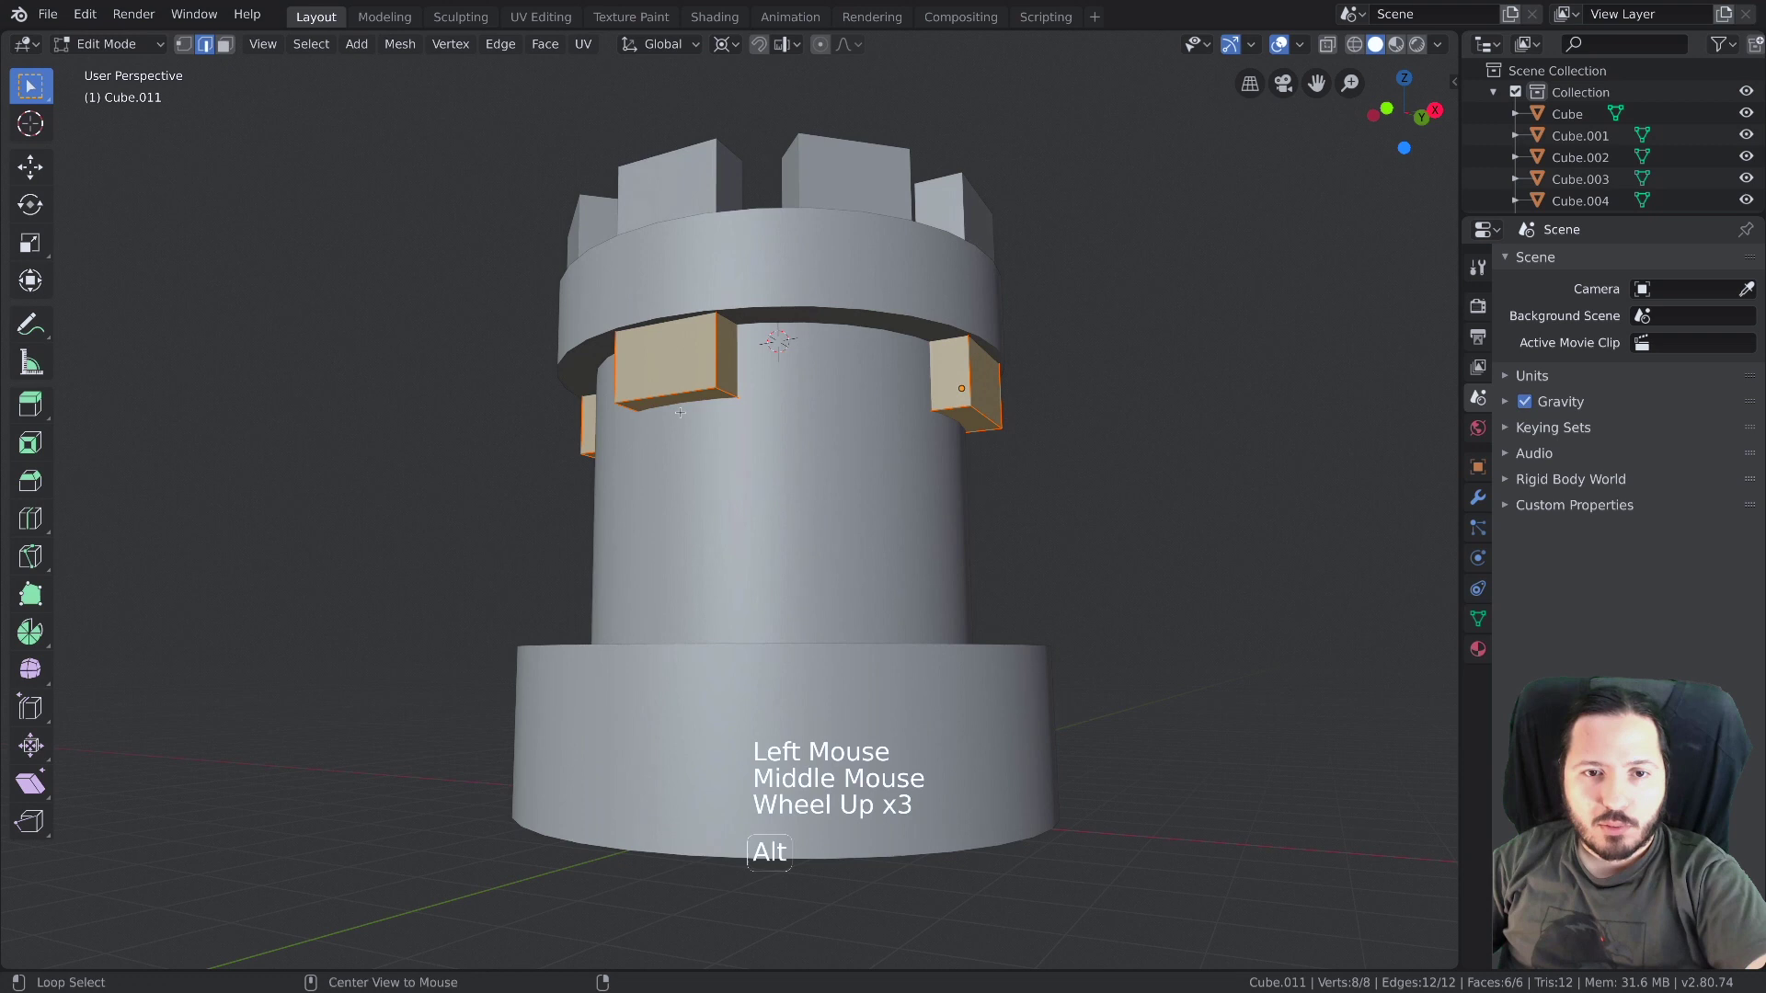
# In X-ray edit mode pull the corbels' bottom vertices inward so they taper toward the wall
pyautogui.press('alt+z')
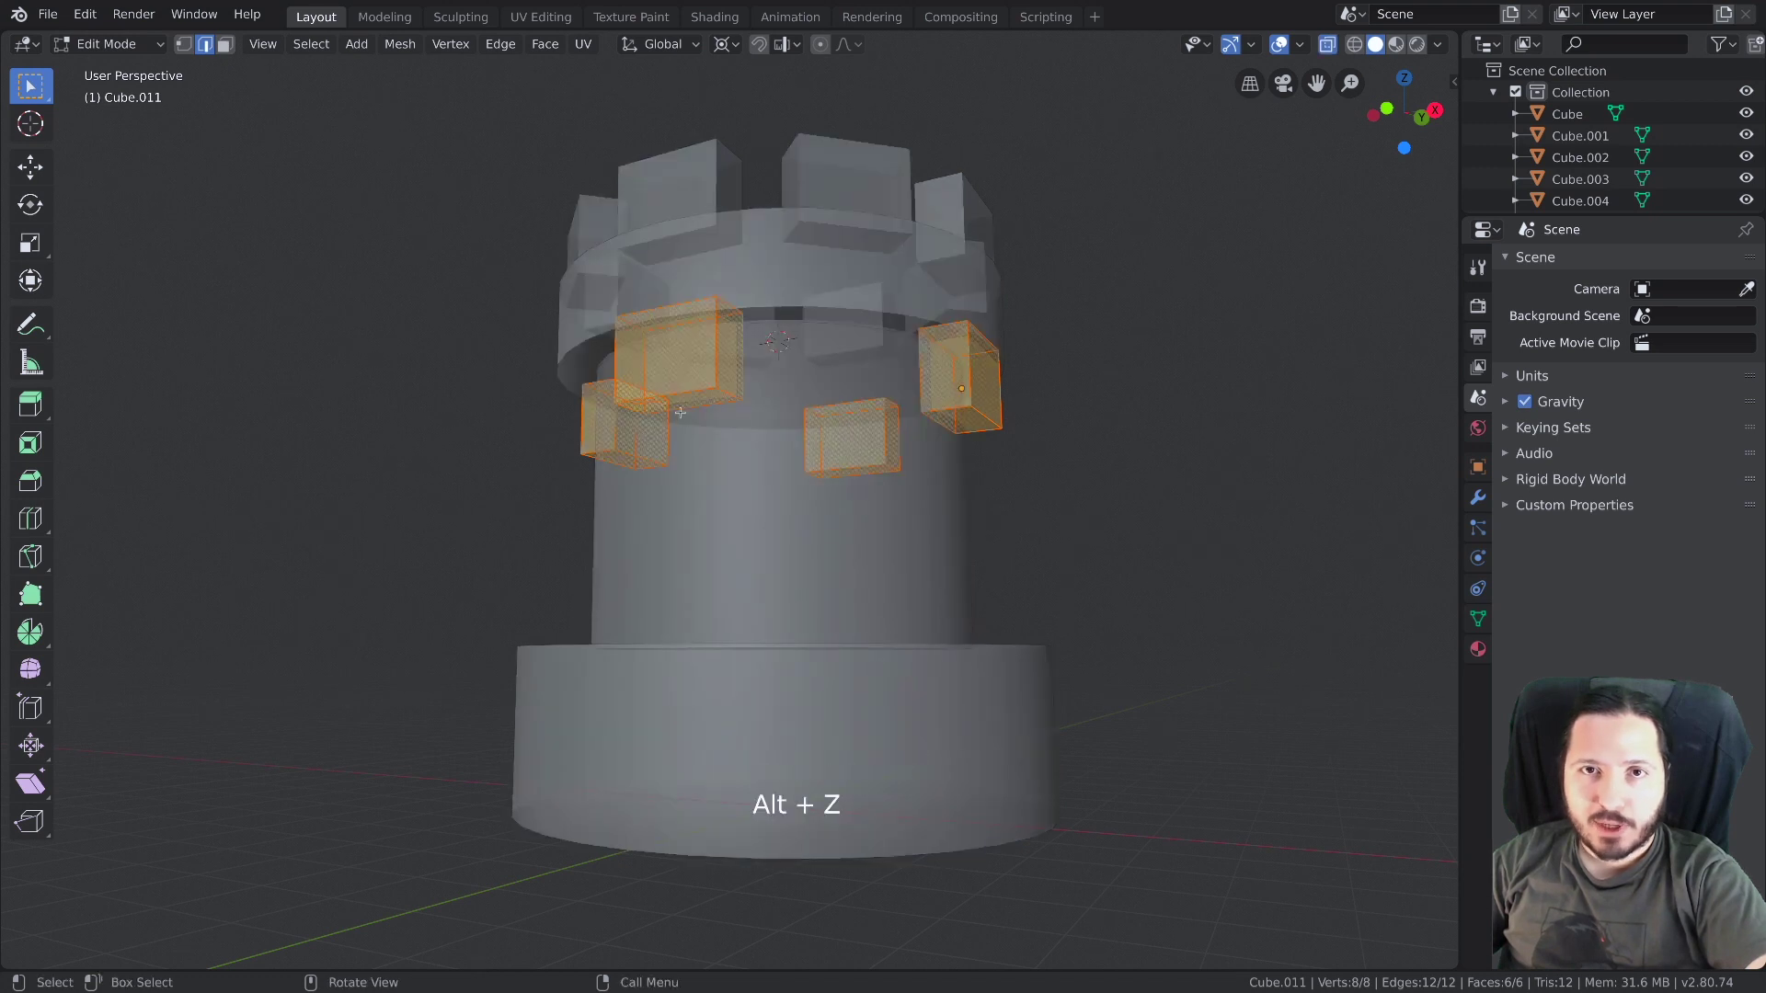
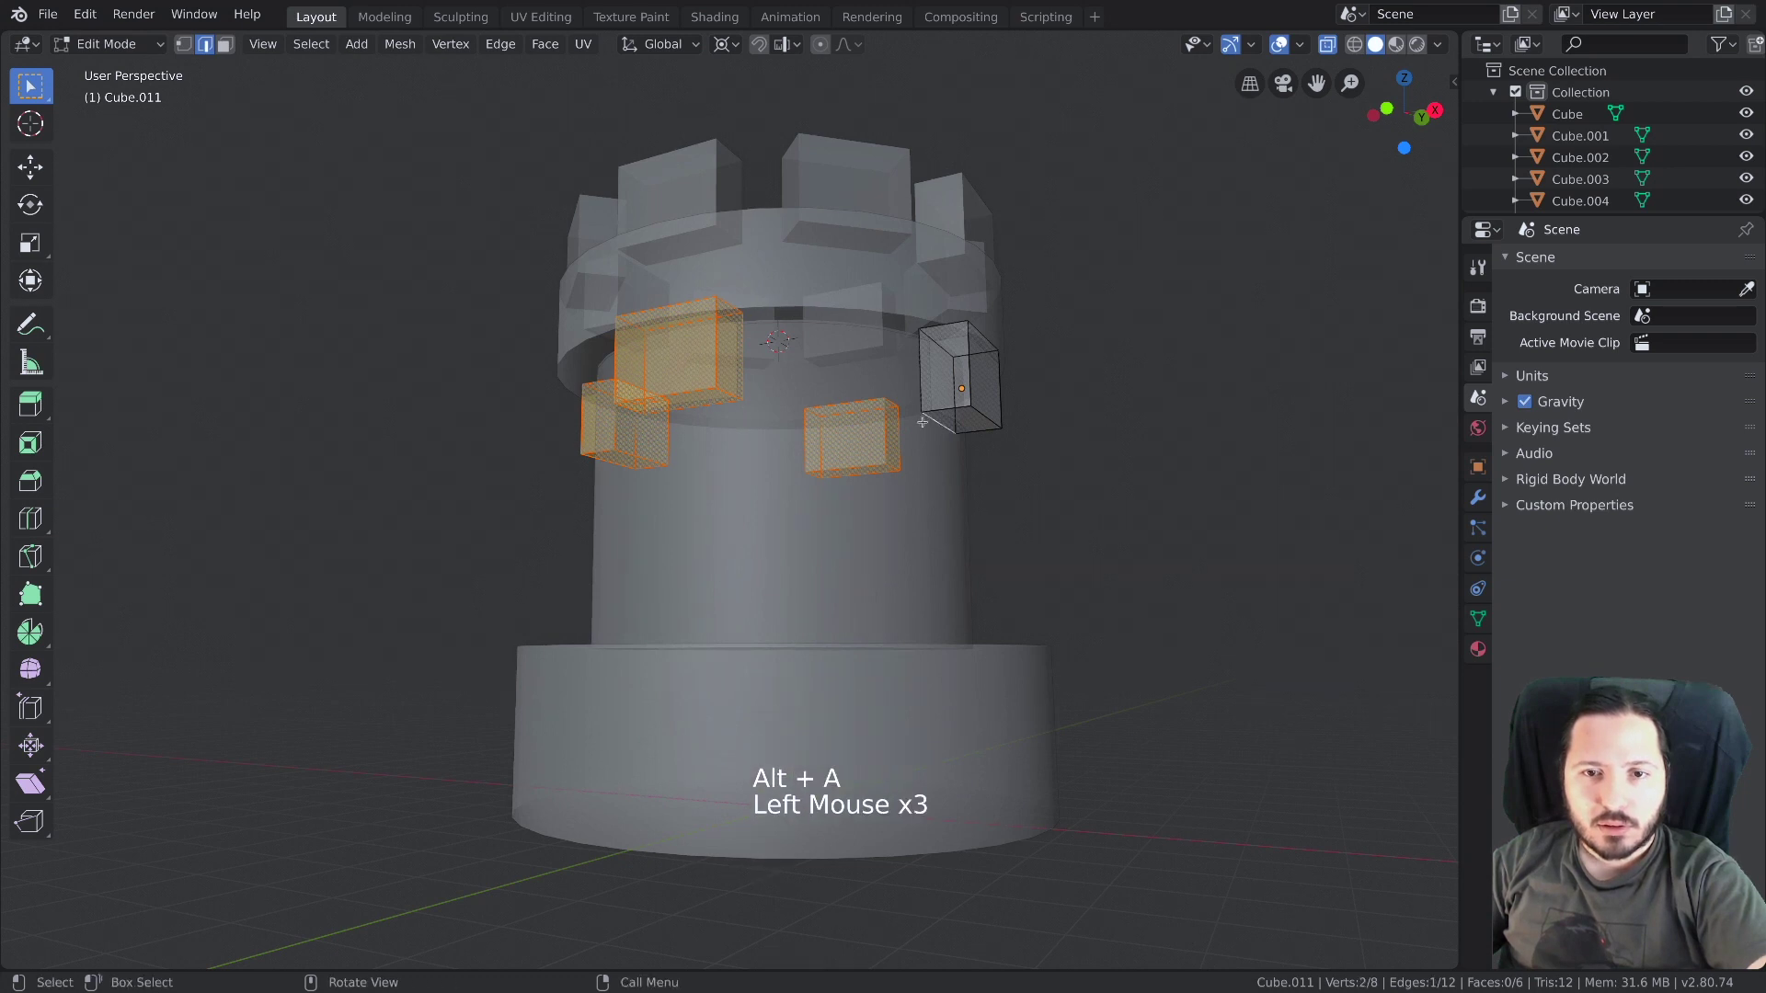
pyautogui.press('g')
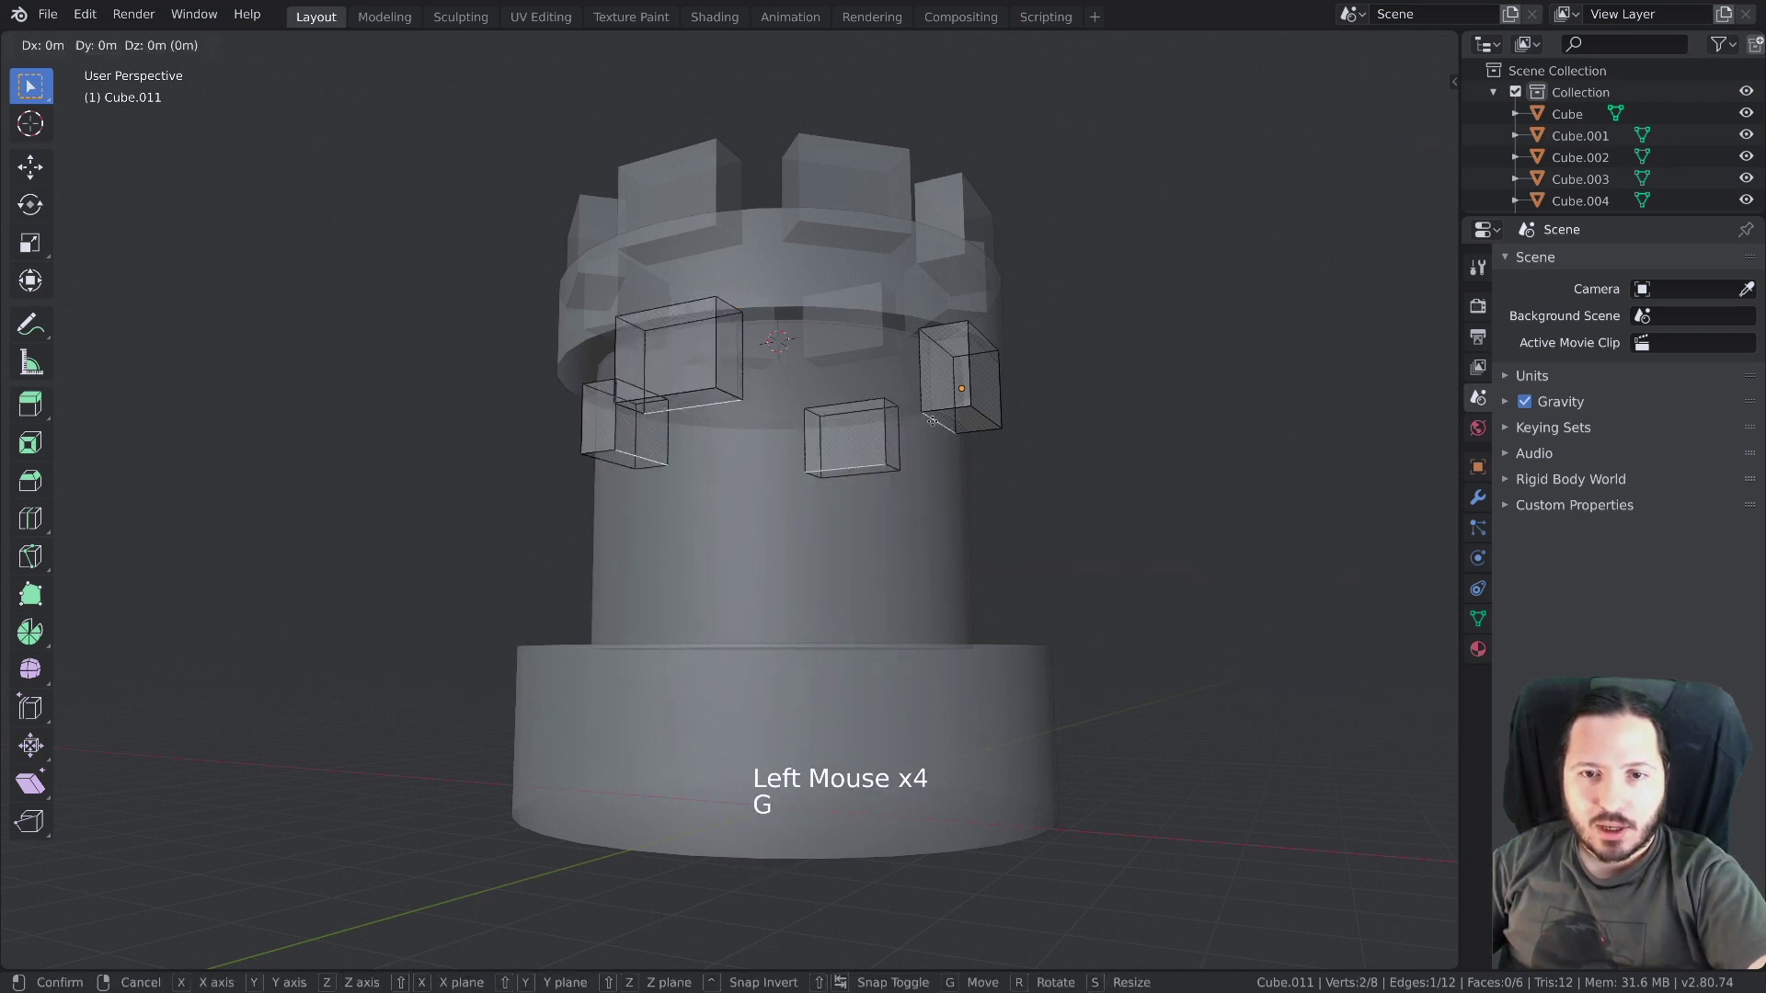
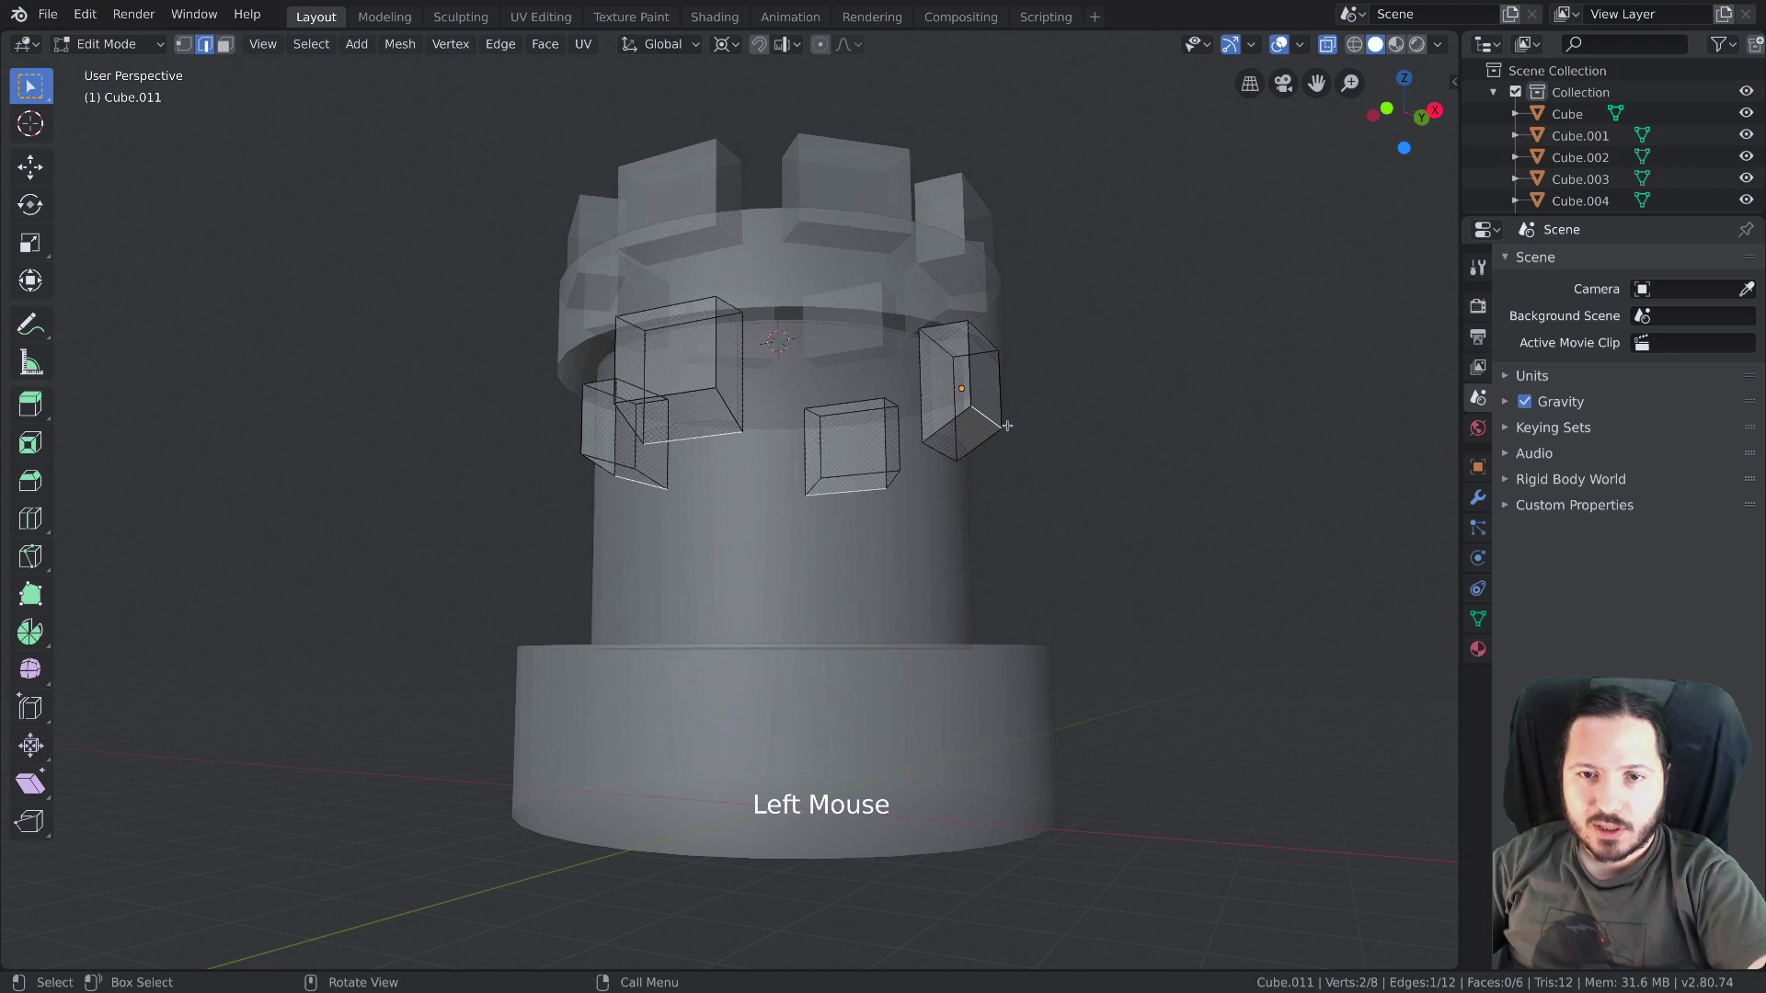
pyautogui.press('g')
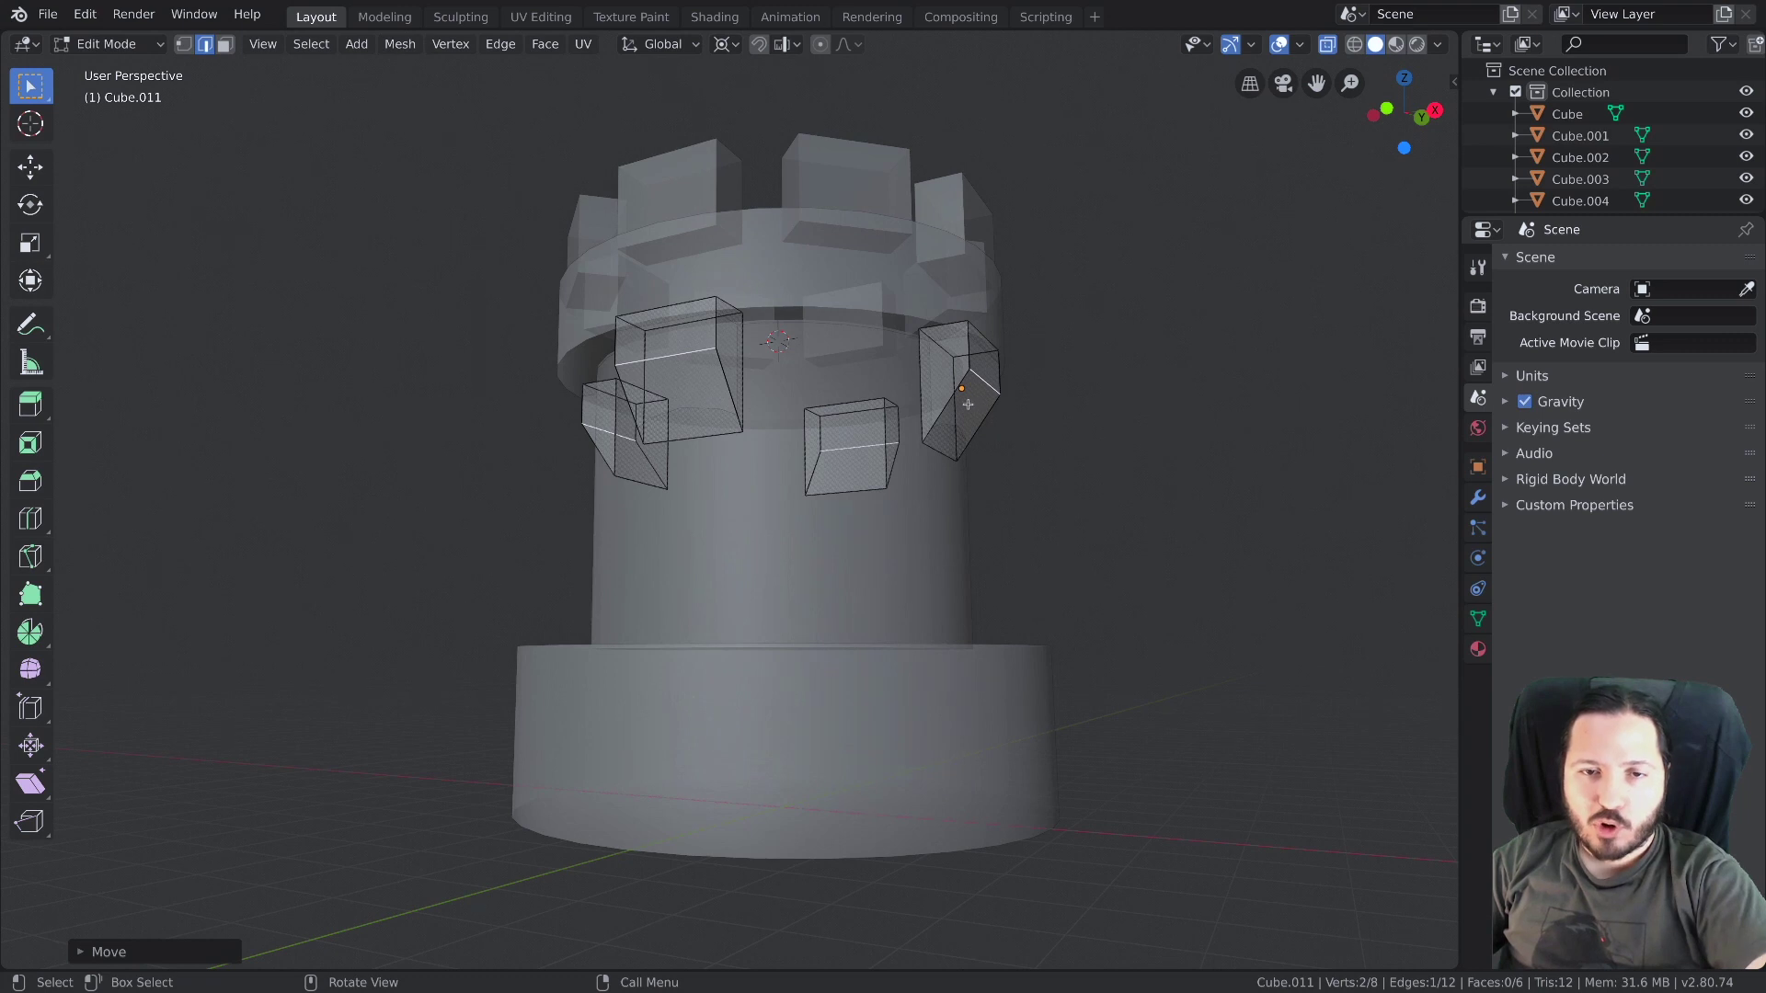
pyautogui.press('alt+z')
pyautogui.press('Tab')
pyautogui.press('alt+a')
pyautogui.scroll(-3)
# Select four battlement blocks around the crown
pyautogui.middleClick(928, 438)
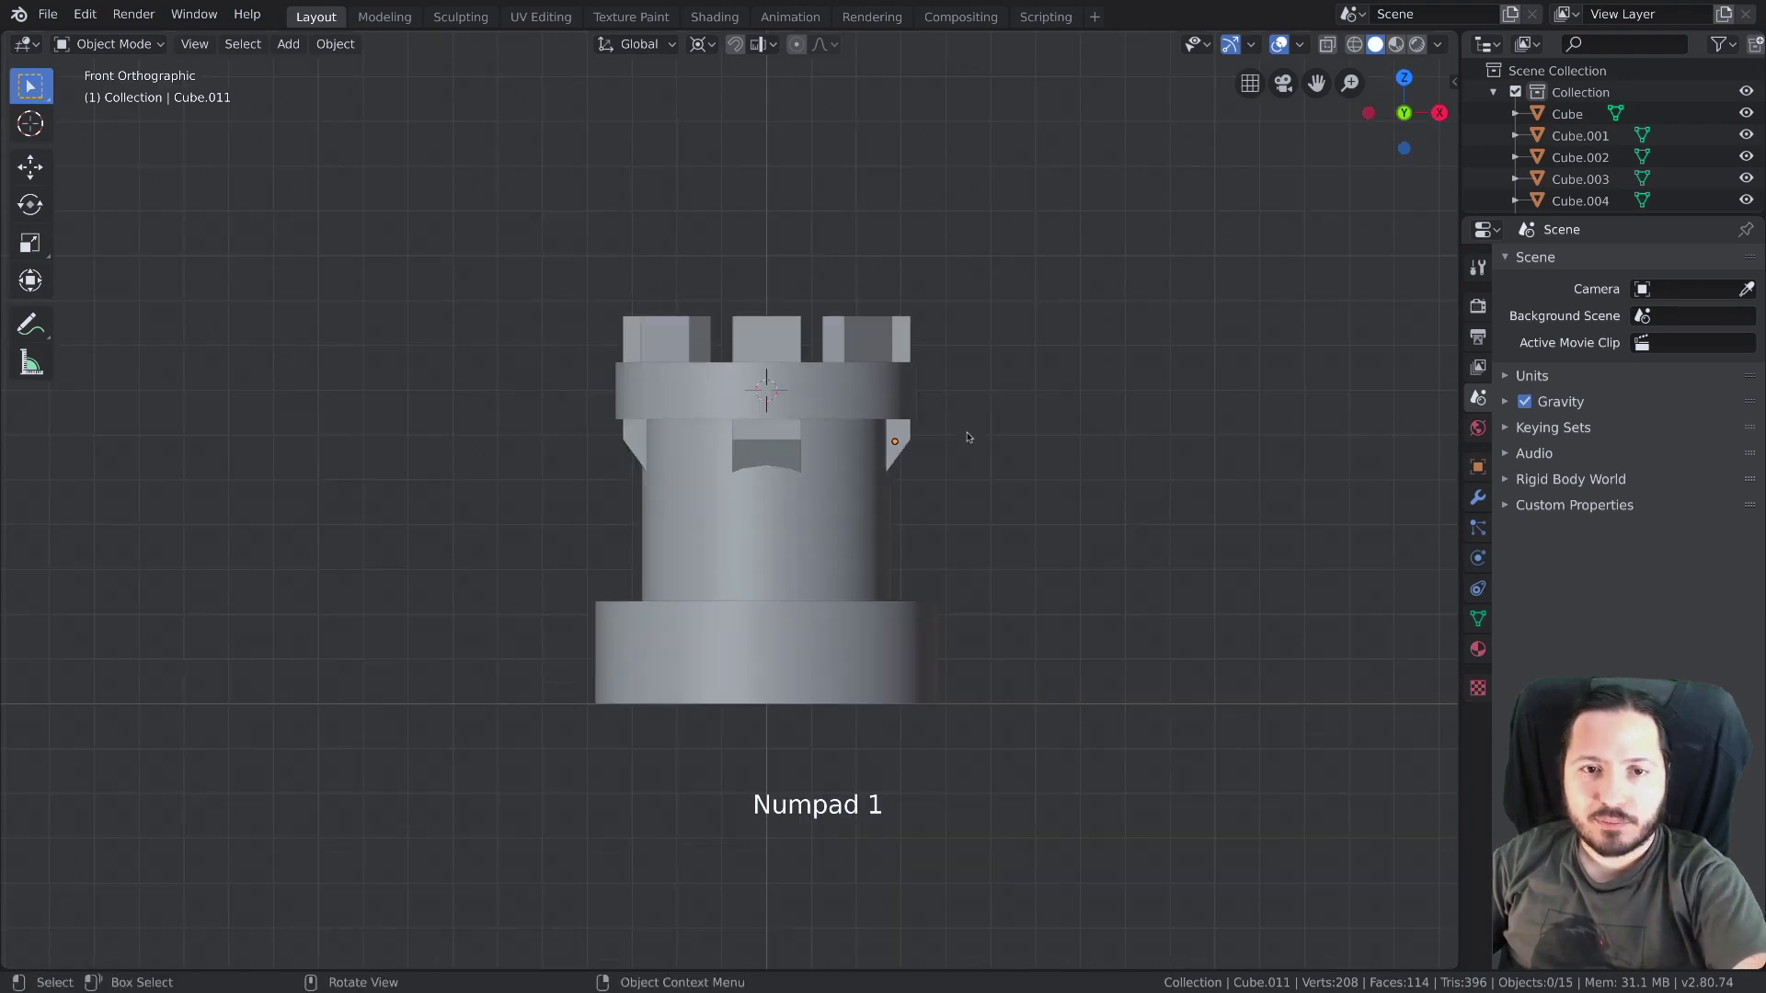
pyautogui.middleClick(812, 395)
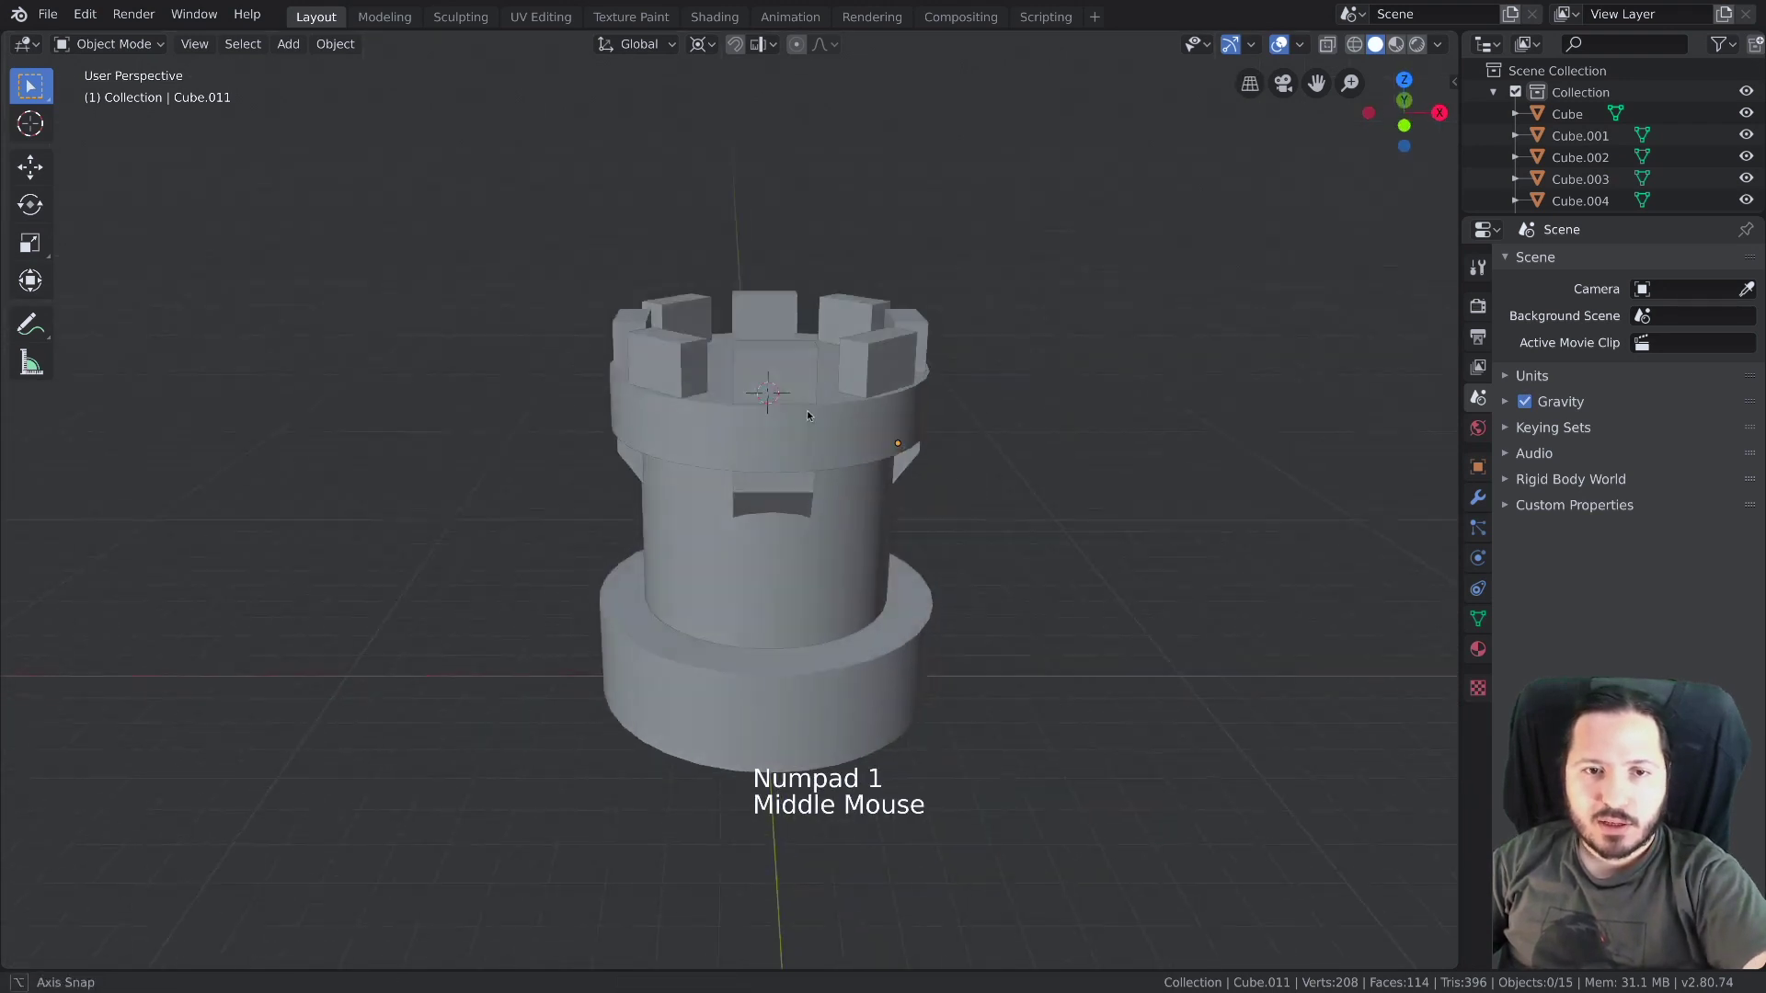
pyautogui.click(673, 416)
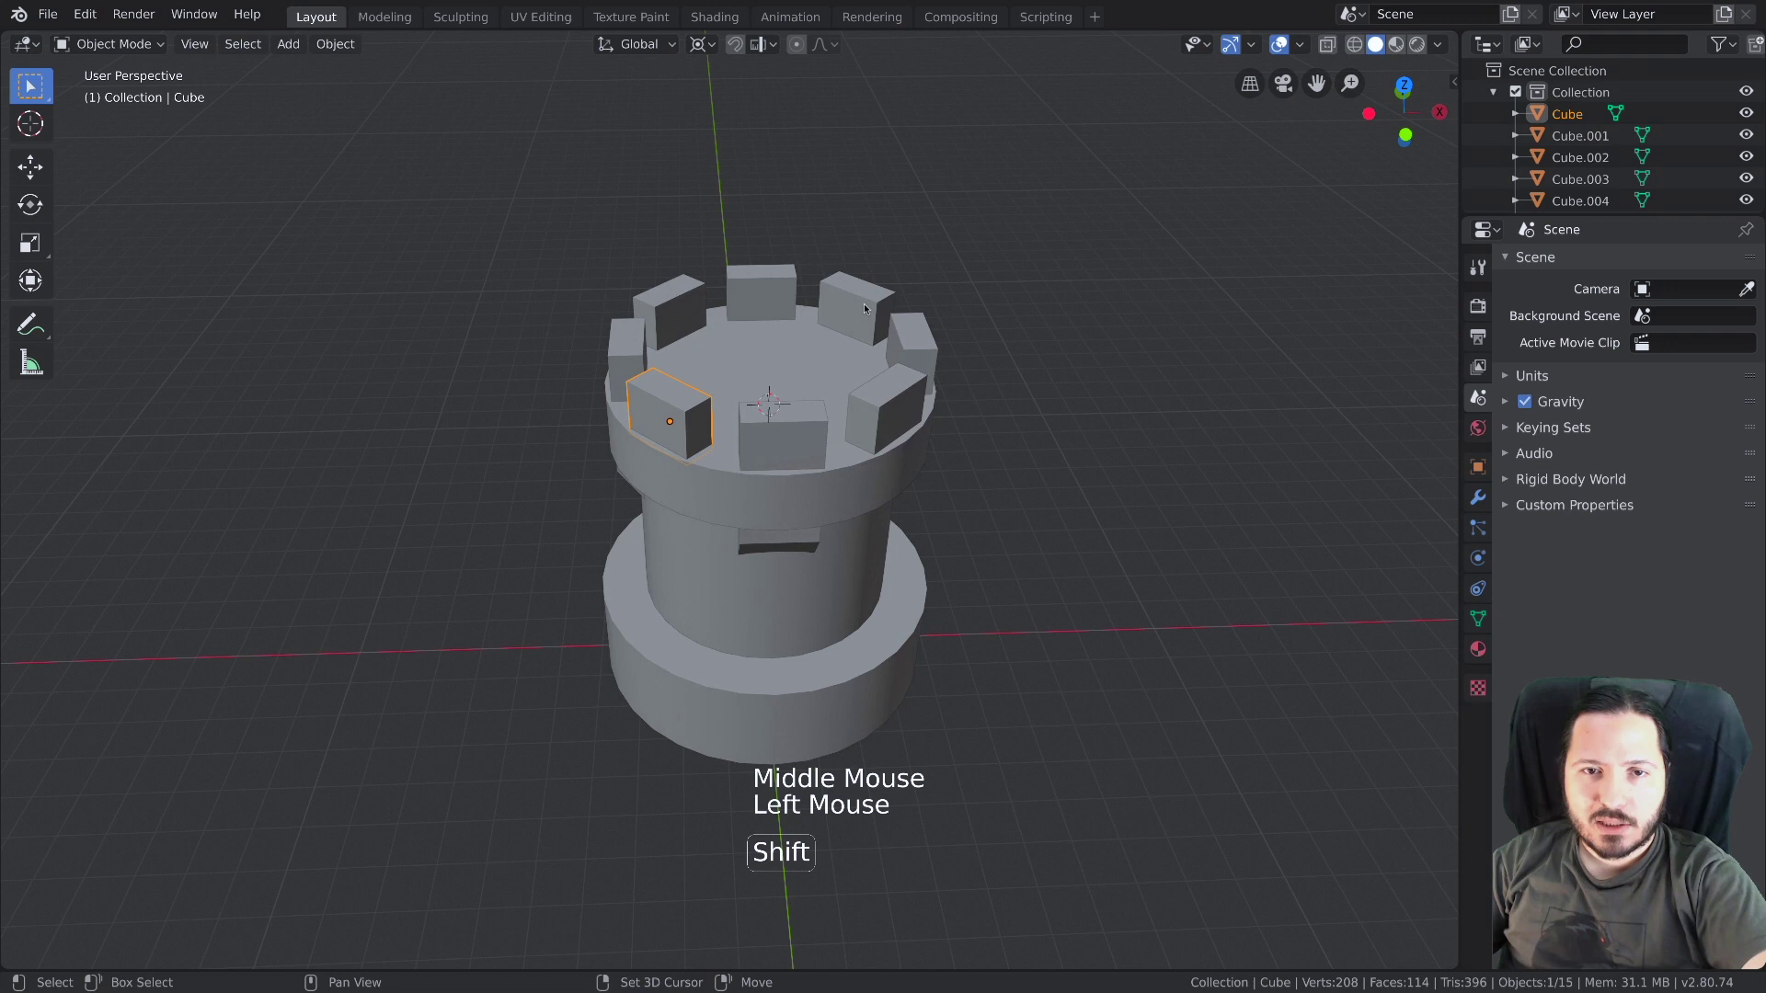
pyautogui.click(838, 309)
pyautogui.doubleClick(745, 328)
pyautogui.click(922, 403)
# Duplicate the four blocks straight down in front view onto the flared base ring
pyautogui.press('KP_1')
pyautogui.middleClick(906, 398)
pyautogui.press('shift+d')
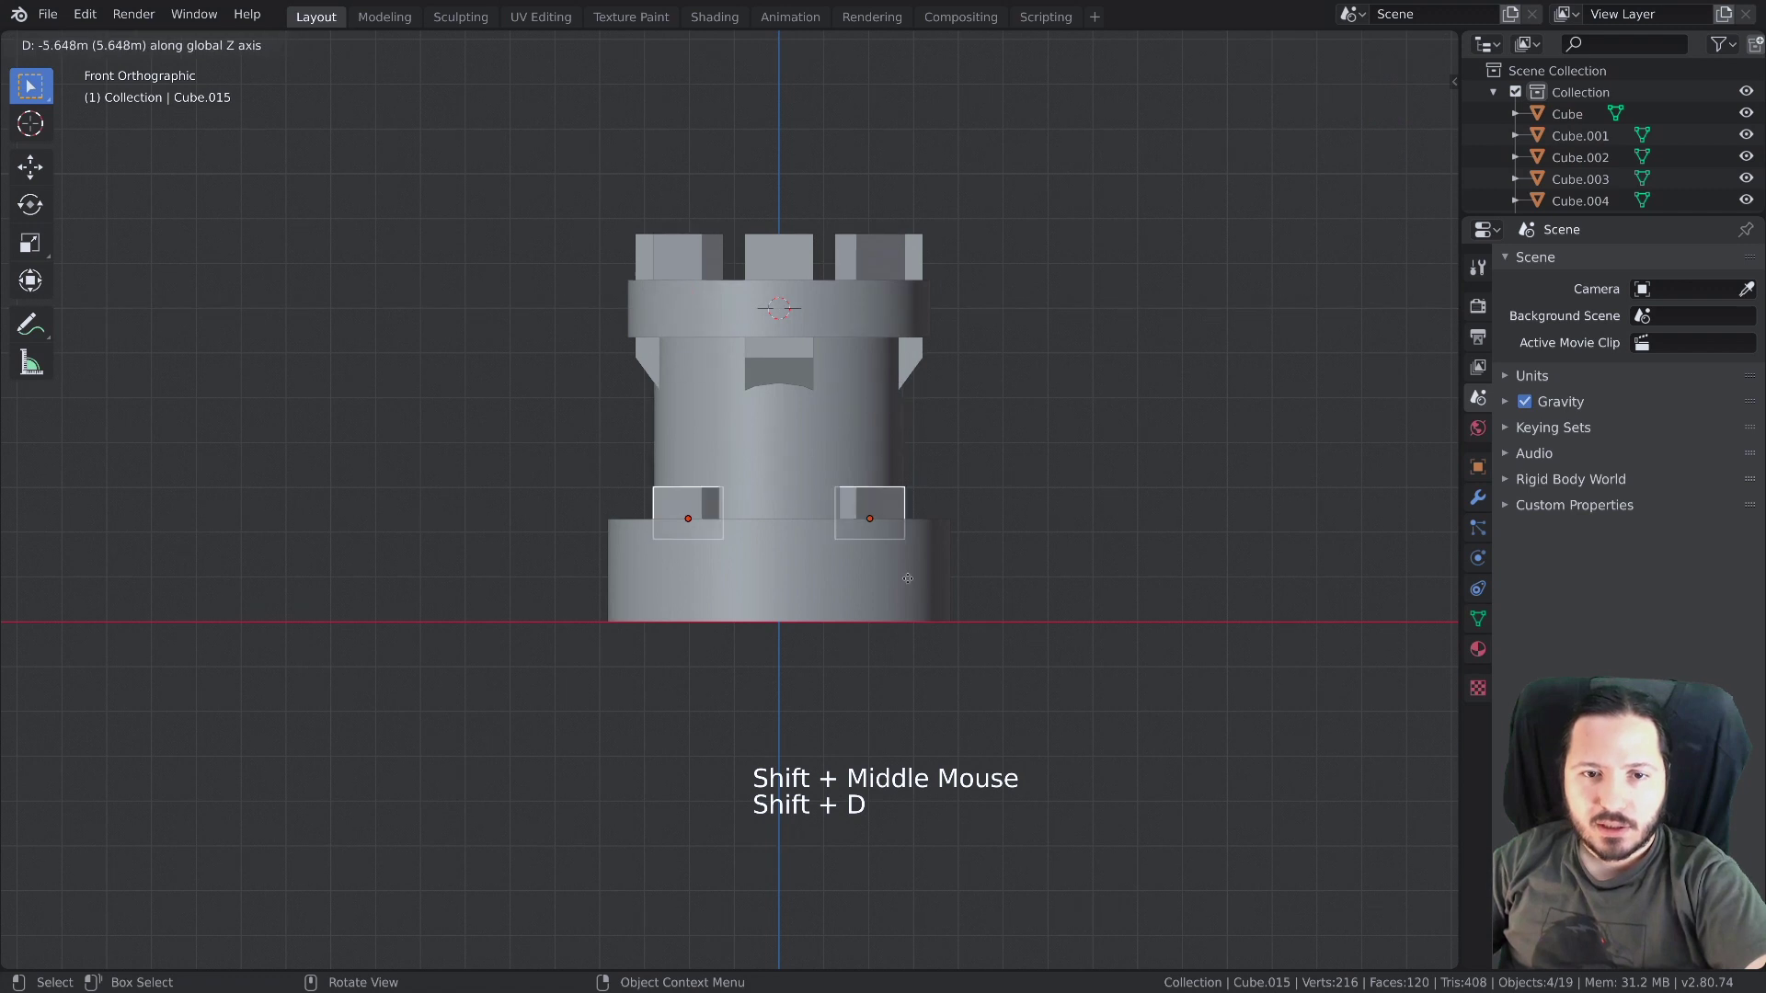
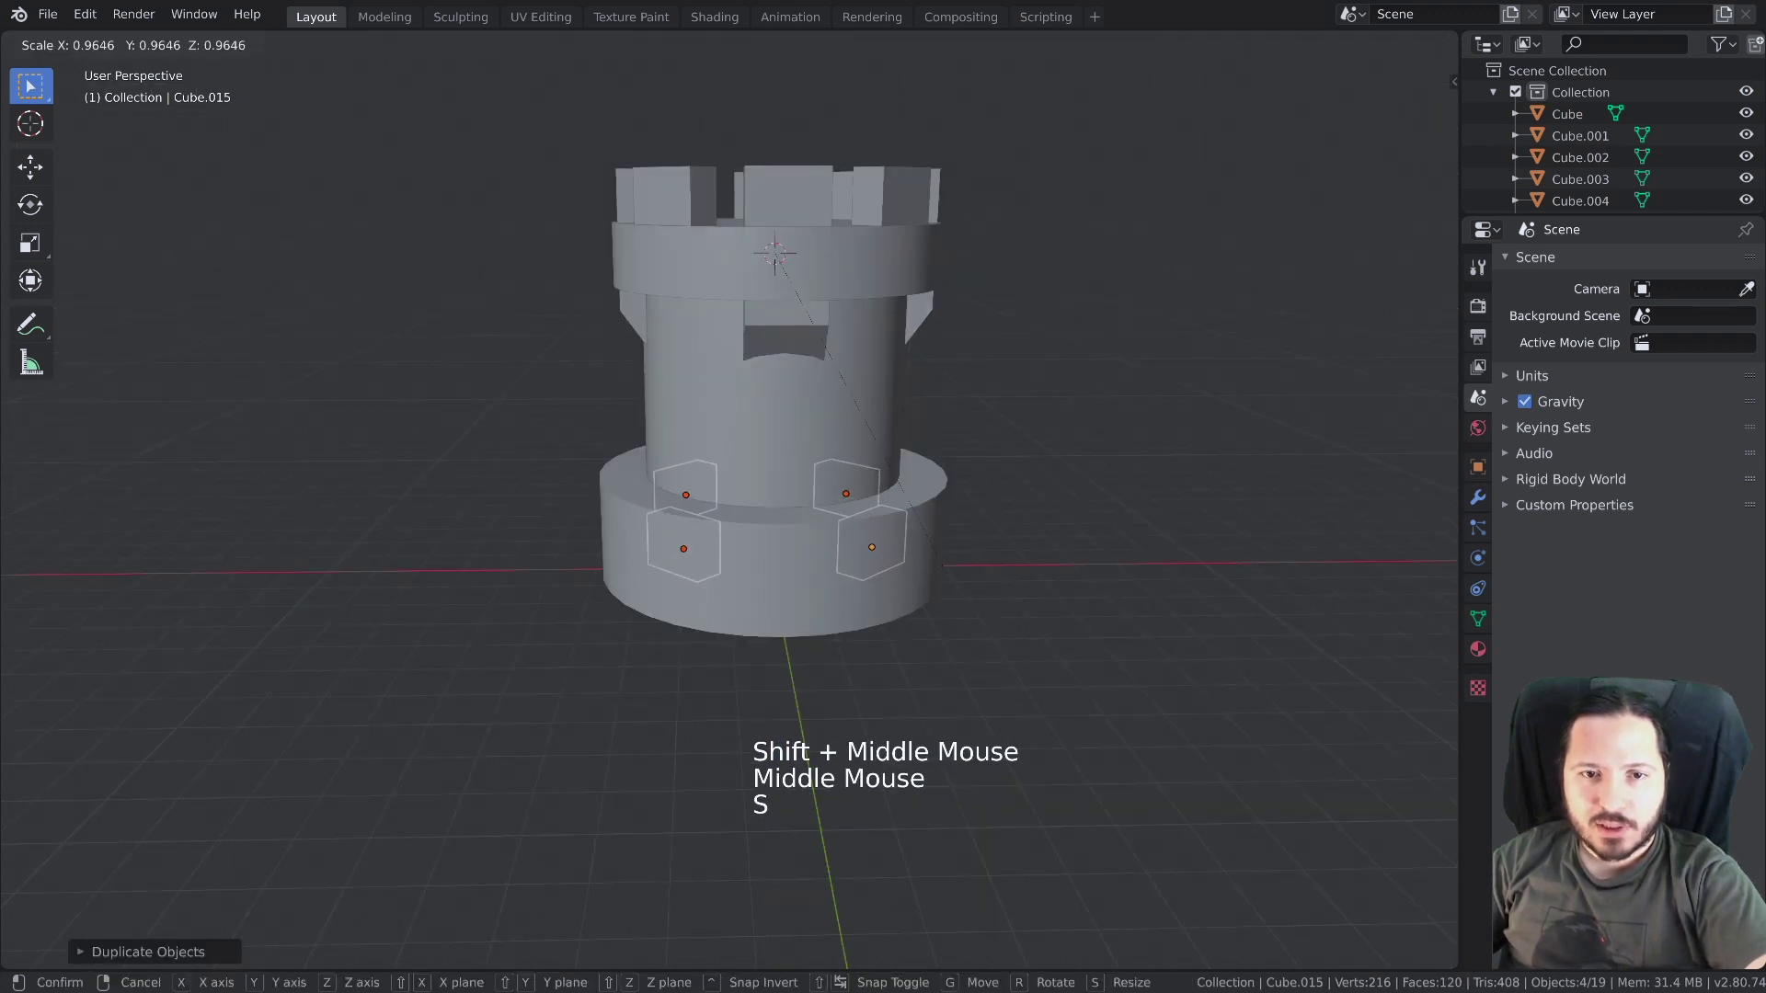
pyautogui.click(784, 549)
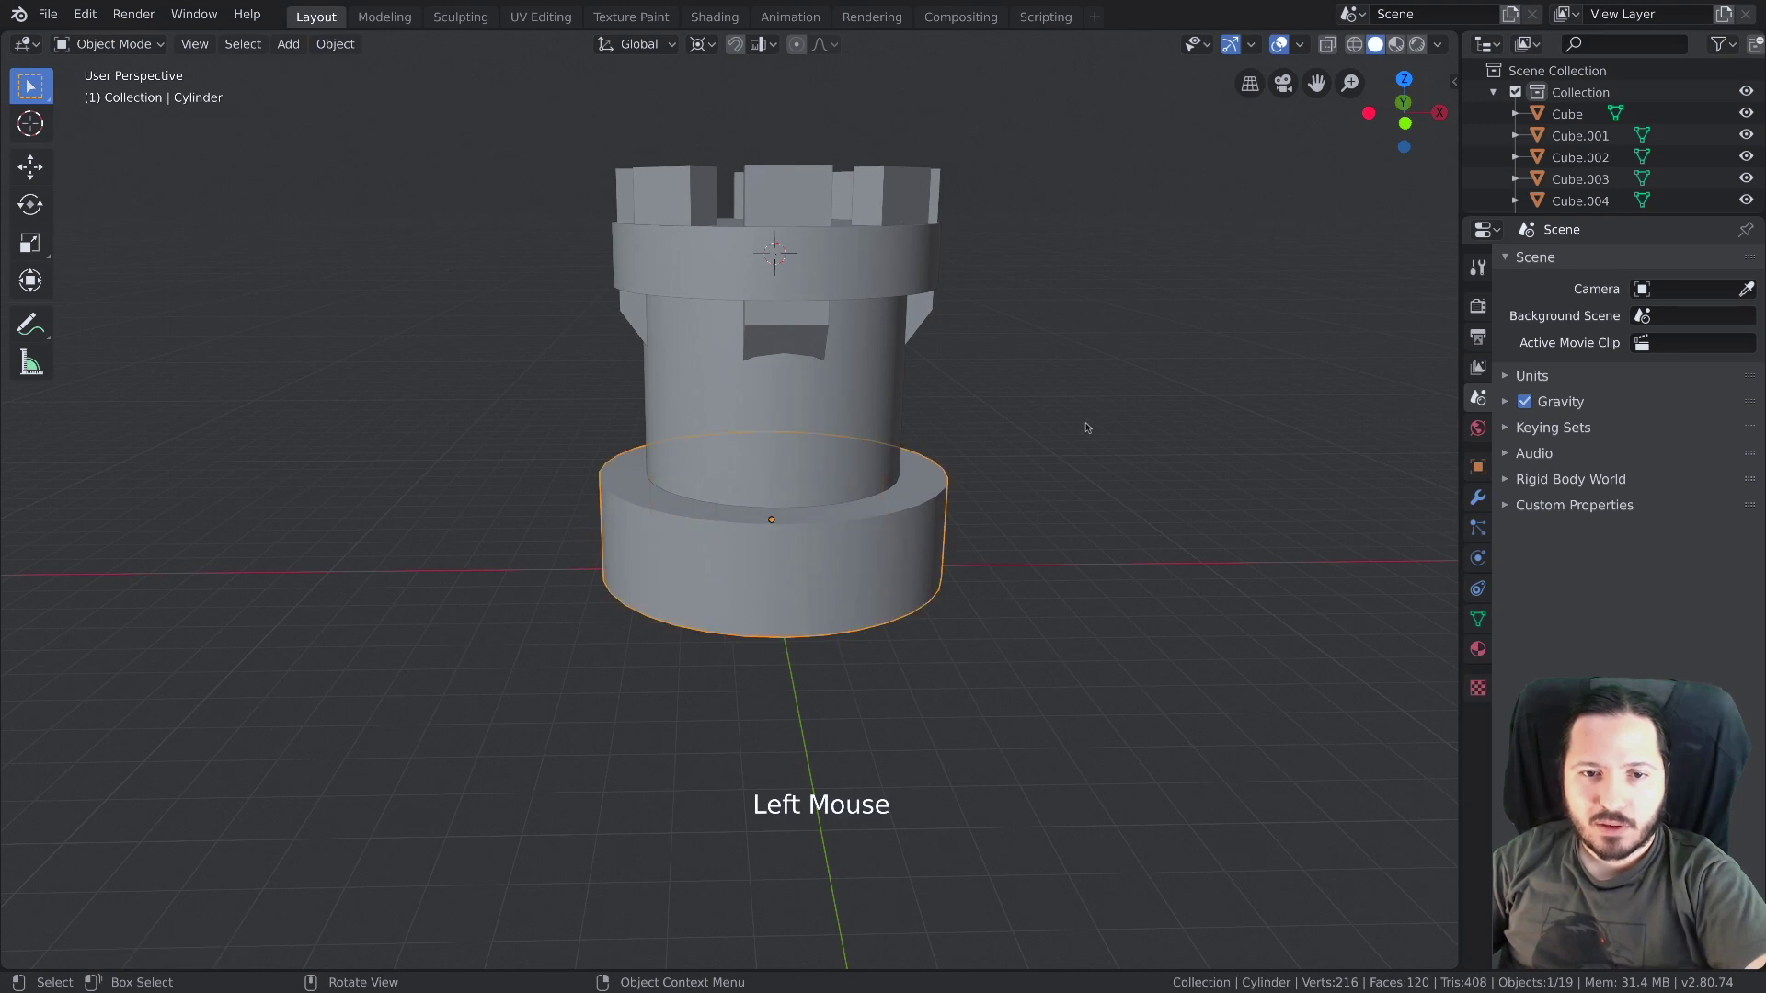
# Select the four base blocks with the base cylinder as the active object
pyautogui.press('shift+s')
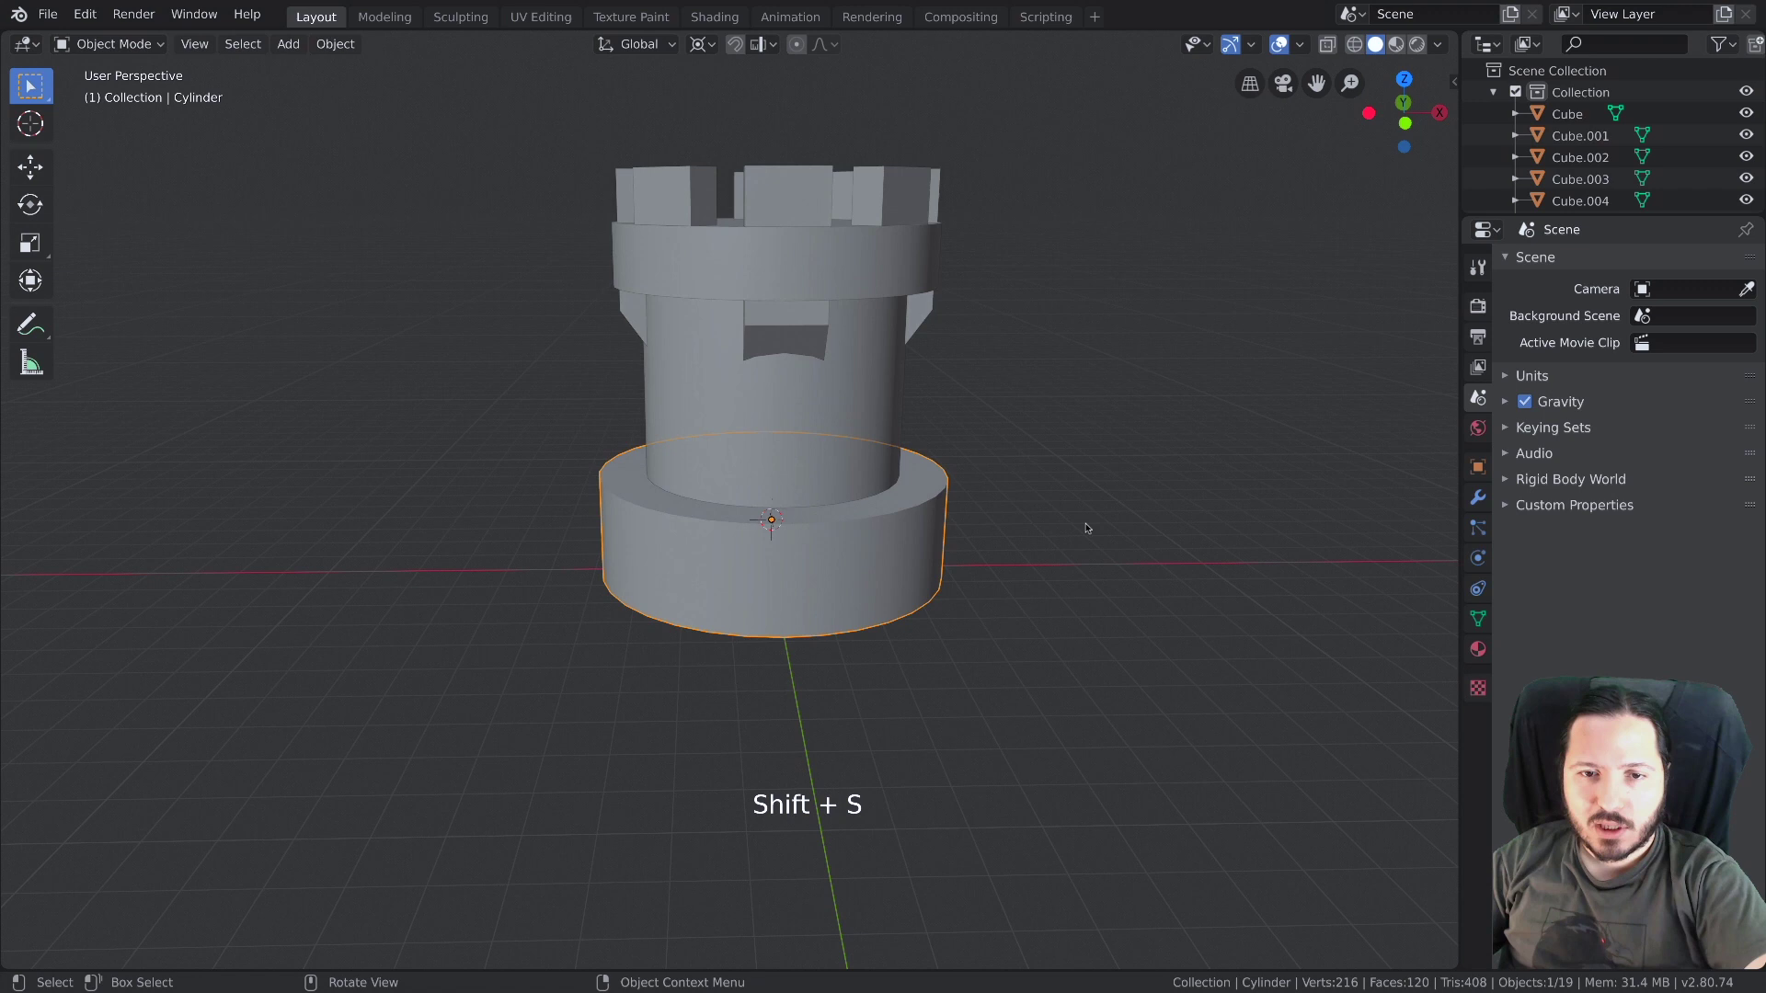
pyautogui.middleClick(809, 543)
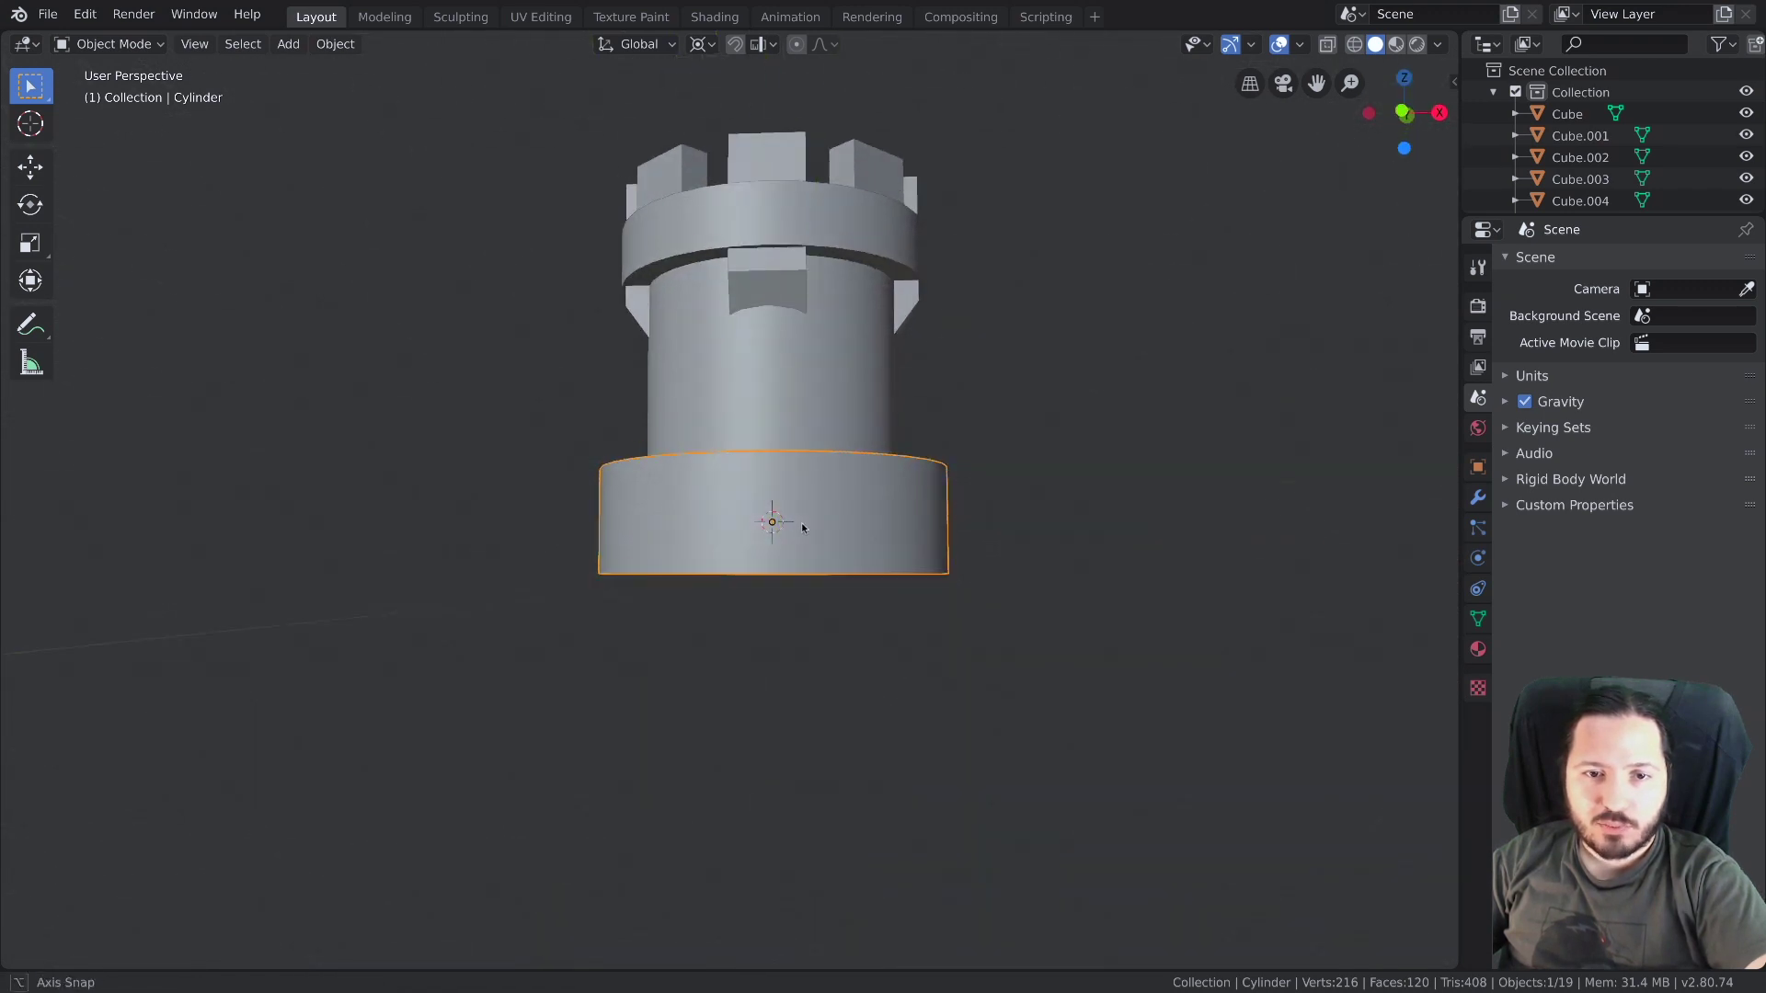
pyautogui.press('alt+z')
pyautogui.middleClick(775, 536)
pyautogui.click(691, 532)
pyautogui.click(714, 523)
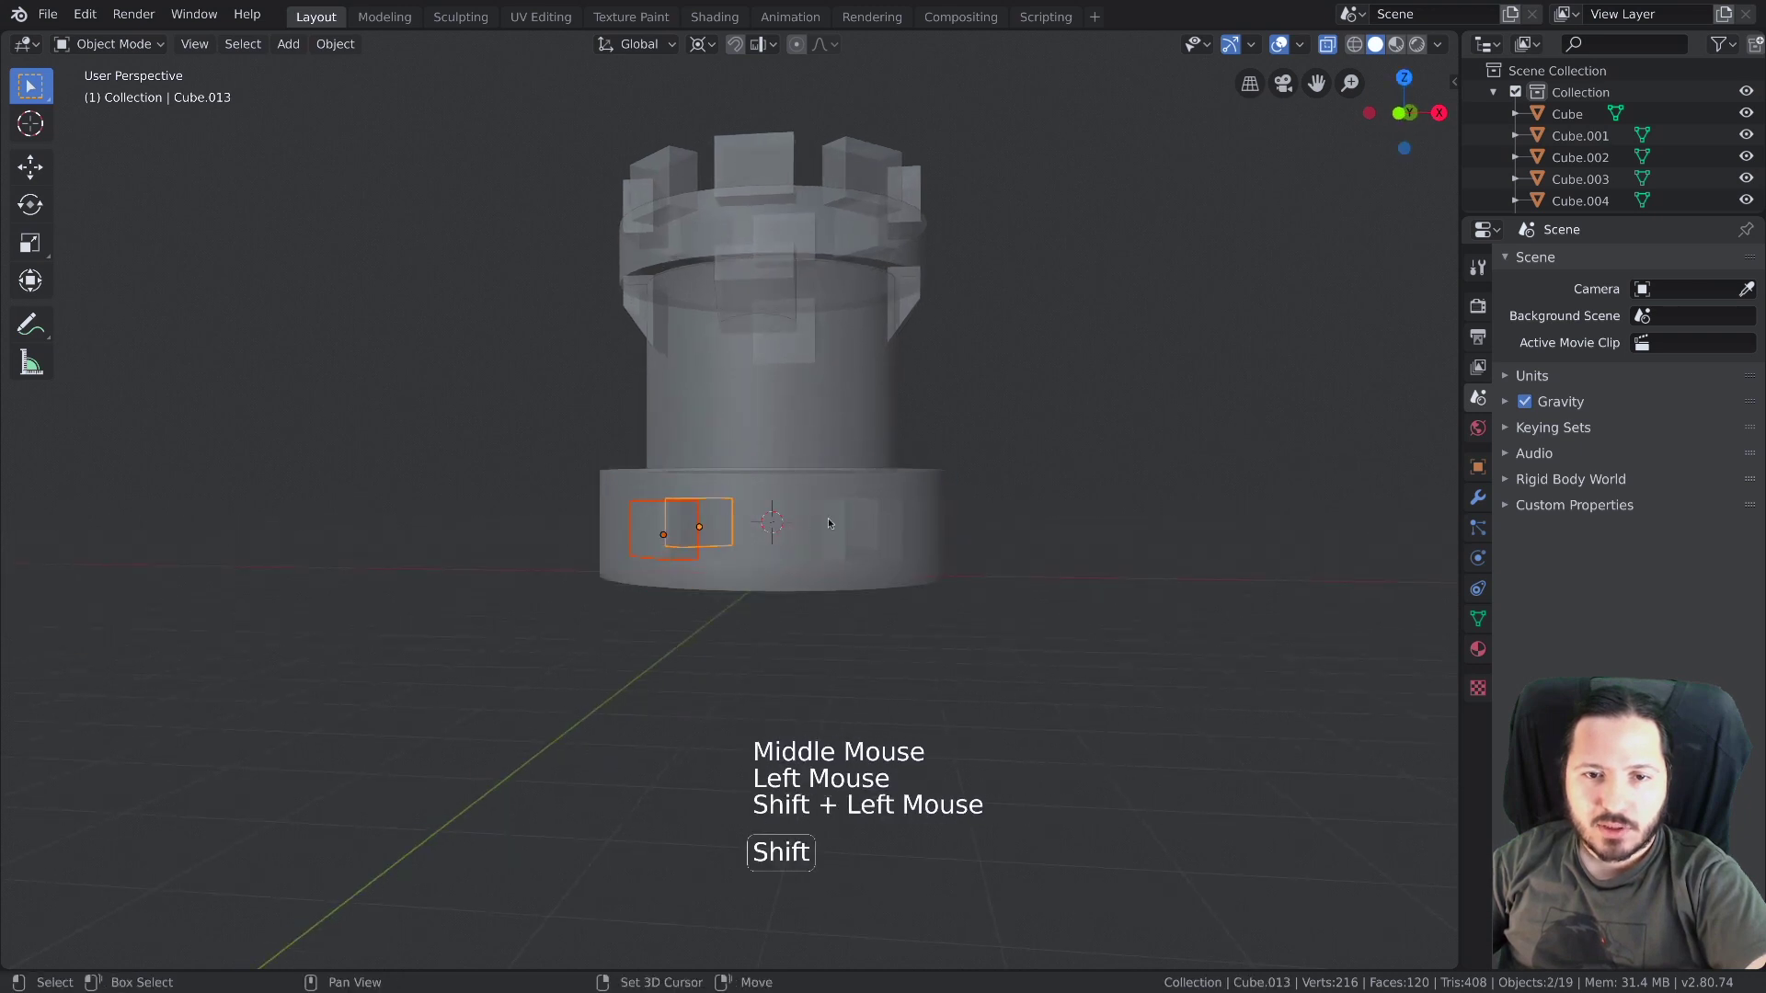
pyautogui.doubleClick(836, 521)
pyautogui.middleClick(906, 555)
pyautogui.click(903, 537)
pyautogui.click(903, 537)
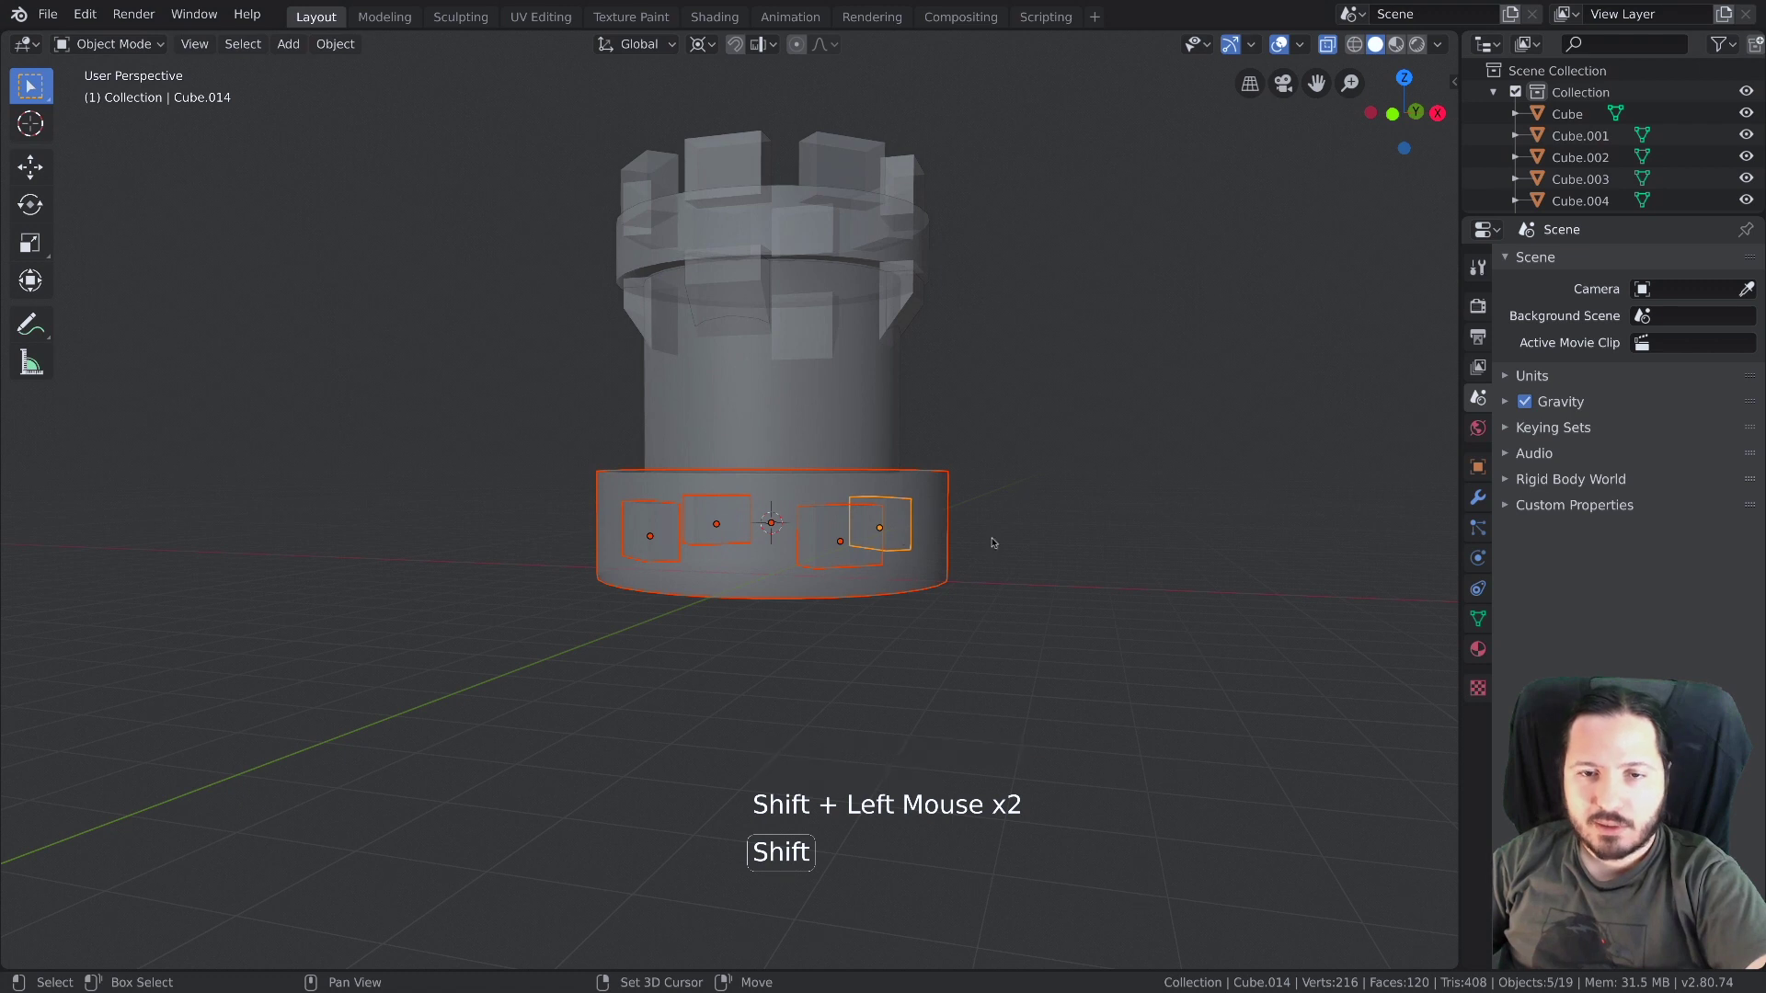
pyautogui.click(946, 479)
pyautogui.click(946, 479)
pyautogui.middleClick(949, 499)
# Enlarge the base blocks outward and stretch them taller along Z into buttresses
pyautogui.press('s')
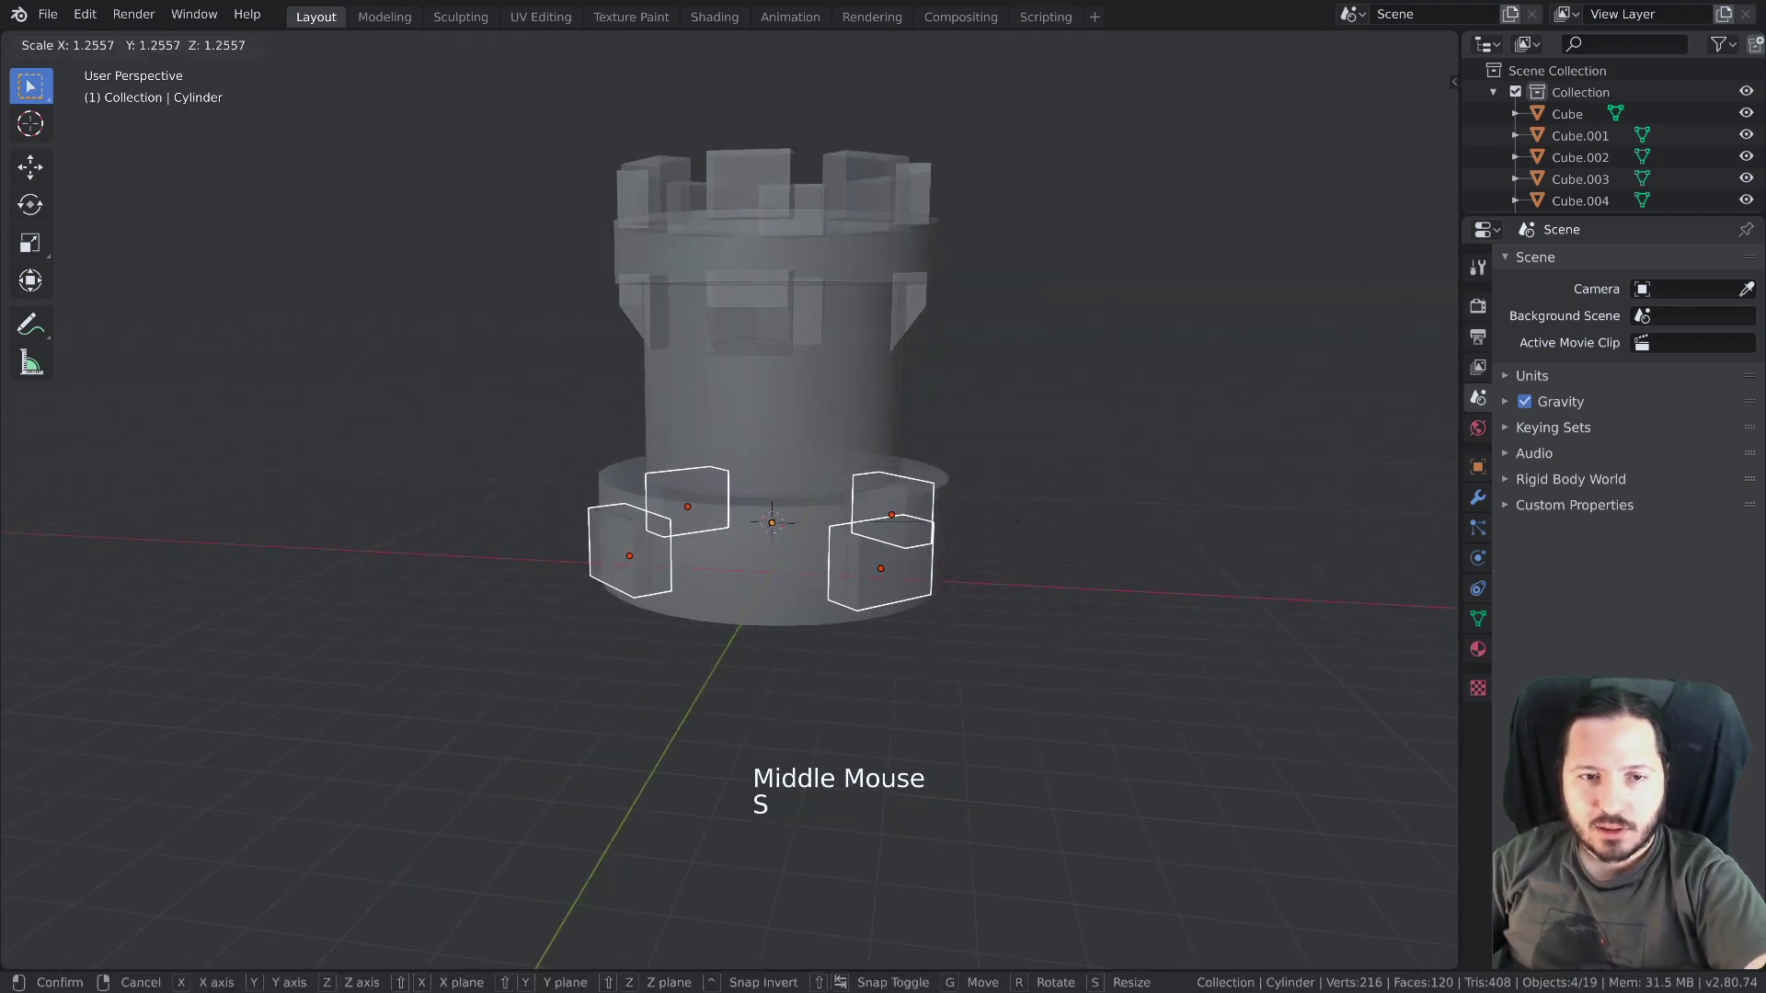
pyautogui.press('alt+z')
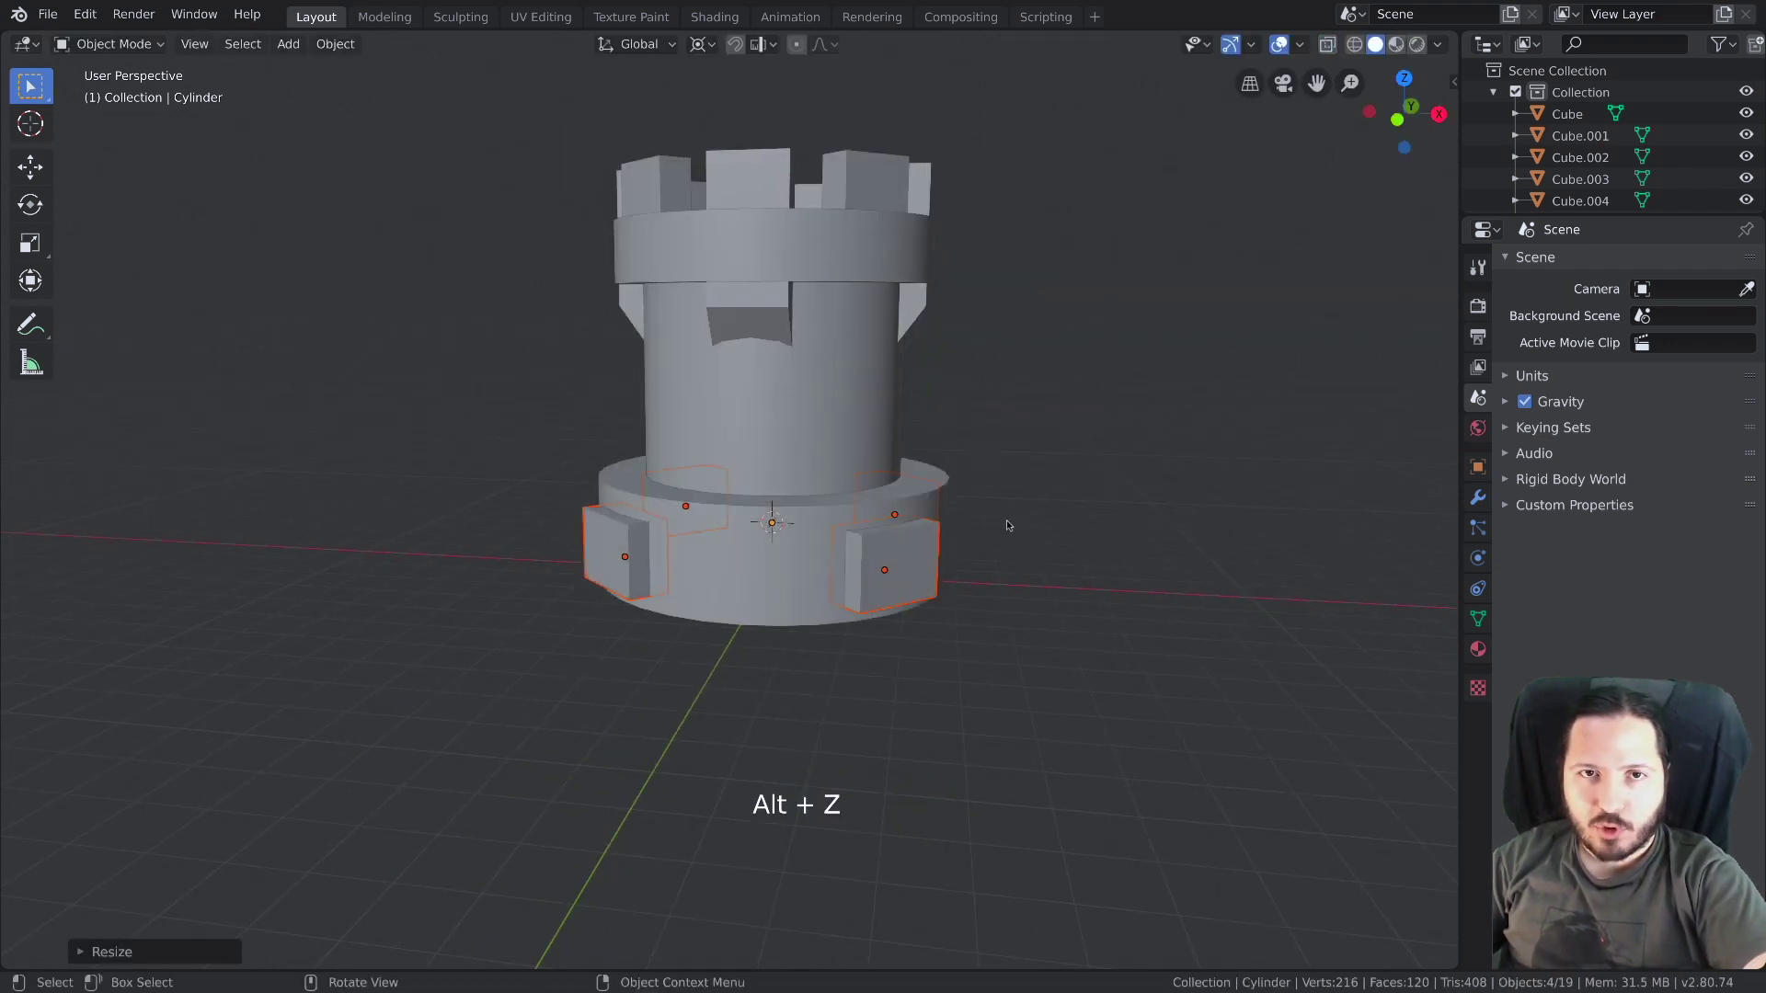
pyautogui.press('s')
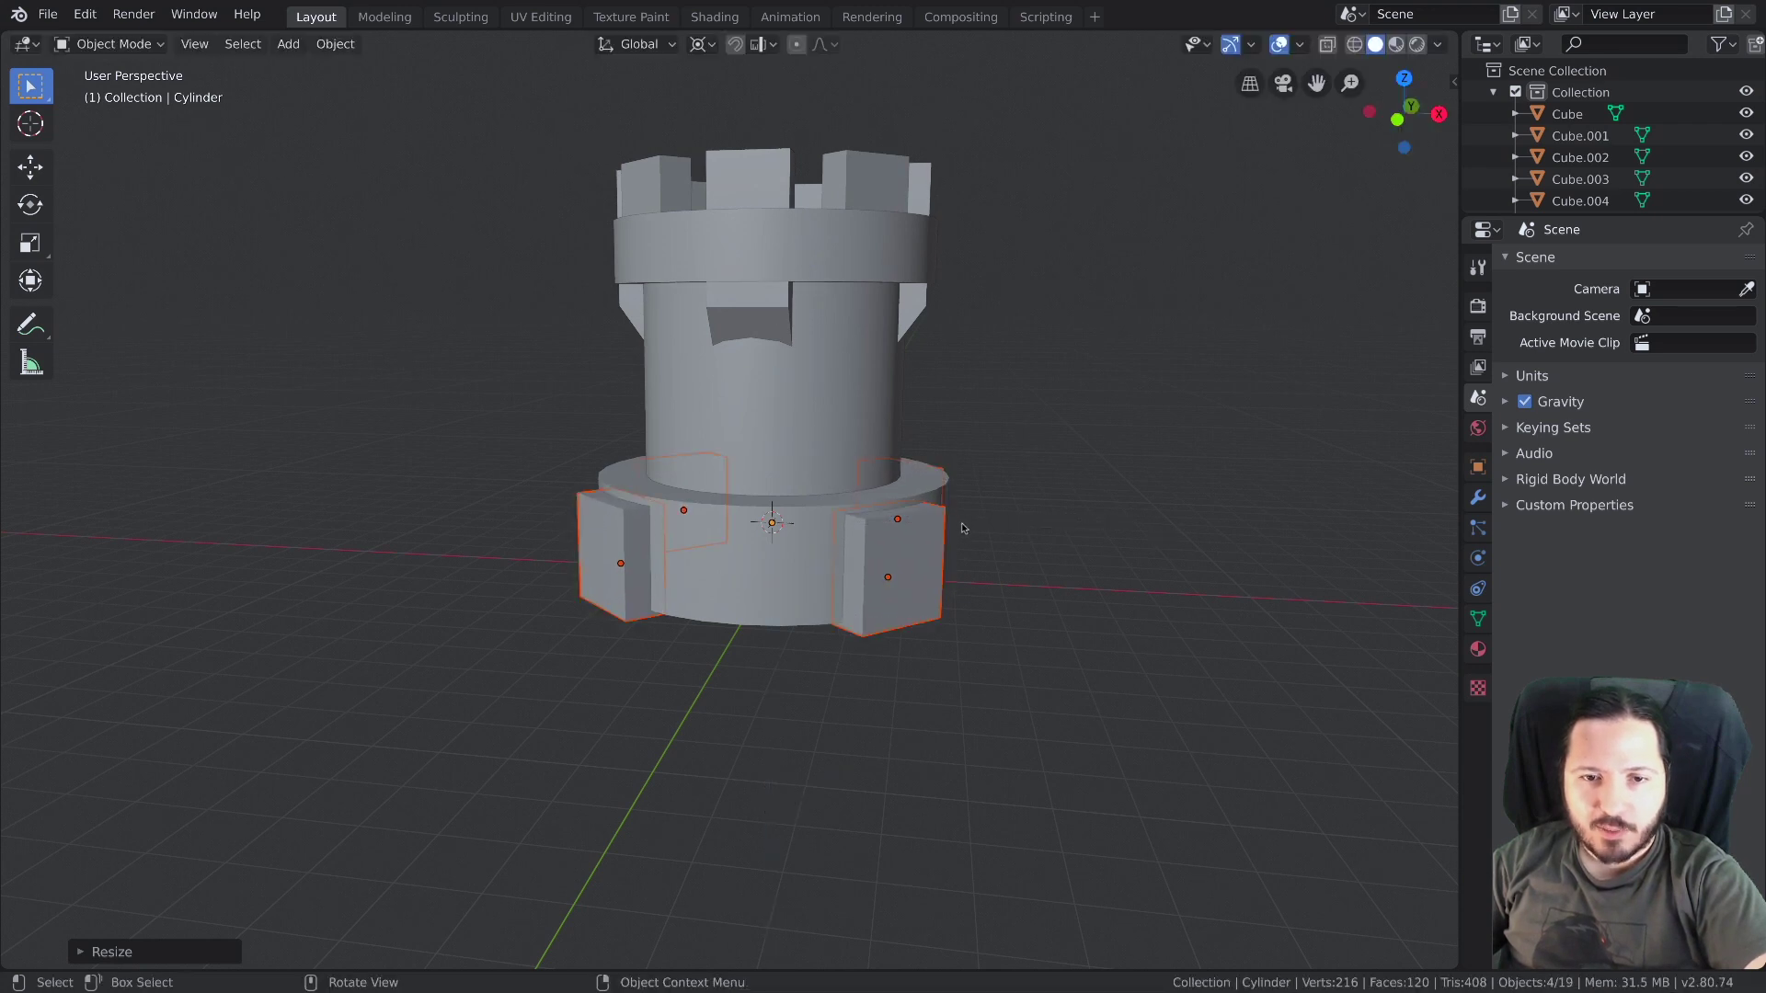
pyautogui.press('s')
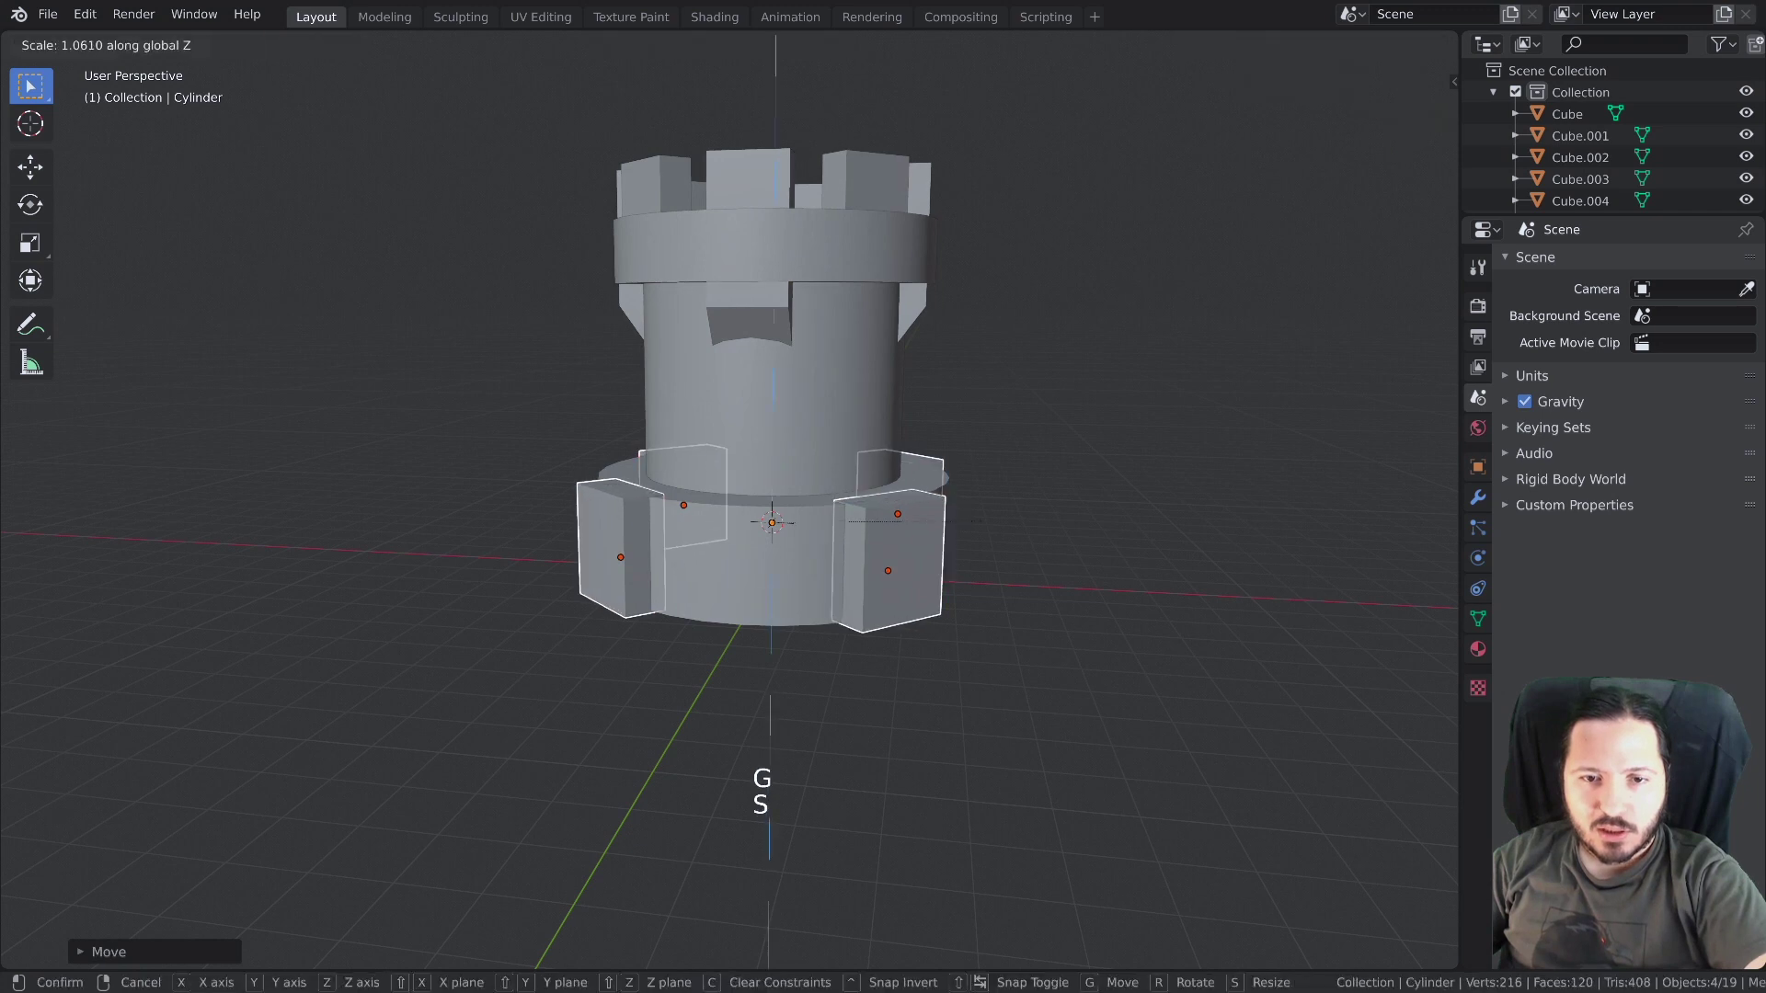
pyautogui.press('alt+a')
pyautogui.middleClick(935, 585)
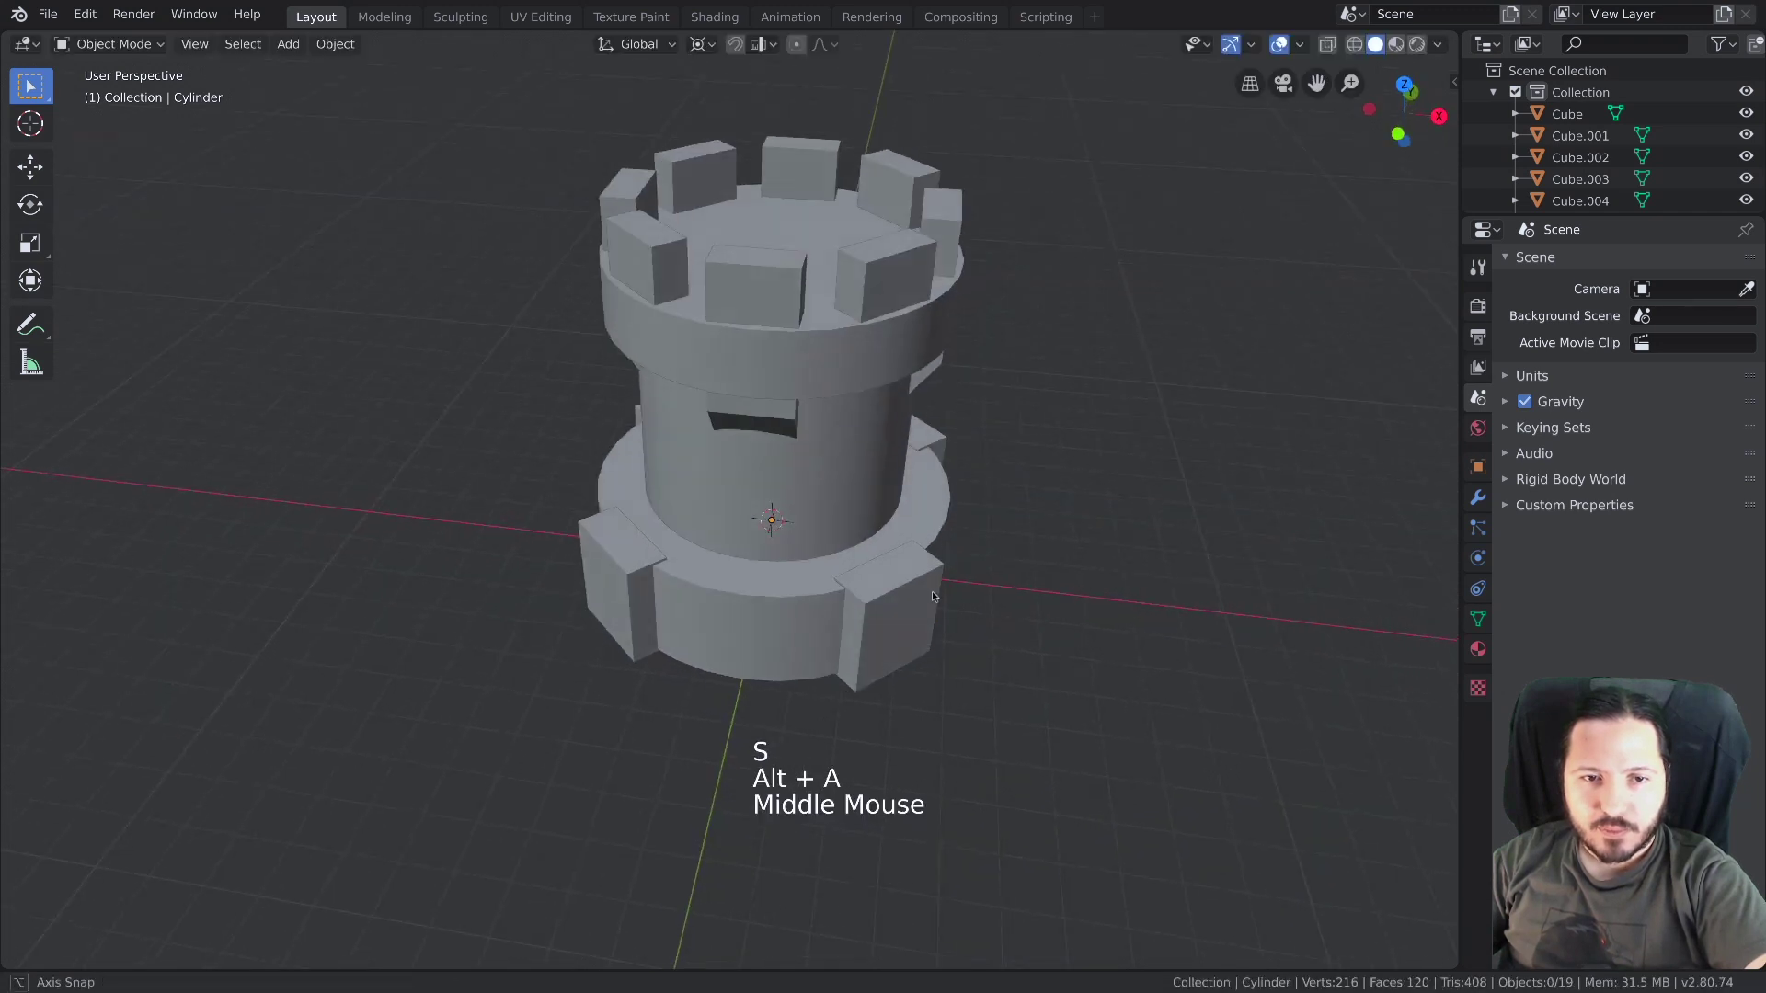
# Widen the base ring's bottom face in edit mode so the plinth flares outward
pyautogui.click(800, 564)
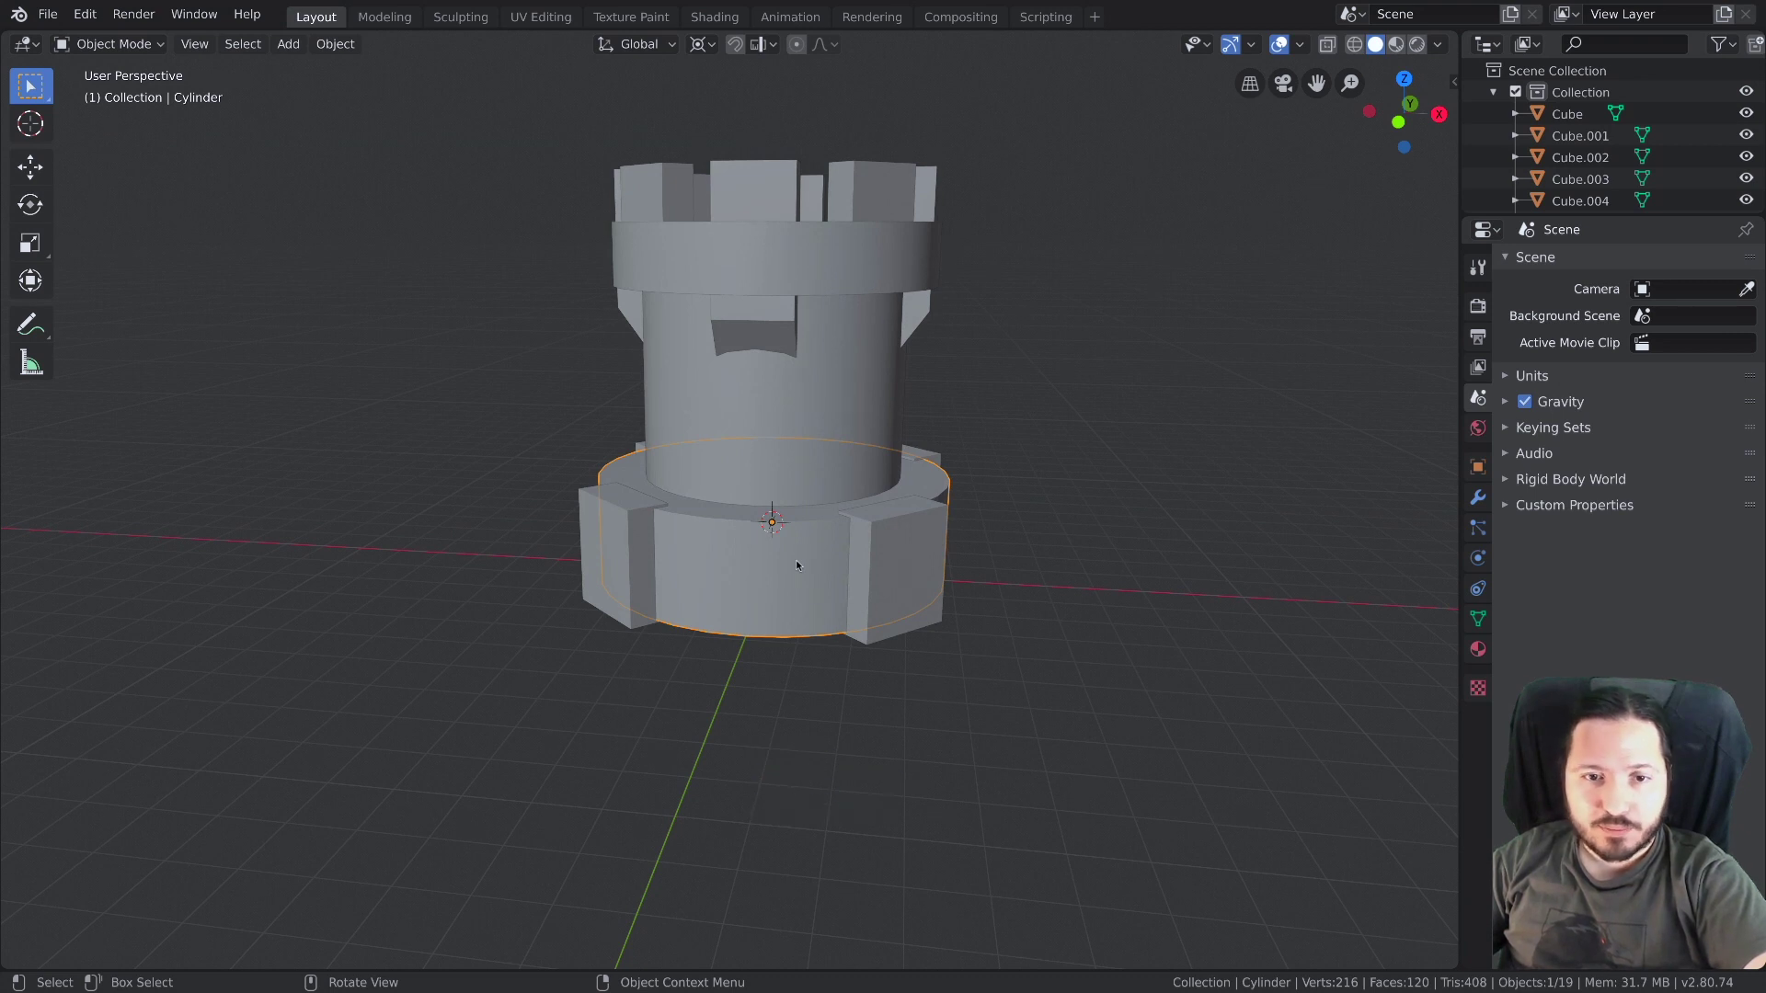
pyautogui.press('Tab')
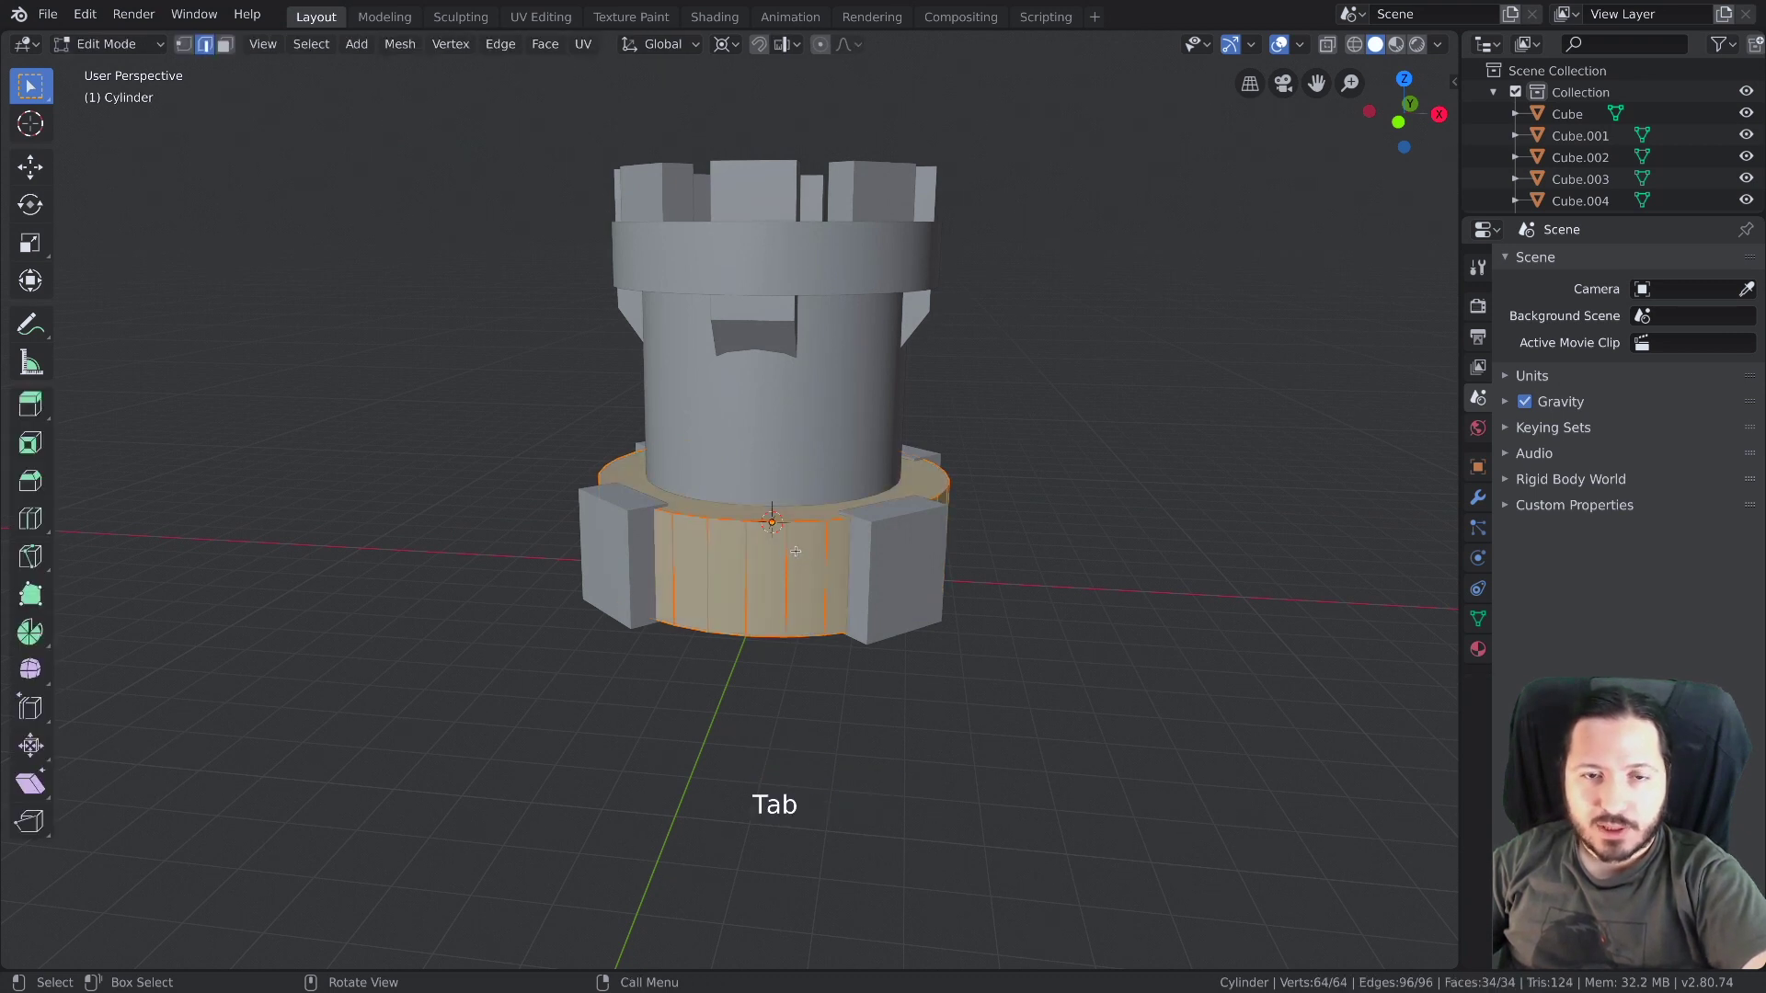
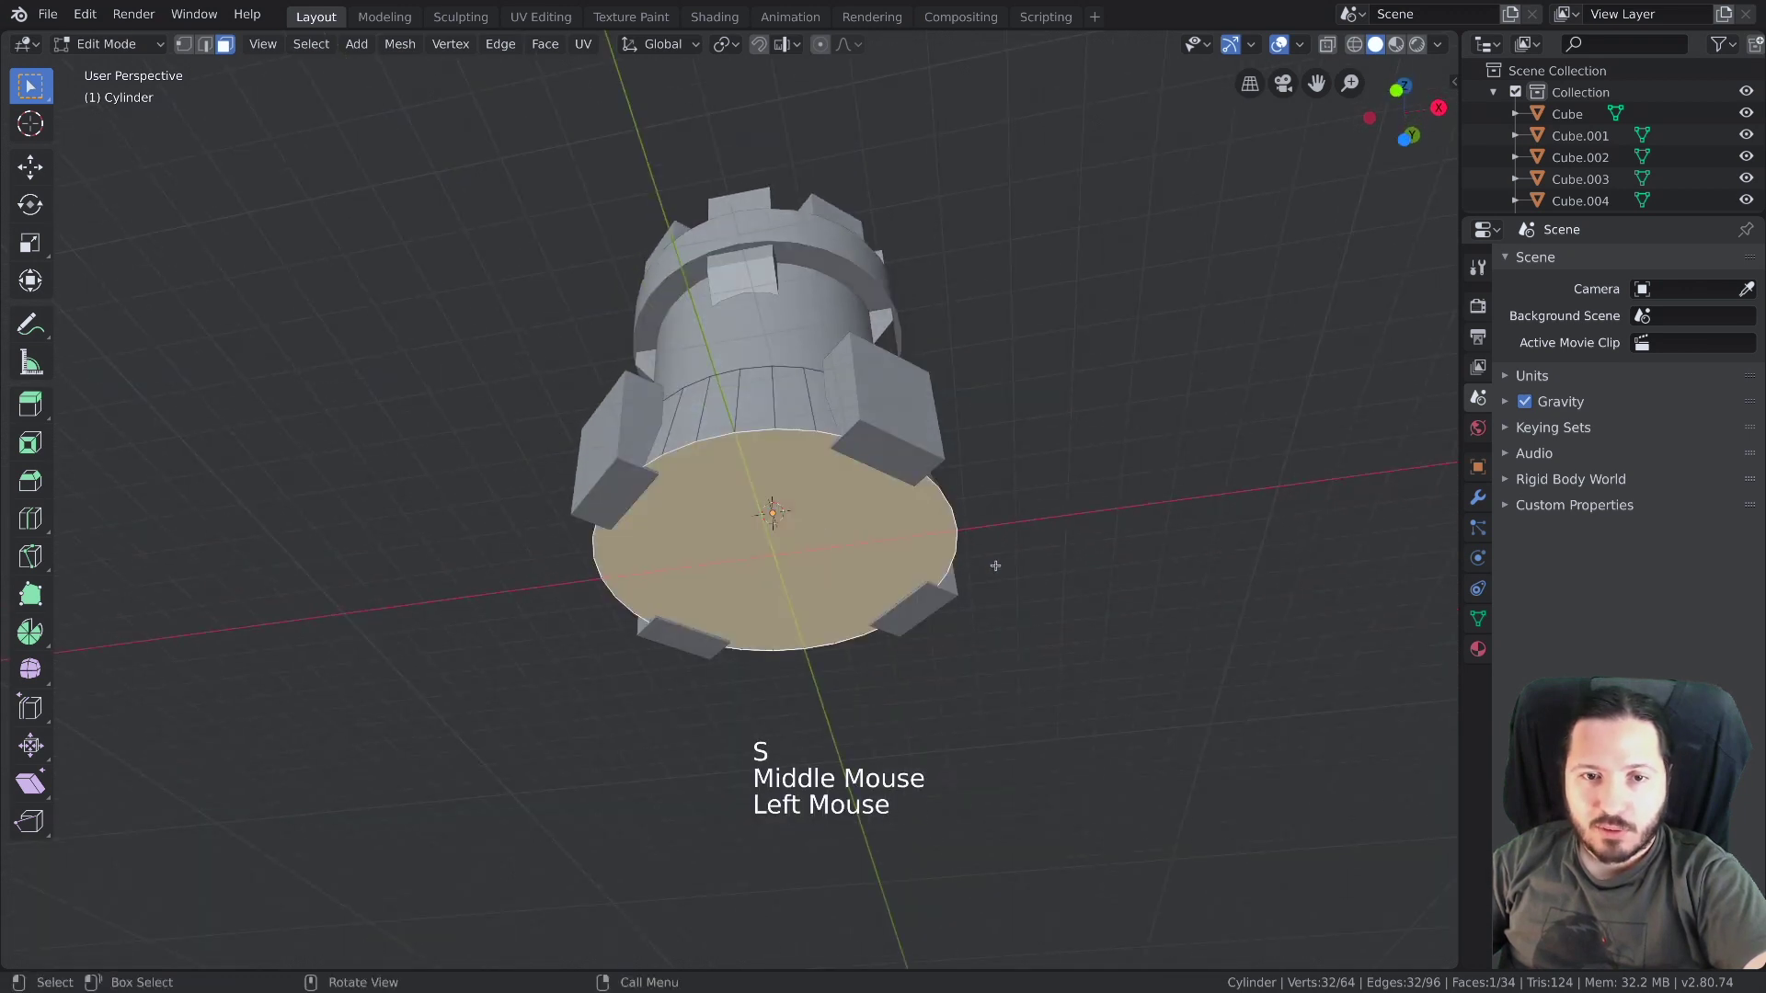
pyautogui.press('s')
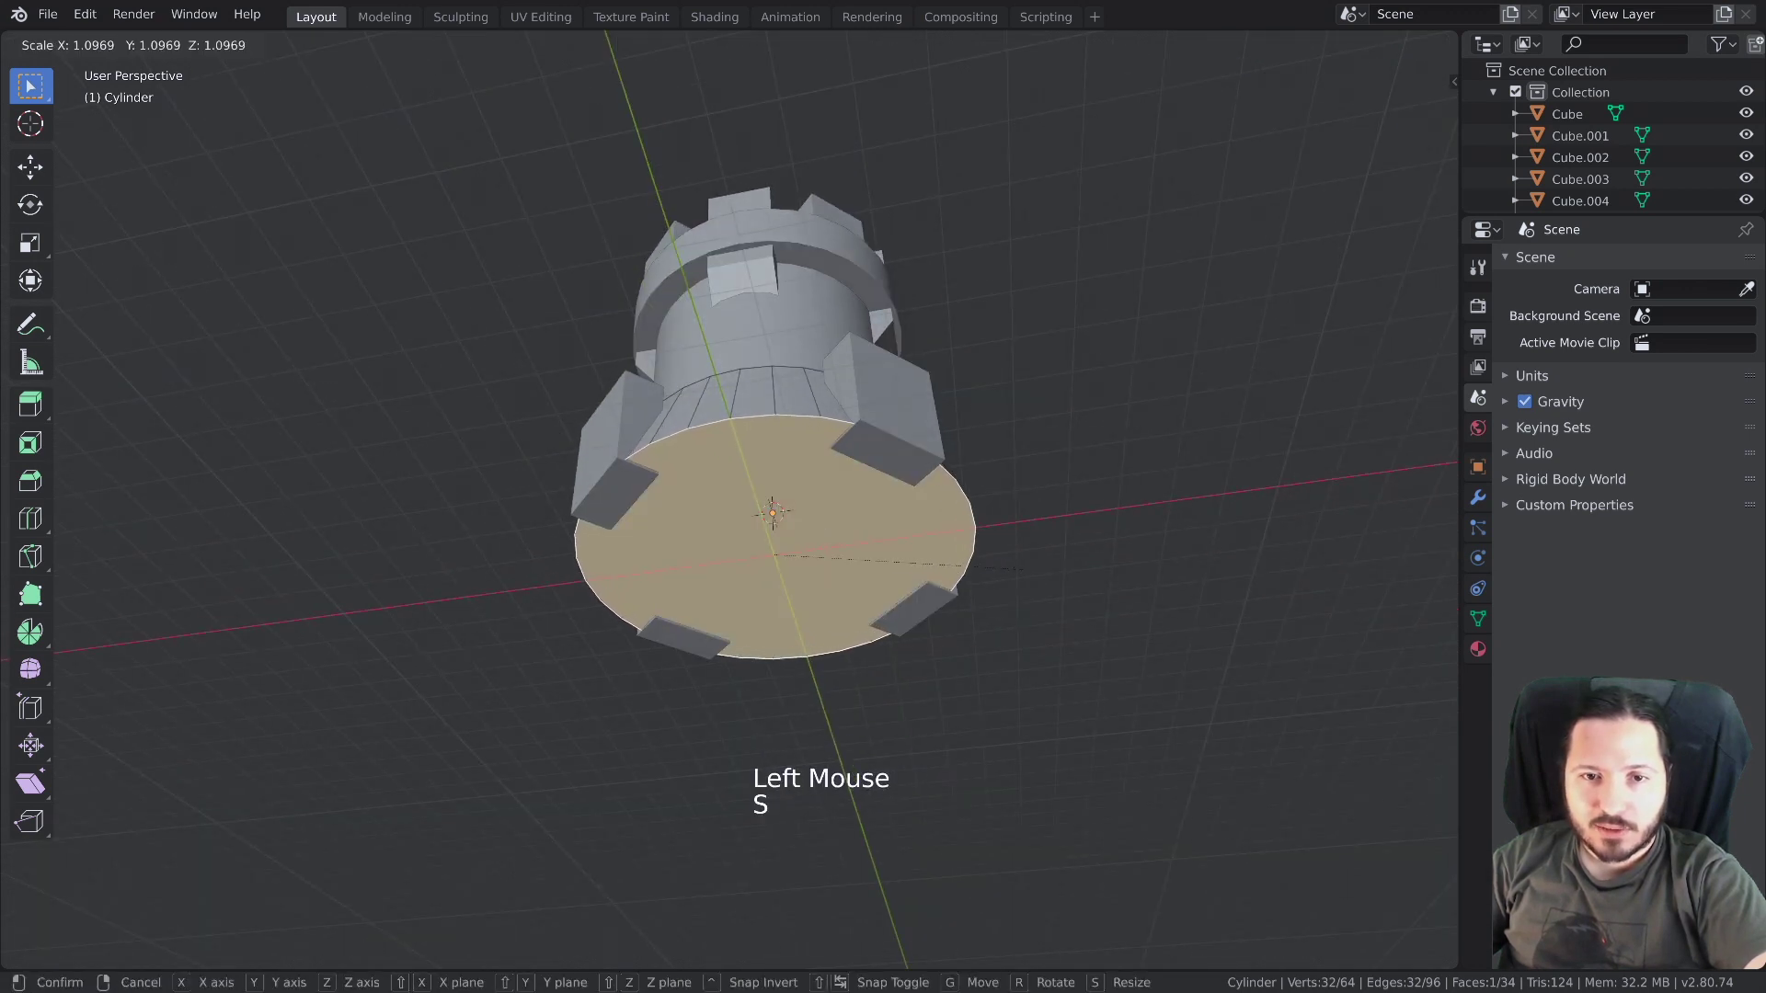
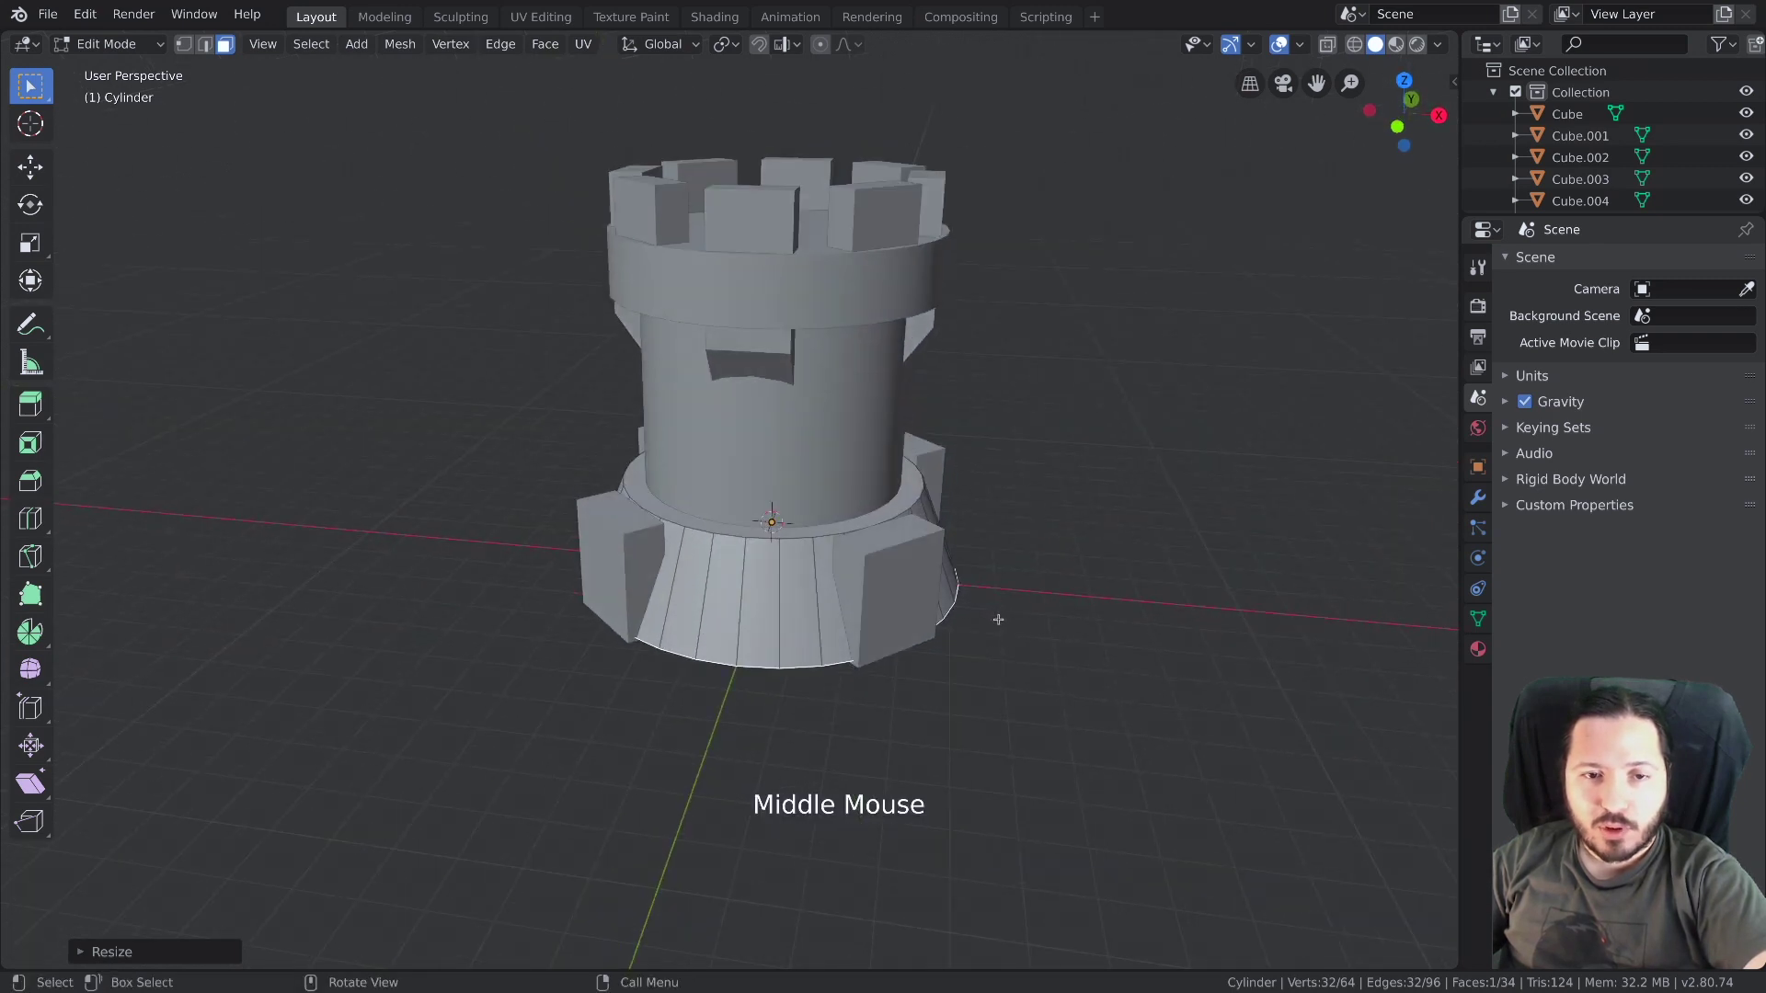
pyautogui.press('Tab')
pyautogui.click(923, 542)
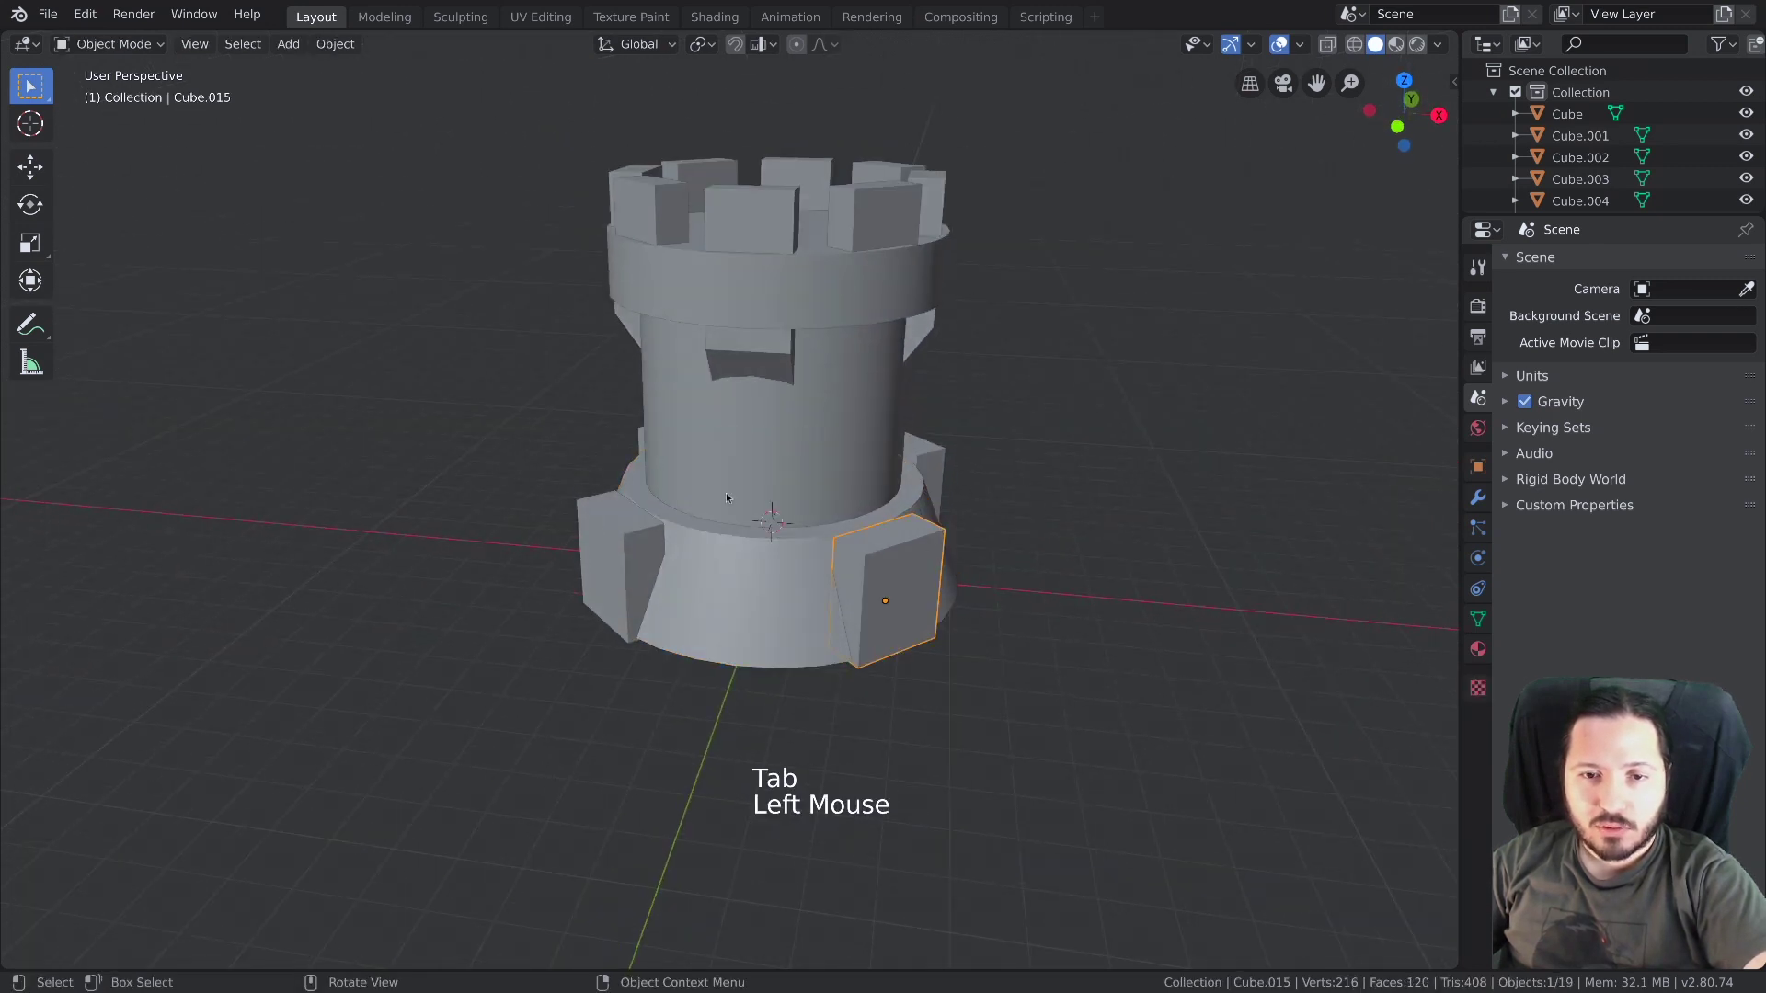
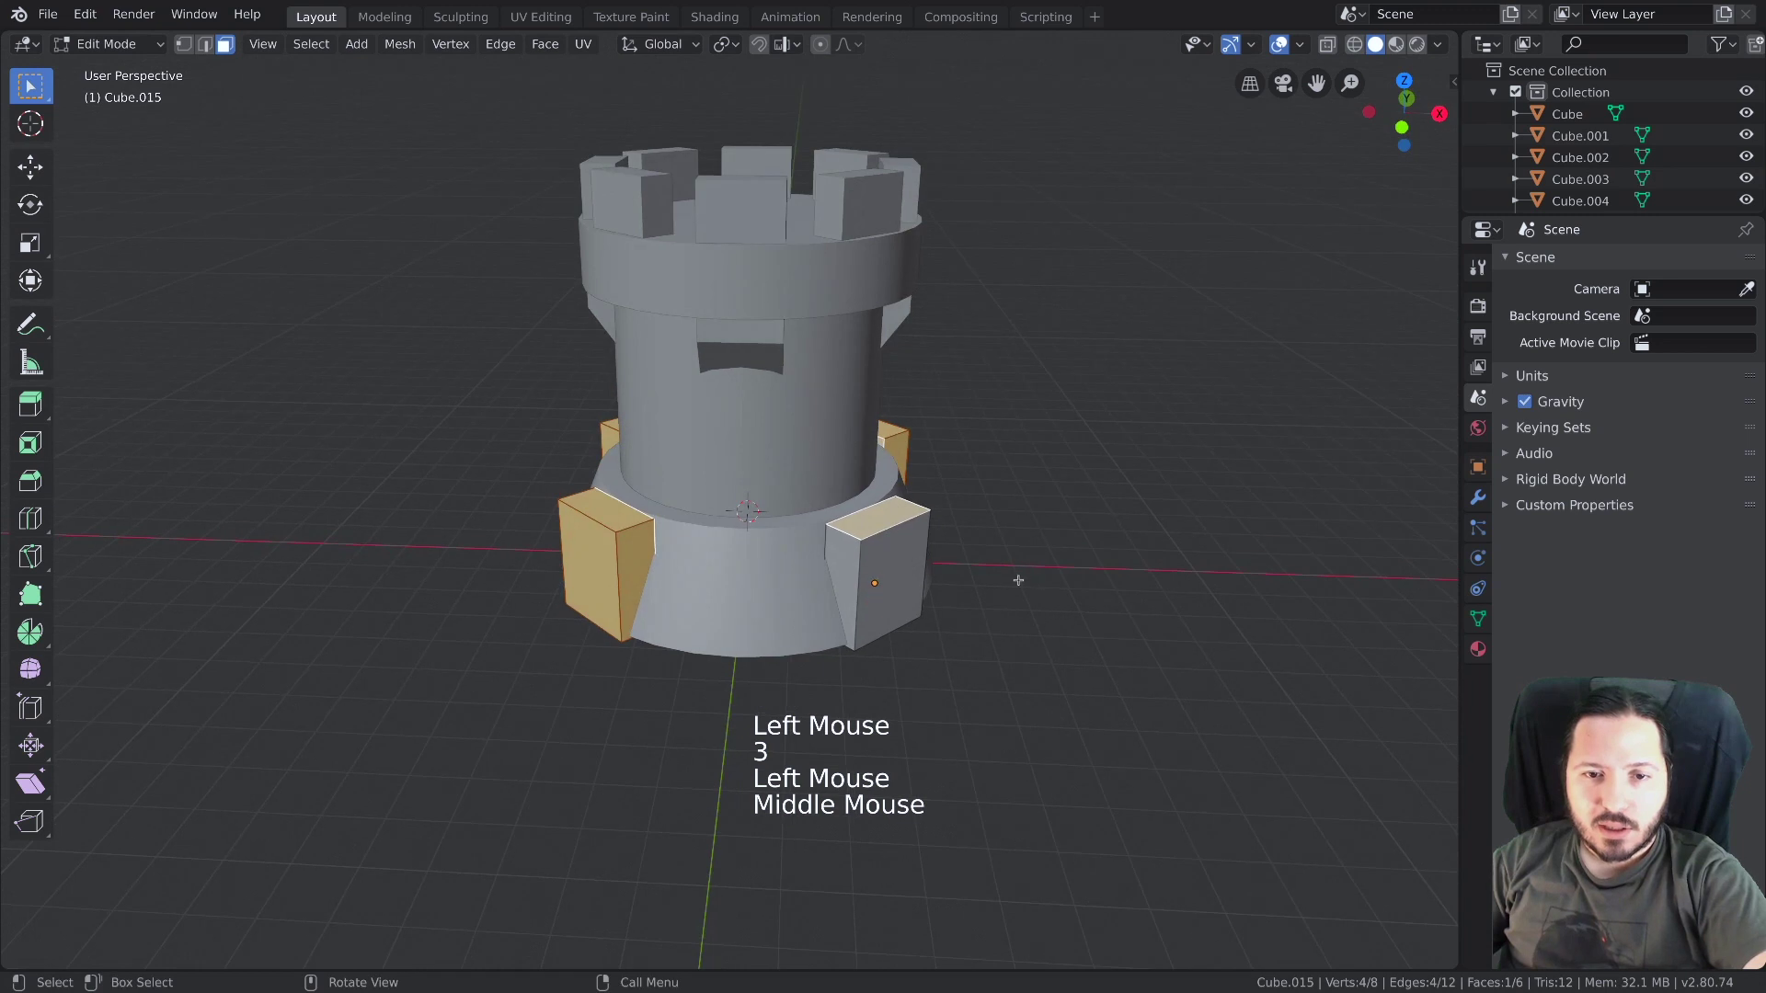
# Shrink the buttress blocks' top faces about individual origins so they slope along the plinth
pyautogui.press('s')
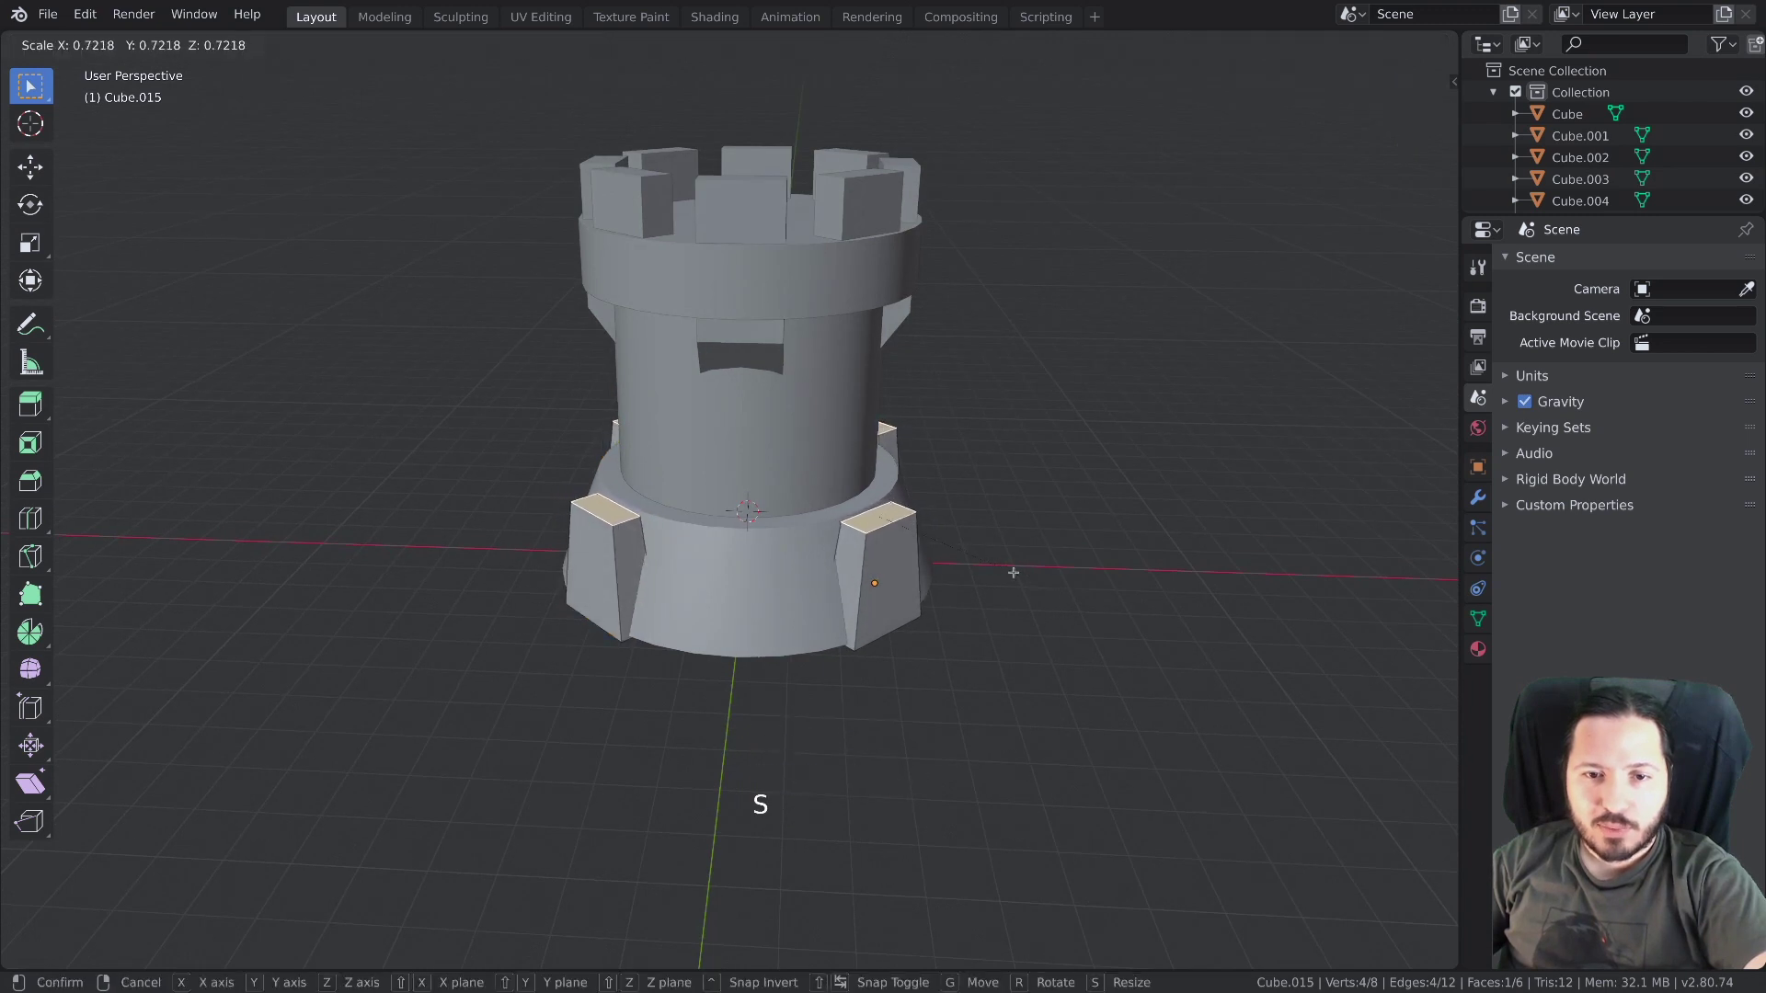
pyautogui.press('.')
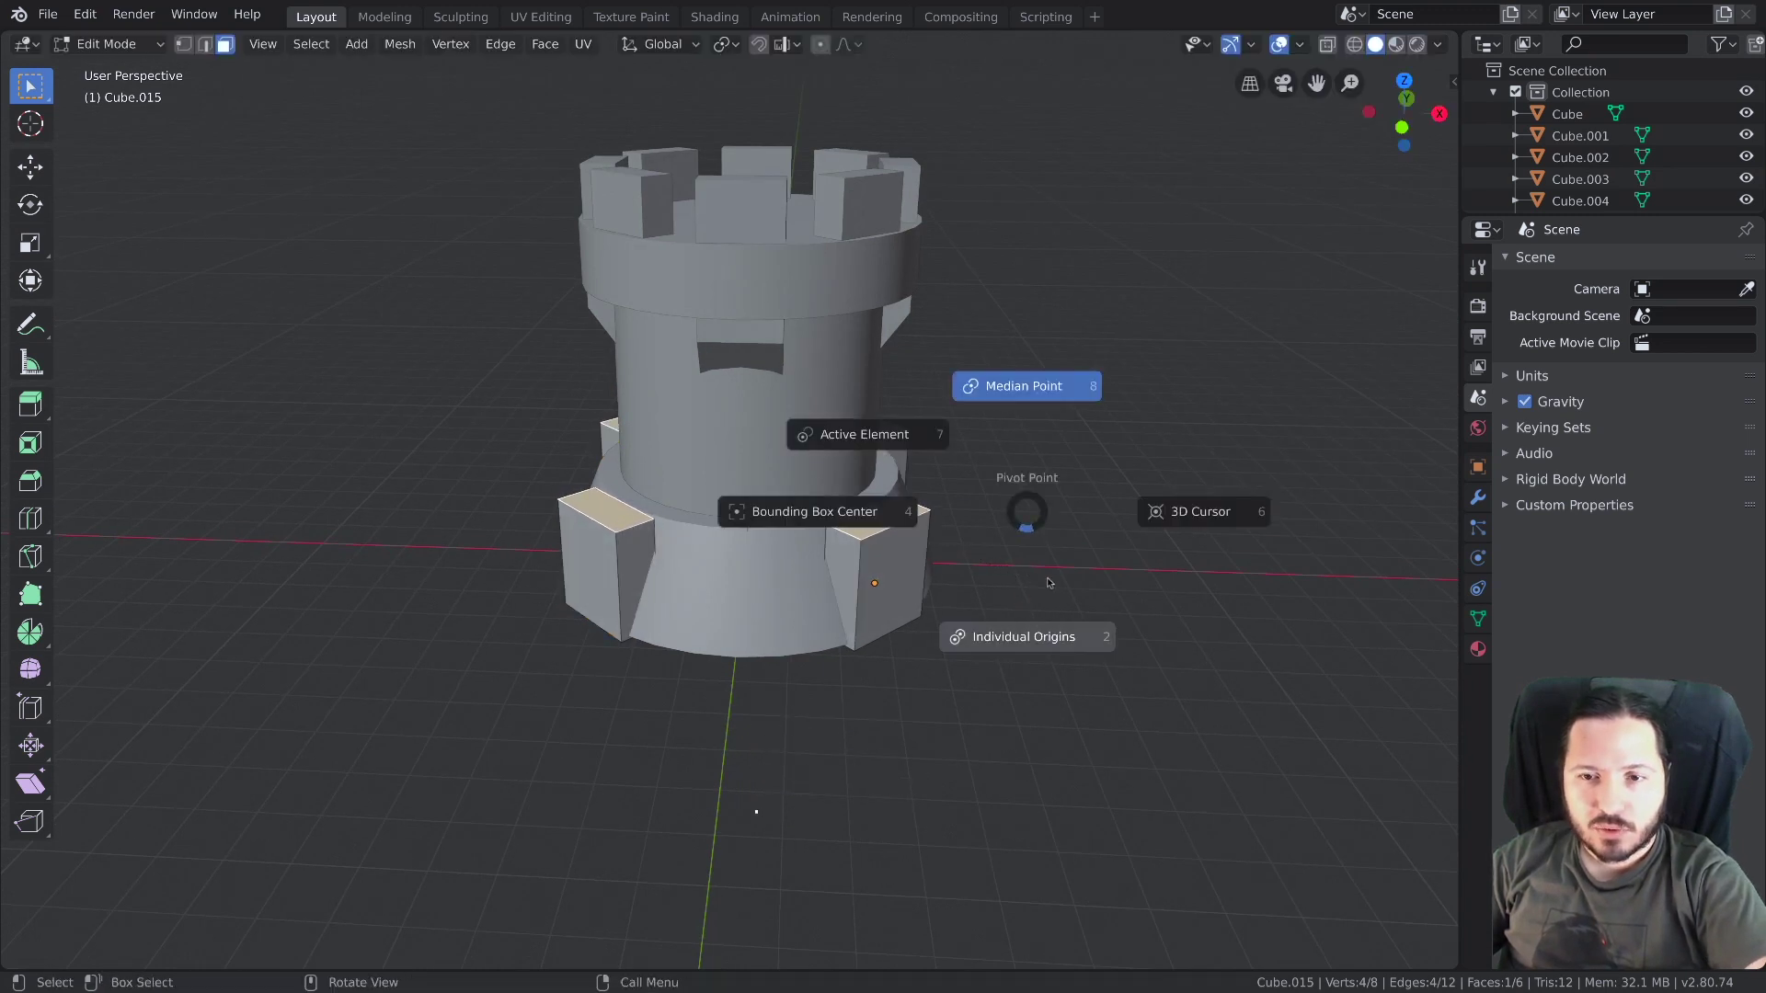
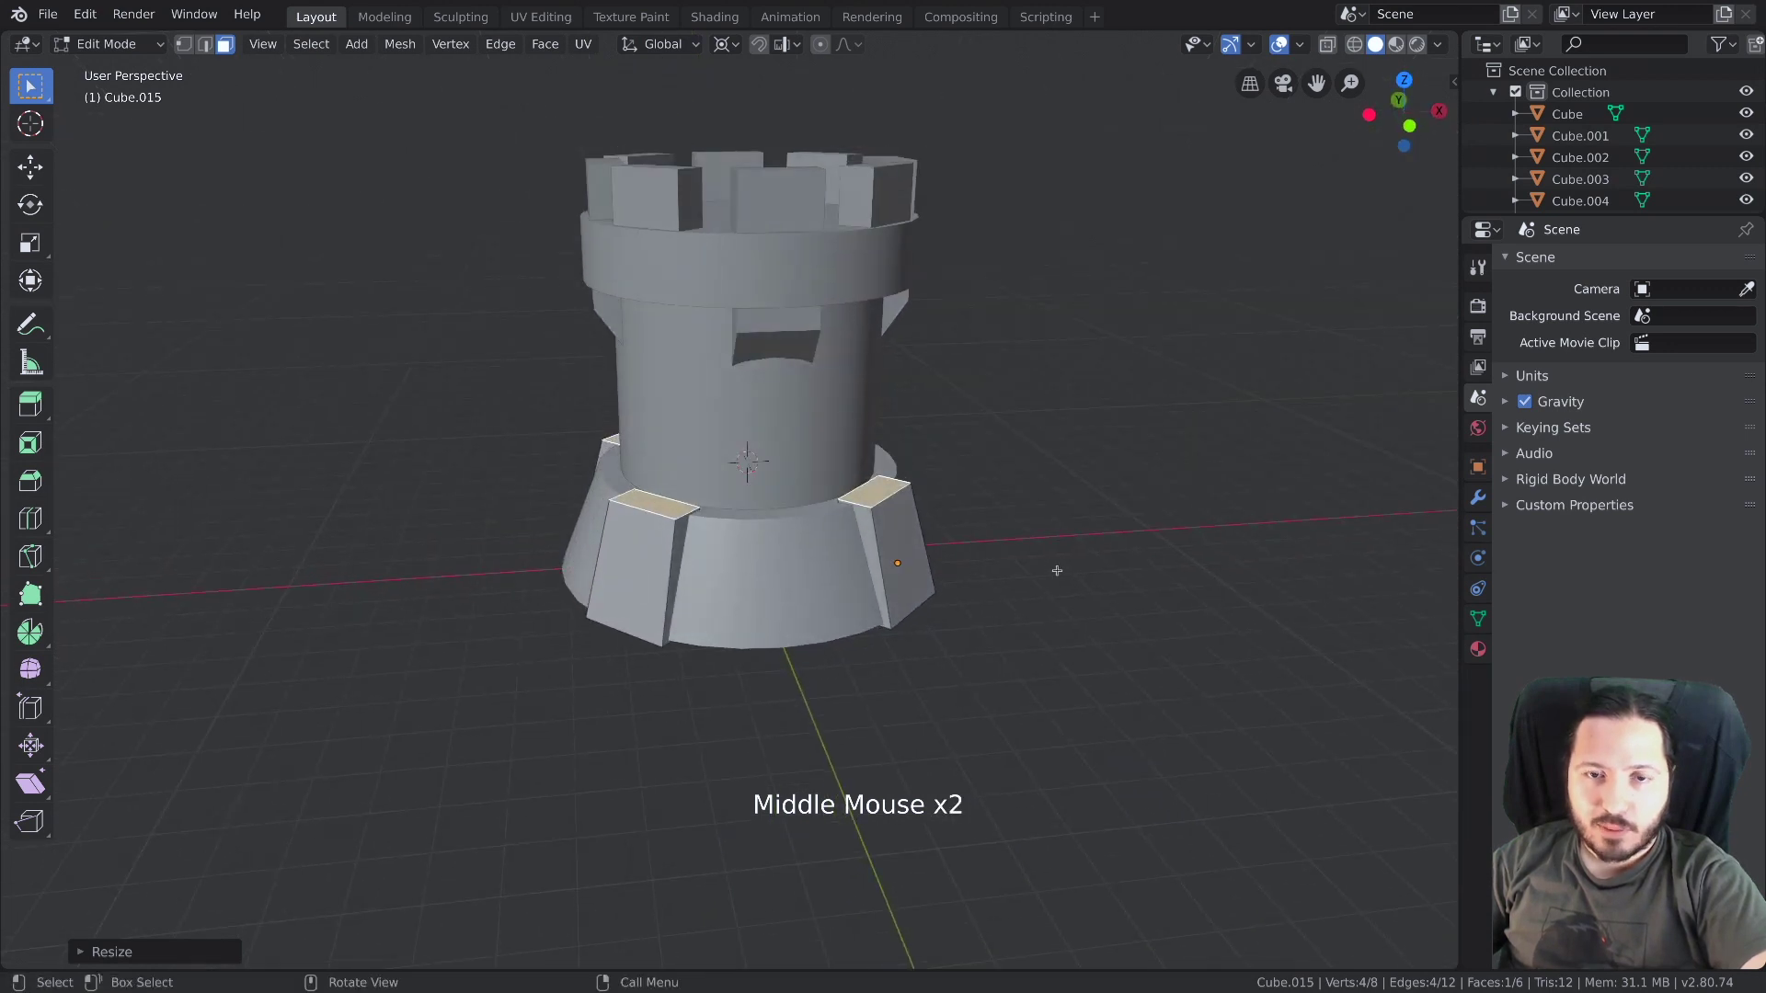
pyautogui.press('s')
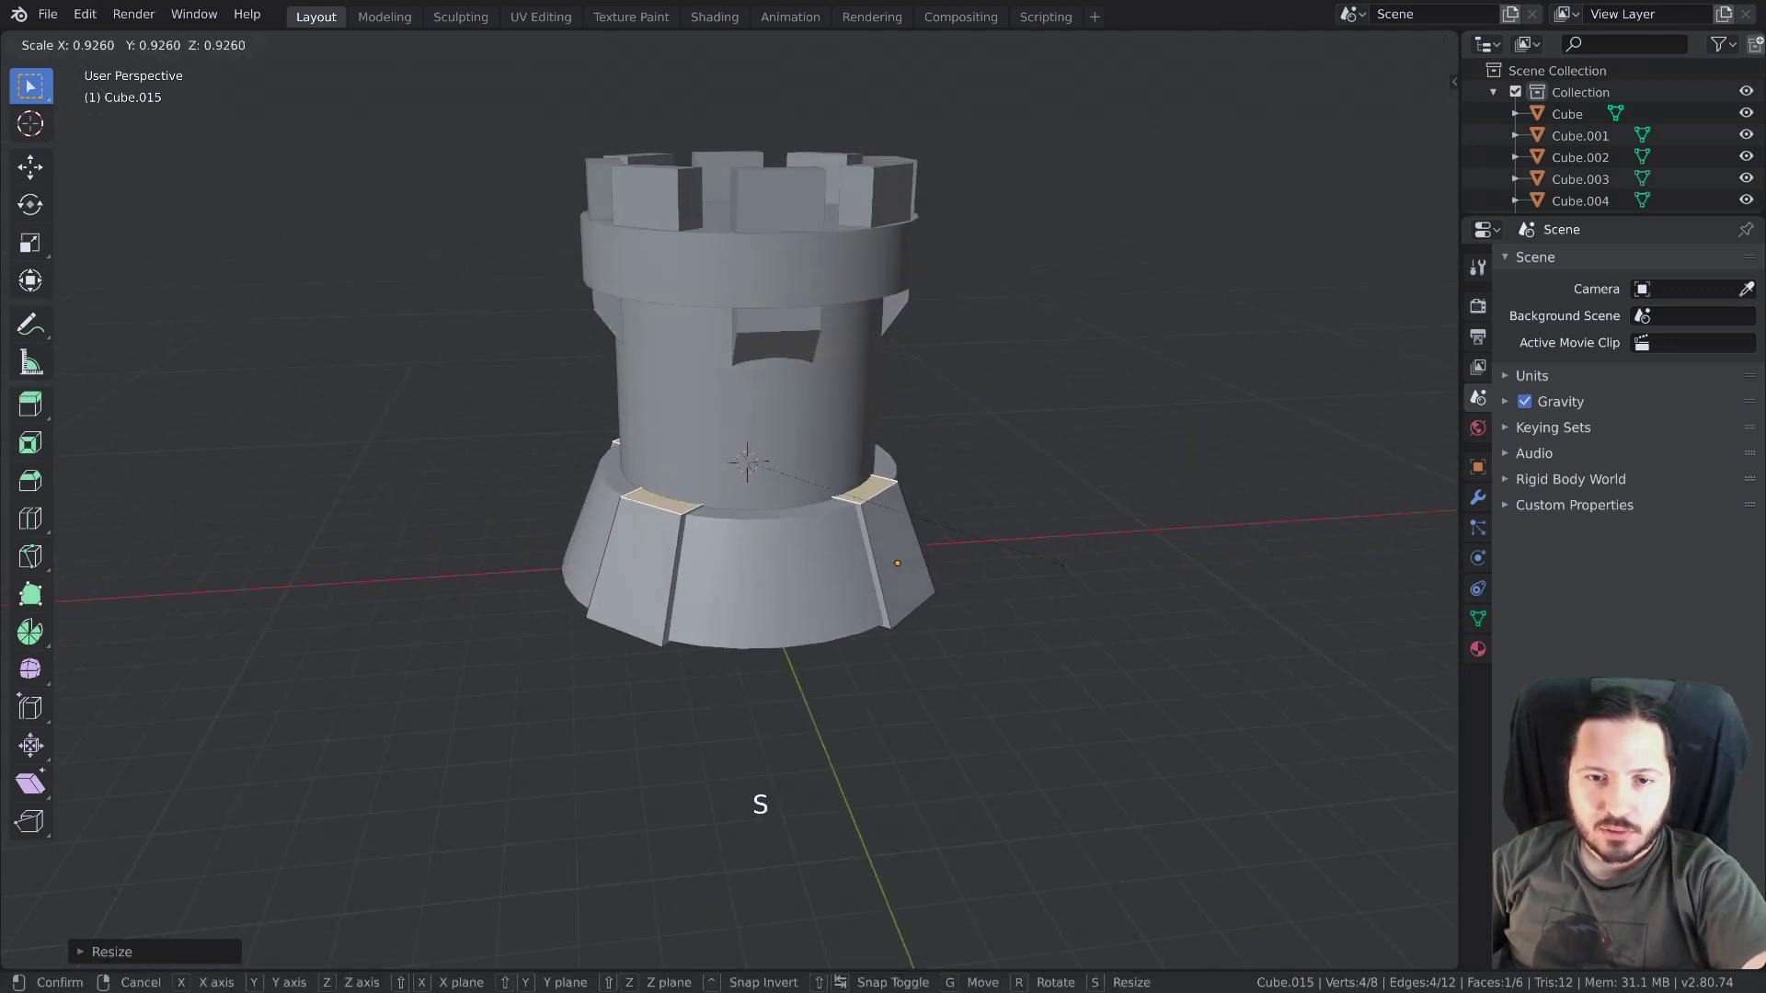
pyautogui.press('Tab')
pyautogui.middleClick(993, 565)
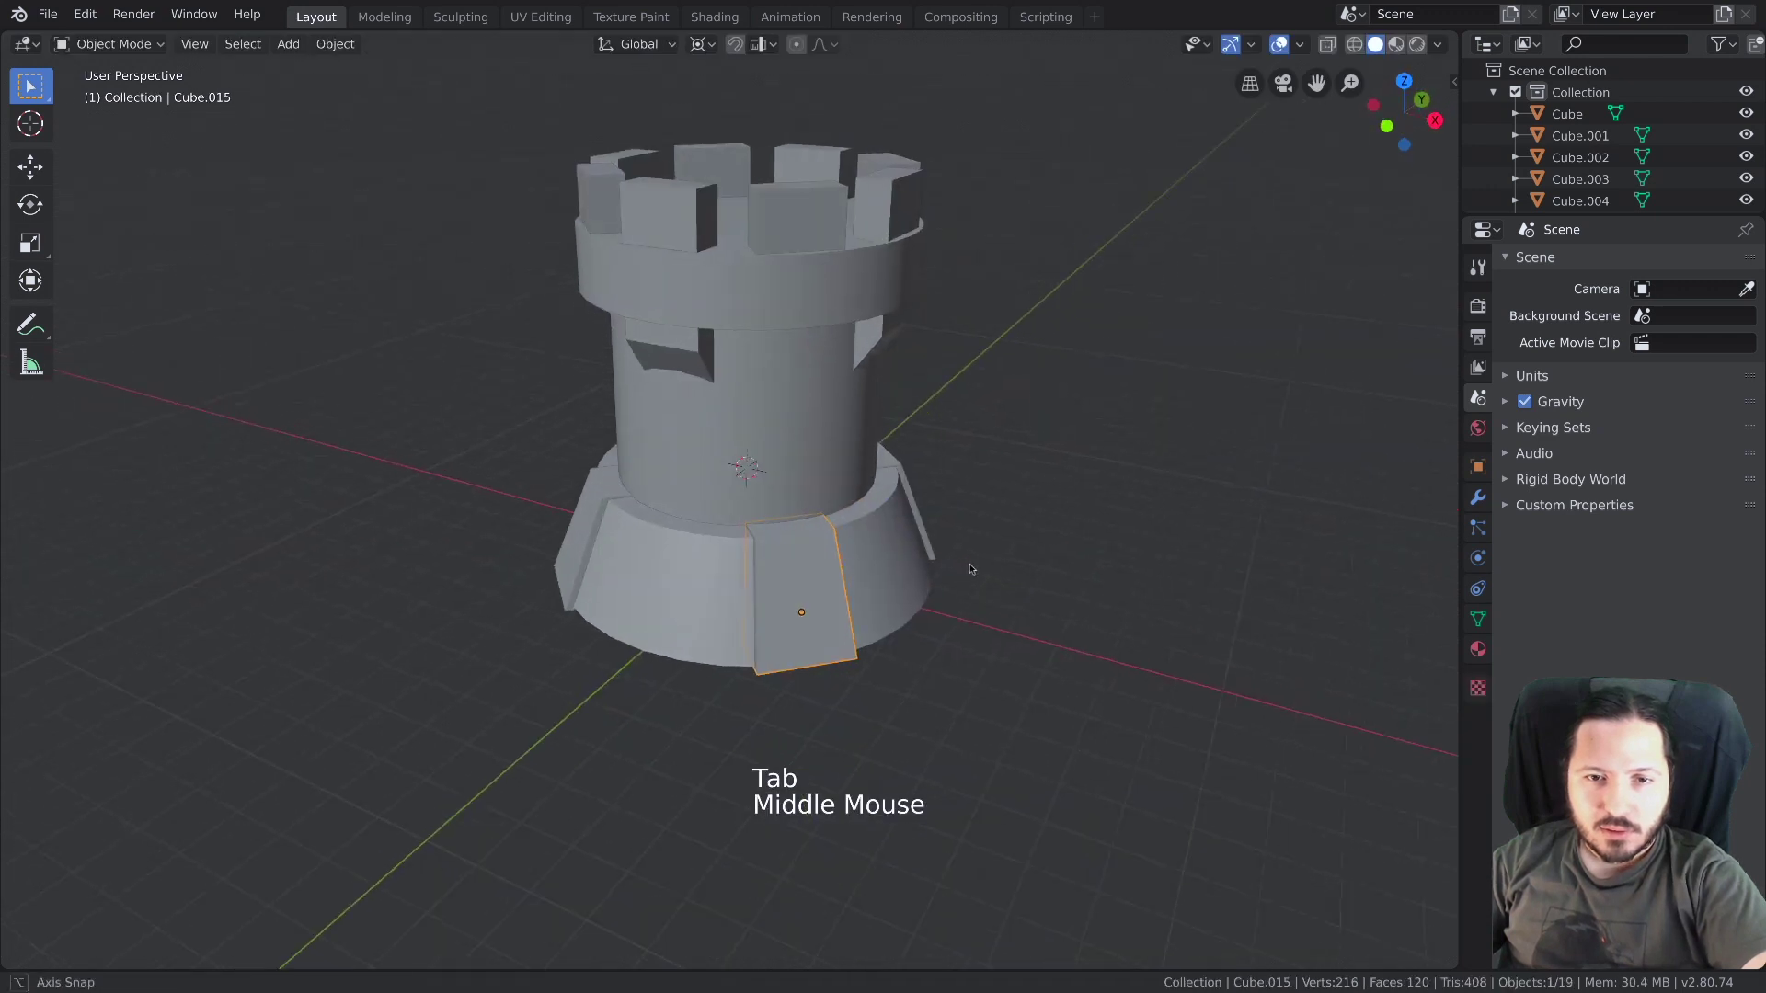
# Select all the base buttress blocks and widen them horizontally to close around the flared base
pyautogui.click(682, 569)
pyautogui.click(582, 509)
pyautogui.middleClick(798, 619)
pyautogui.click(778, 604)
pyautogui.click(849, 567)
pyautogui.click(881, 475)
pyautogui.middleClick(825, 608)
pyautogui.press('s')
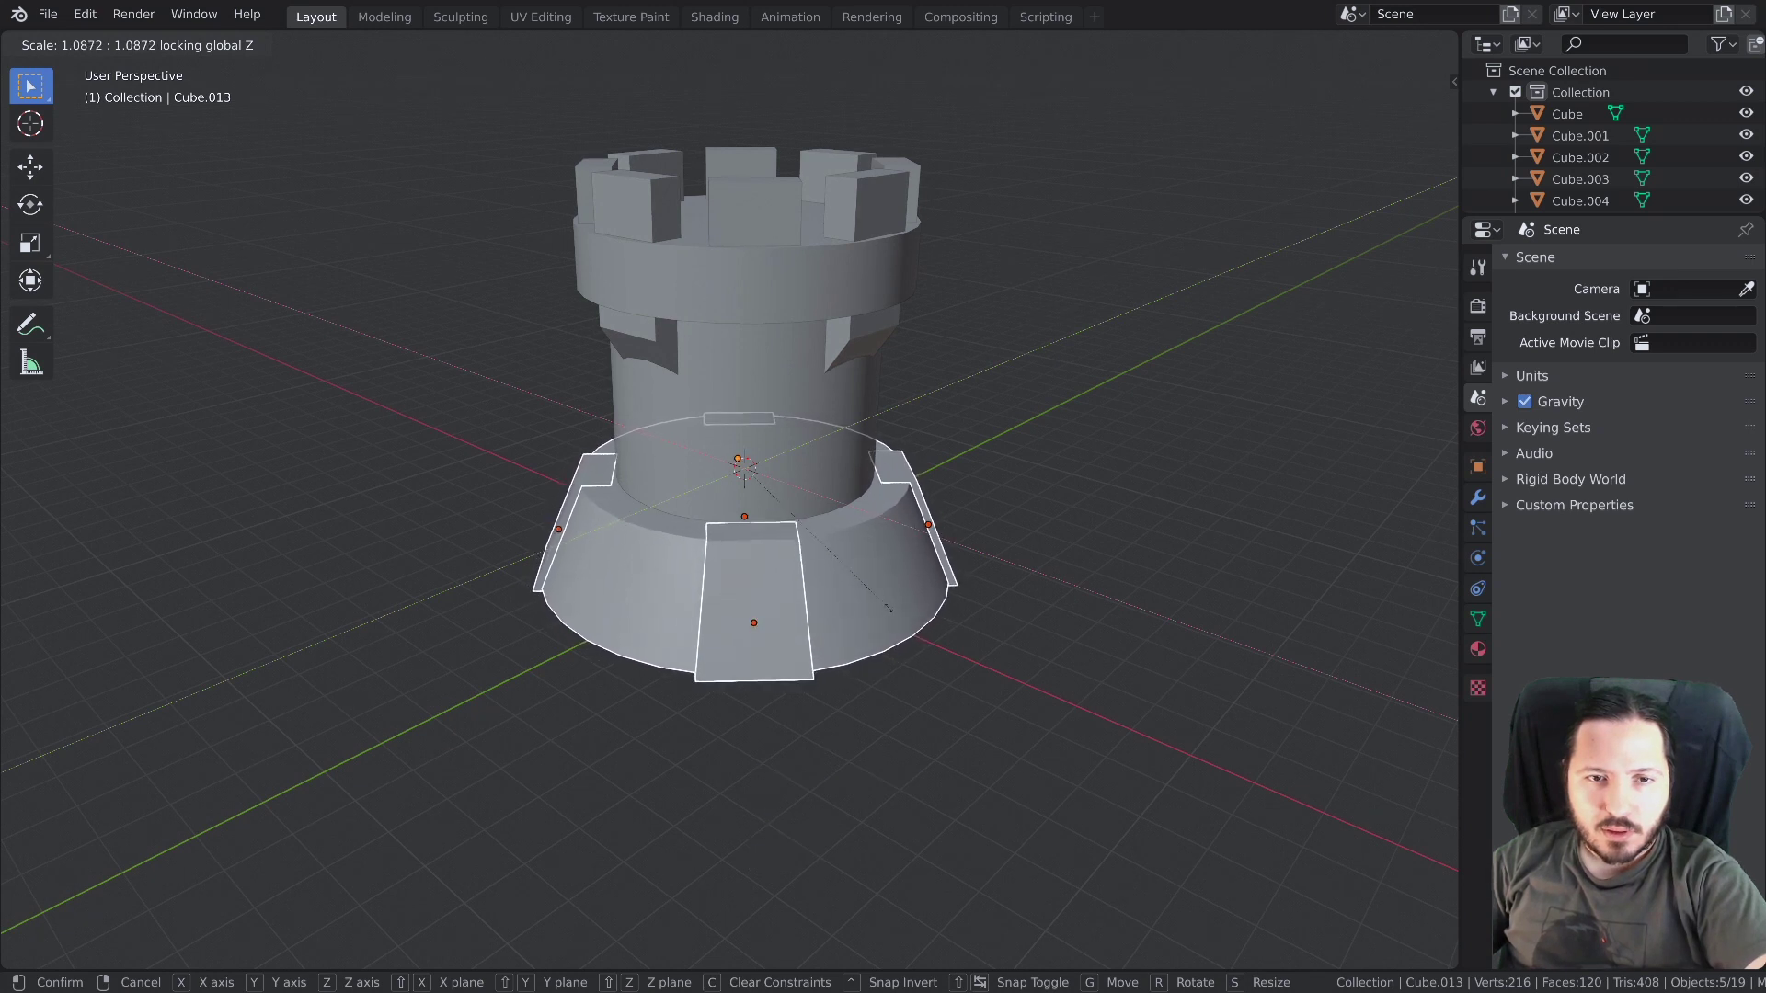
pyautogui.press('alt+a')
# Inspect the base from several angles, then select the front battlement block in front view
pyautogui.middleClick(735, 638)
pyautogui.scroll(-3)
pyautogui.middleClick(772, 617)
pyautogui.scroll(-3)
pyautogui.middleClick(781, 555)
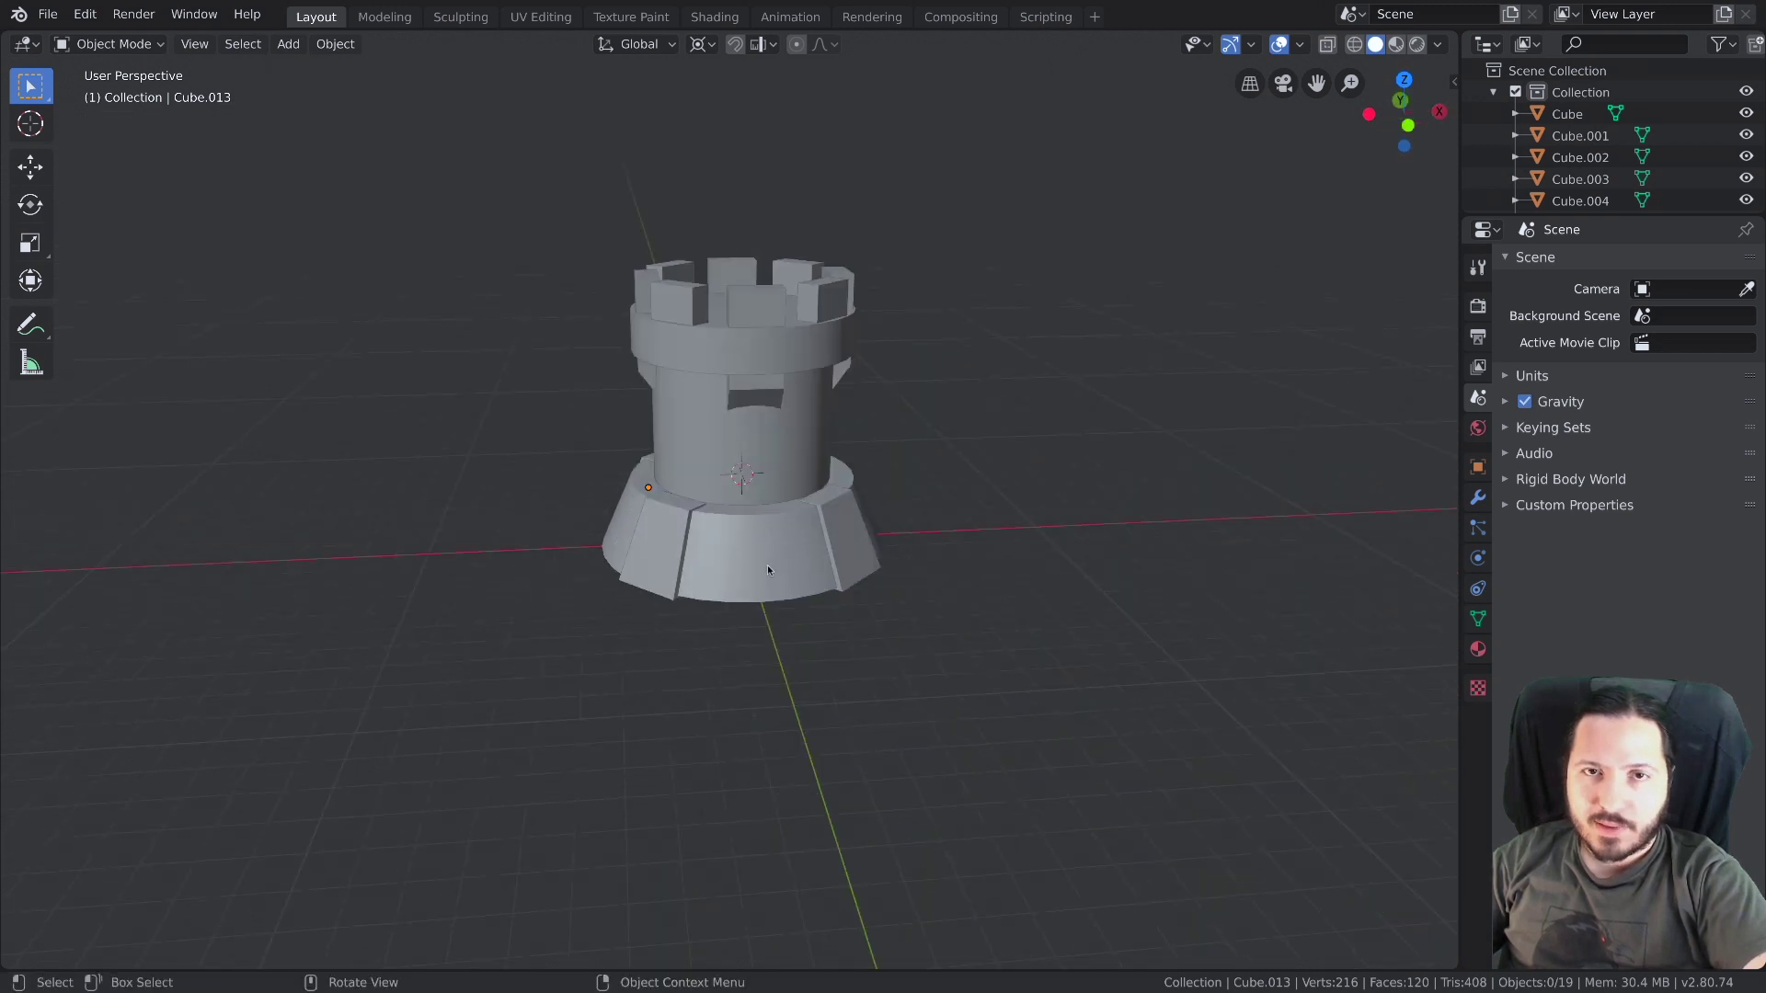
pyautogui.middleClick(773, 563)
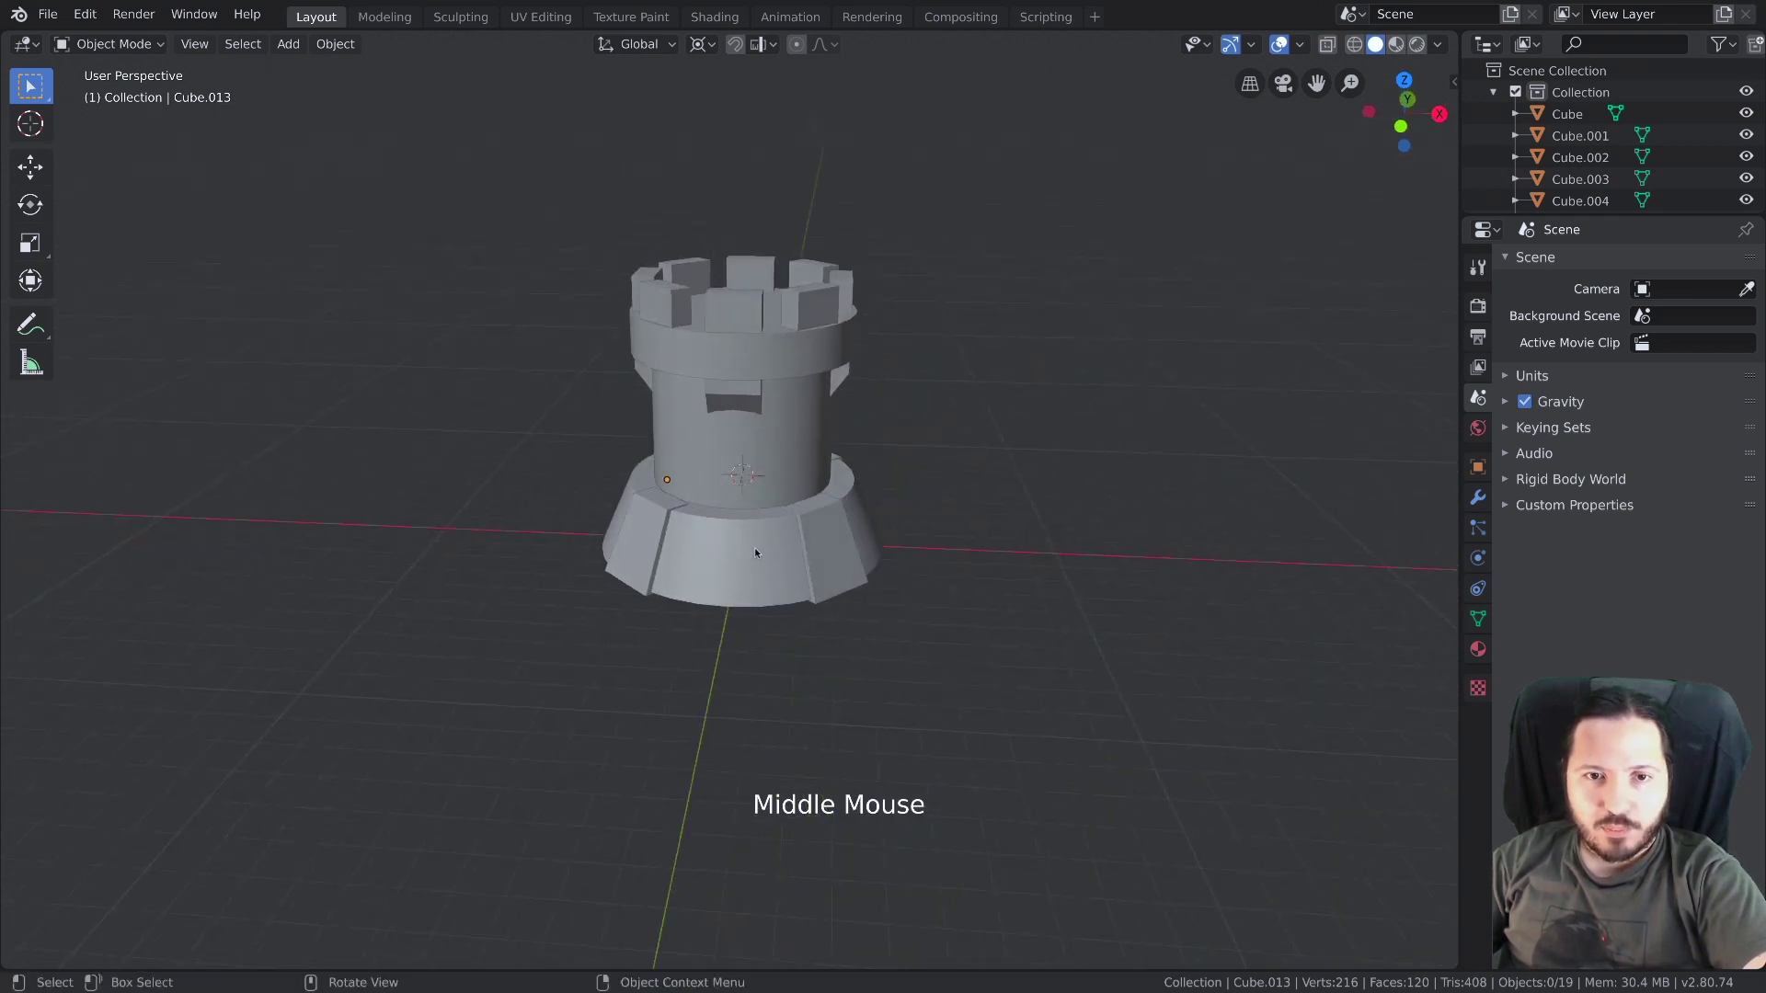
pyautogui.scroll(3)
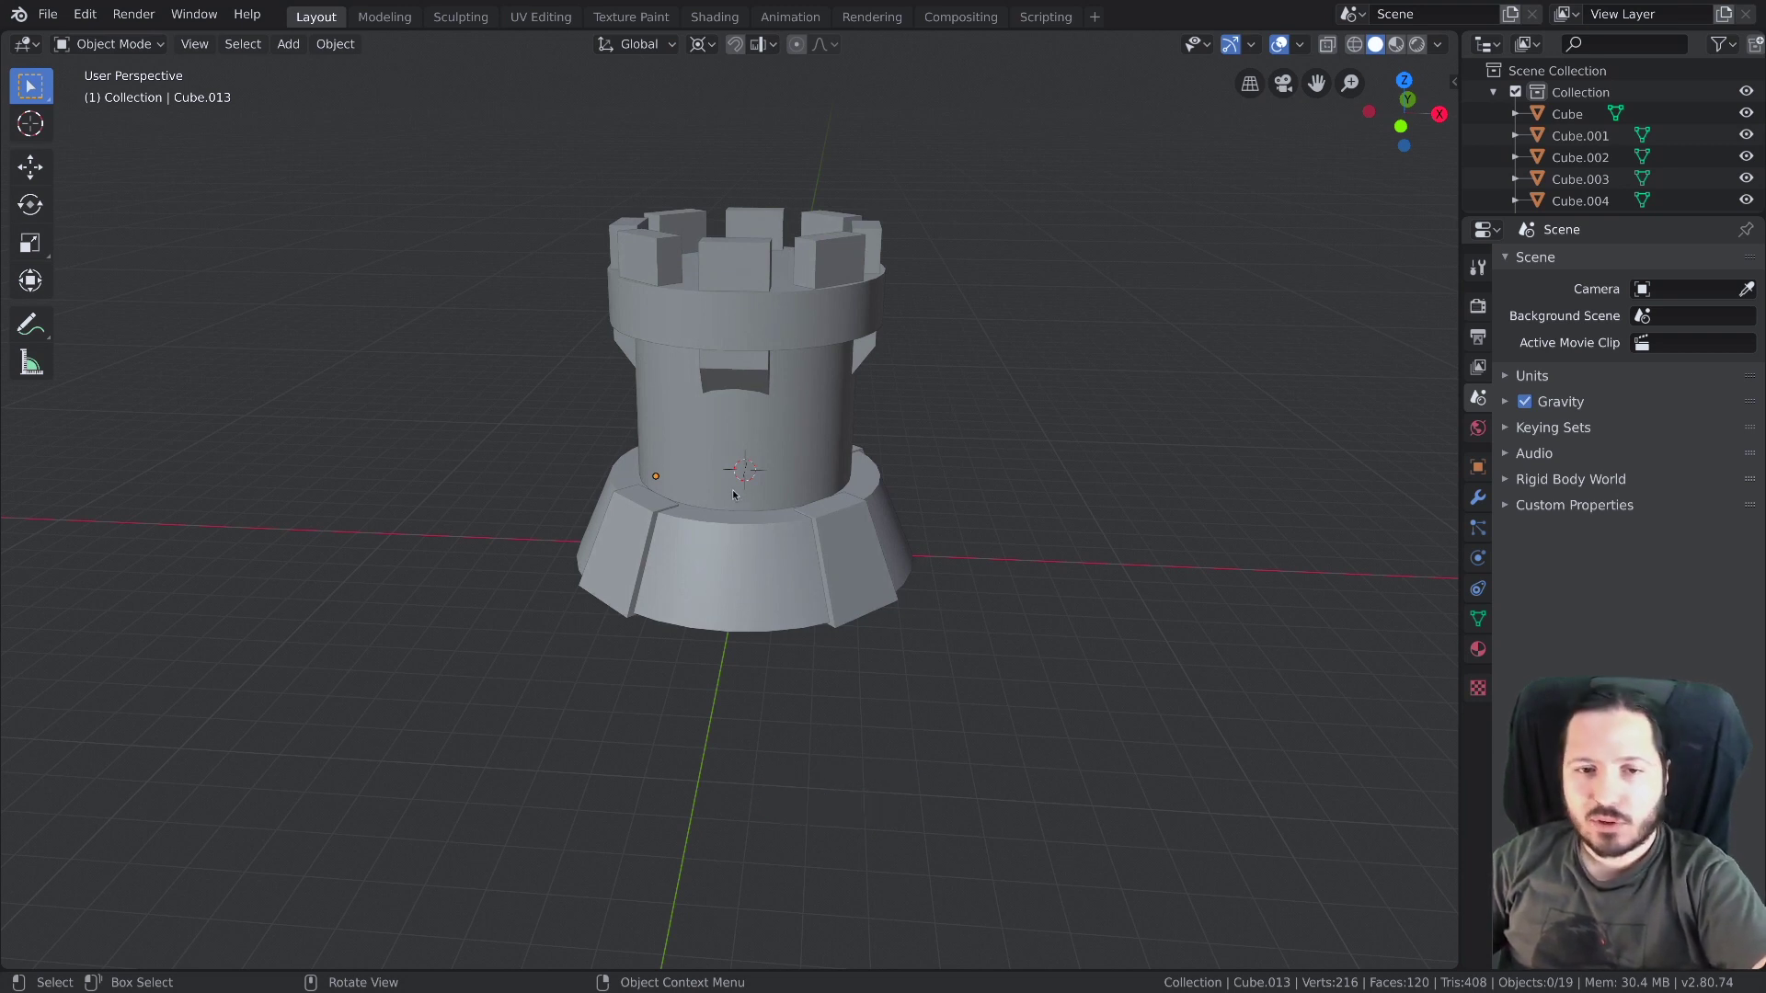
pyautogui.click(754, 268)
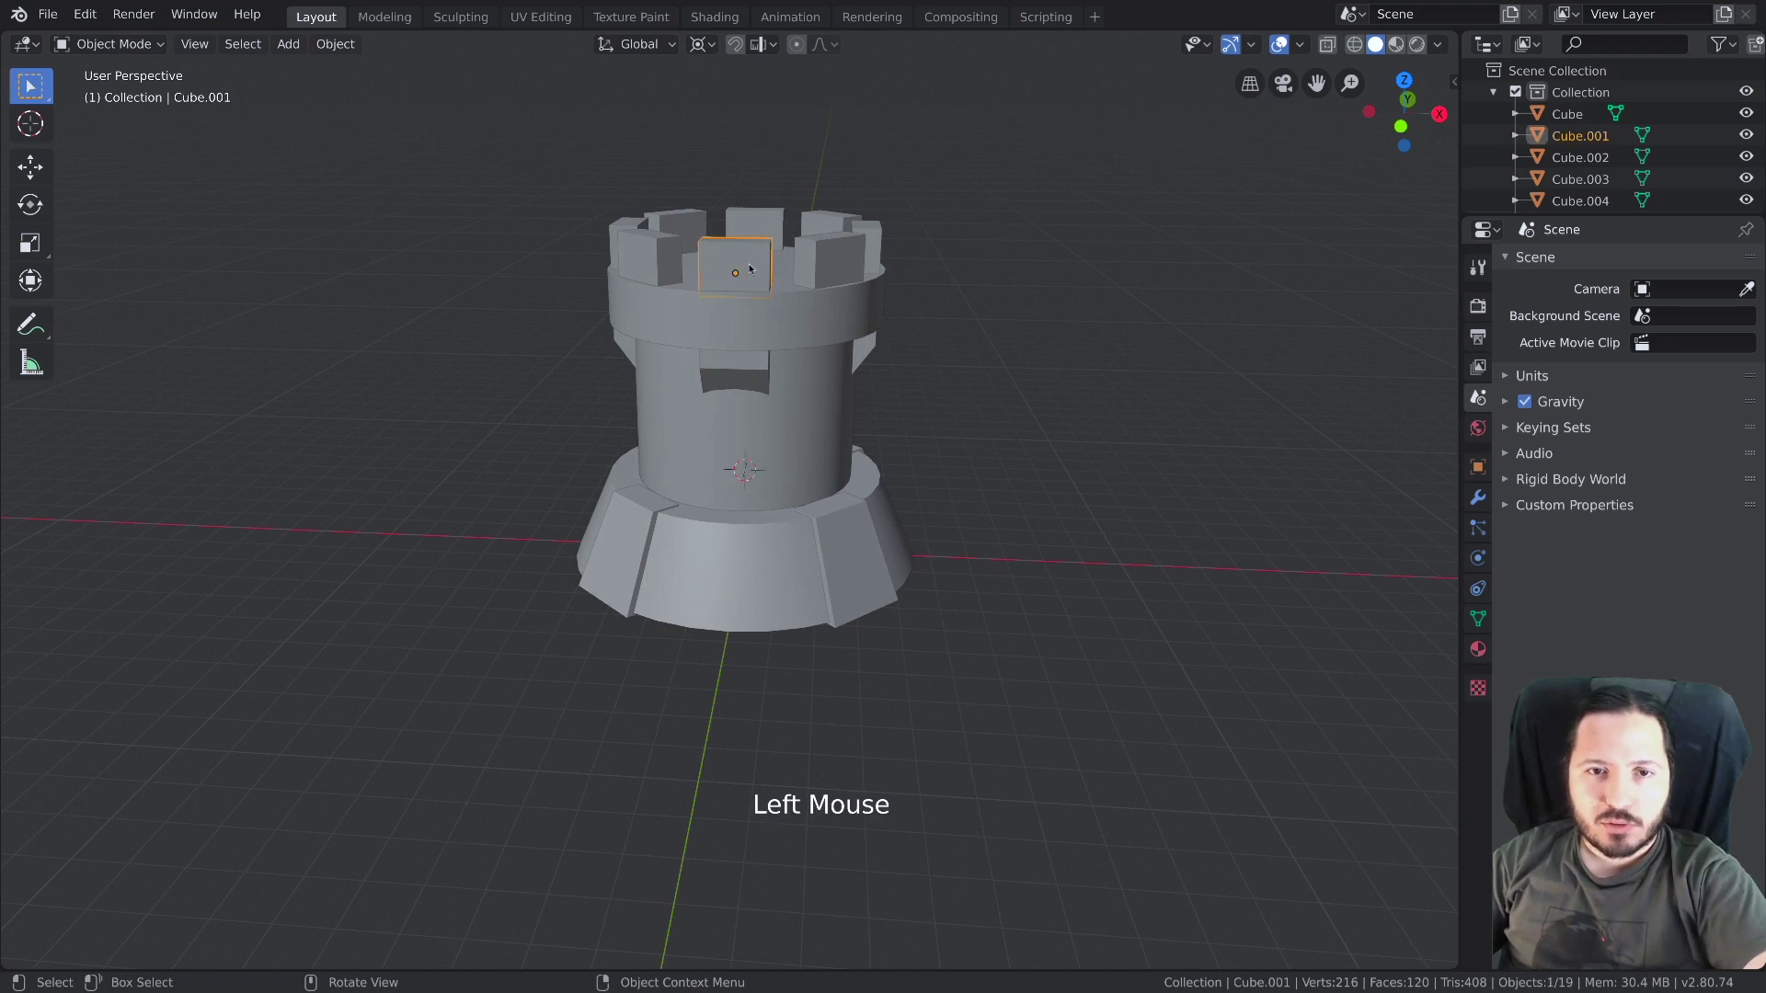
pyautogui.press('KP_1')
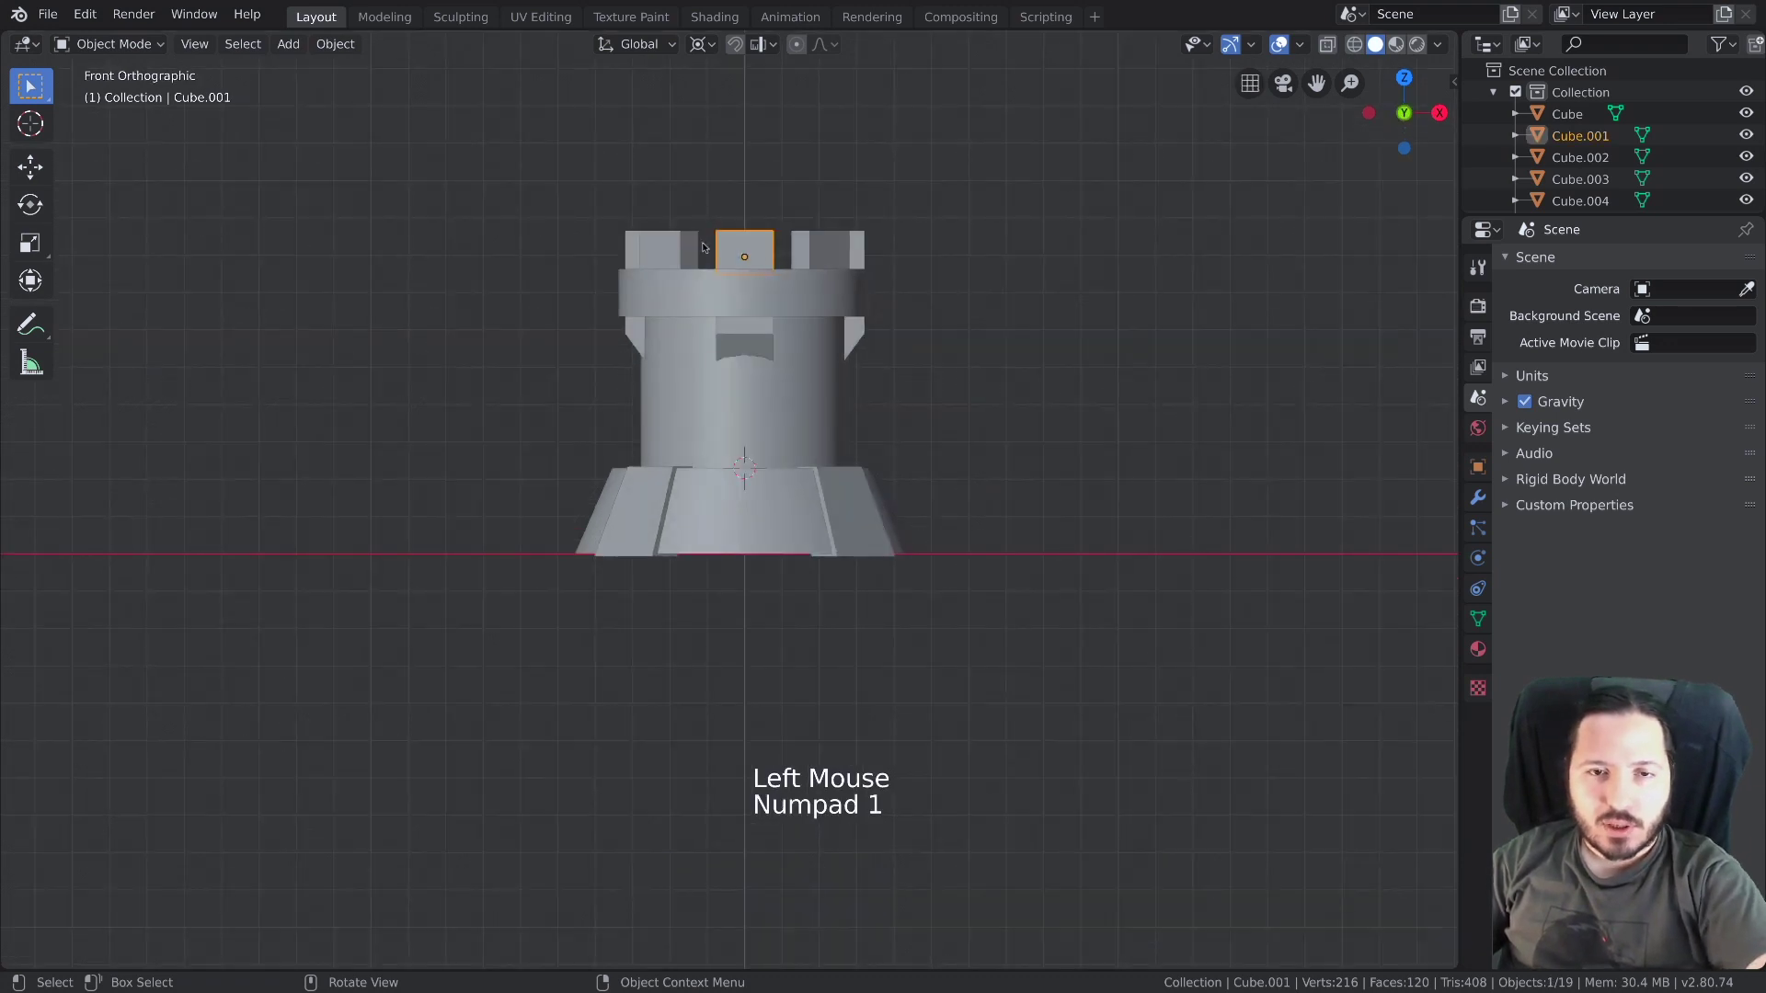
# Duplicate the battlement block onto the wall and shape it into a thin, wide protruding brick
pyautogui.press('shift+d')
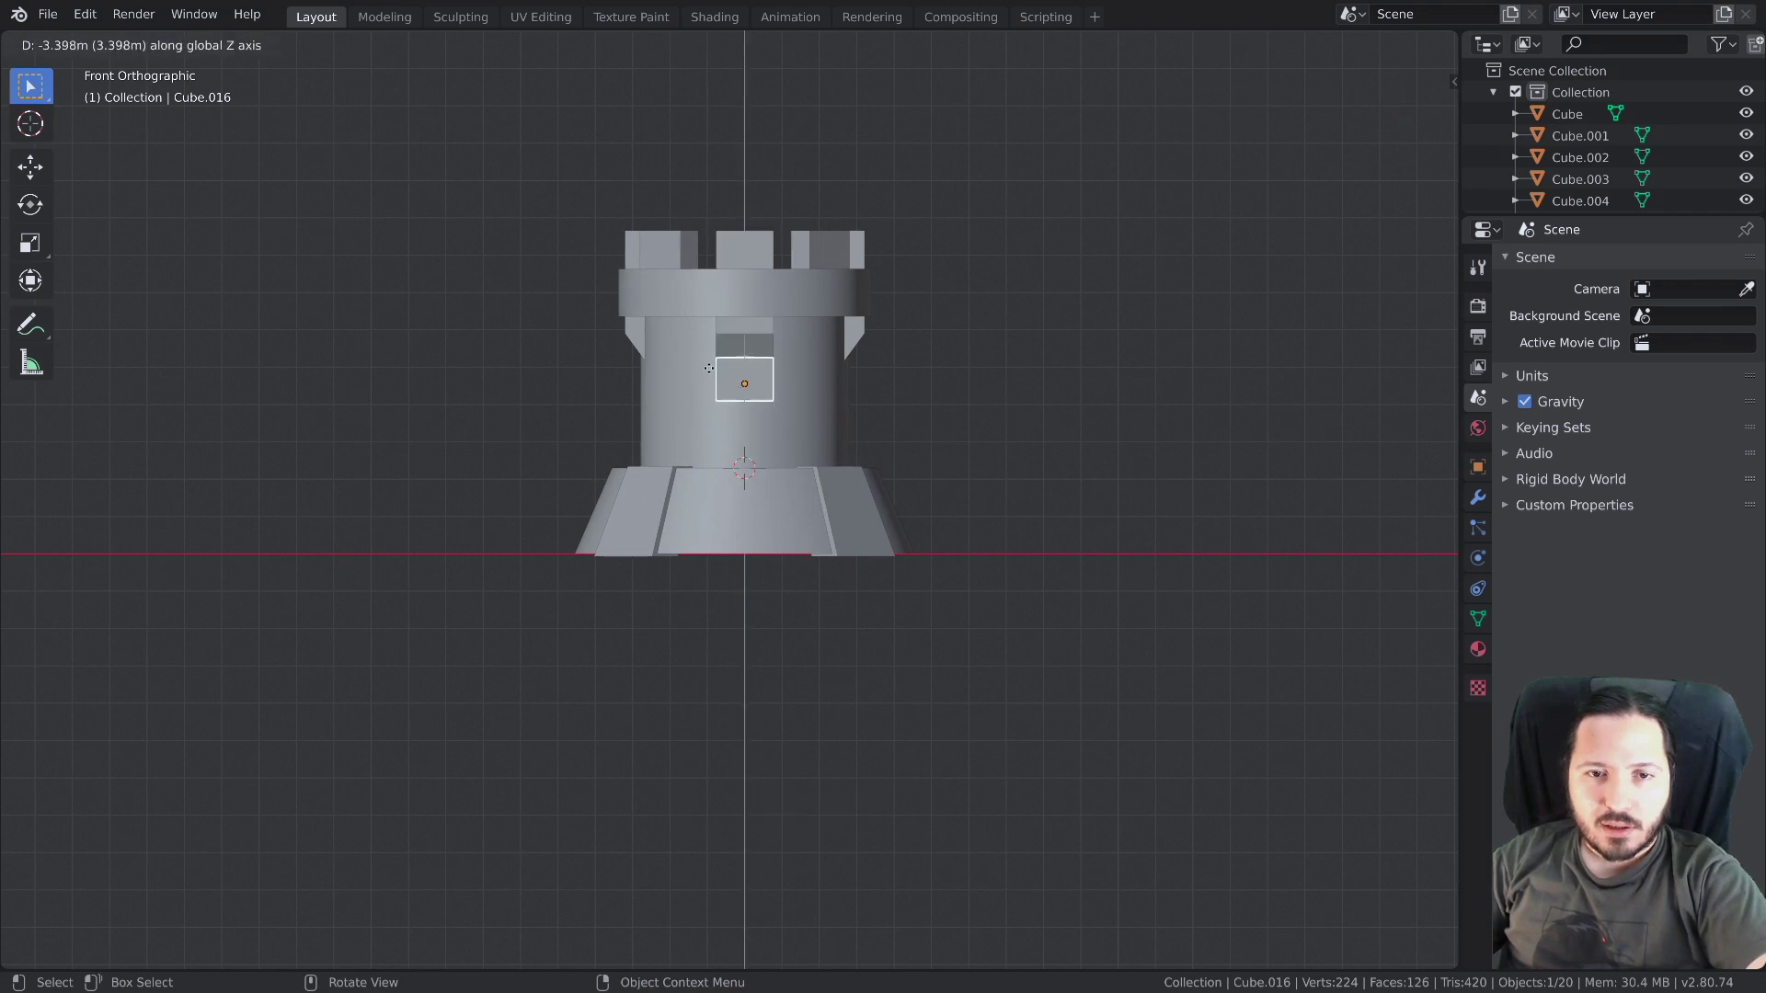
pyautogui.middleClick(814, 391)
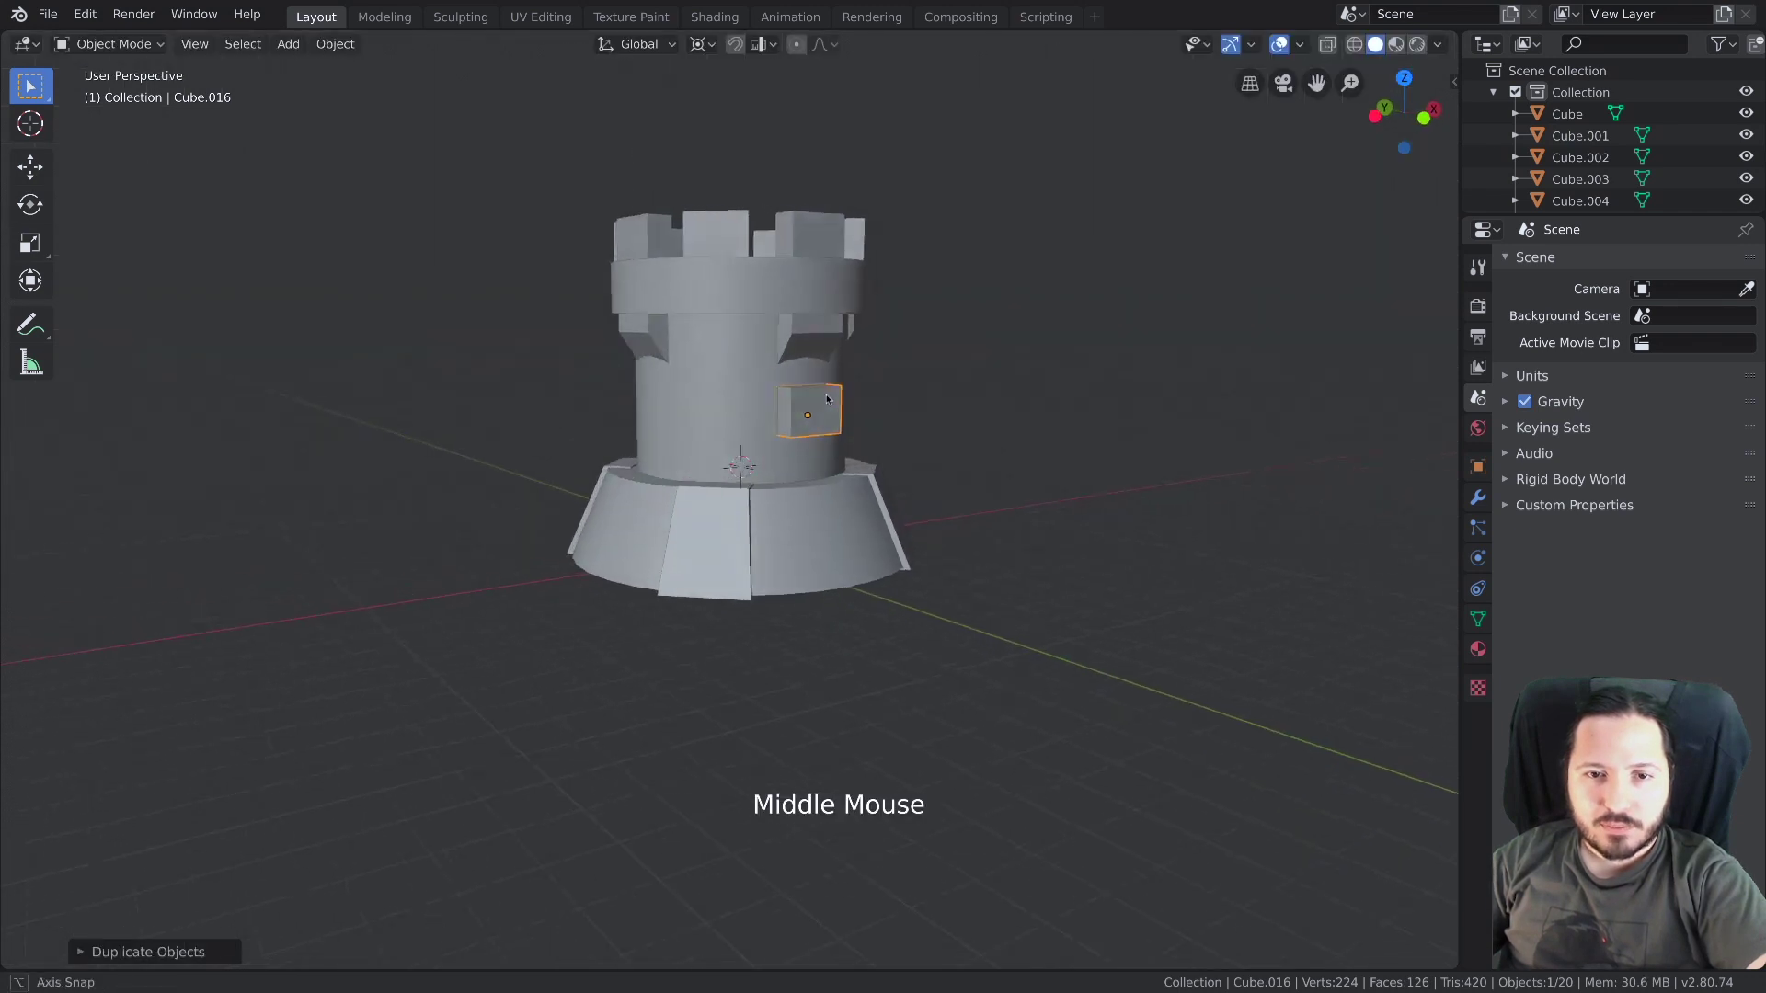
pyautogui.scroll(3)
pyautogui.middleClick(935, 435)
pyautogui.press('s')
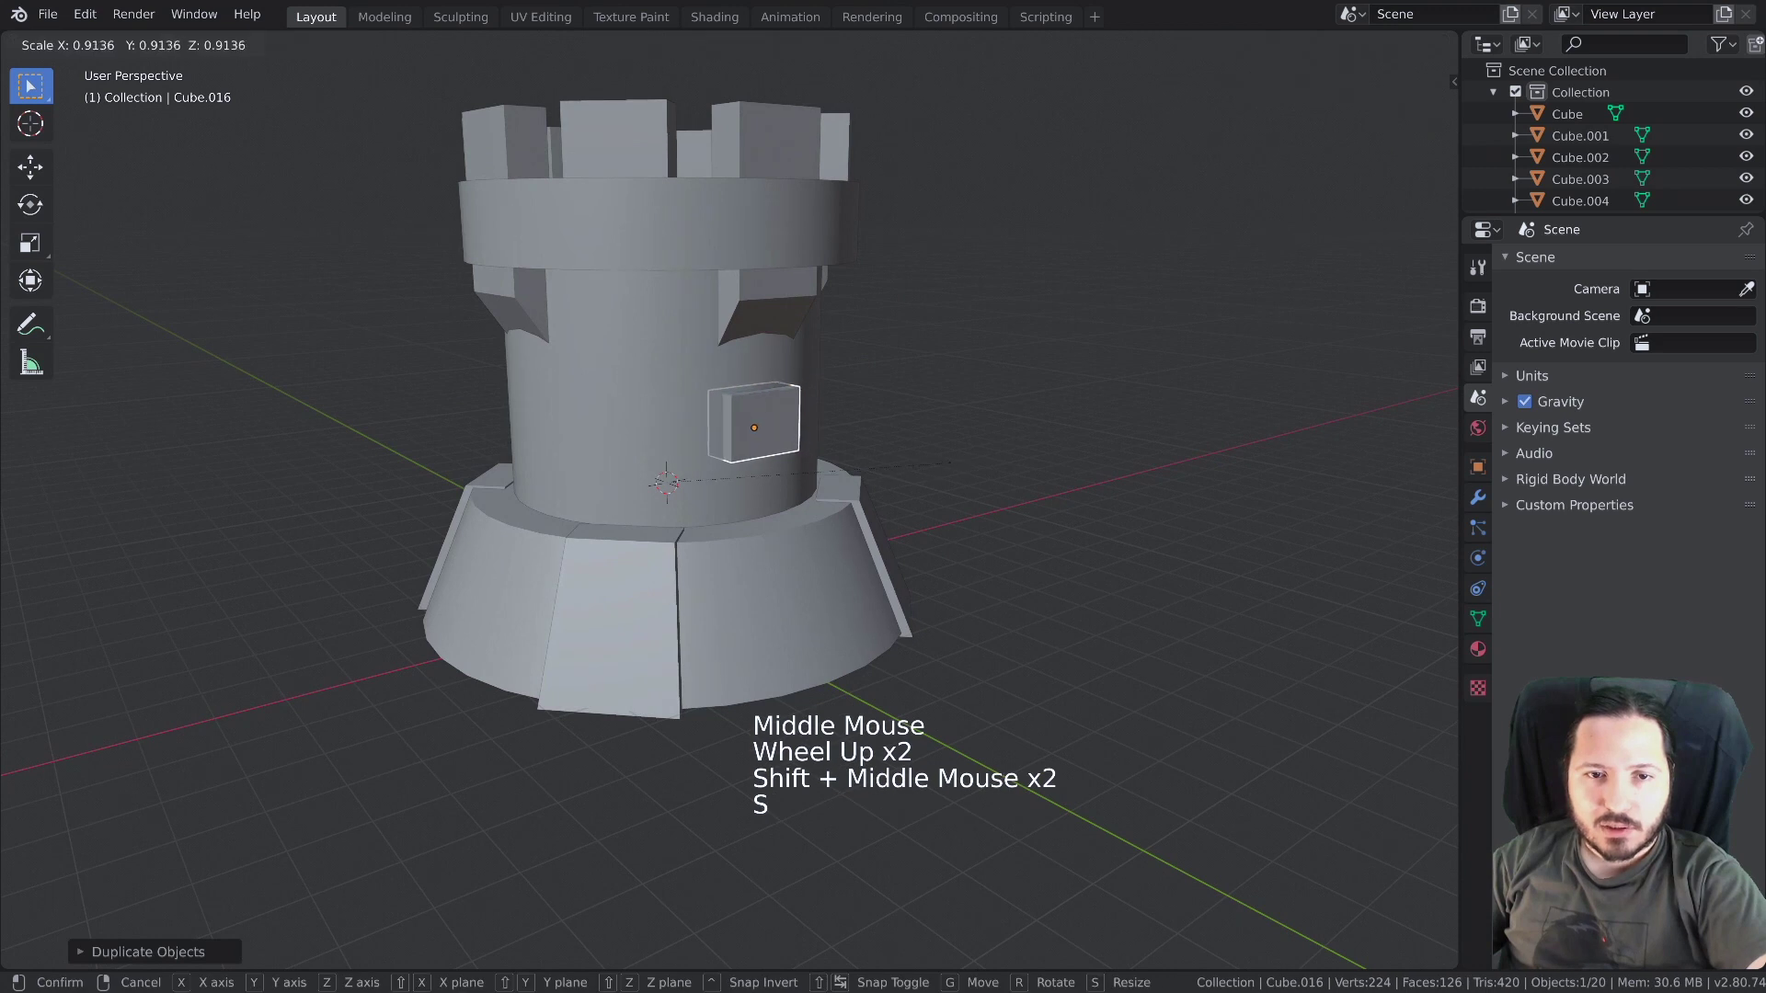
pyautogui.press('.')
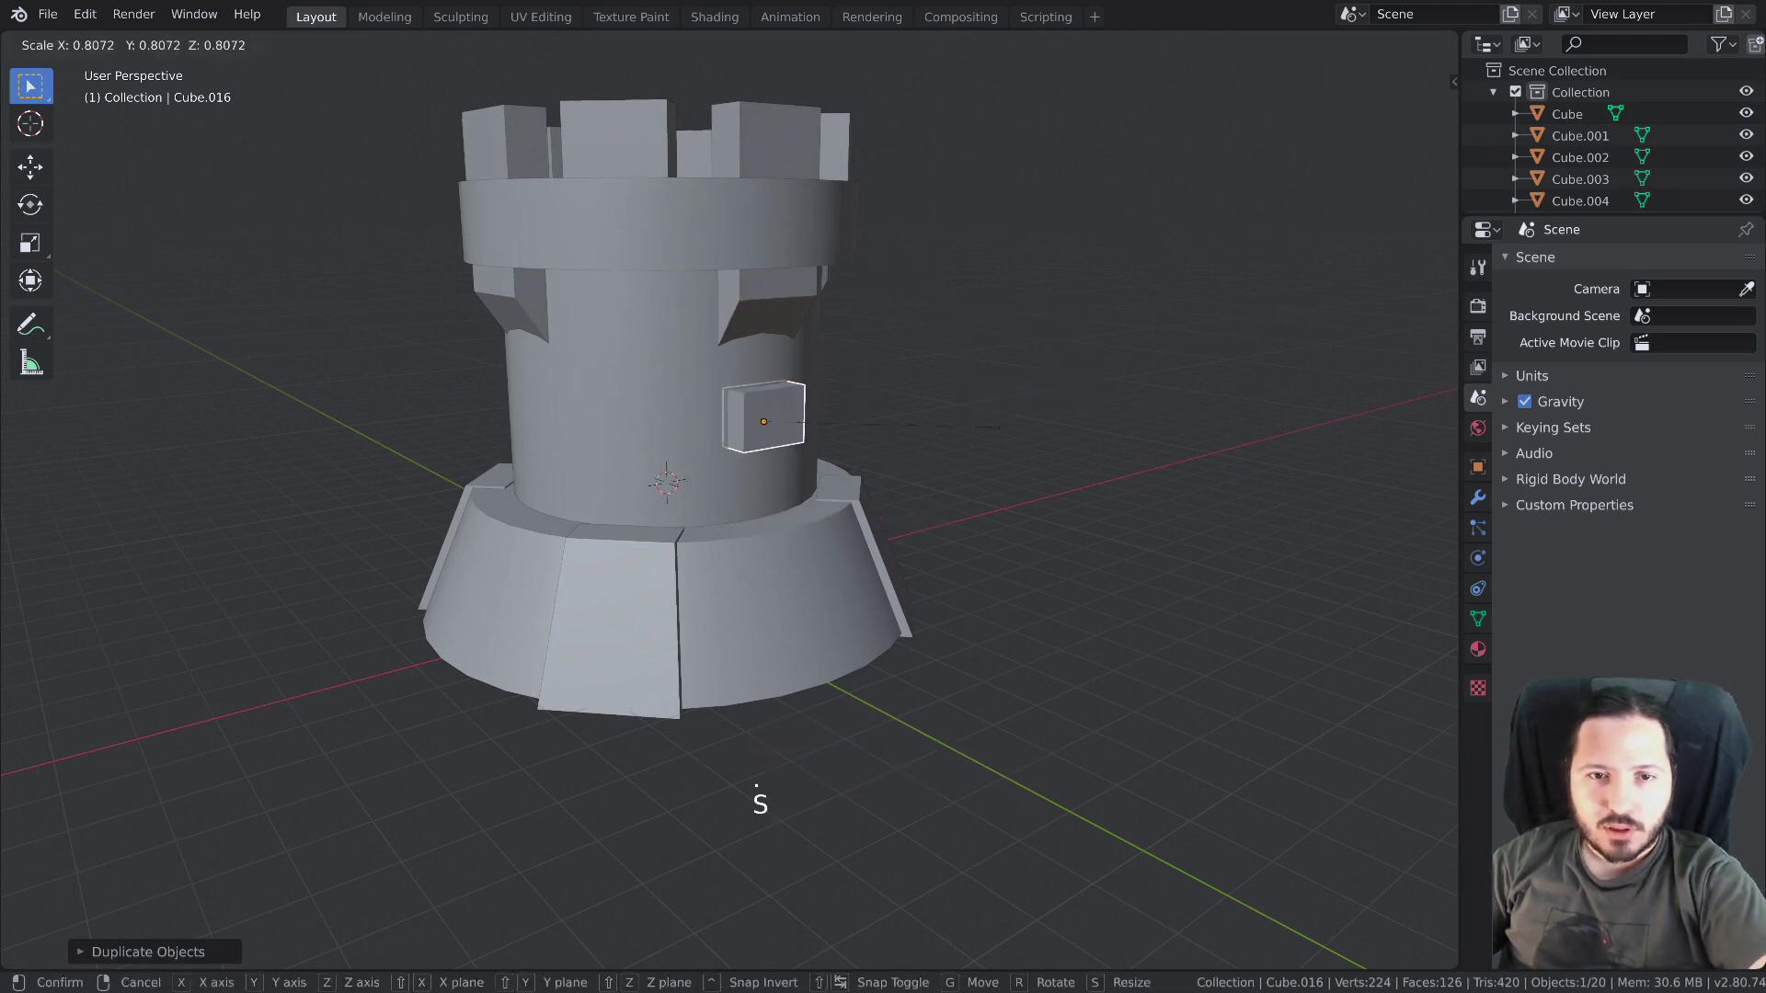
pyautogui.middleClick(940, 427)
pyautogui.press('s')
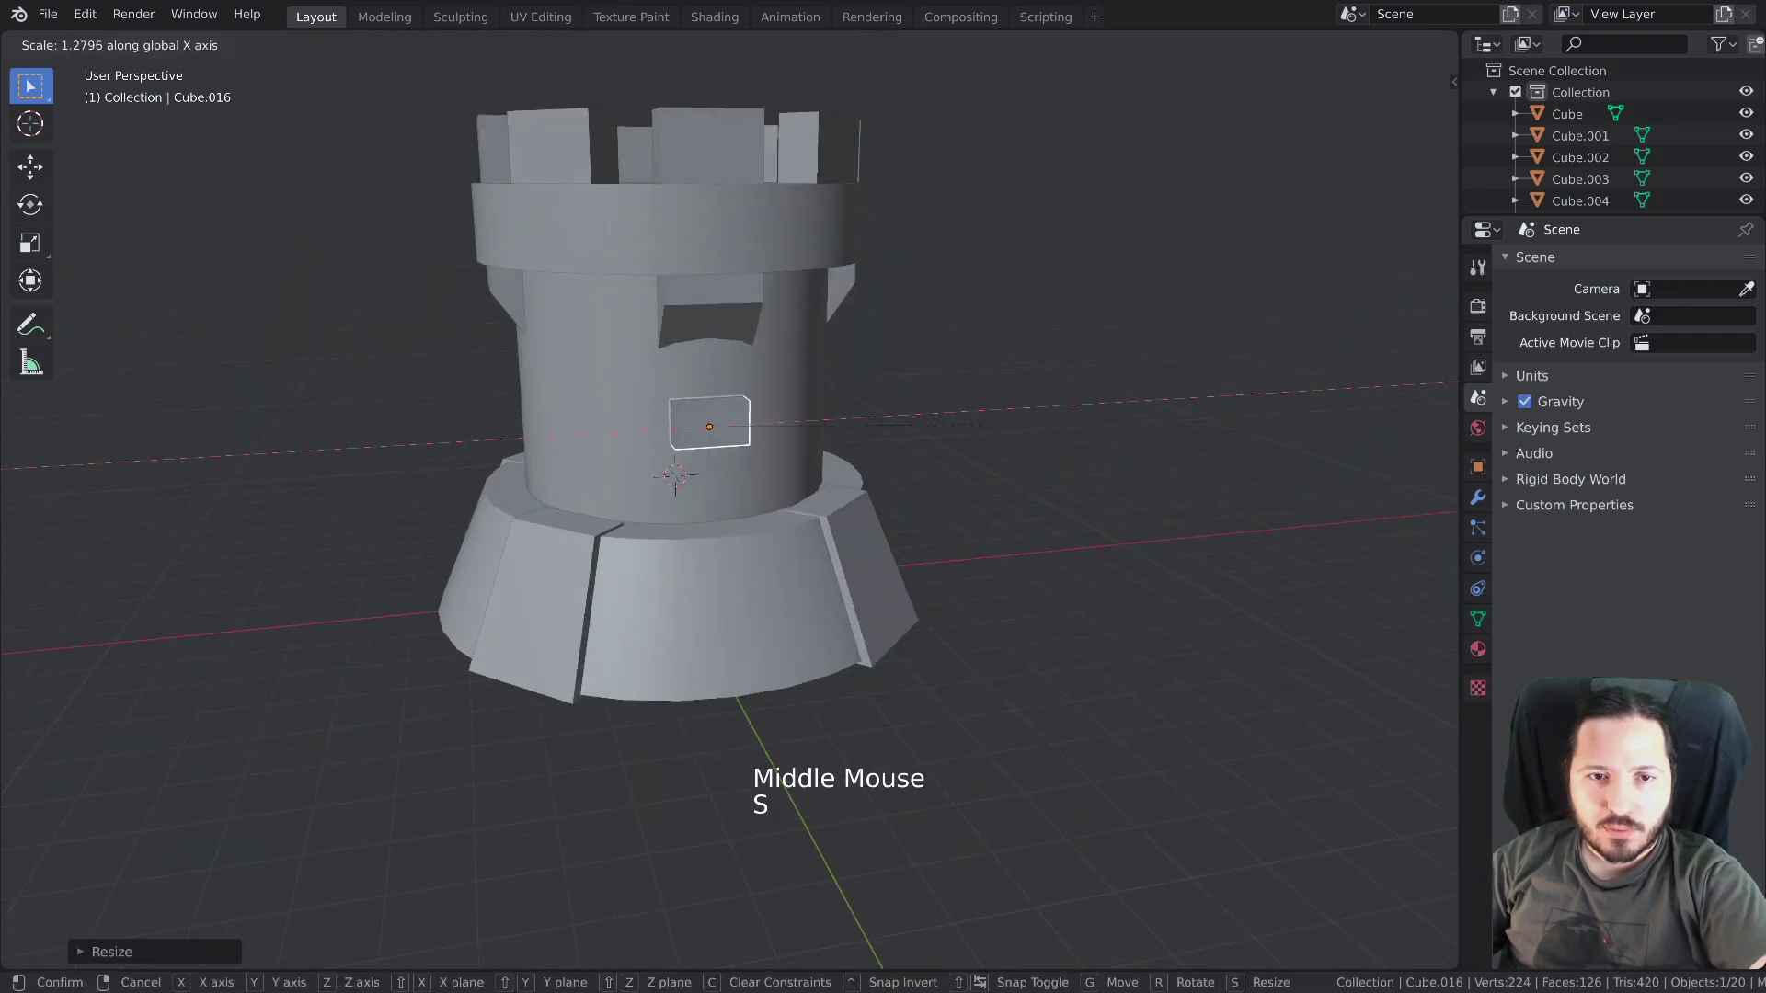
pyautogui.middleClick(901, 441)
pyautogui.press('g')
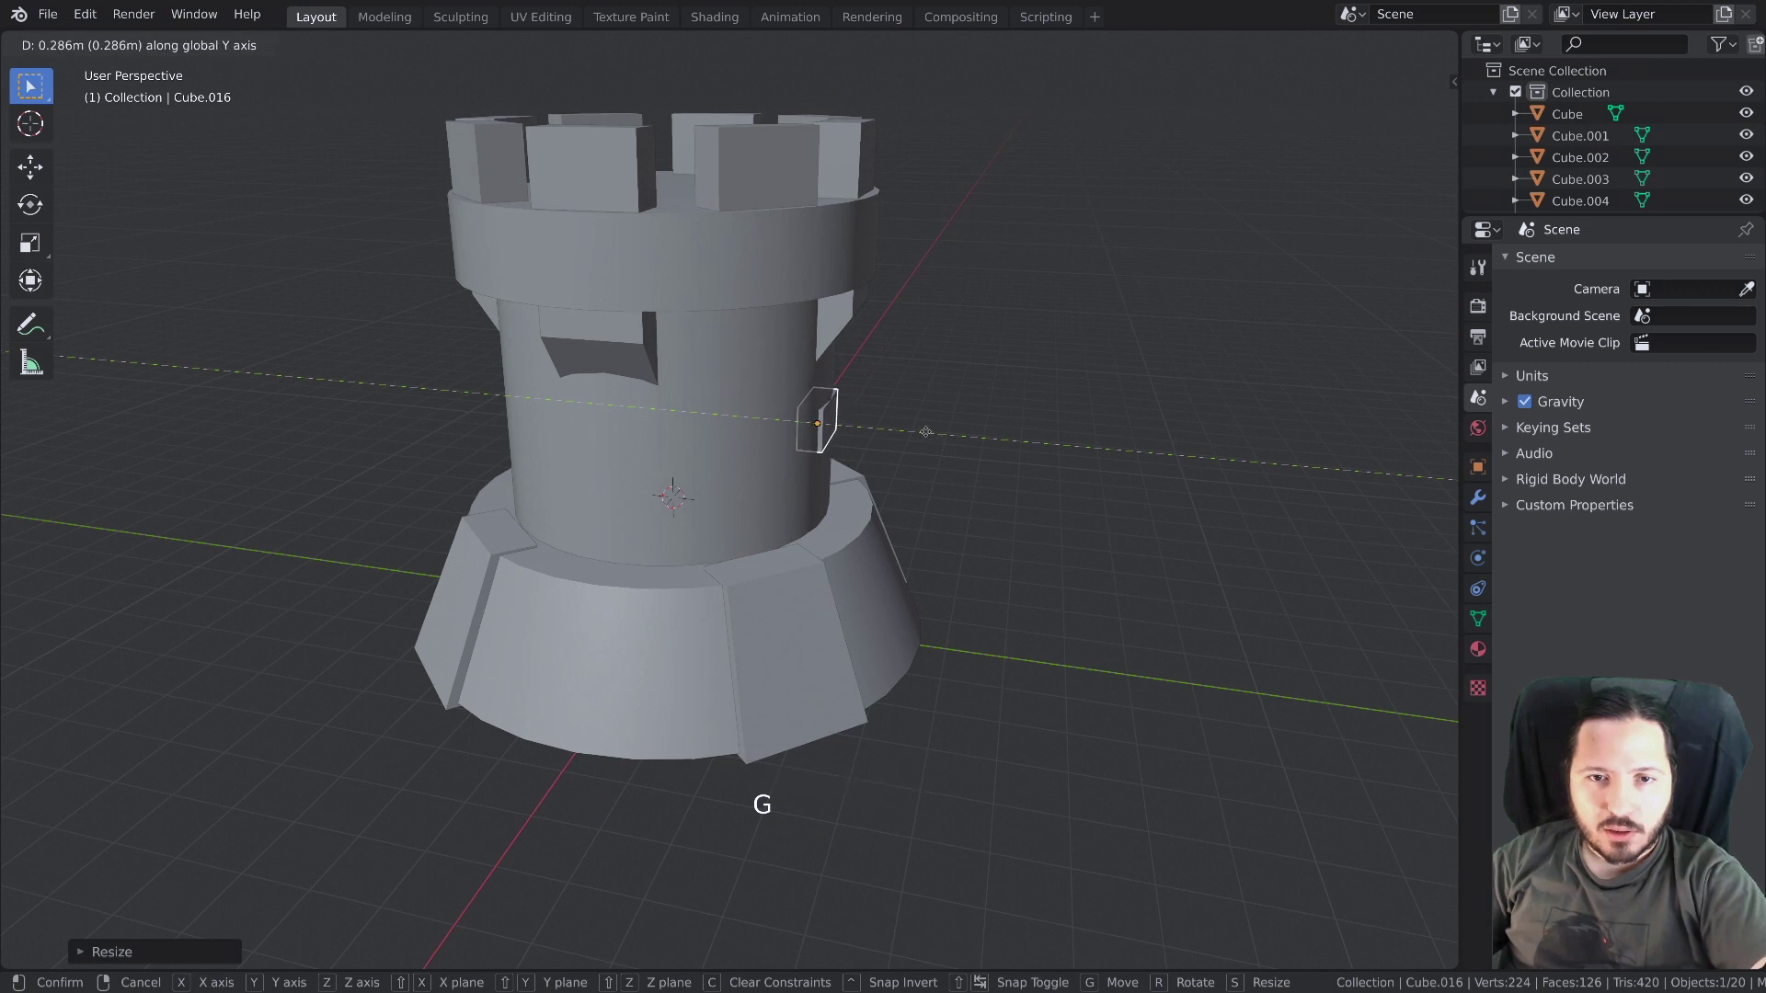
pyautogui.middleClick(913, 454)
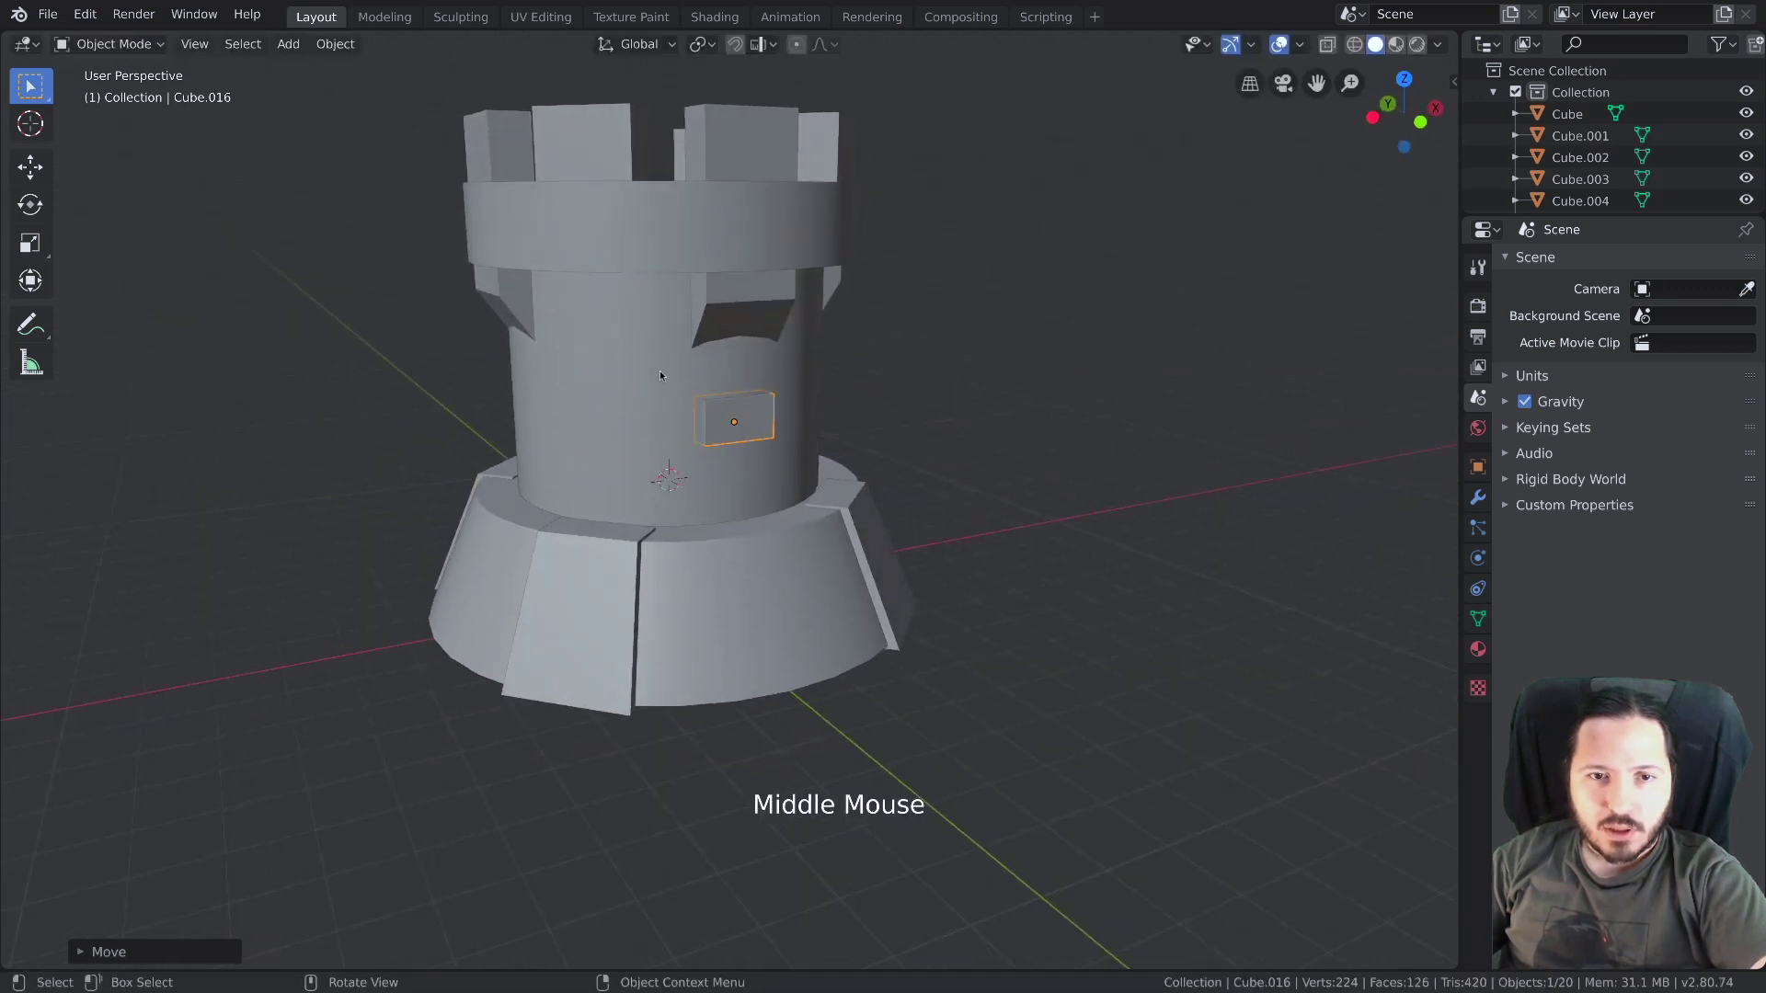
# Make a linked copy of the brick, lower it on the wall and rotate it into place
pyautogui.click(659, 372)
pyautogui.press('shift+s')
pyautogui.click(740, 433)
pyautogui.middleClick(813, 447)
pyautogui.press('alt+d')
pyautogui.middleClick(816, 448)
pyautogui.press('r')
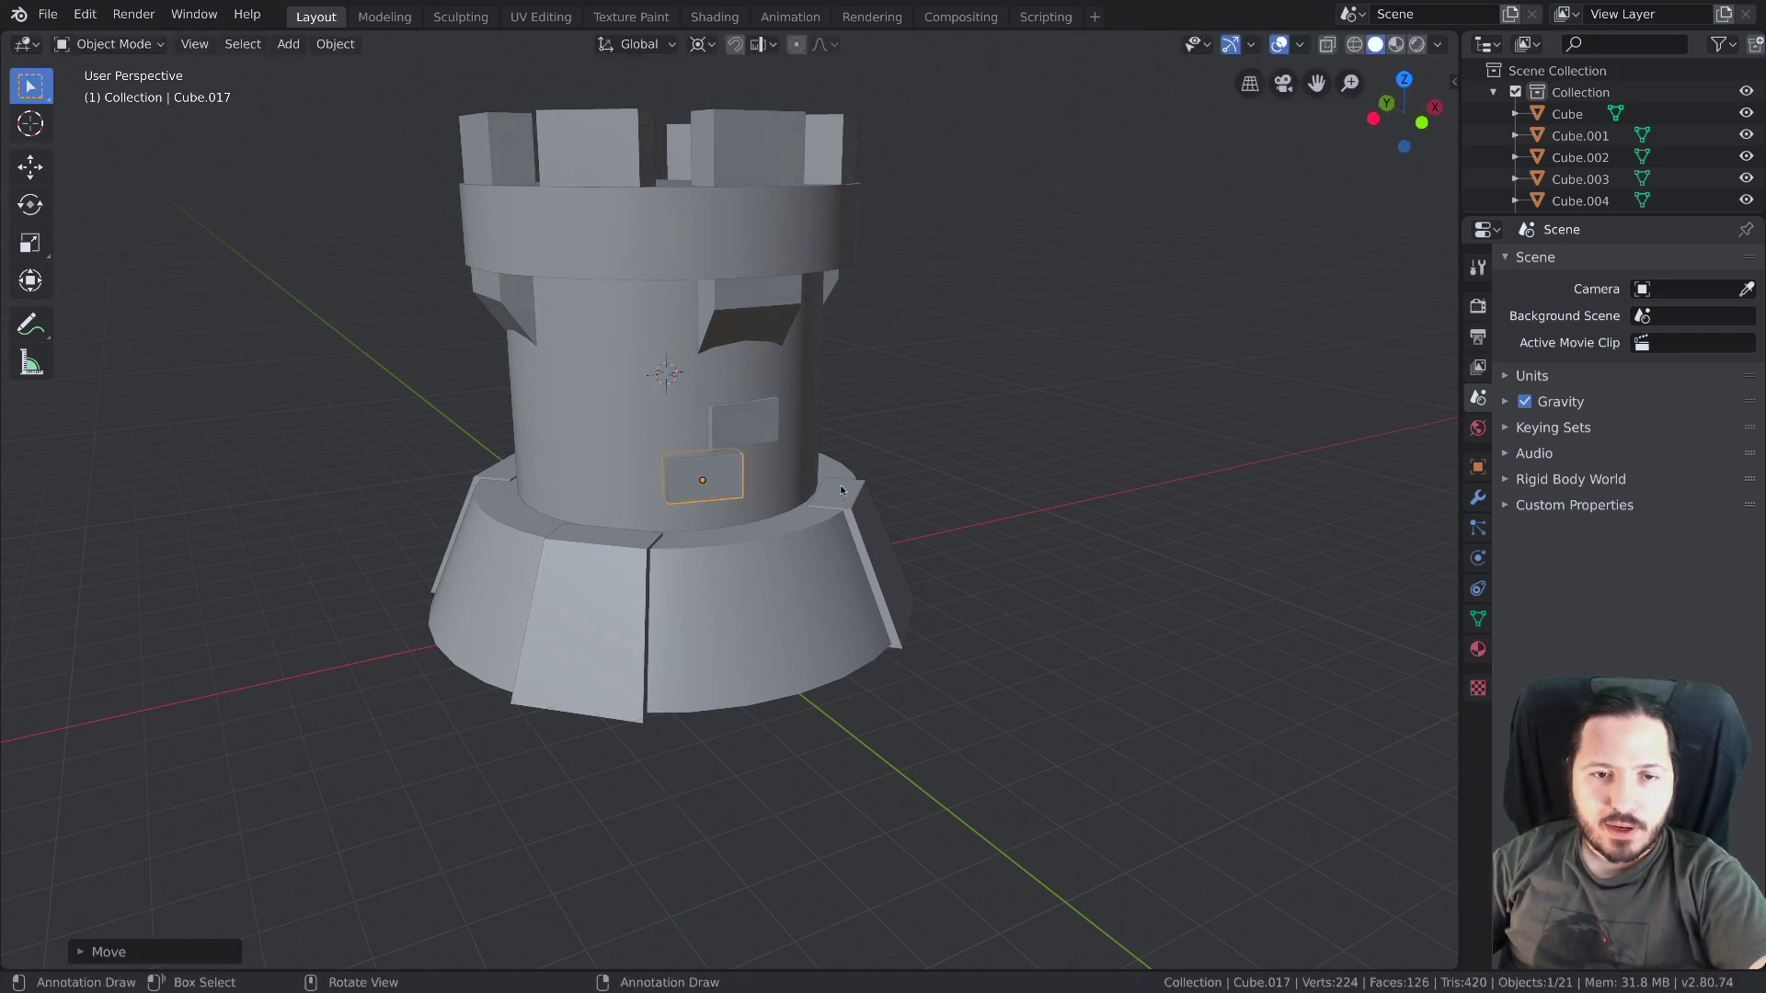
# Make a linked copy of the brick, turn it around the tower and set it at a new height
pyautogui.press('alt+d')
pyautogui.press('r')
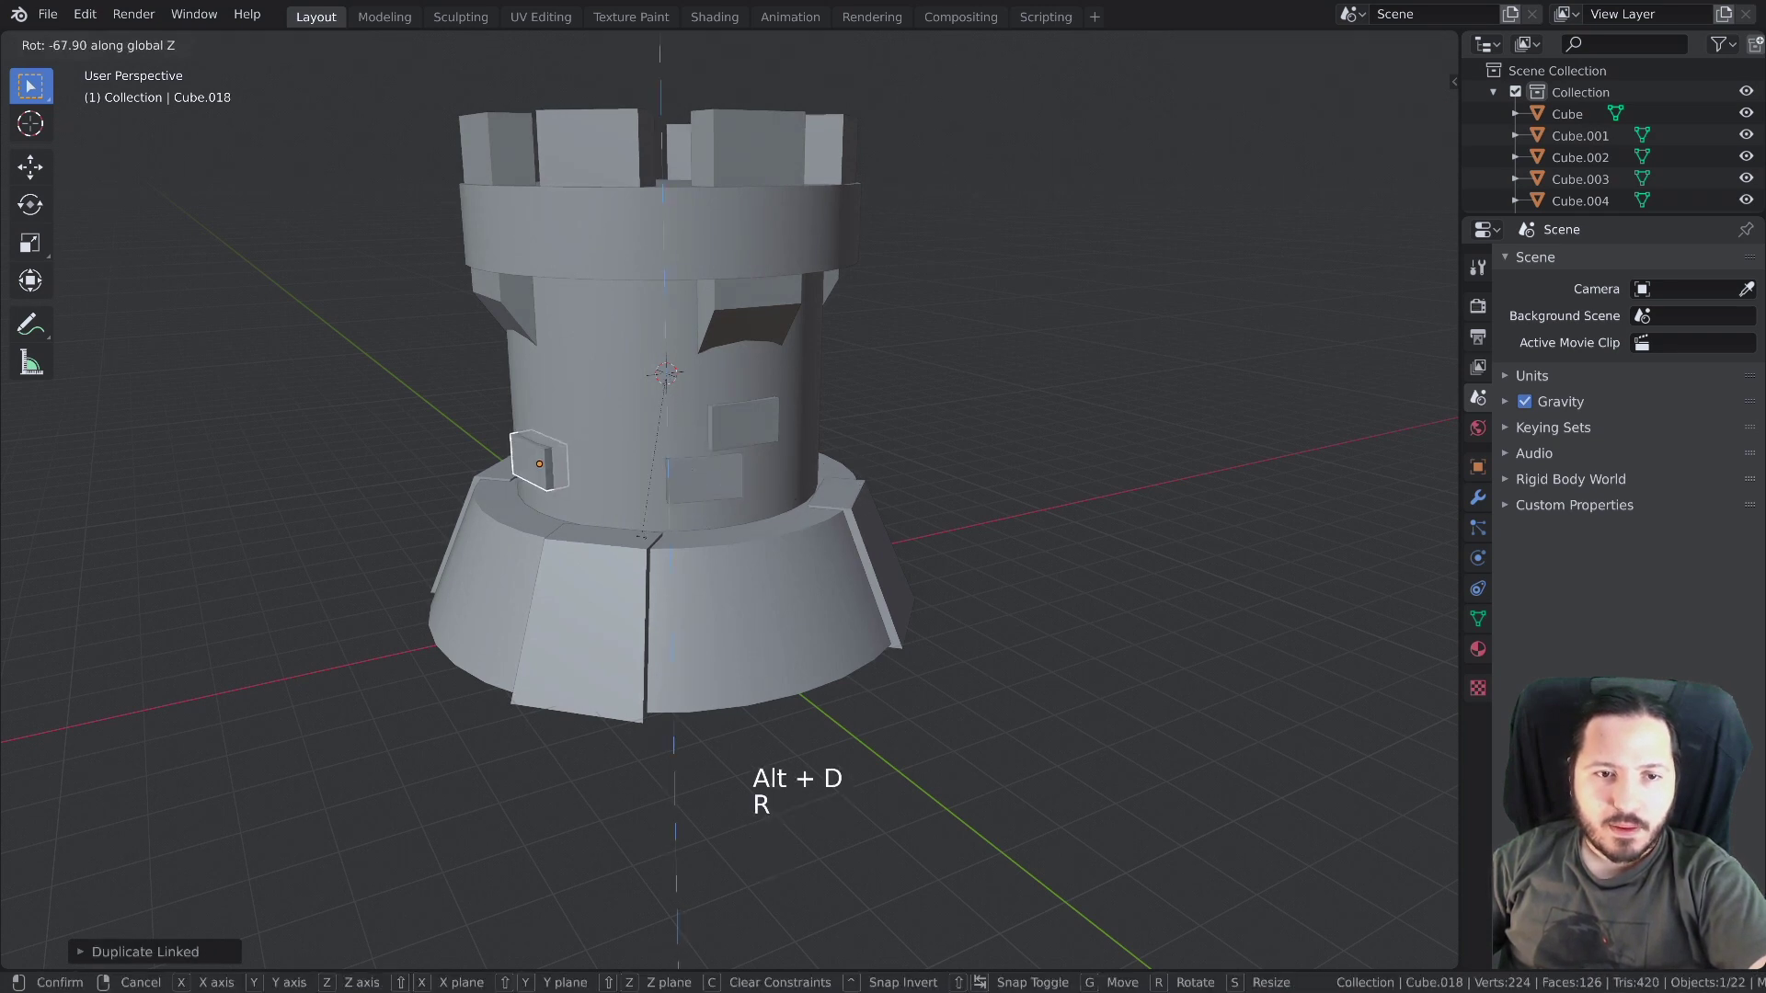
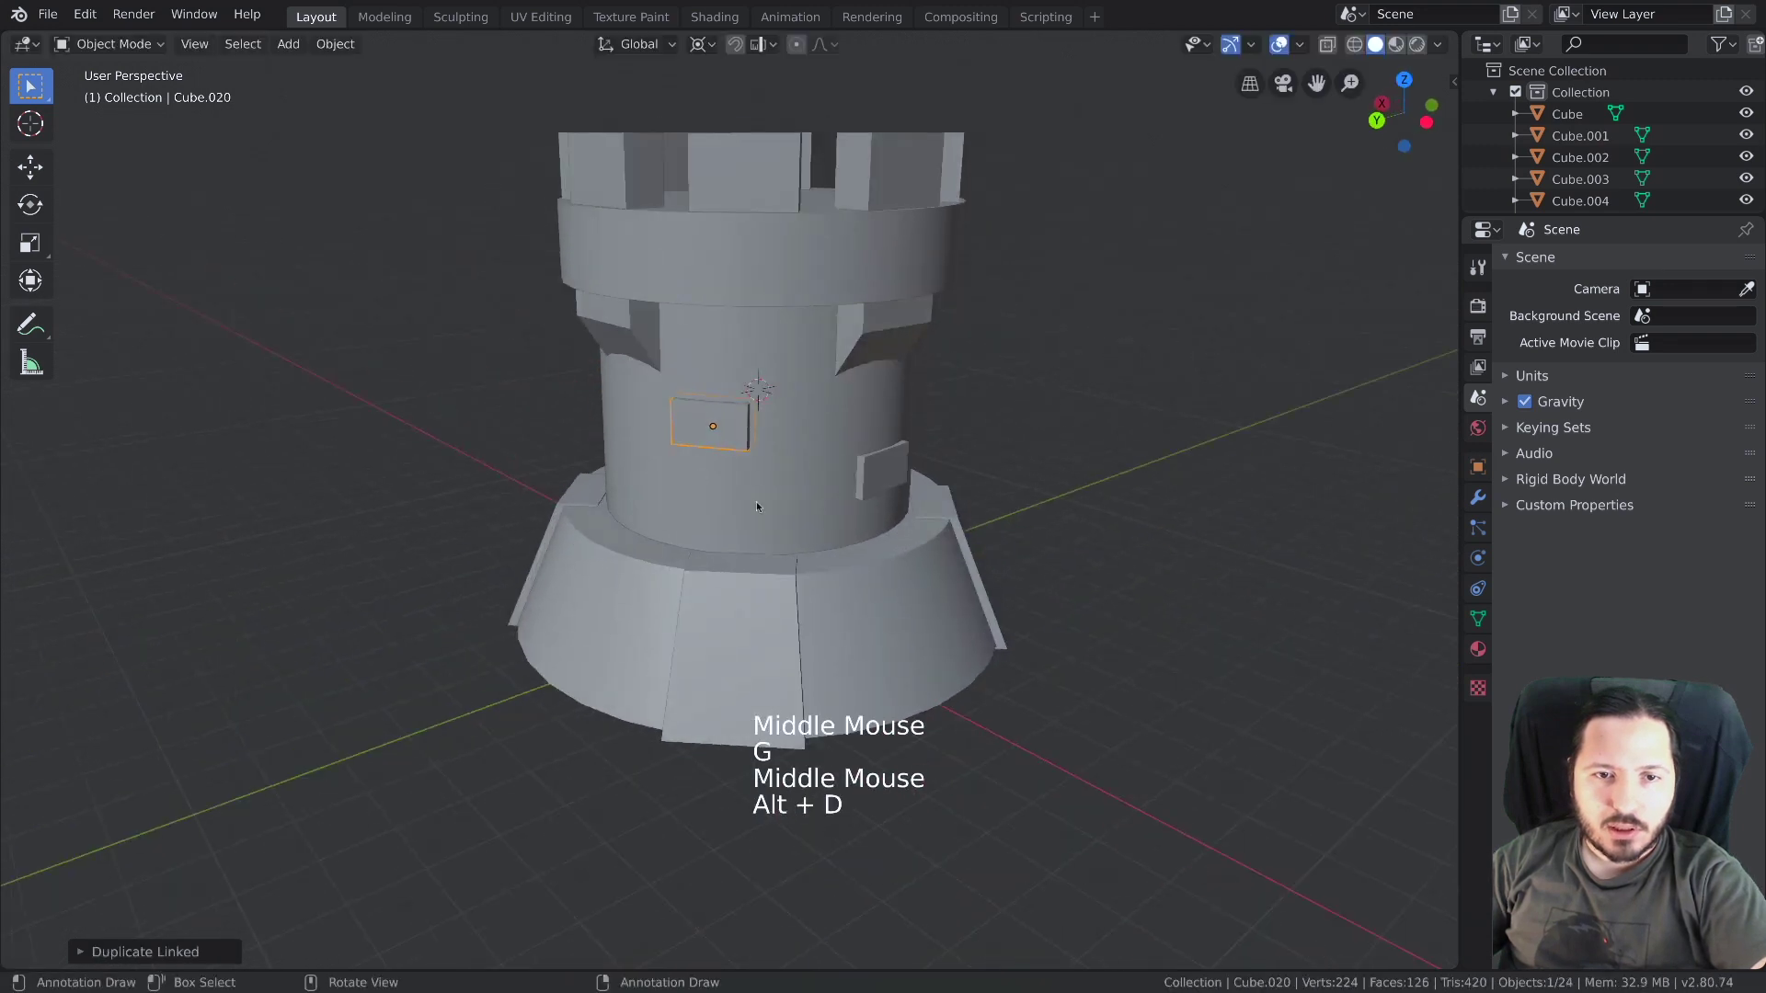
pyautogui.press('r')
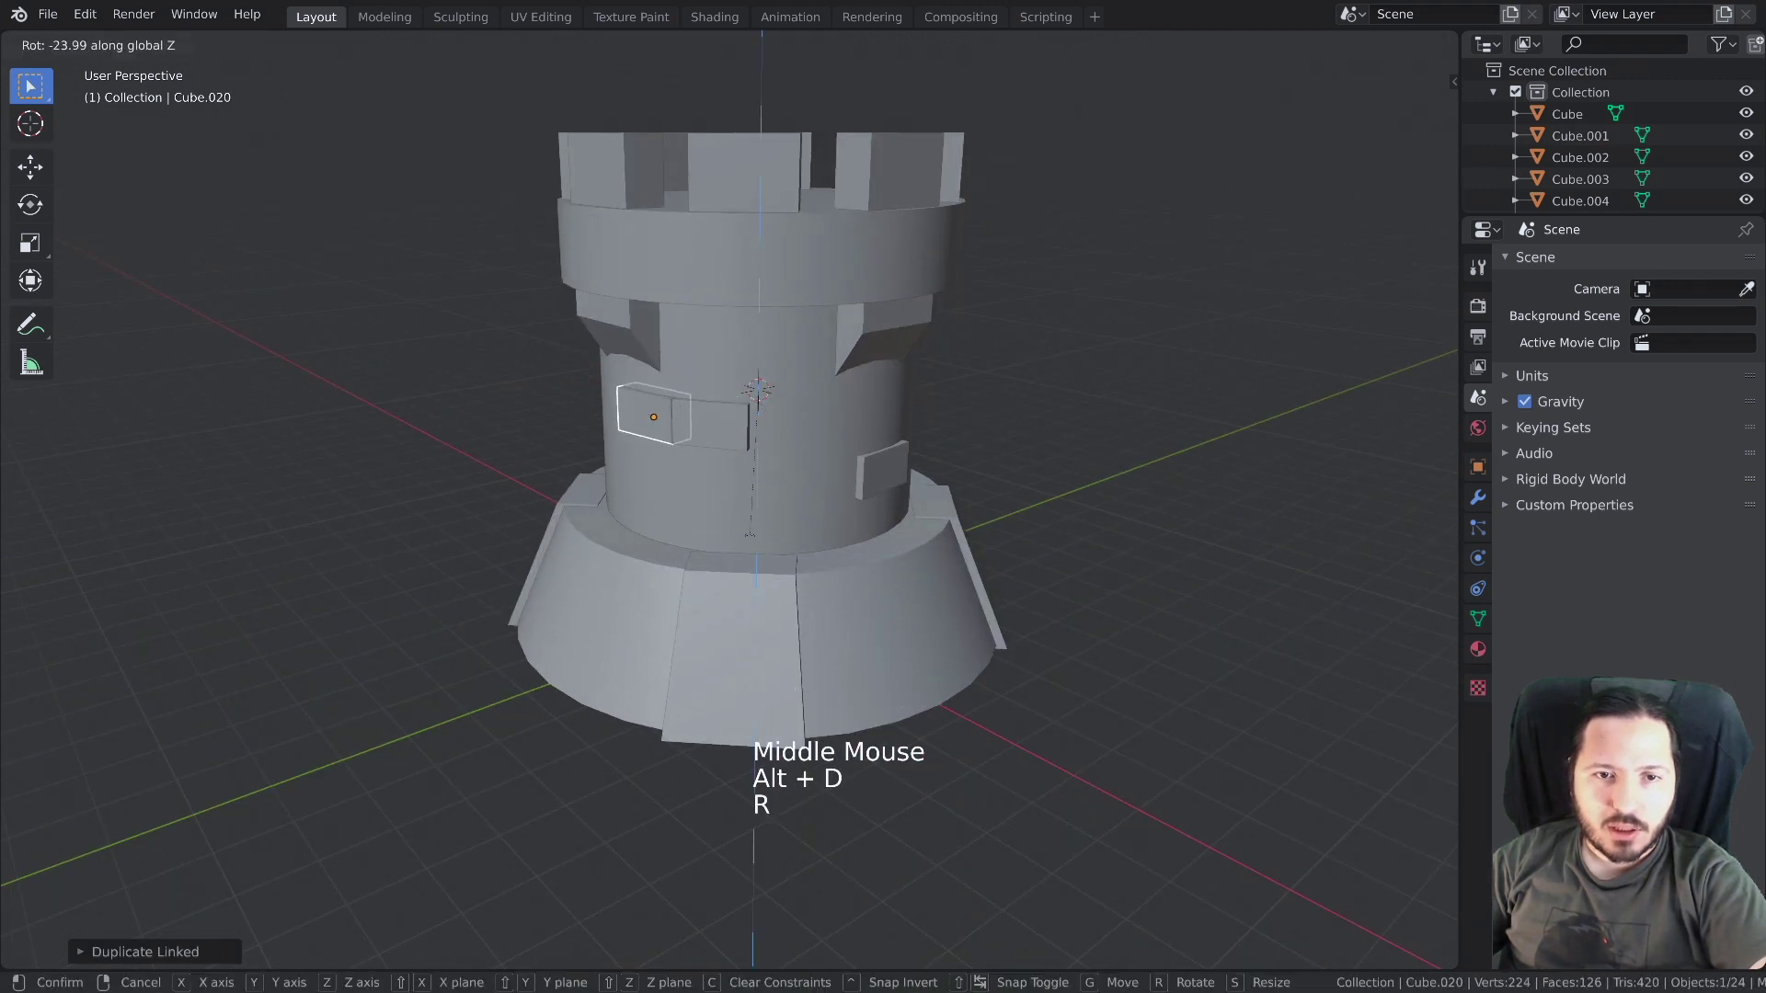
pyautogui.press('g')
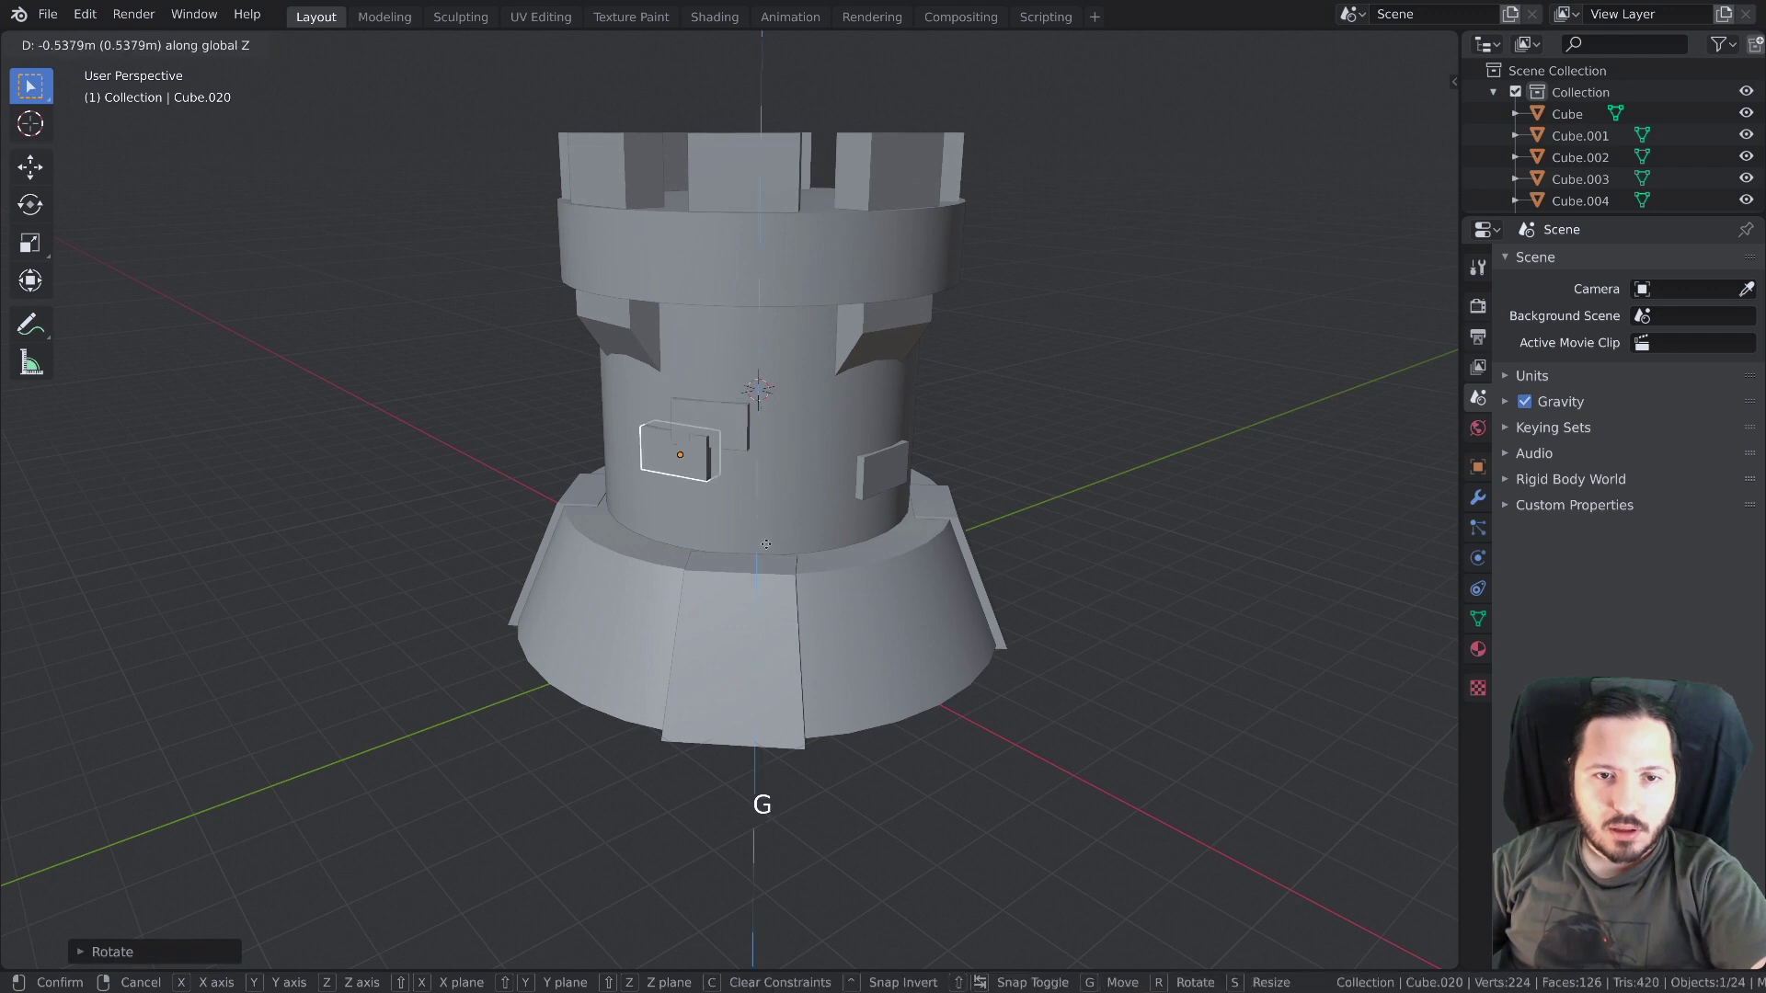
pyautogui.press('alt+a')
# Select two more bricks and add linked copies rotated around the tower's axis
pyautogui.middleClick(749, 510)
pyautogui.click(844, 432)
pyautogui.middleClick(926, 482)
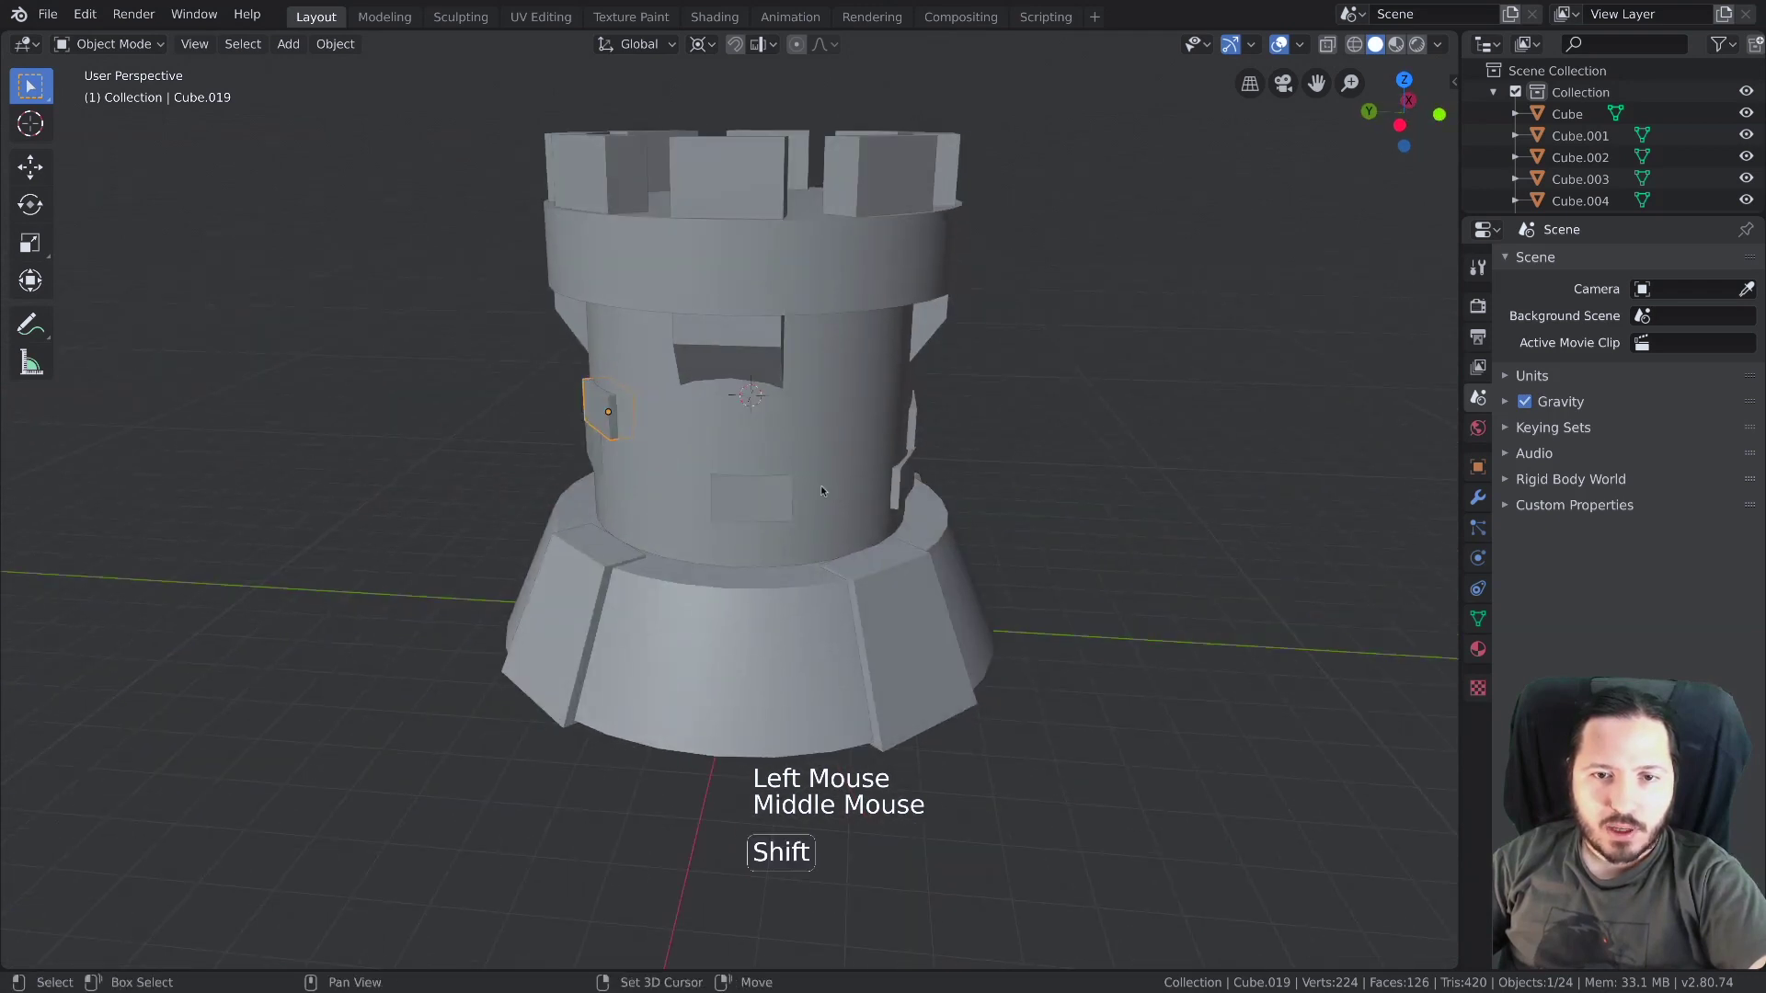
pyautogui.click(754, 504)
pyautogui.middleClick(781, 504)
pyautogui.press('alt+d')
pyautogui.press('r')
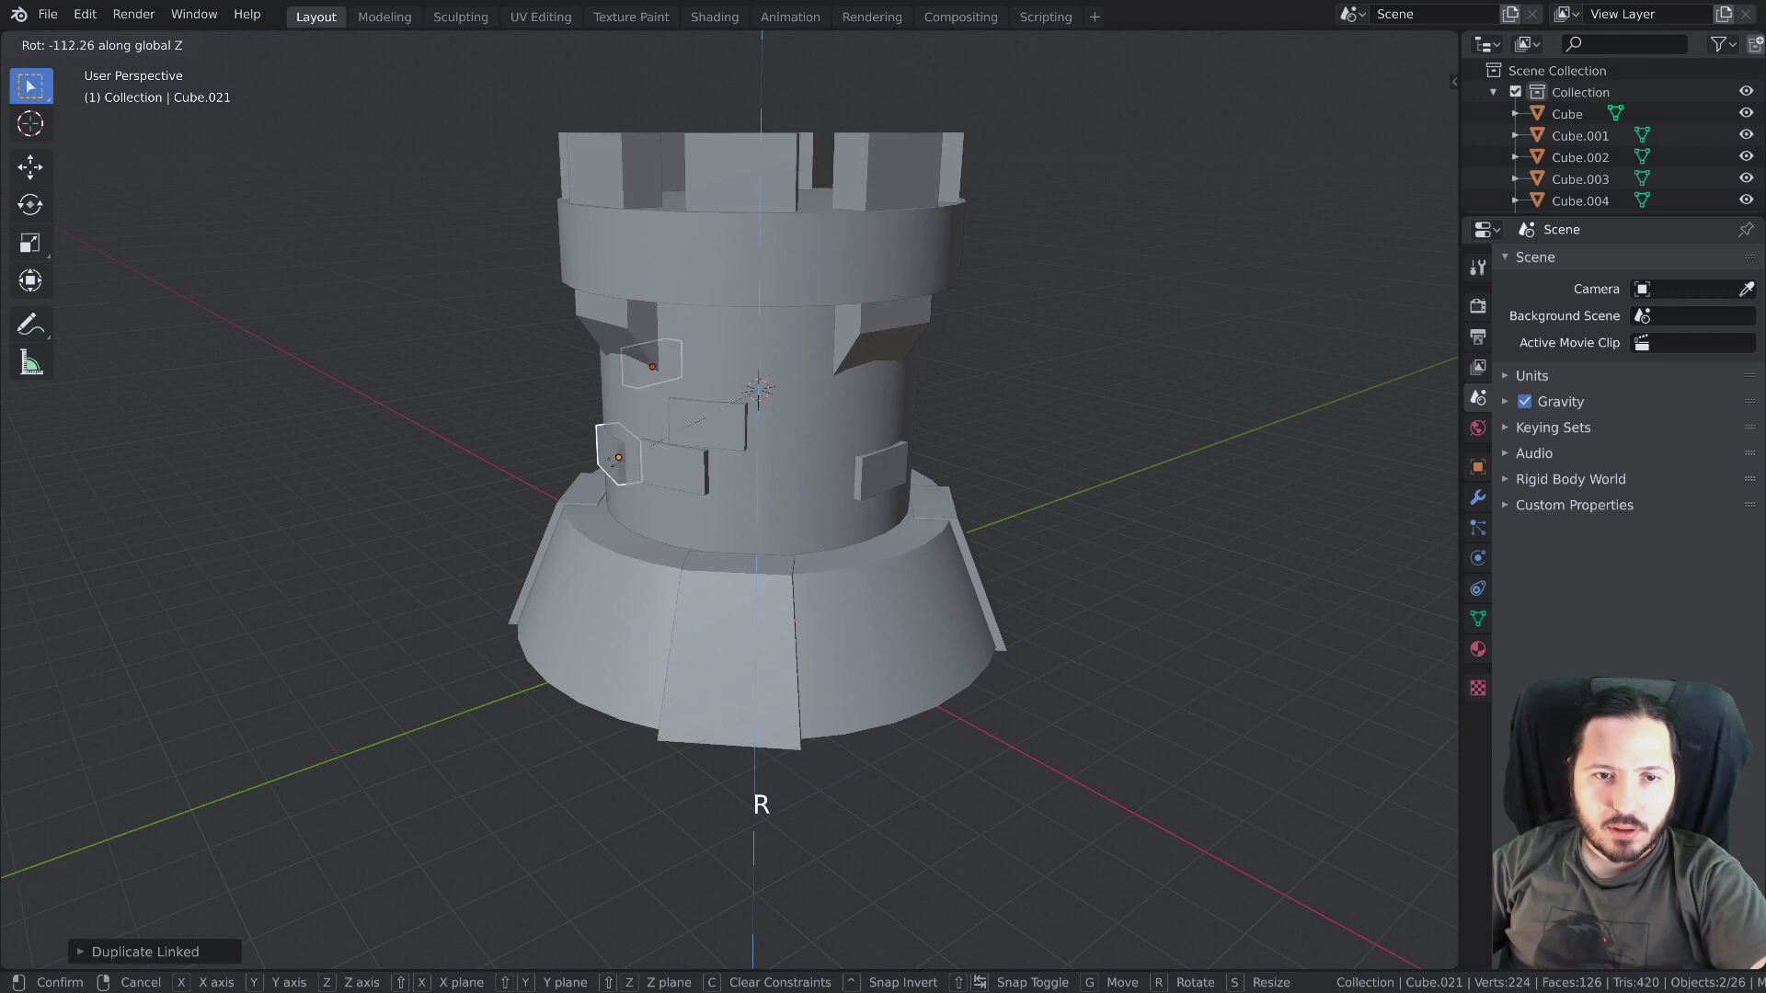
# Shift single bricks vertically and rotate them around the wall to stagger the pattern
pyautogui.middleClick(635, 464)
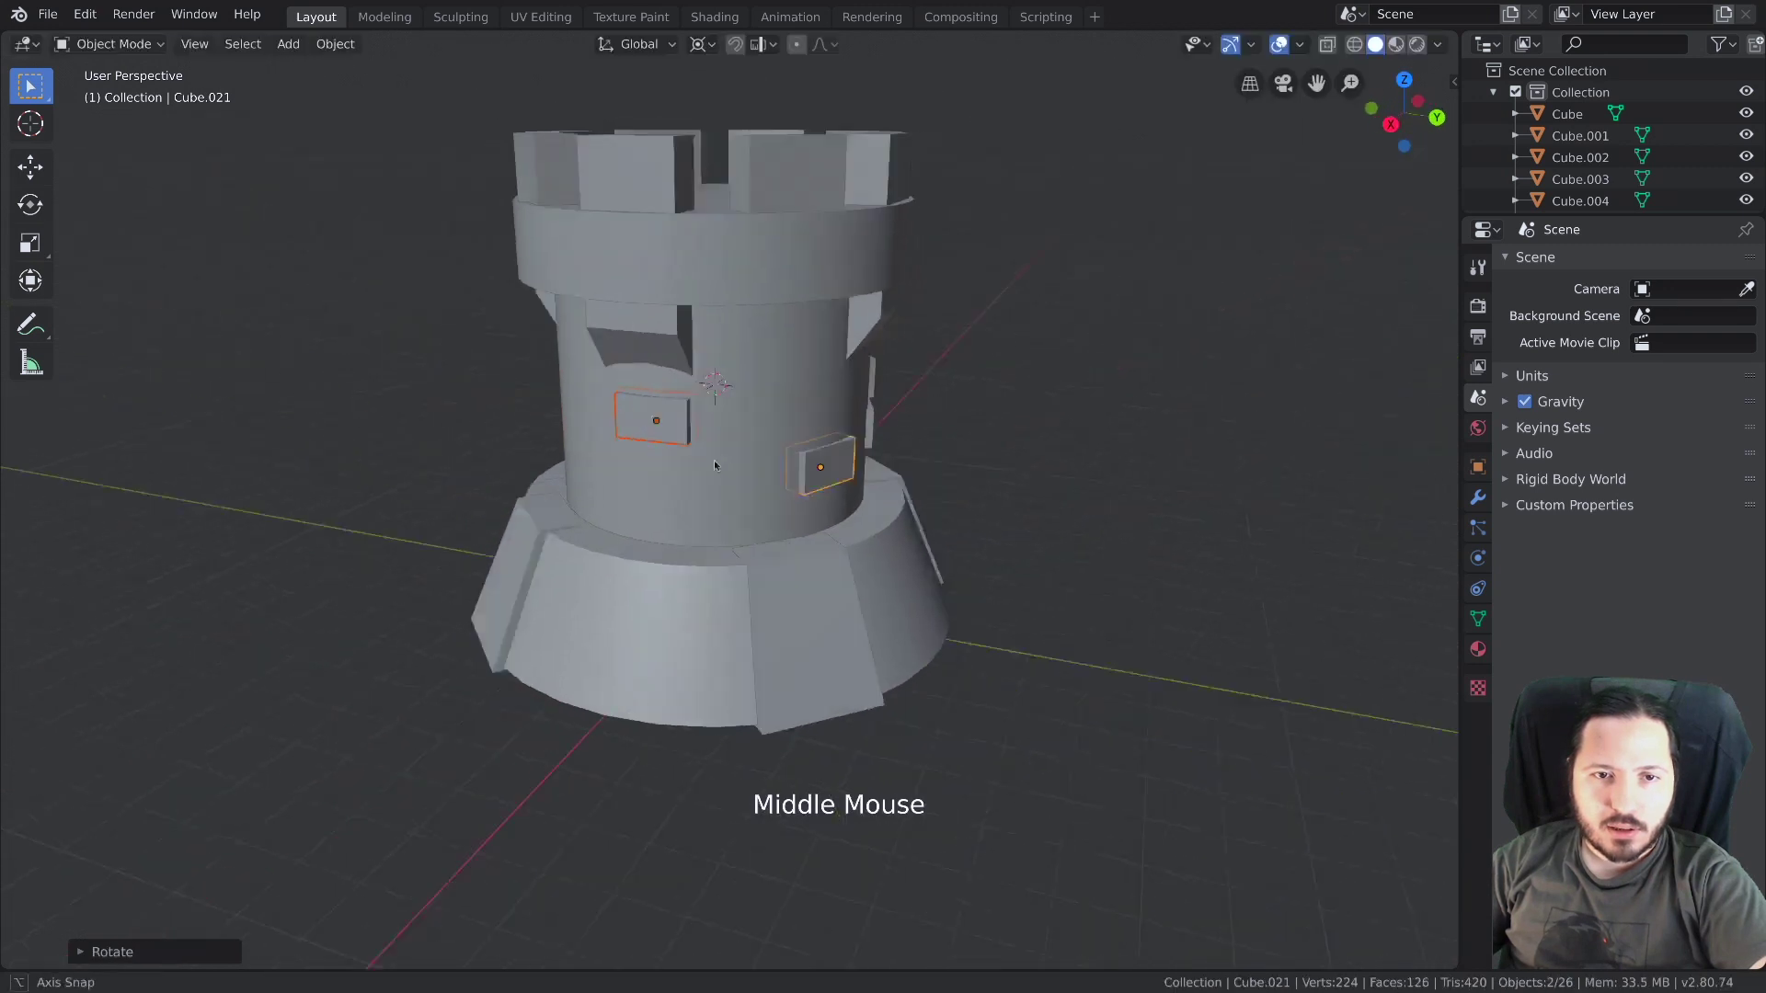
pyautogui.click(704, 433)
pyautogui.press('g')
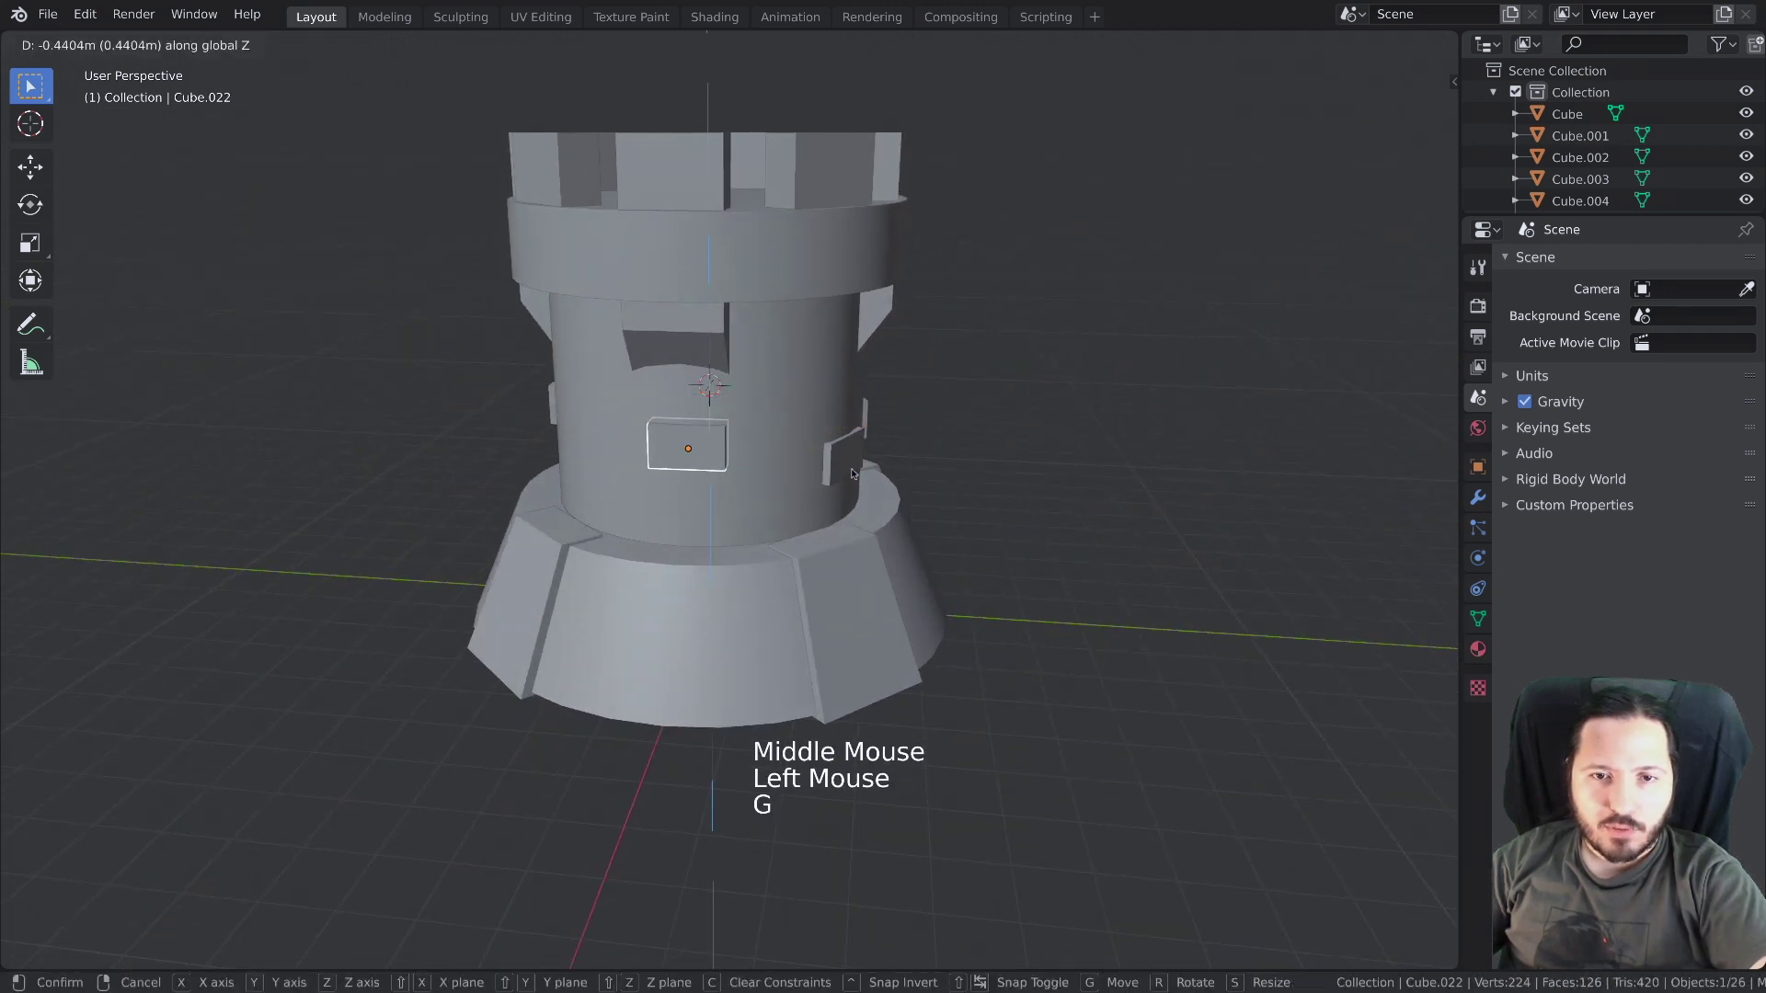
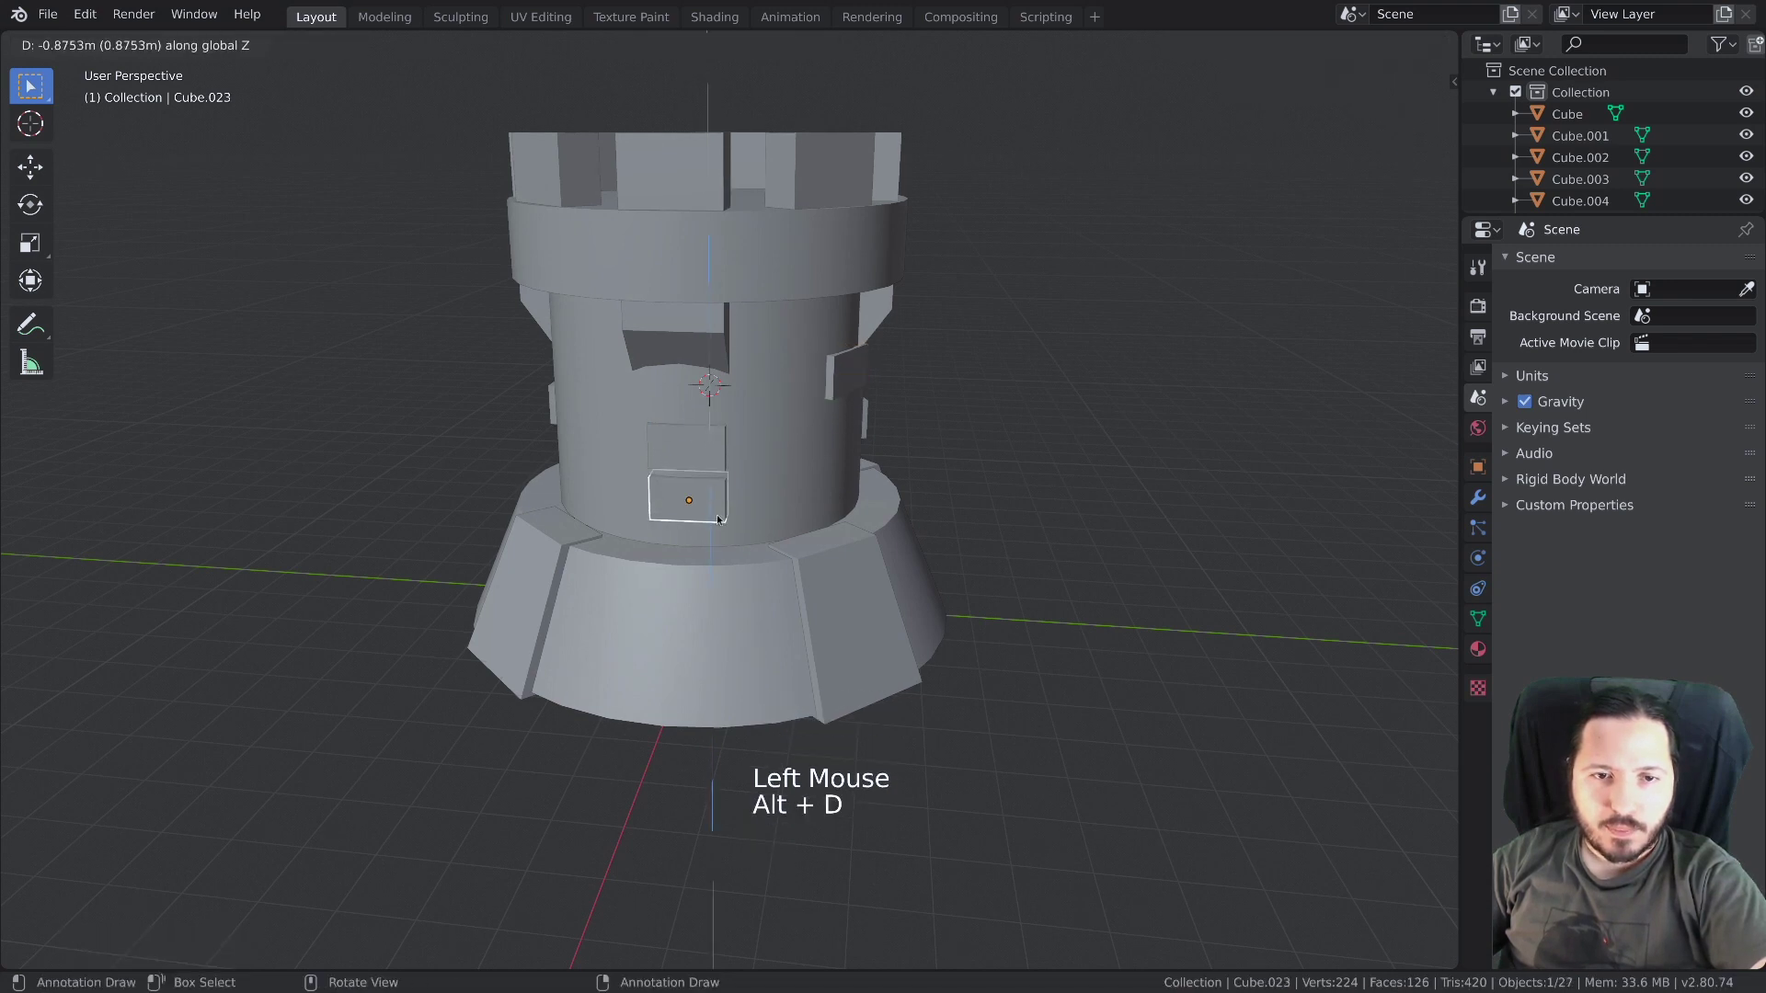
pyautogui.press('r')
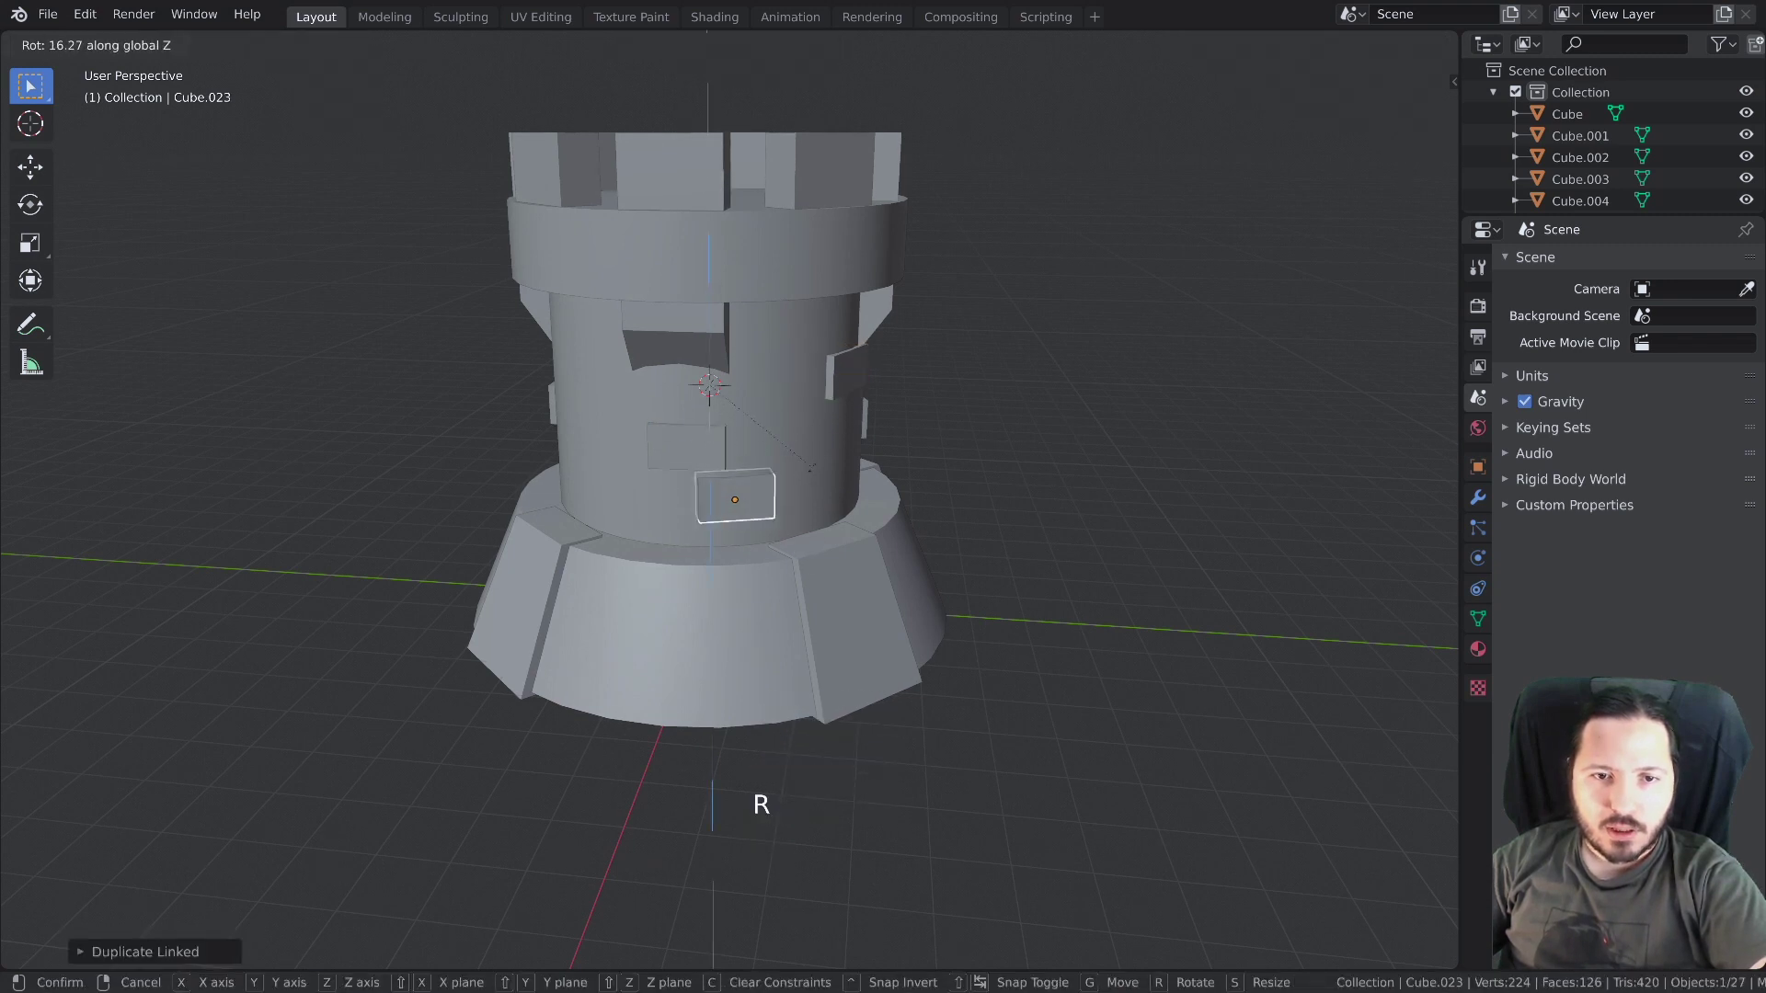
pyautogui.press('alt+a')
pyautogui.middleClick(703, 532)
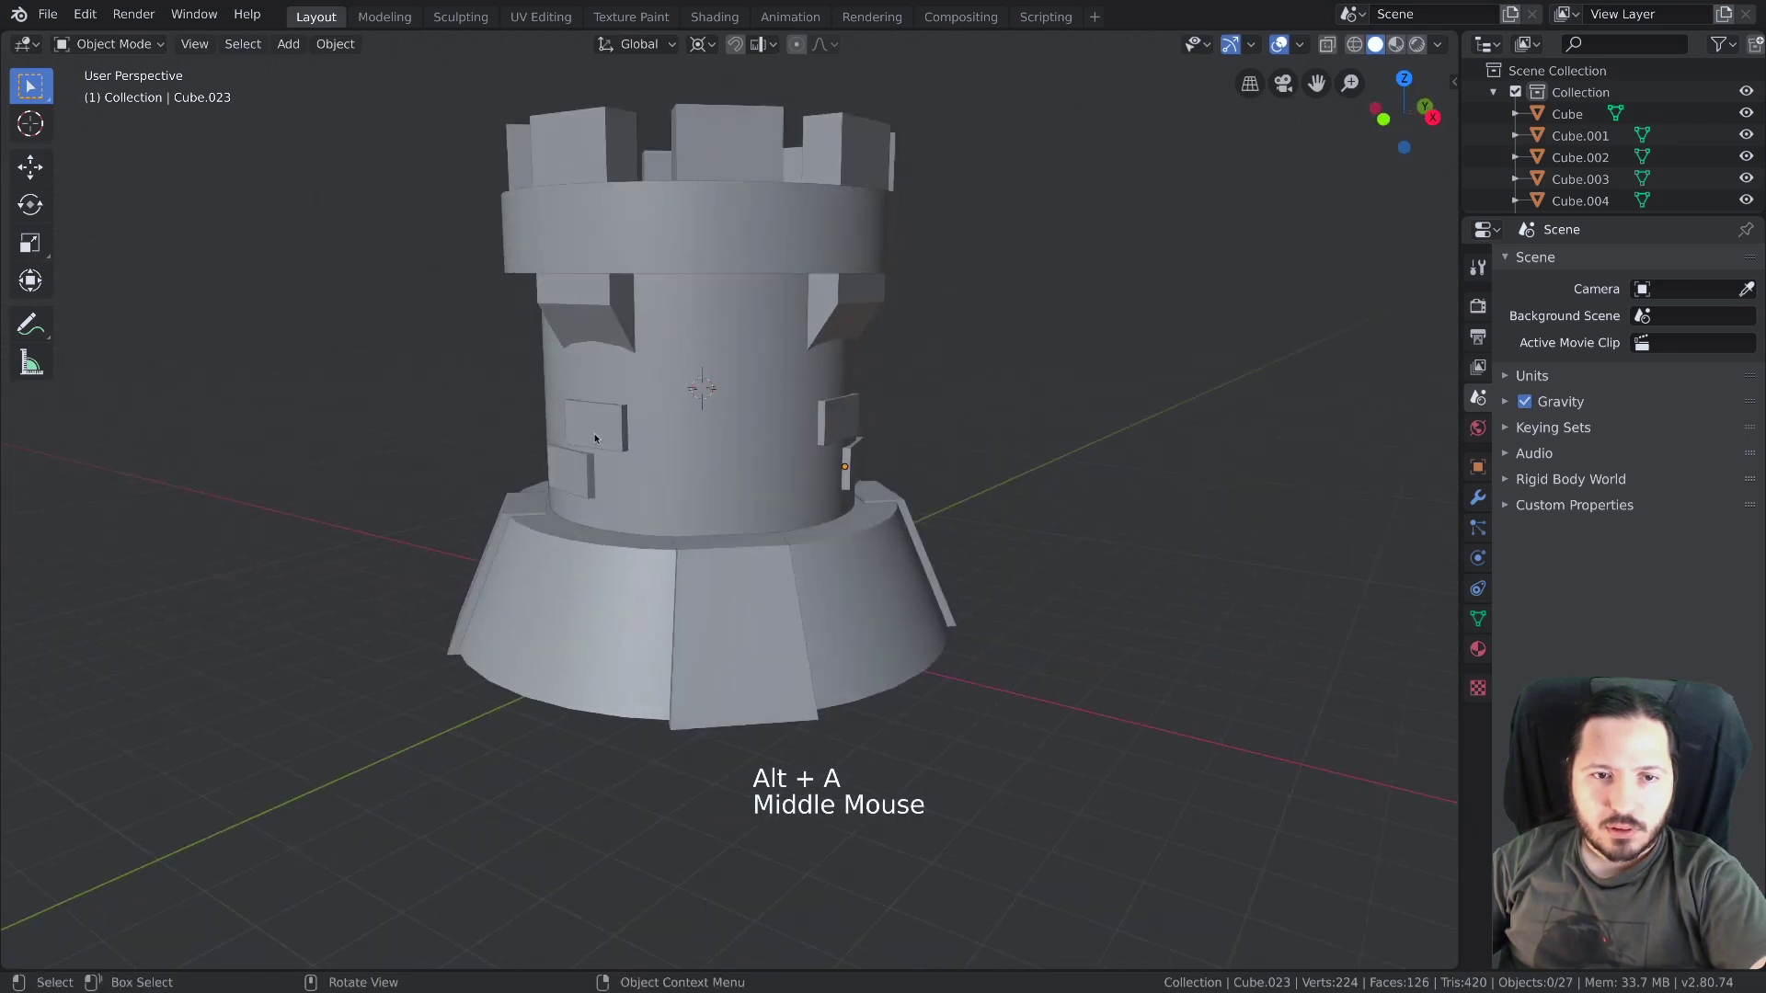
pyautogui.click(570, 471)
pyautogui.middleClick(586, 473)
pyautogui.press('r')
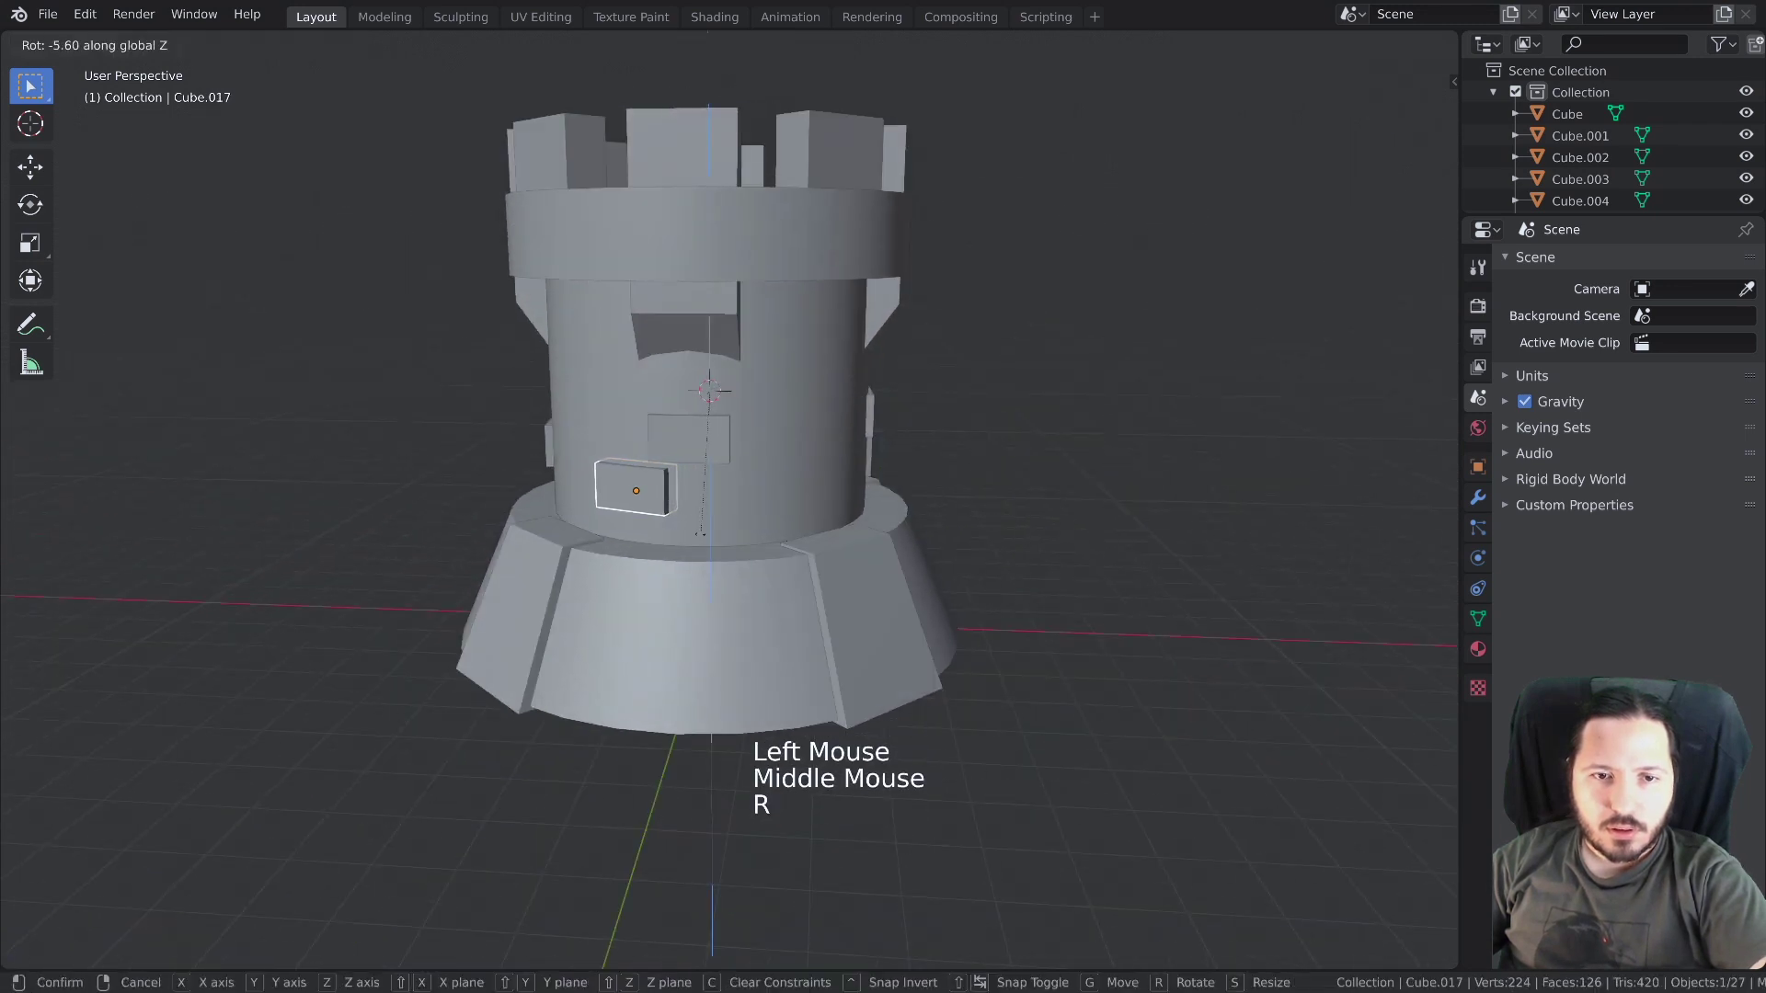
pyautogui.press('alt+a')
# Orbit and zoom around the tower to inspect the bricks, selecting the upper ring
pyautogui.scroll(-3)
pyautogui.middleClick(697, 465)
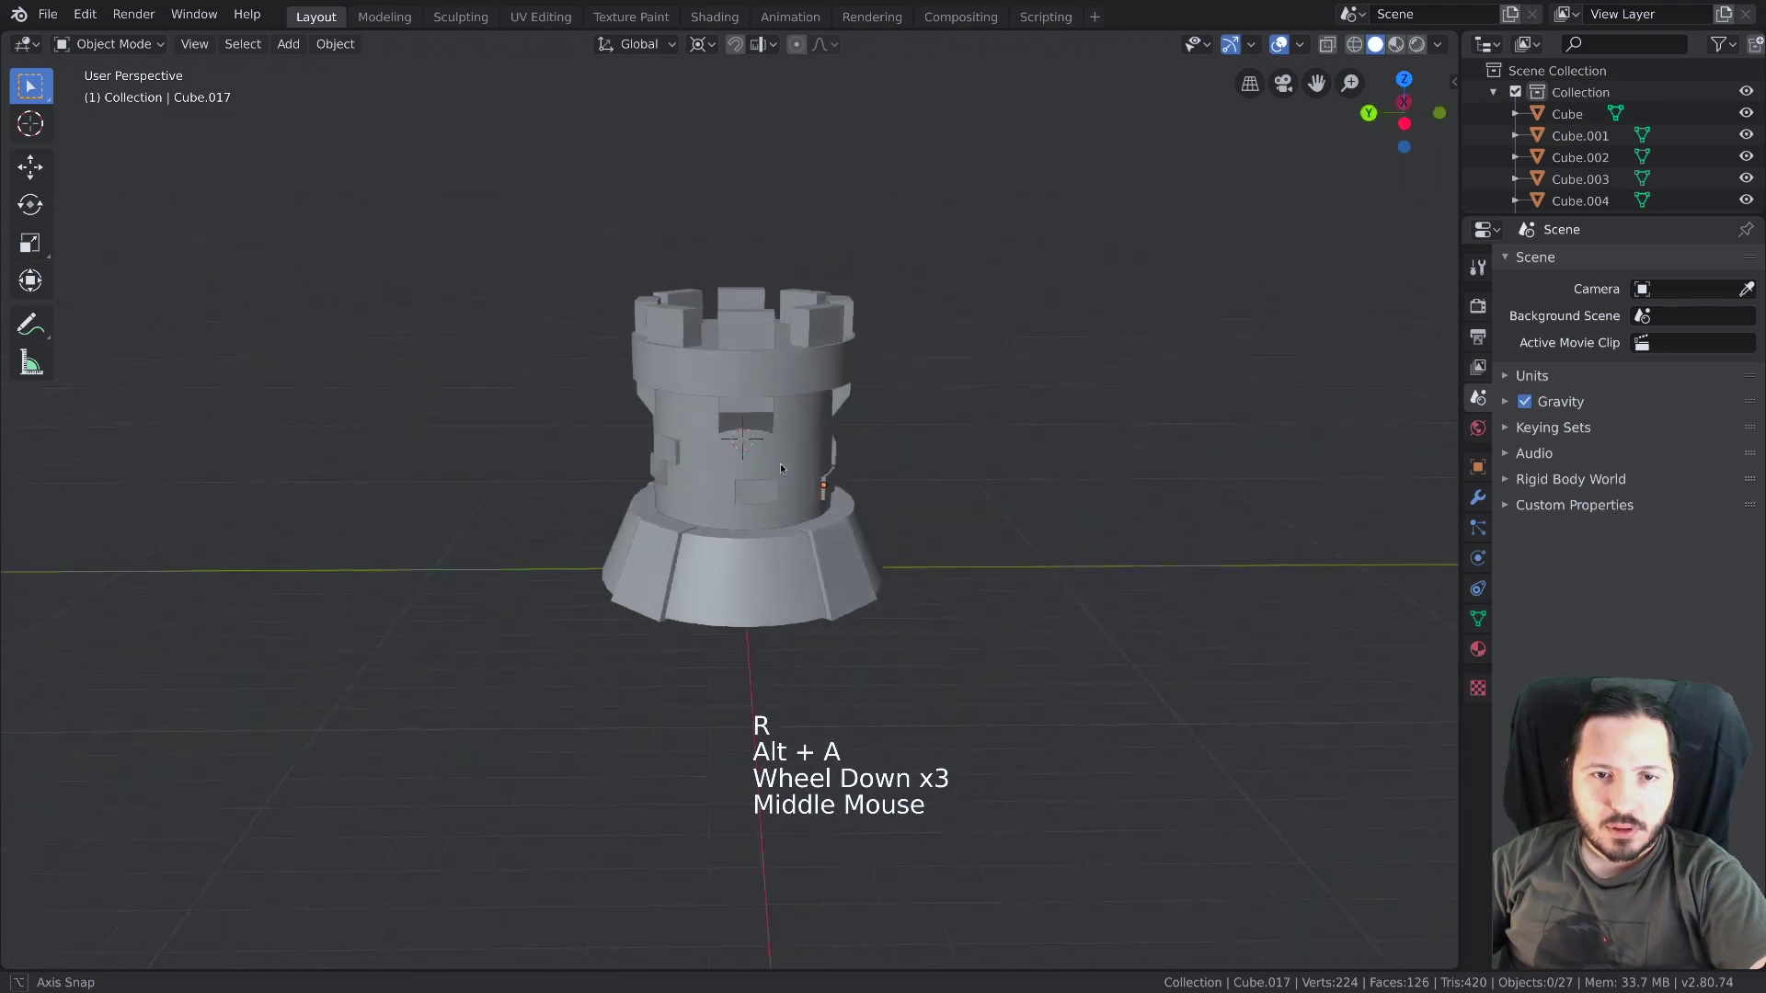
pyautogui.middleClick(773, 470)
pyautogui.scroll(-3)
pyautogui.click(752, 388)
pyautogui.scroll(-3)
pyautogui.middleClick(764, 432)
pyautogui.middleClick(763, 425)
pyautogui.middleClick(770, 478)
pyautogui.scroll(3)
pyautogui.middleClick(800, 474)
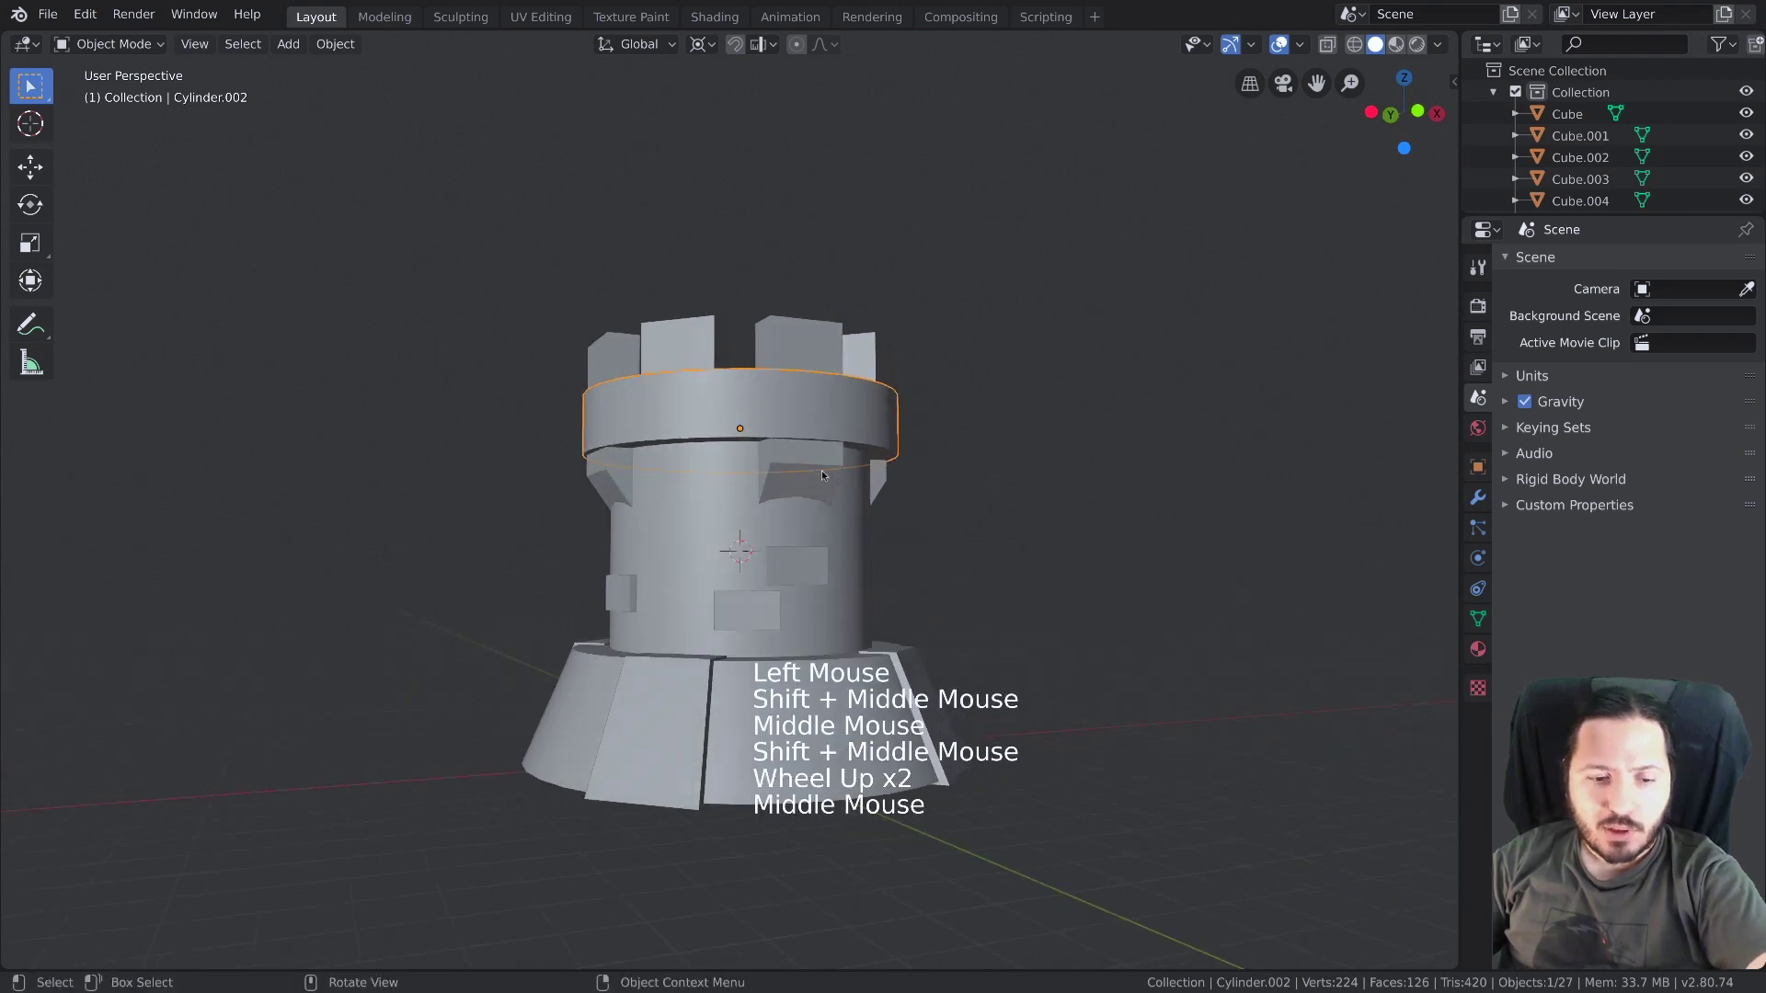
# Scale the upper ring thinner in height and raise it above the shaft
pyautogui.press('.')
pyautogui.middleClick(848, 409)
pyautogui.press('s')
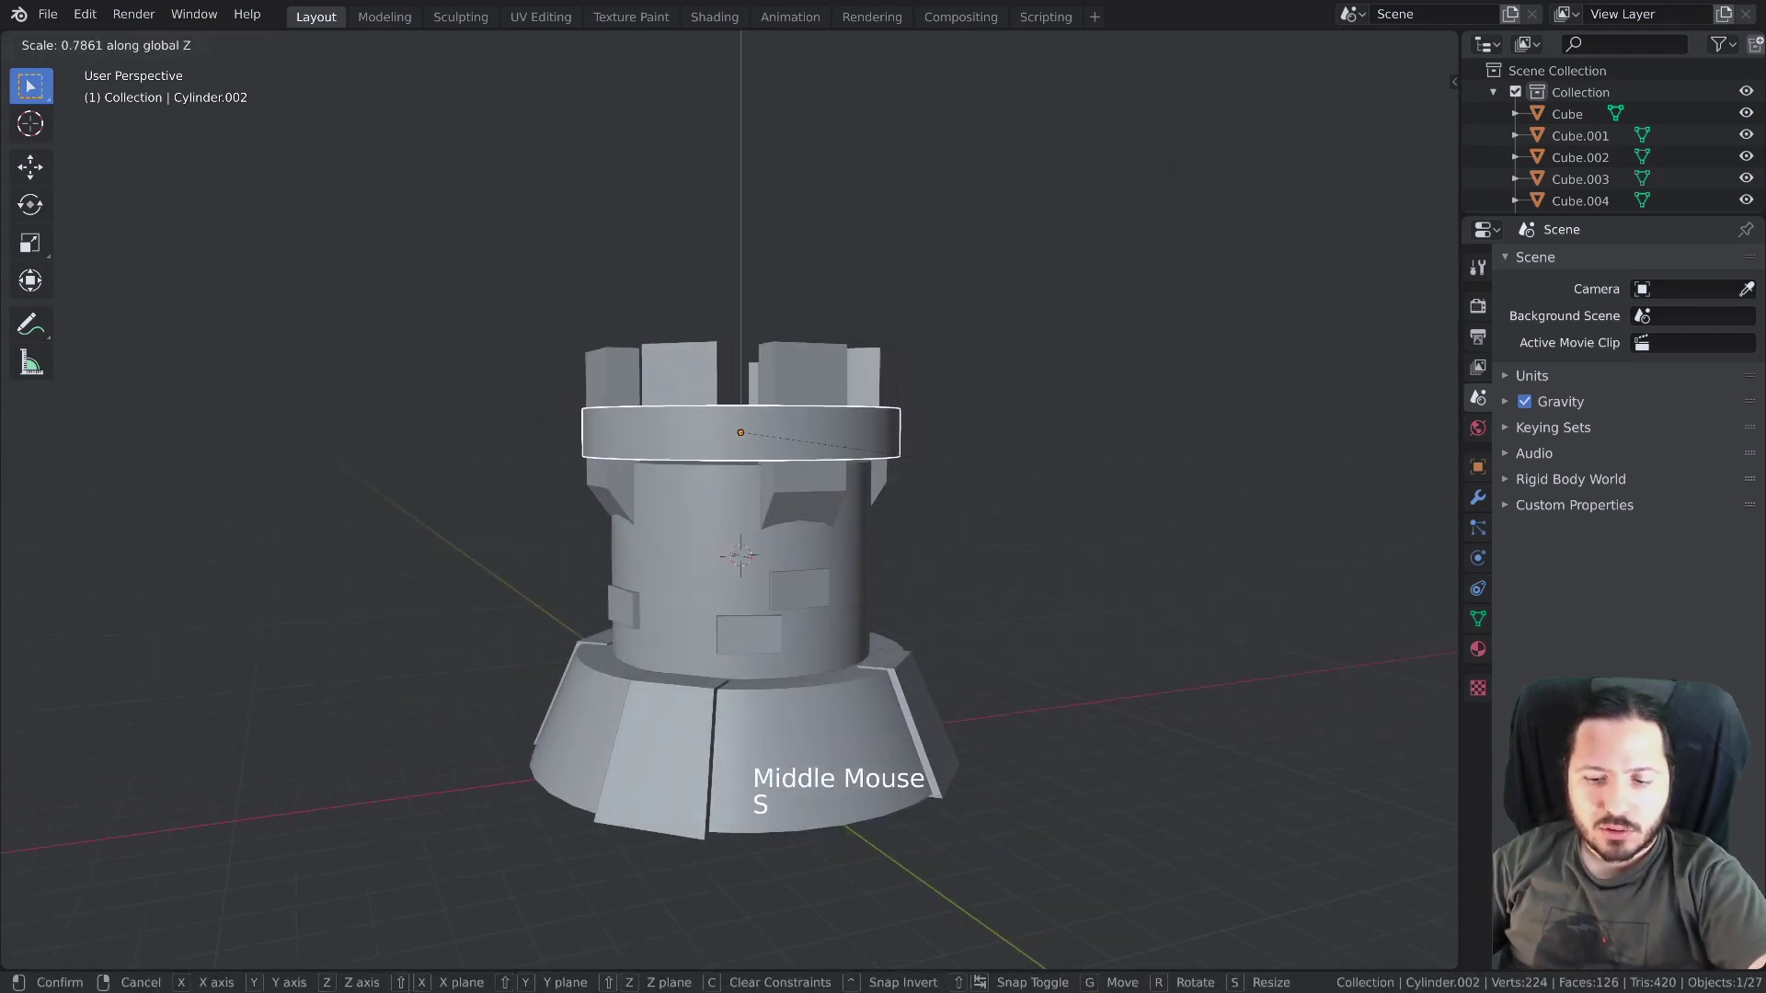
pyautogui.press('g')
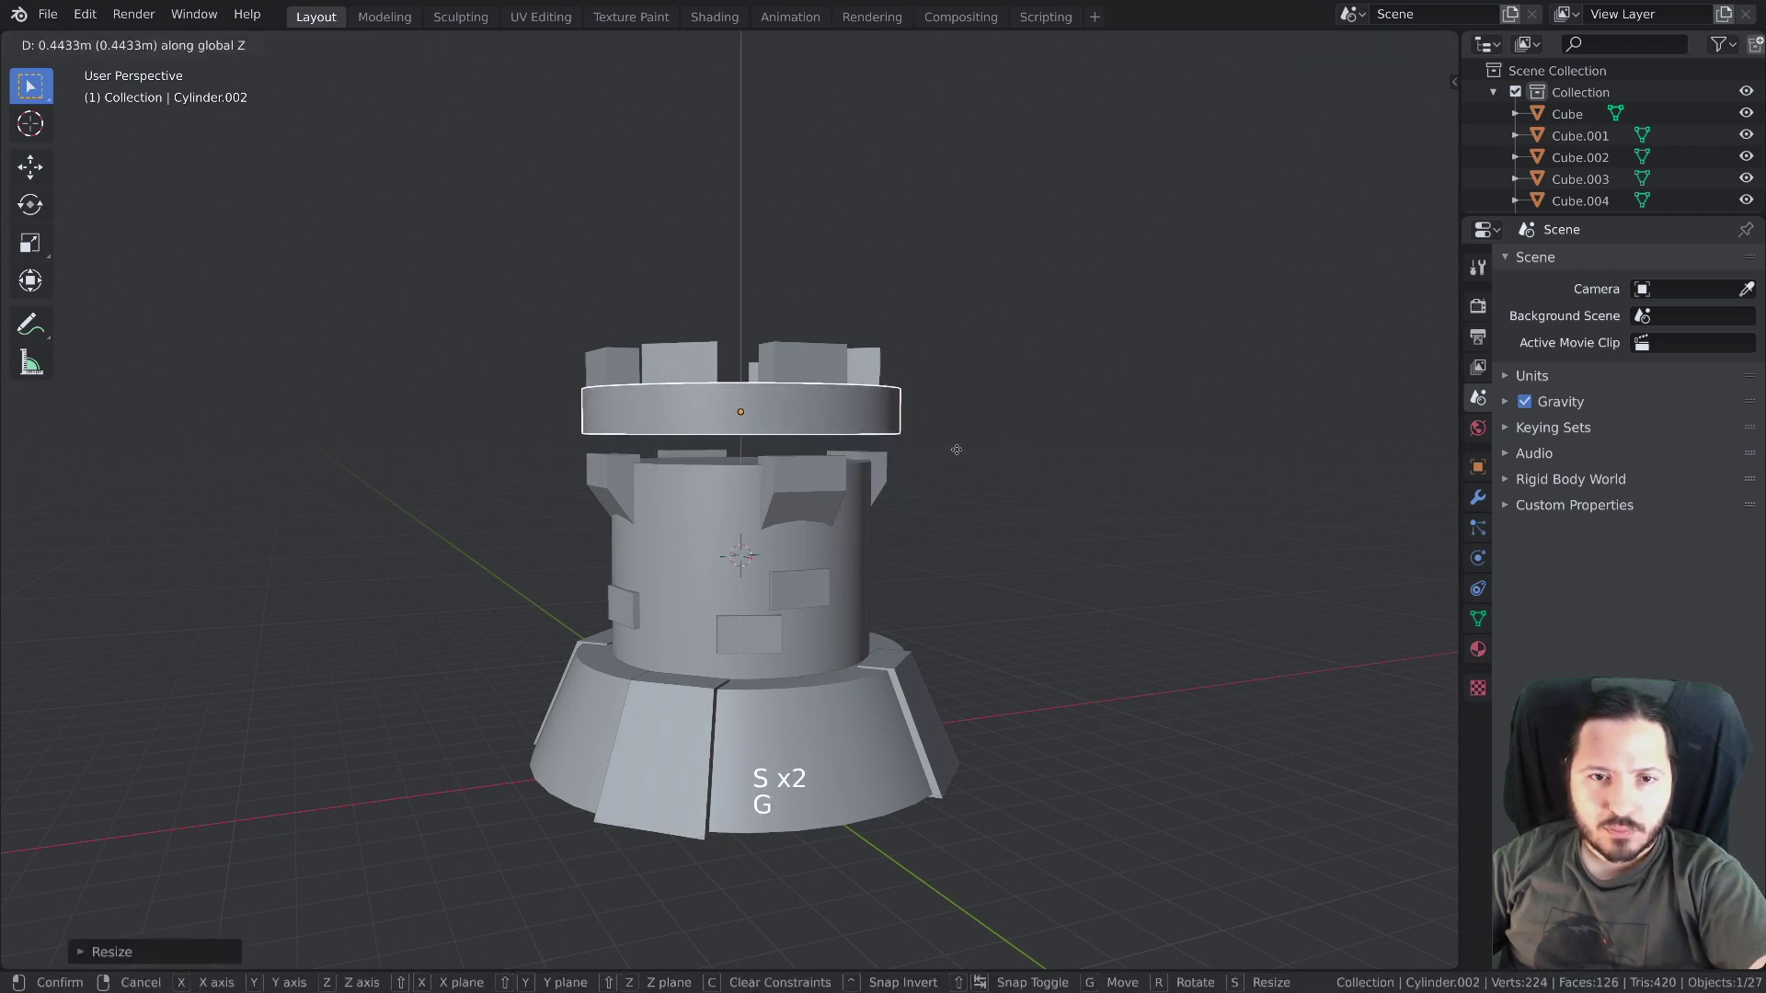
# Select the six corbels under the ring and lift them up beneath it
pyautogui.click(738, 481)
pyautogui.click(839, 476)
pyautogui.click(891, 466)
pyautogui.click(734, 475)
pyautogui.doubleClick(686, 454)
pyautogui.doubleClick(609, 474)
pyautogui.press('g')
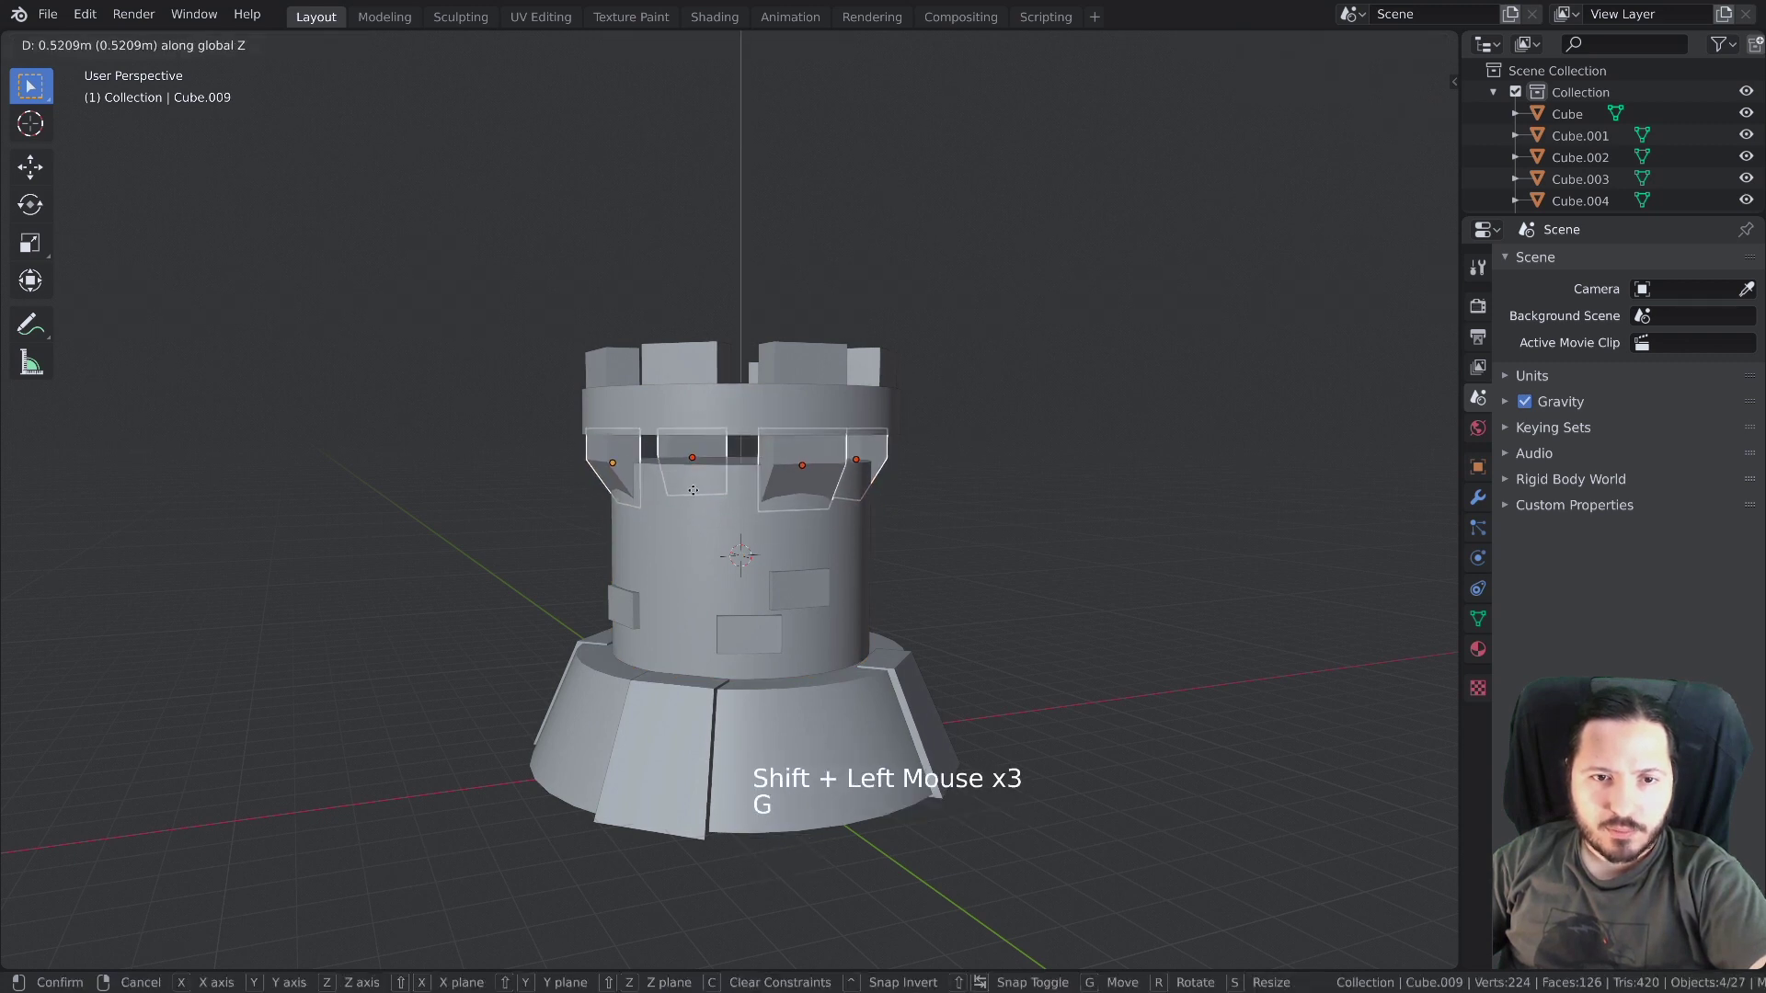
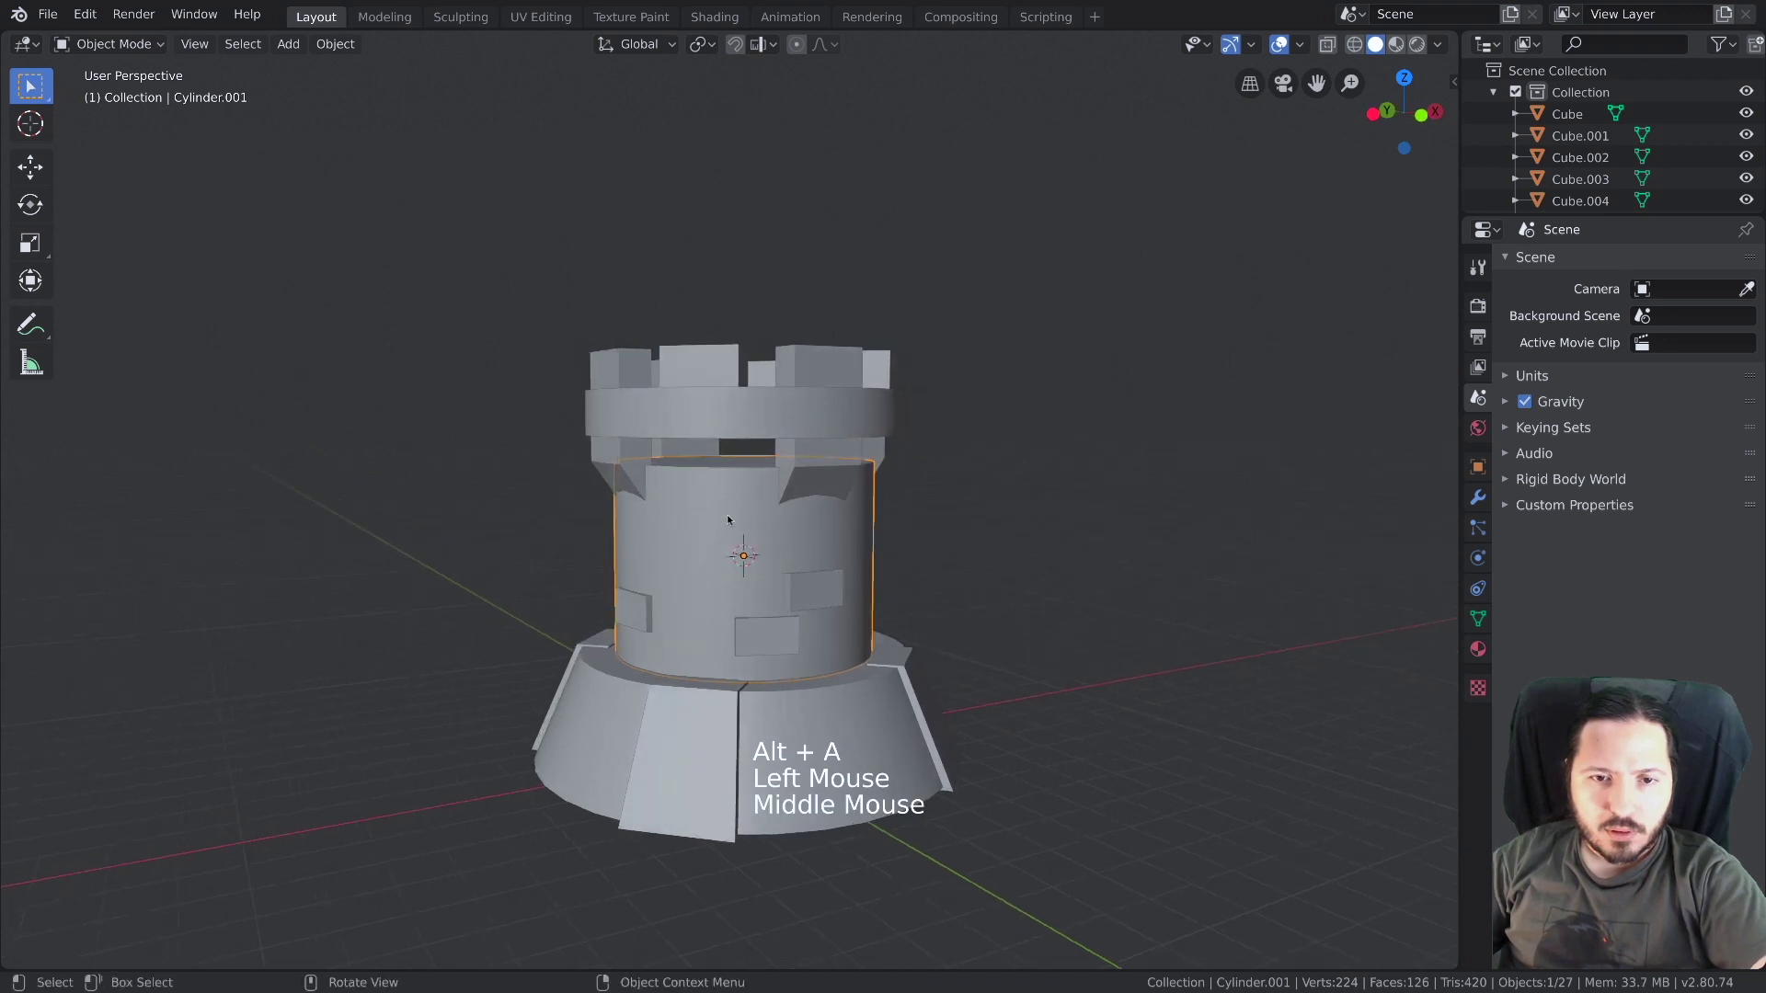
# Adjust the corbels' scale, then select two wall bricks and move them vertically
pyautogui.press('s')
pyautogui.press('alt+a')
pyautogui.middleClick(762, 617)
pyautogui.middleClick(761, 579)
pyautogui.click(792, 539)
pyautogui.click(768, 565)
pyautogui.press('g')
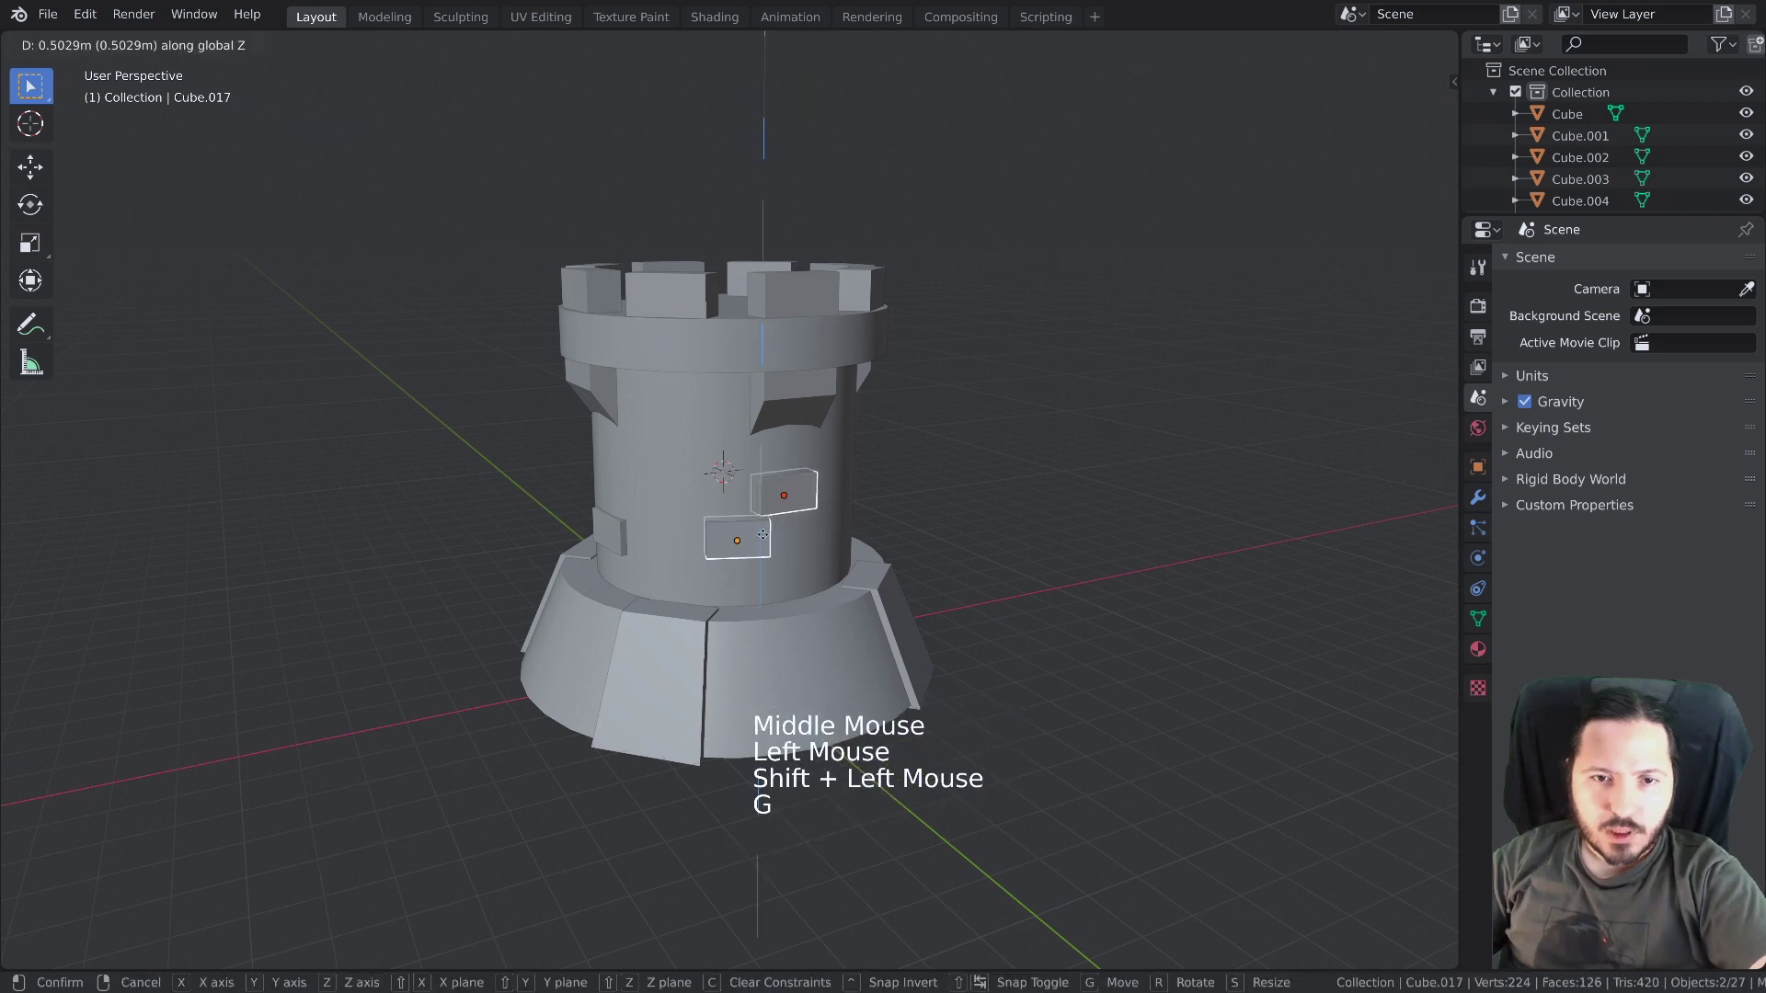
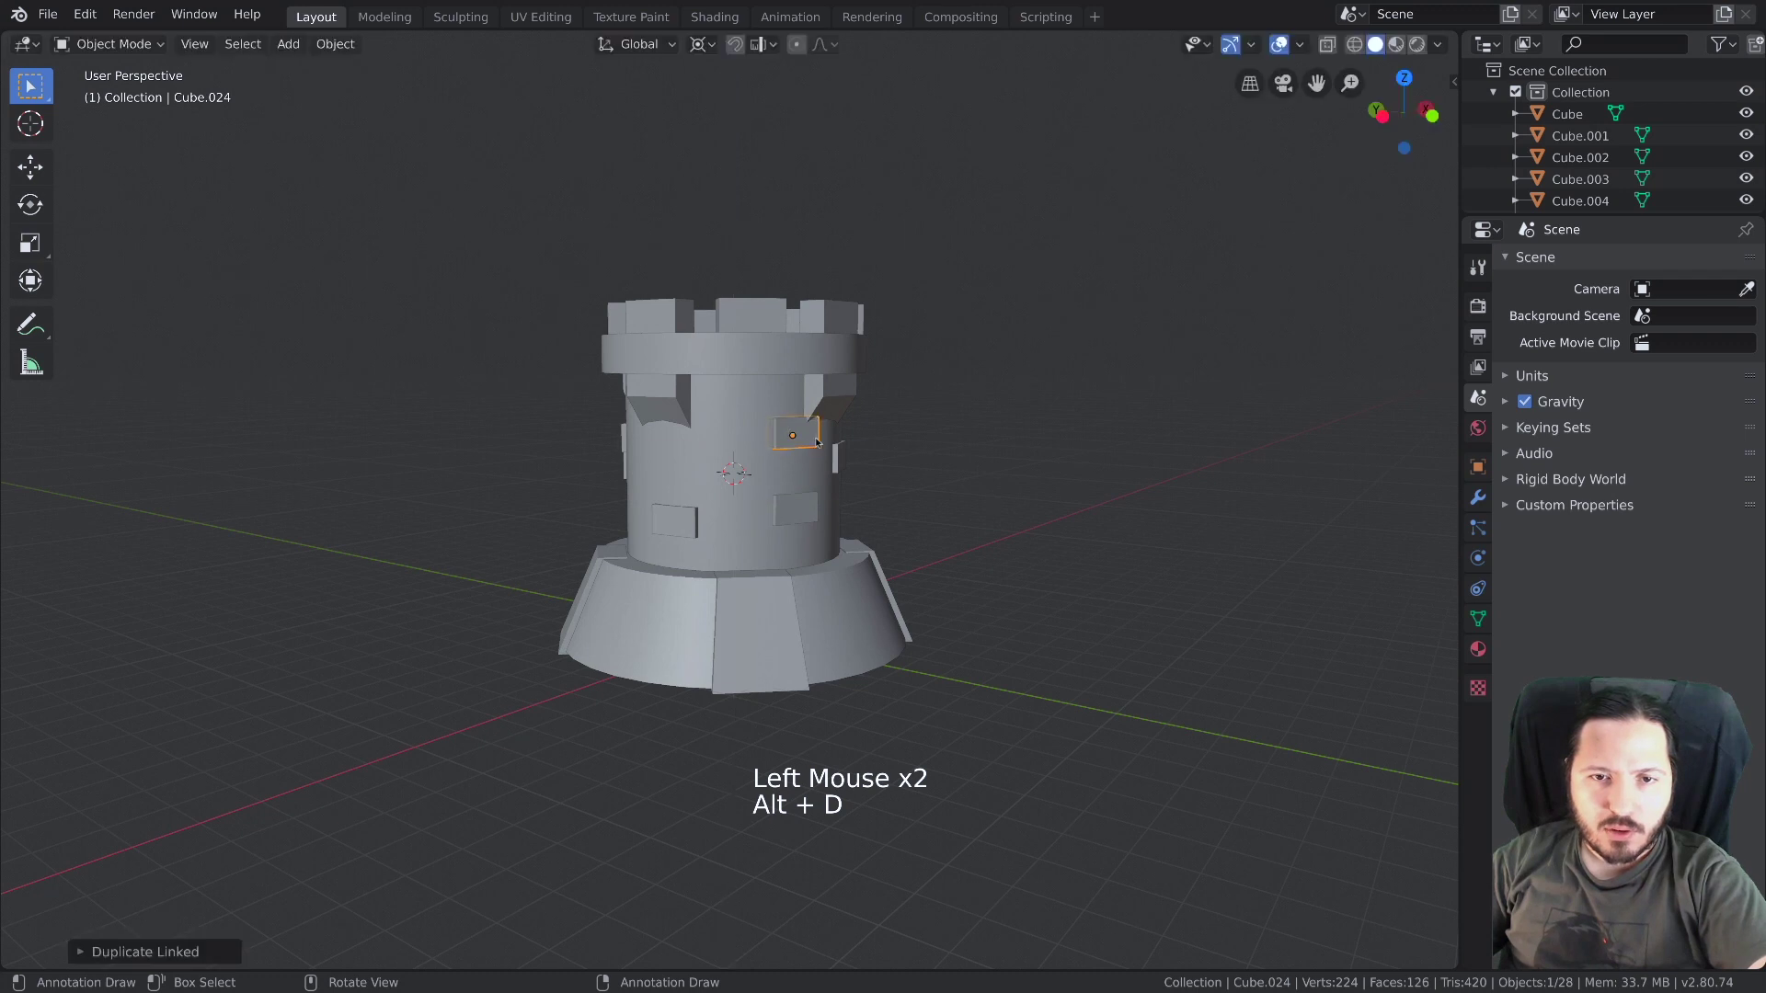
# Rotate the brick copy around the tower to a new angle and check it from several sides
pyautogui.press('r')
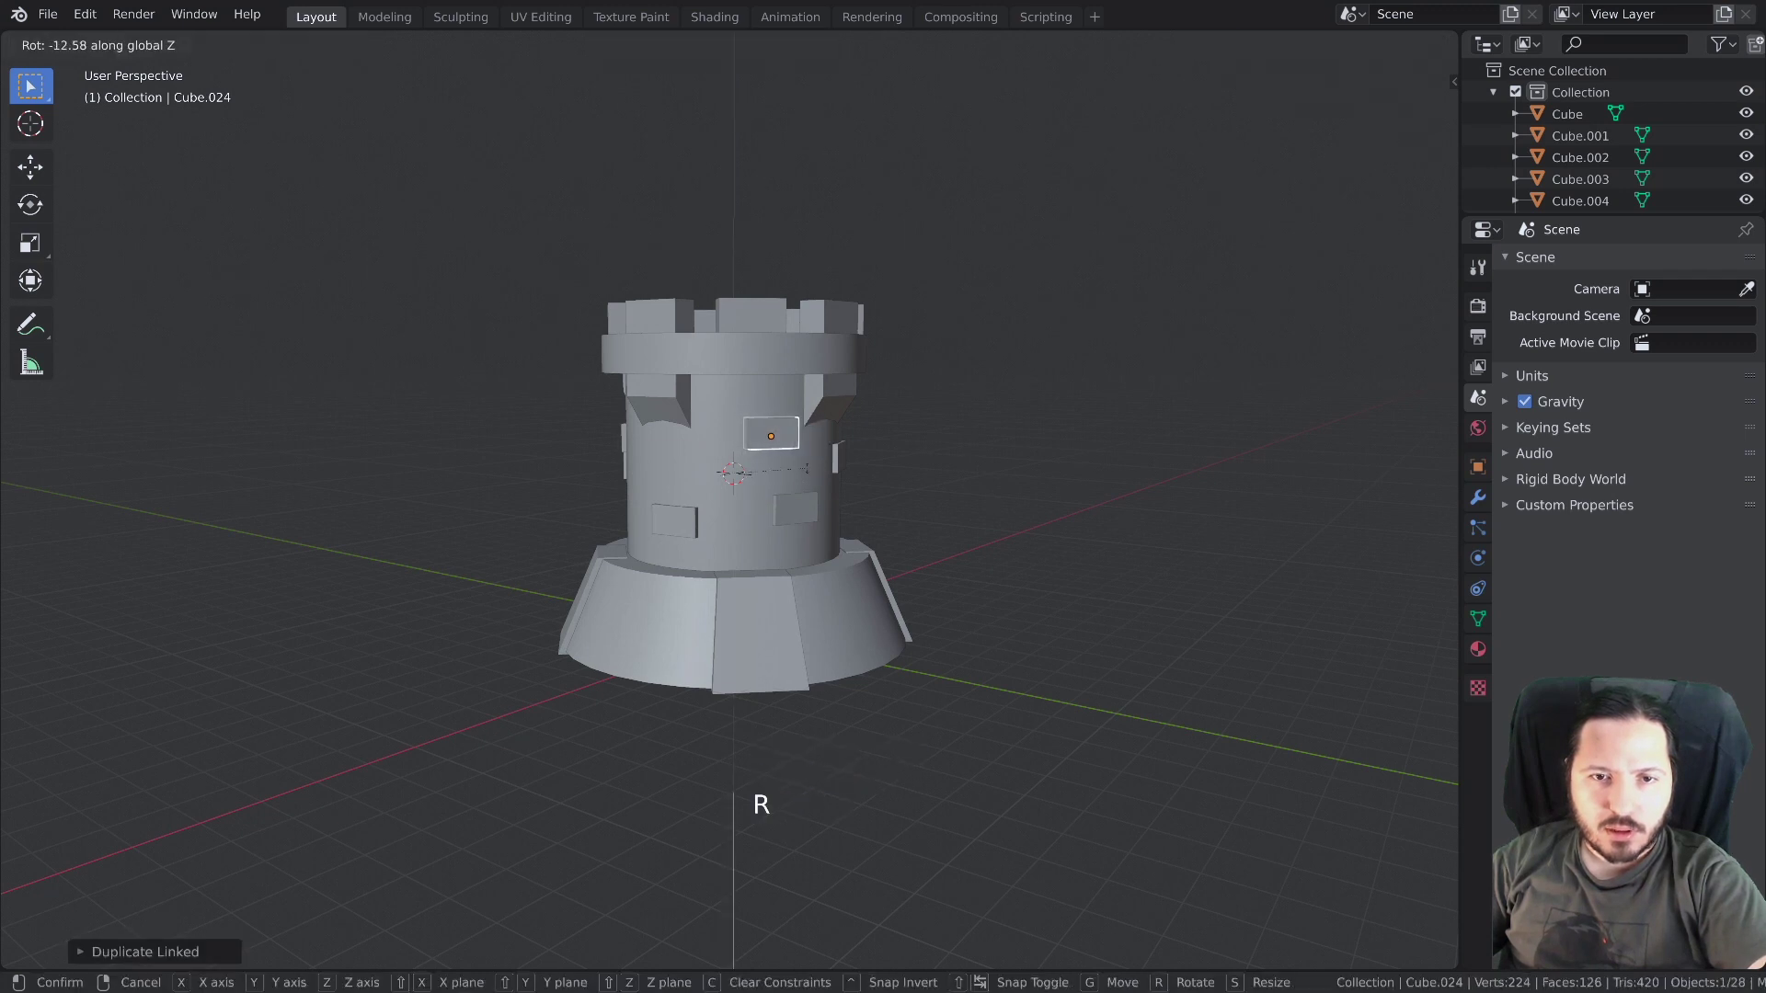
pyautogui.press('alt+a')
pyautogui.middleClick(793, 517)
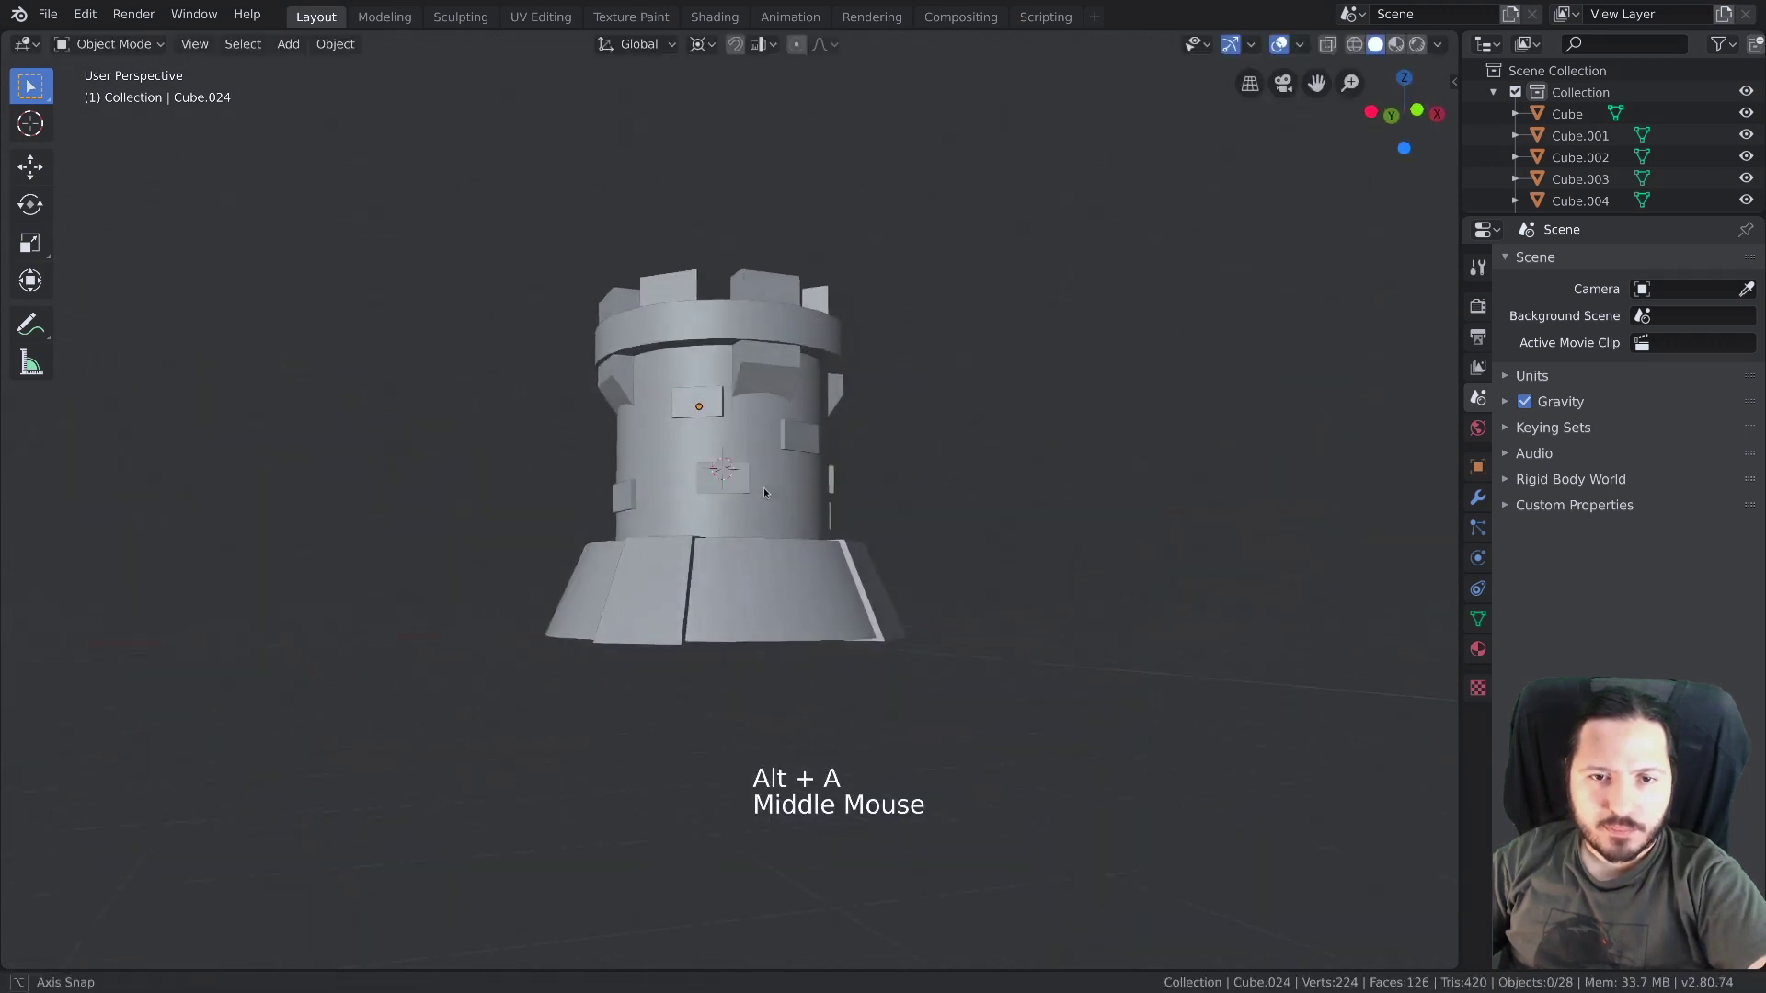
pyautogui.middleClick(763, 535)
pyautogui.middleClick(780, 507)
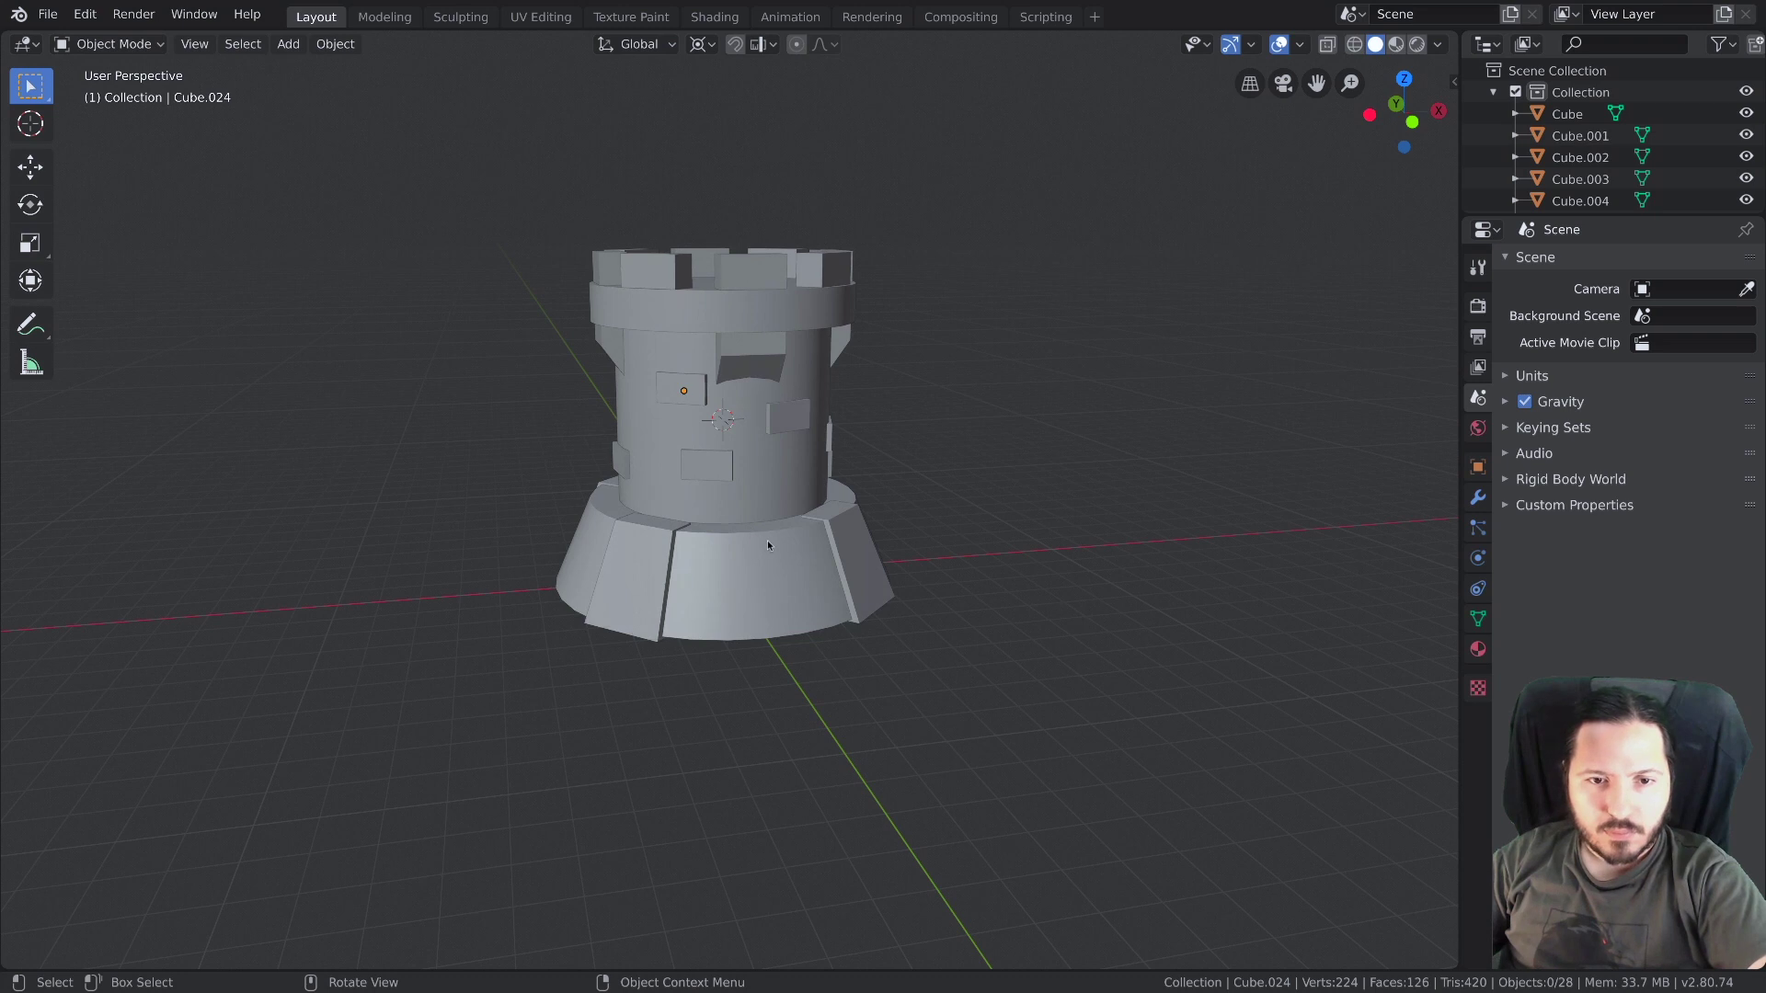
# Select the buttress blocks all around the tower's flared base
pyautogui.click(774, 562)
pyautogui.middleClick(775, 585)
pyautogui.click(737, 582)
pyautogui.doubleClick(592, 573)
pyautogui.middleClick(648, 569)
pyautogui.click(707, 572)
pyautogui.middleClick(888, 608)
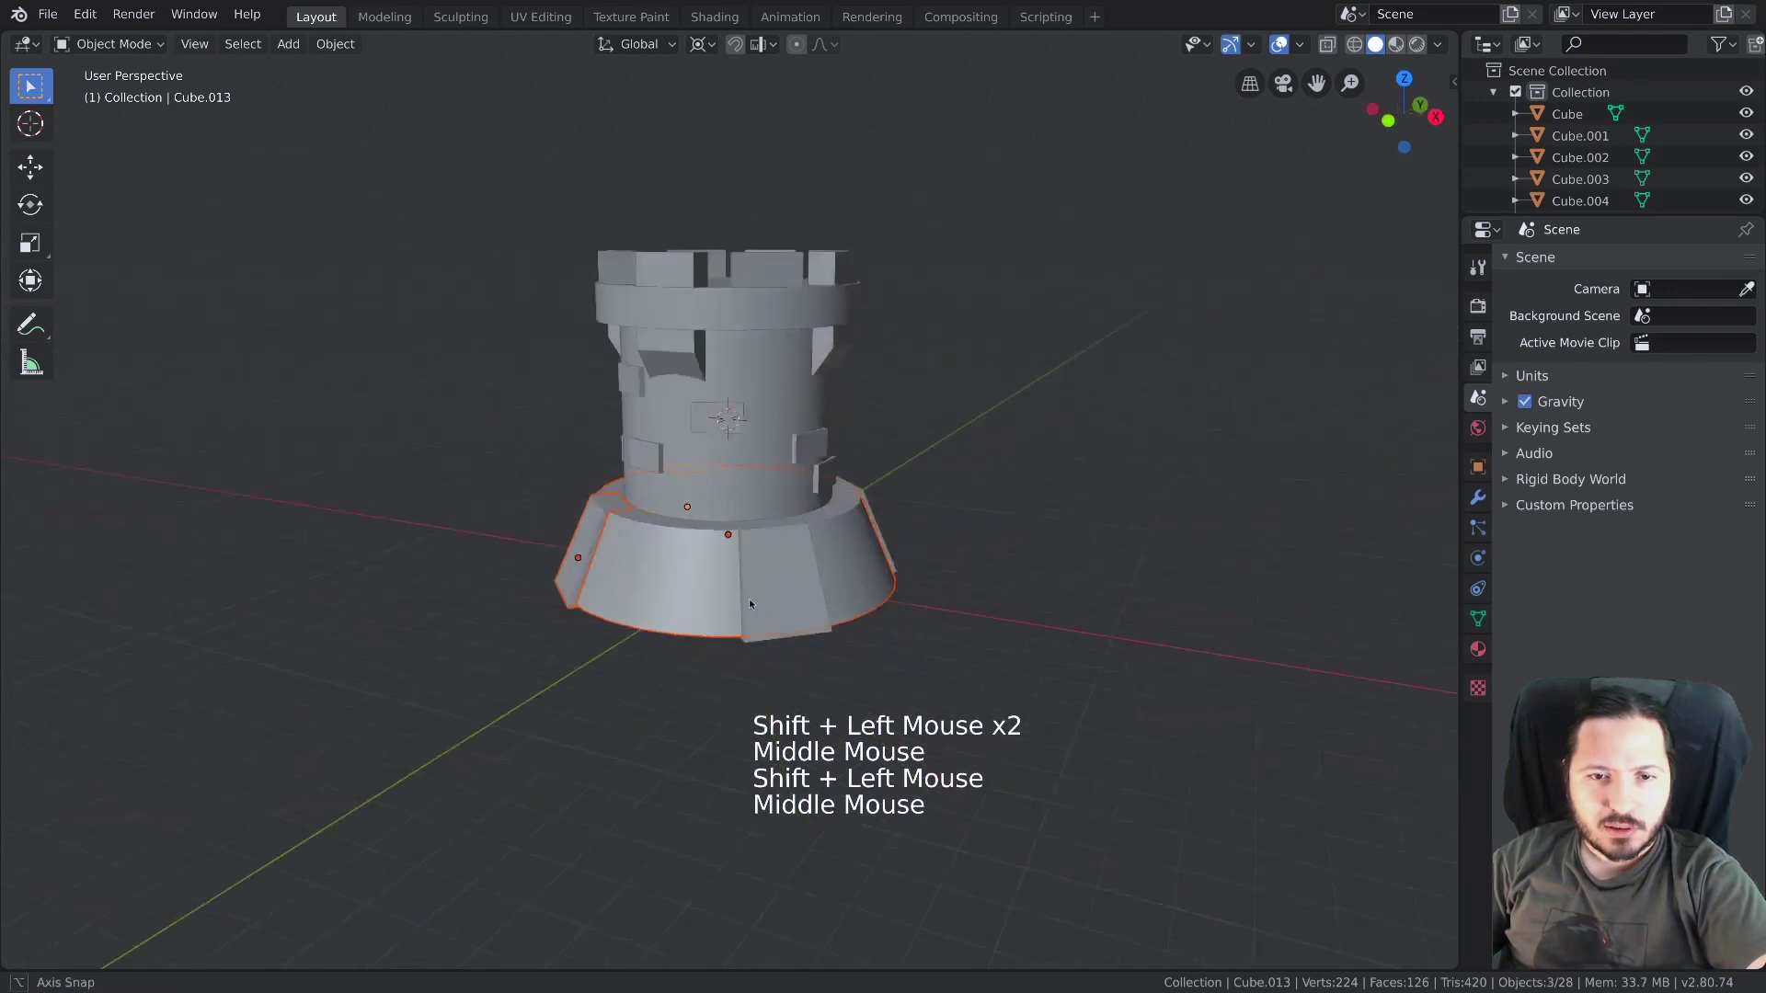
pyautogui.click(735, 561)
pyautogui.click(625, 548)
# Scale the buttress blocks shorter, snap the cursor to the base and start adding a ground plane
pyautogui.middleClick(828, 595)
pyautogui.press('s')
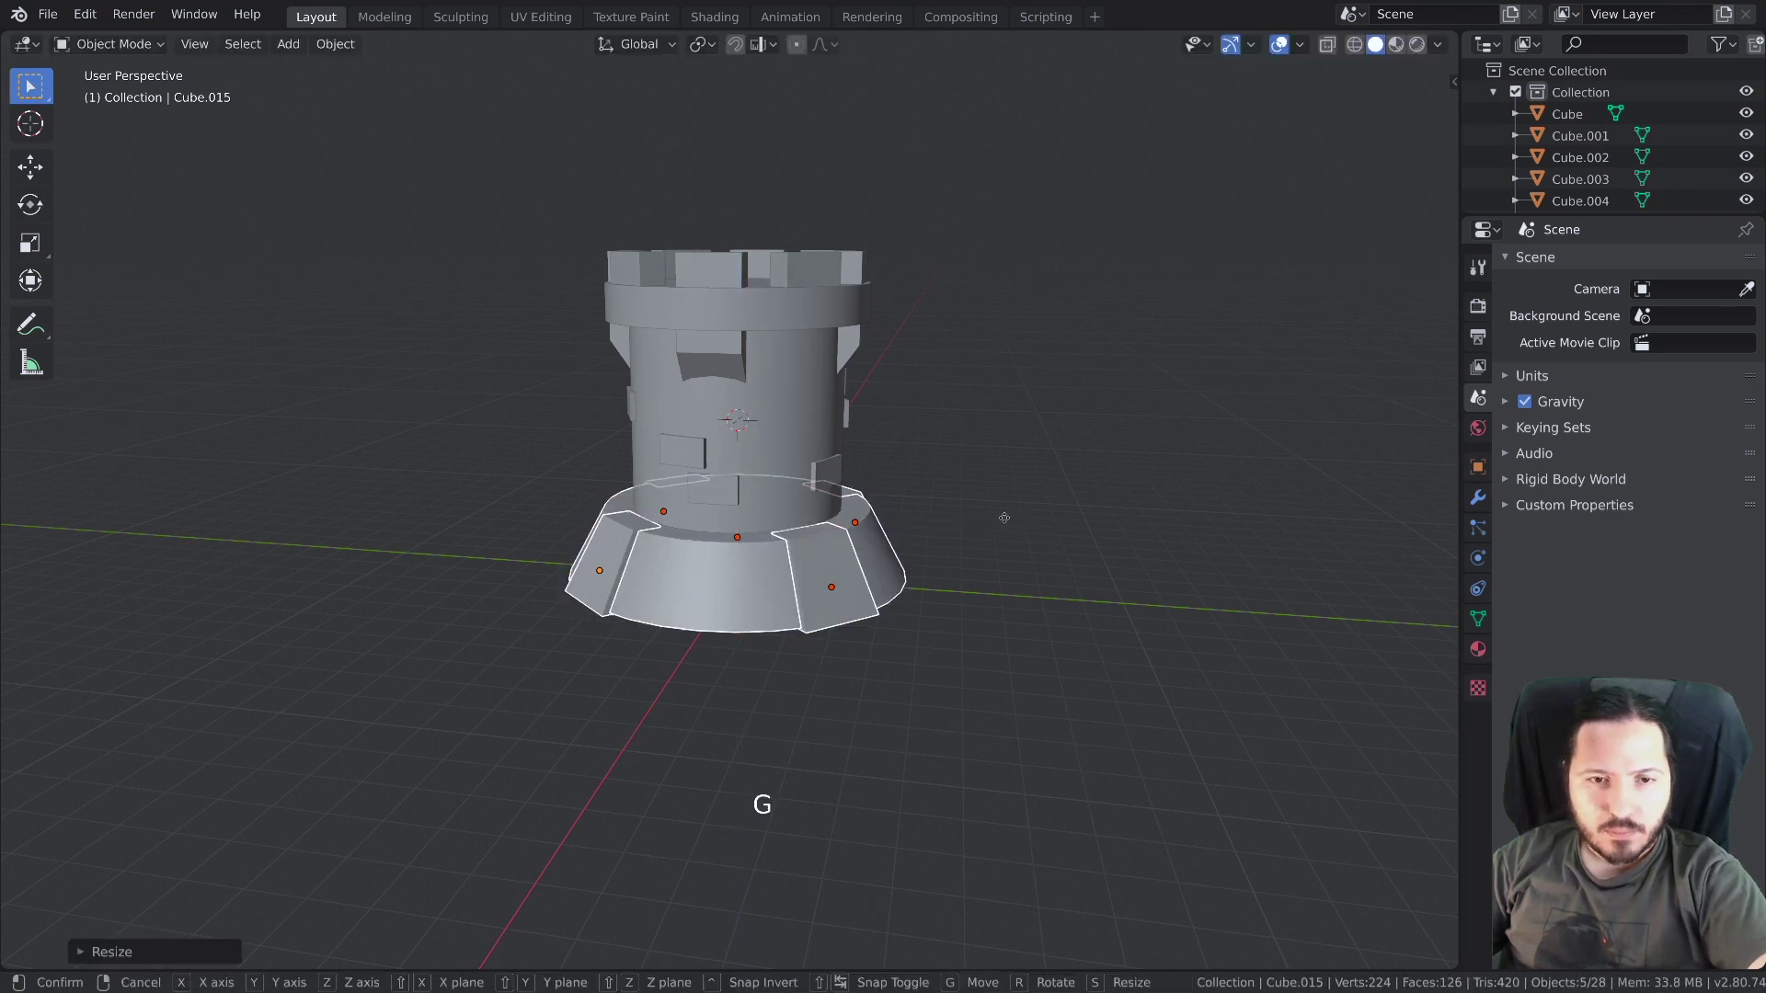
pyautogui.press('alt+a')
pyautogui.press('shift+s')
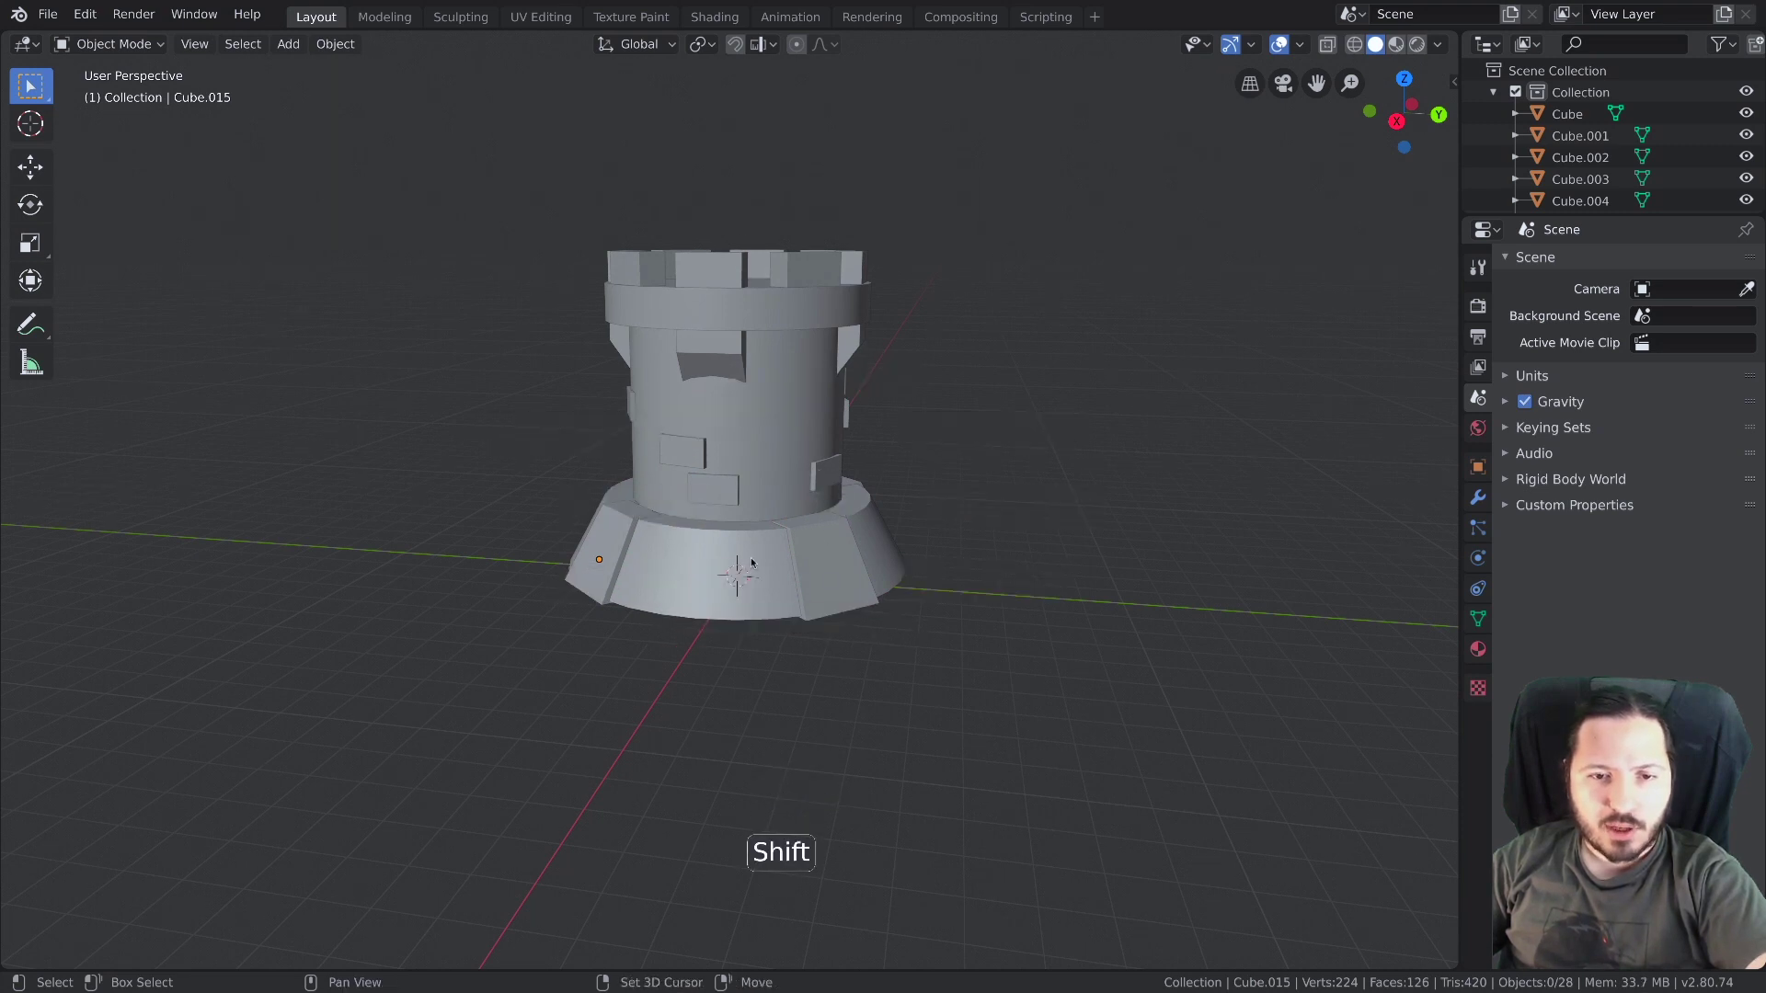
pyautogui.press('shift+a')
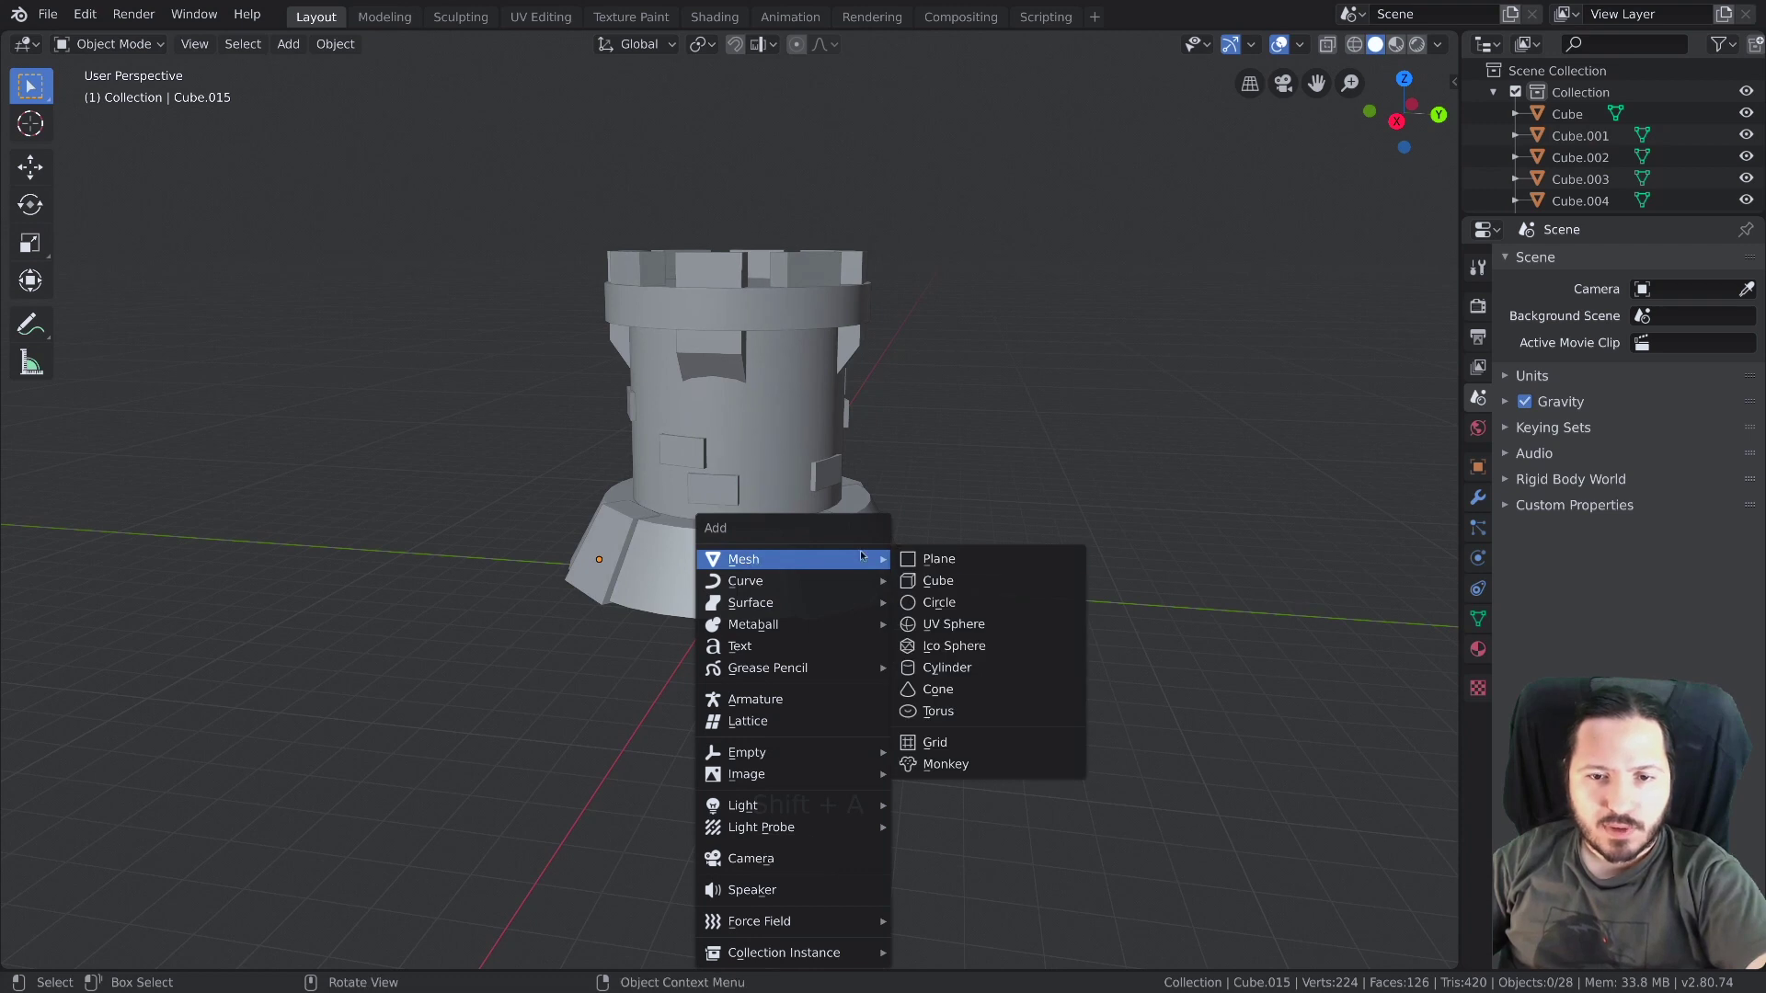